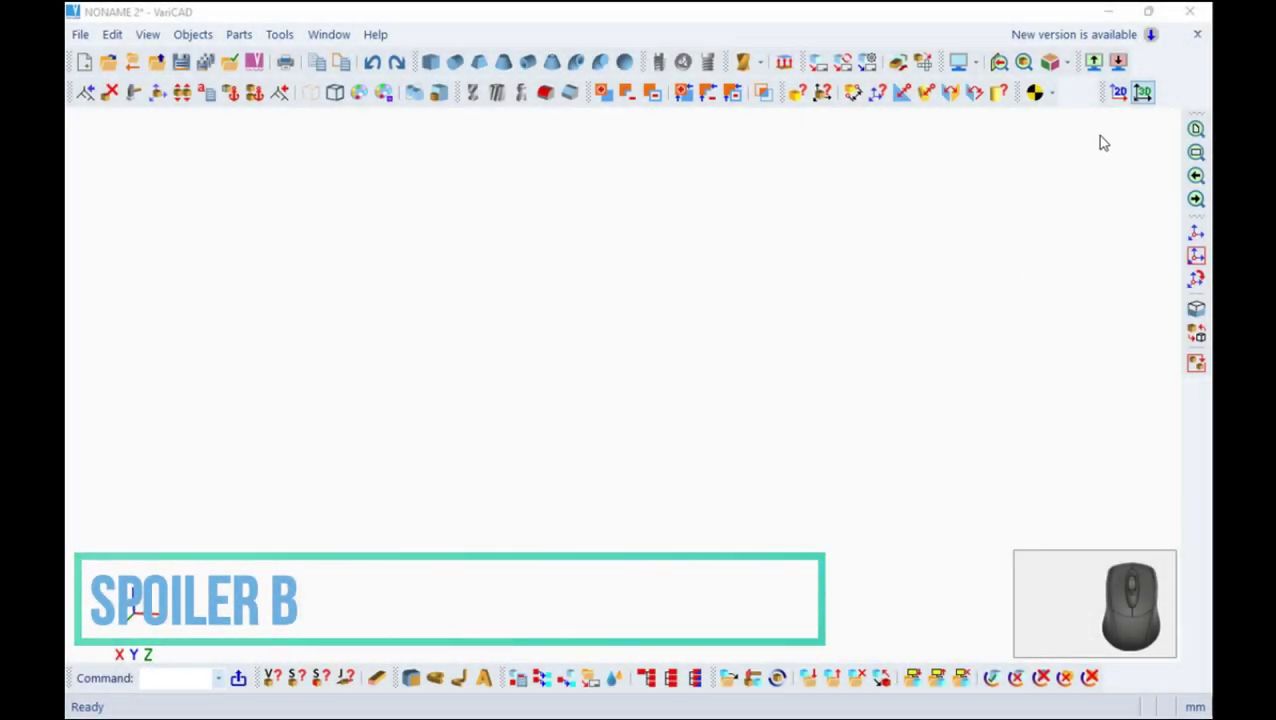
# Switch from the 3D workspace to the 2D drawing board for the spoiler B part
pyautogui.click(1121, 94)
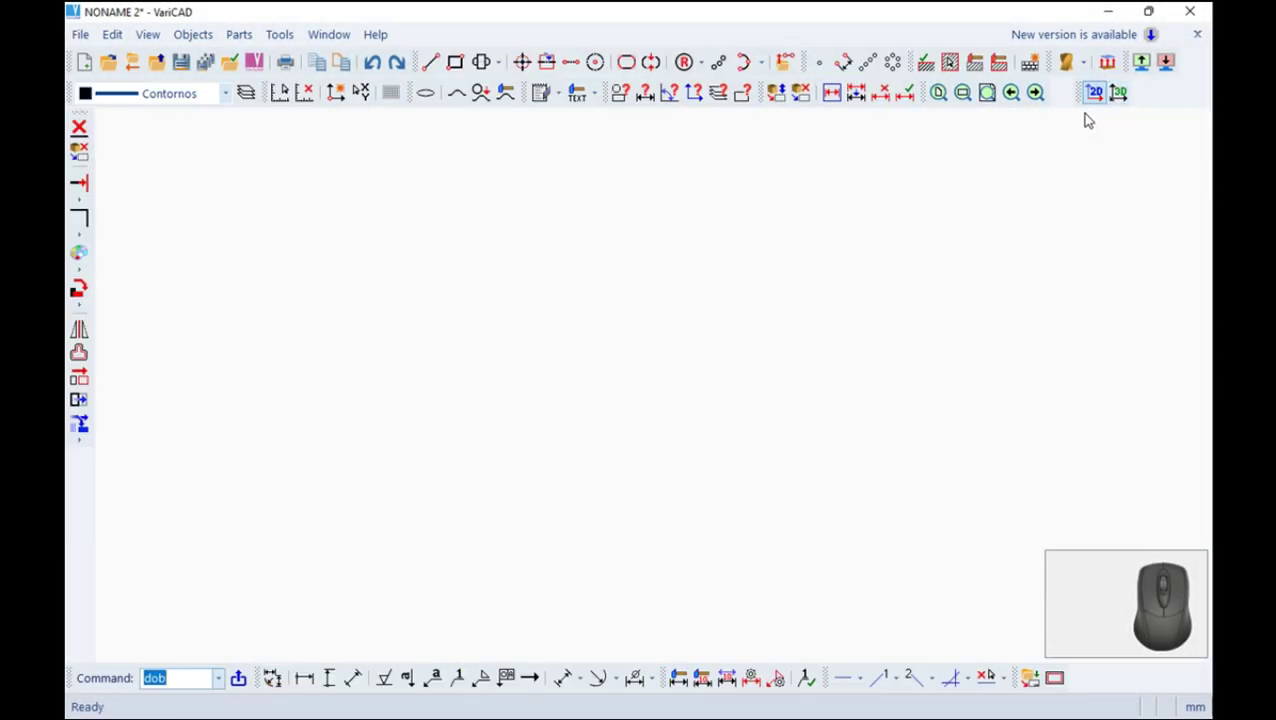
pyautogui.scroll(3)
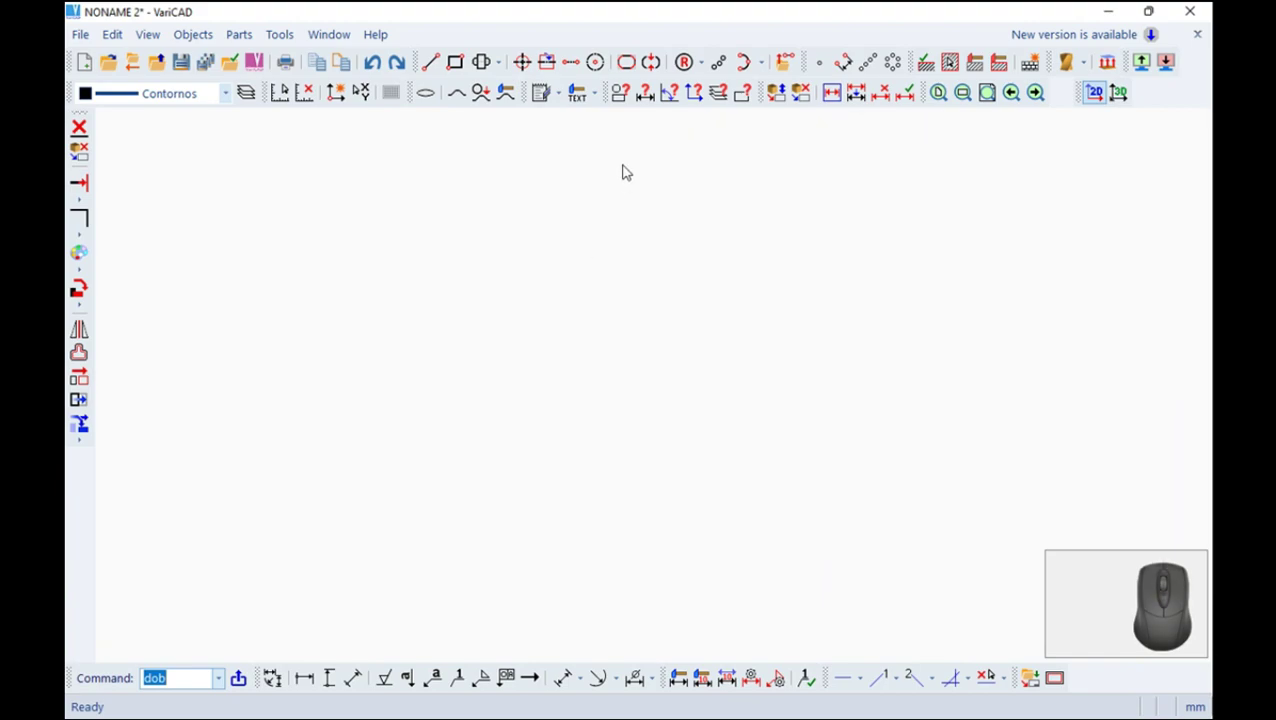
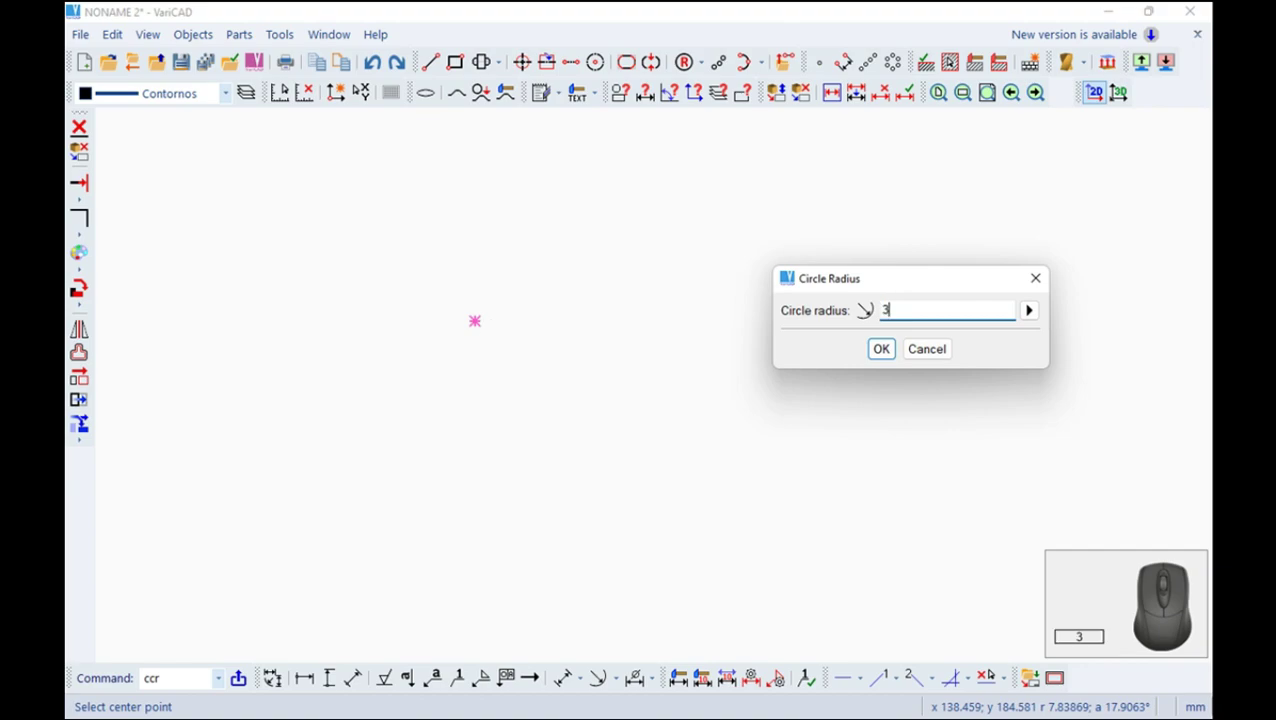
# Place the first circle of radius 3 on the blank sheet
pyautogui.press('Return')
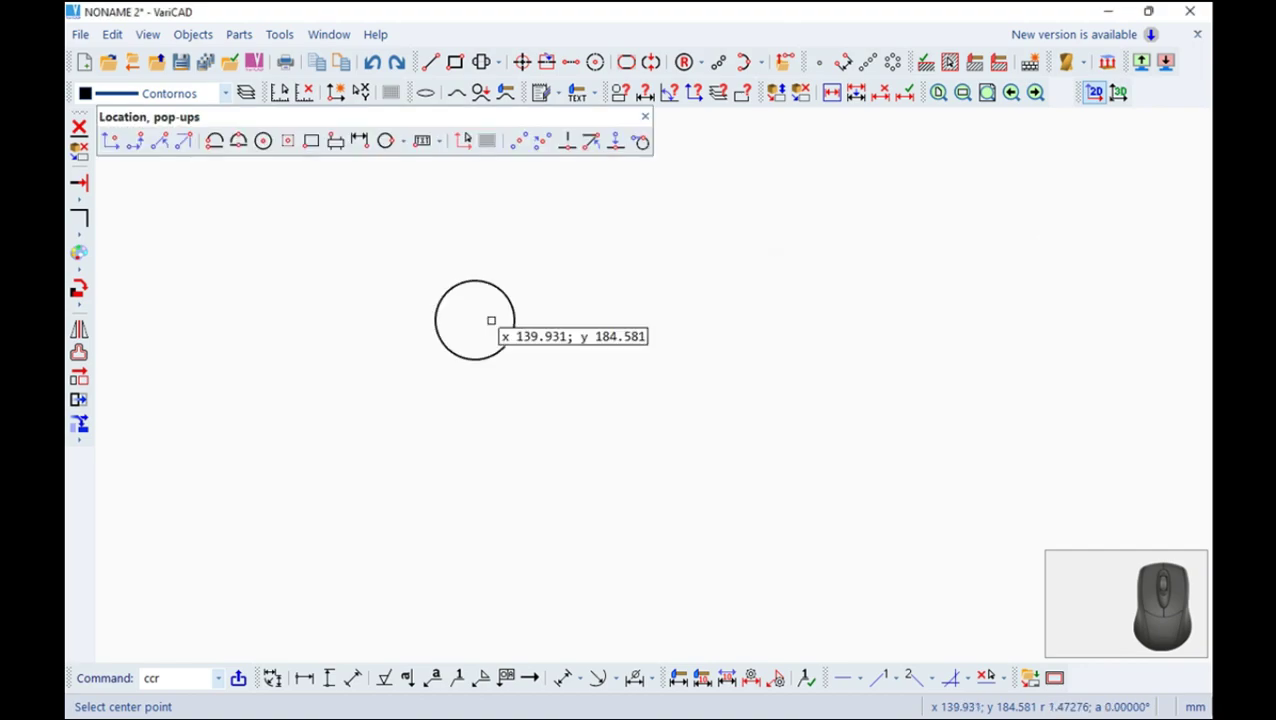
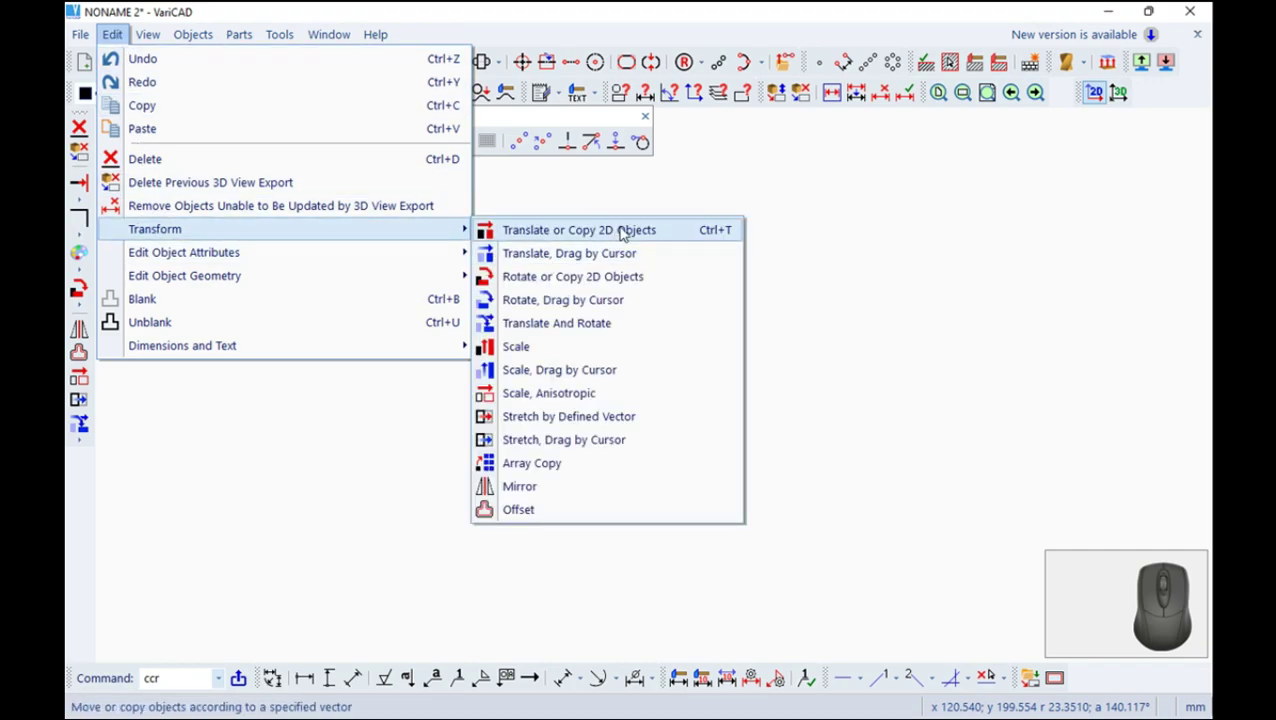
# Copy the circle four times at Dx 8, Dy 0 to make a row of five circles
pyautogui.click(629, 226)
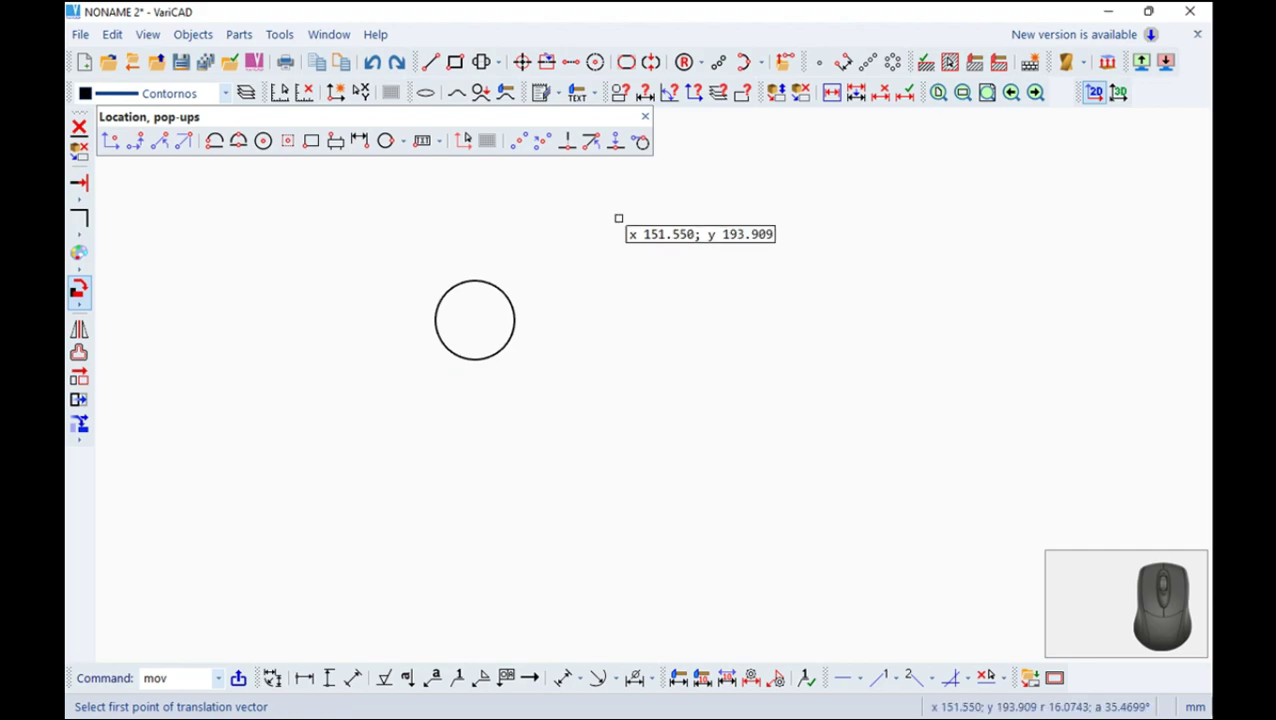
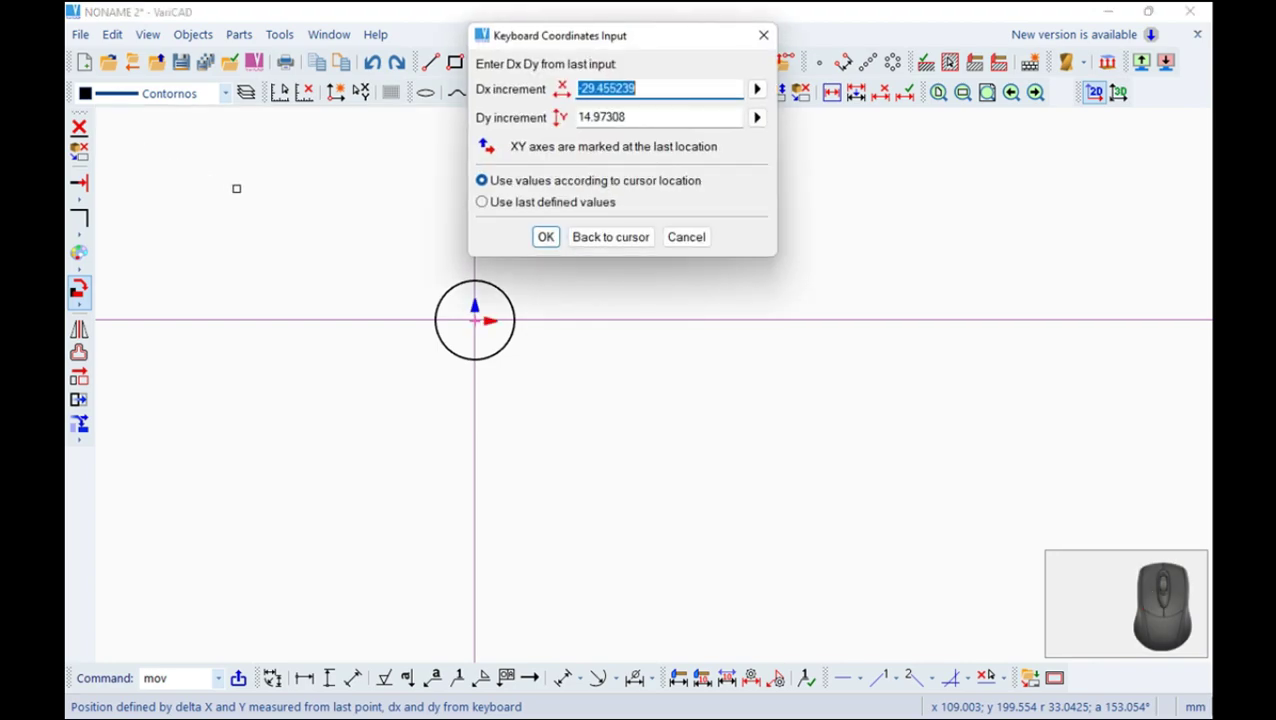
pyautogui.press('8')
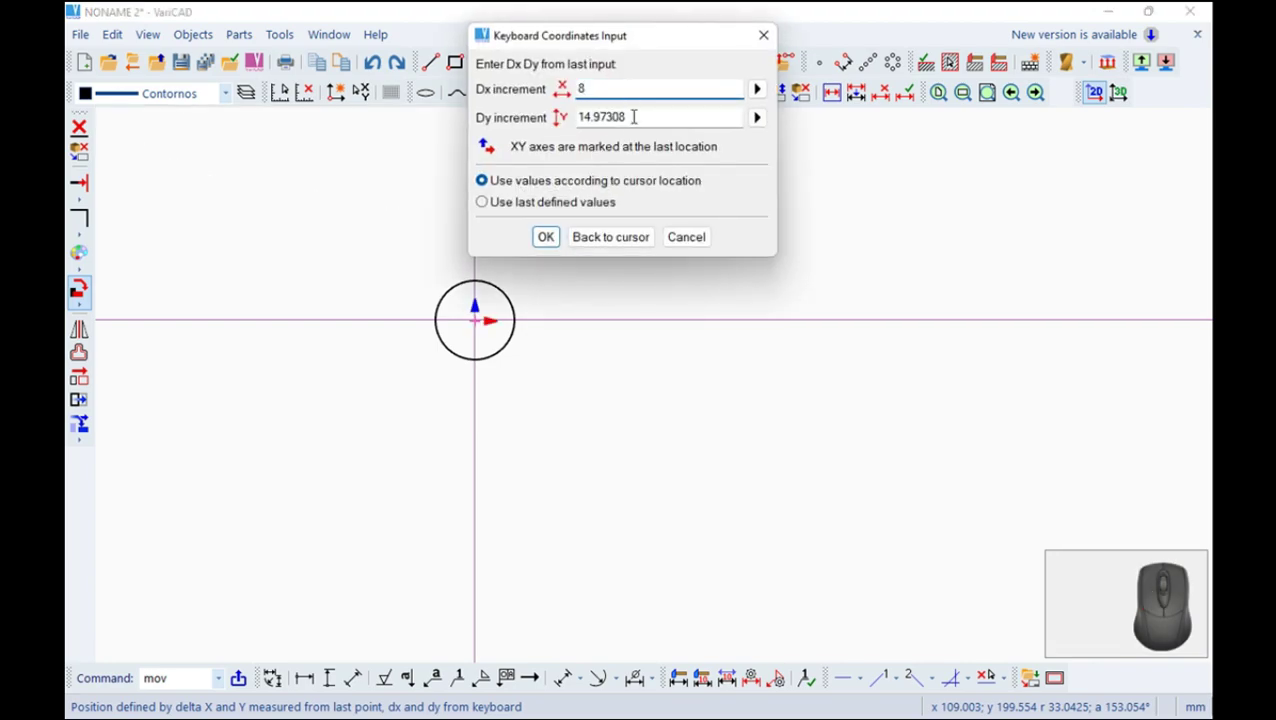
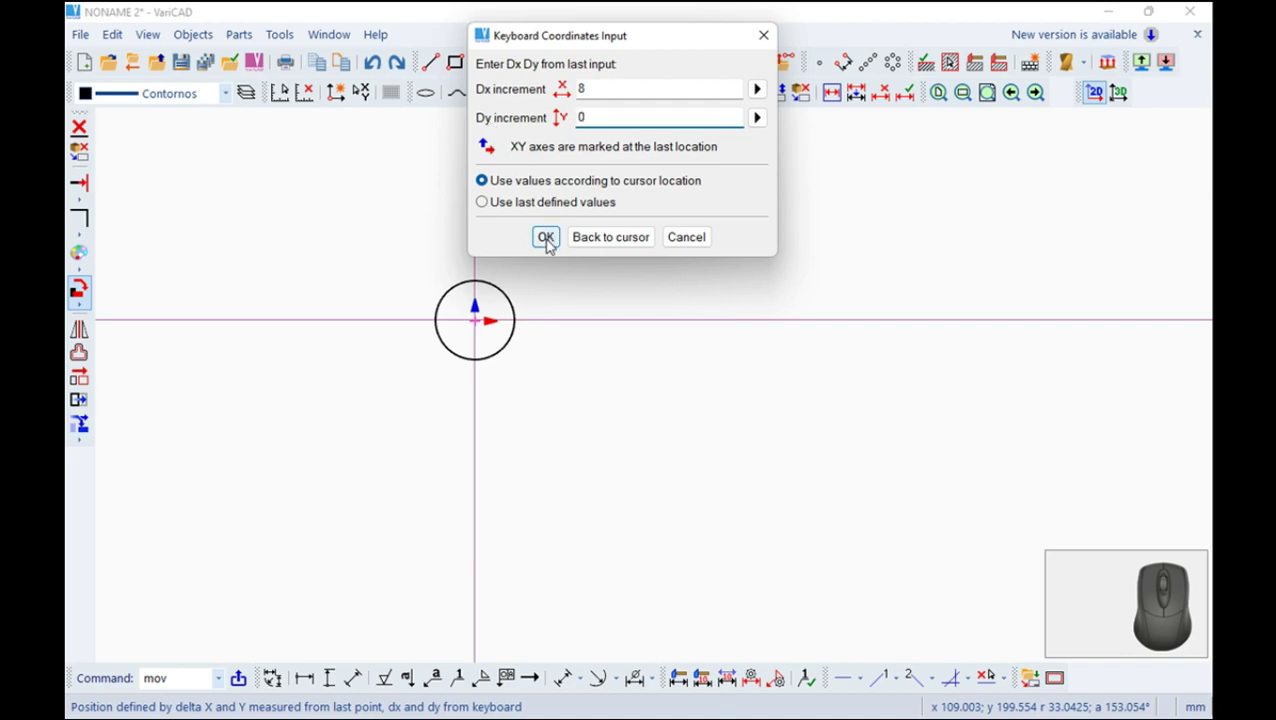
pyautogui.click(552, 239)
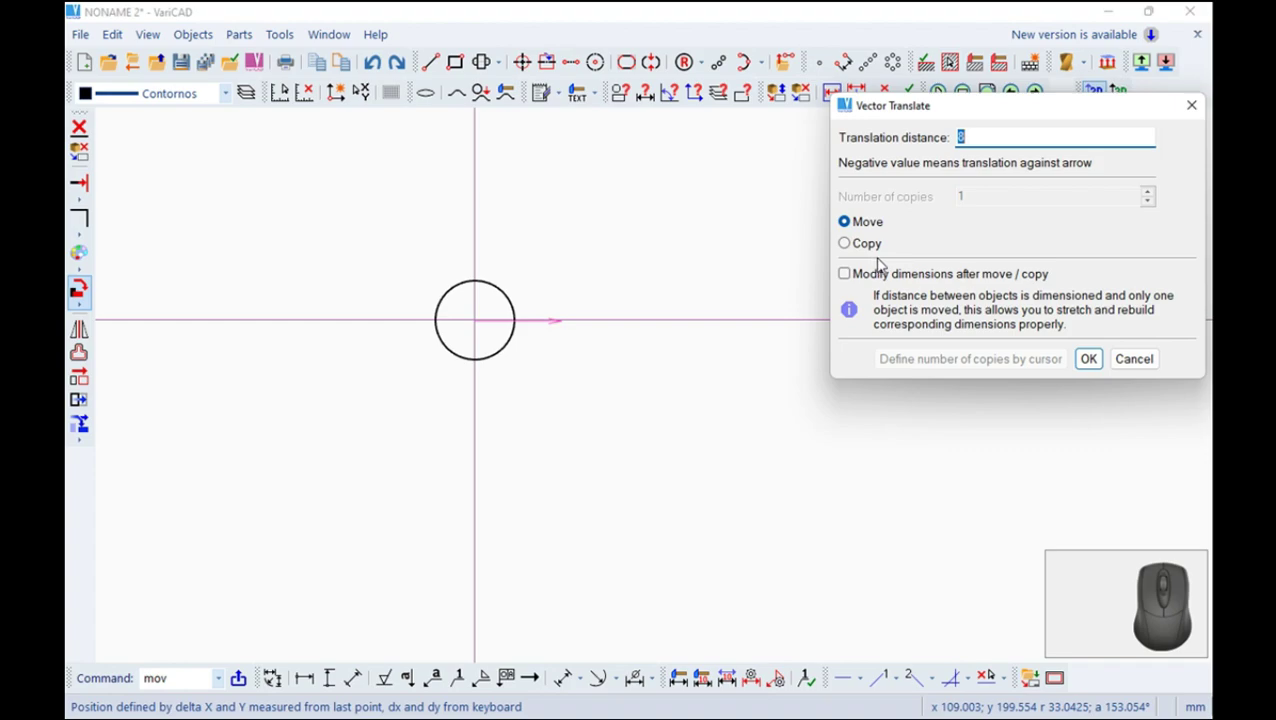
pyautogui.click(845, 250)
pyautogui.press('4')
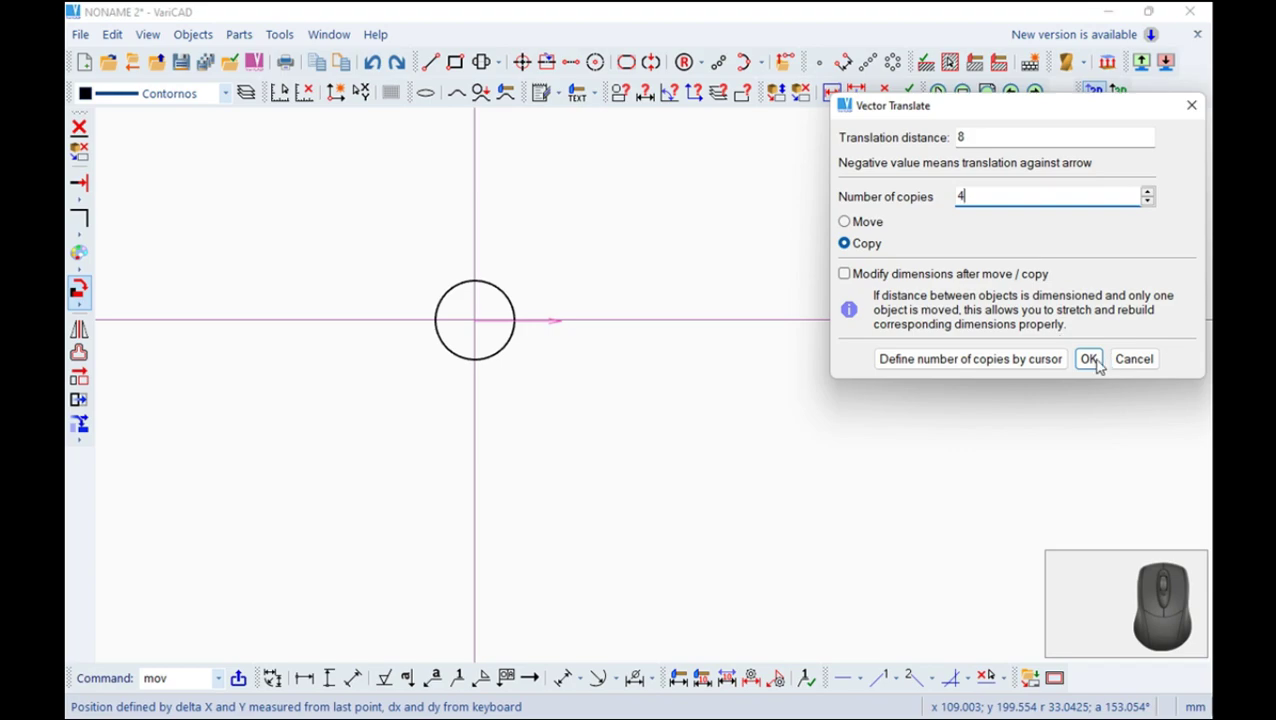
pyautogui.click(1094, 356)
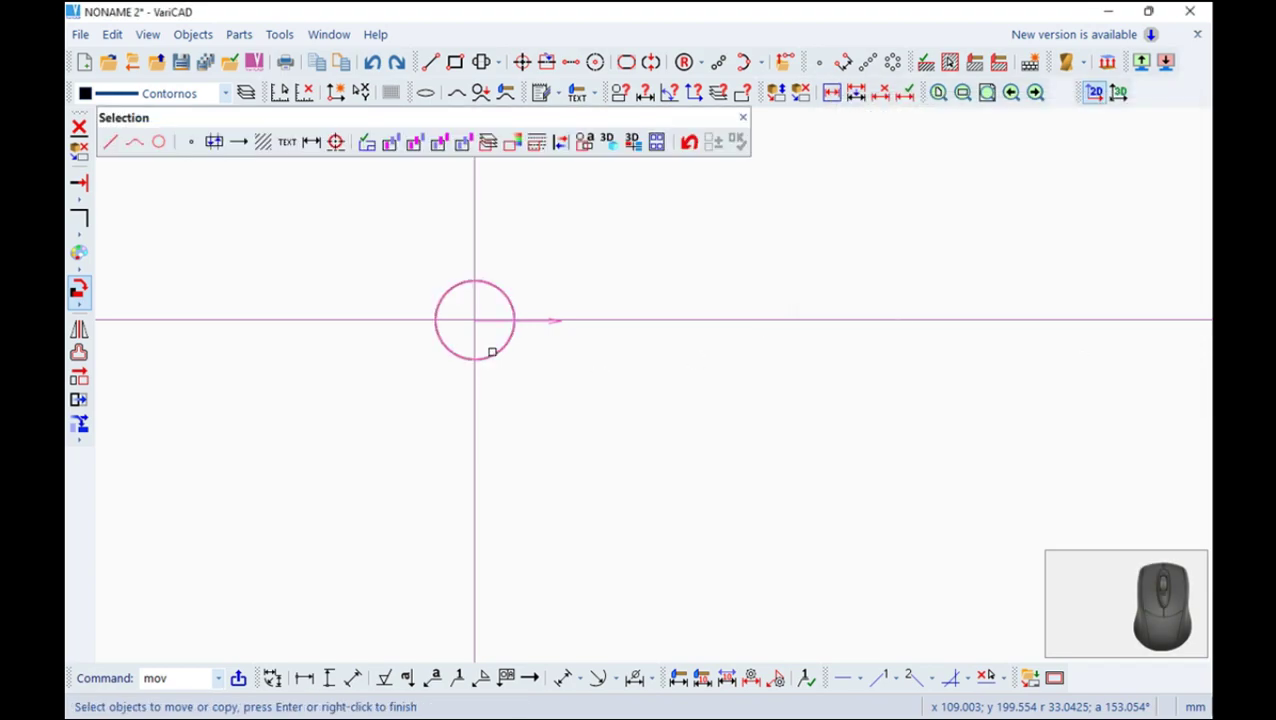
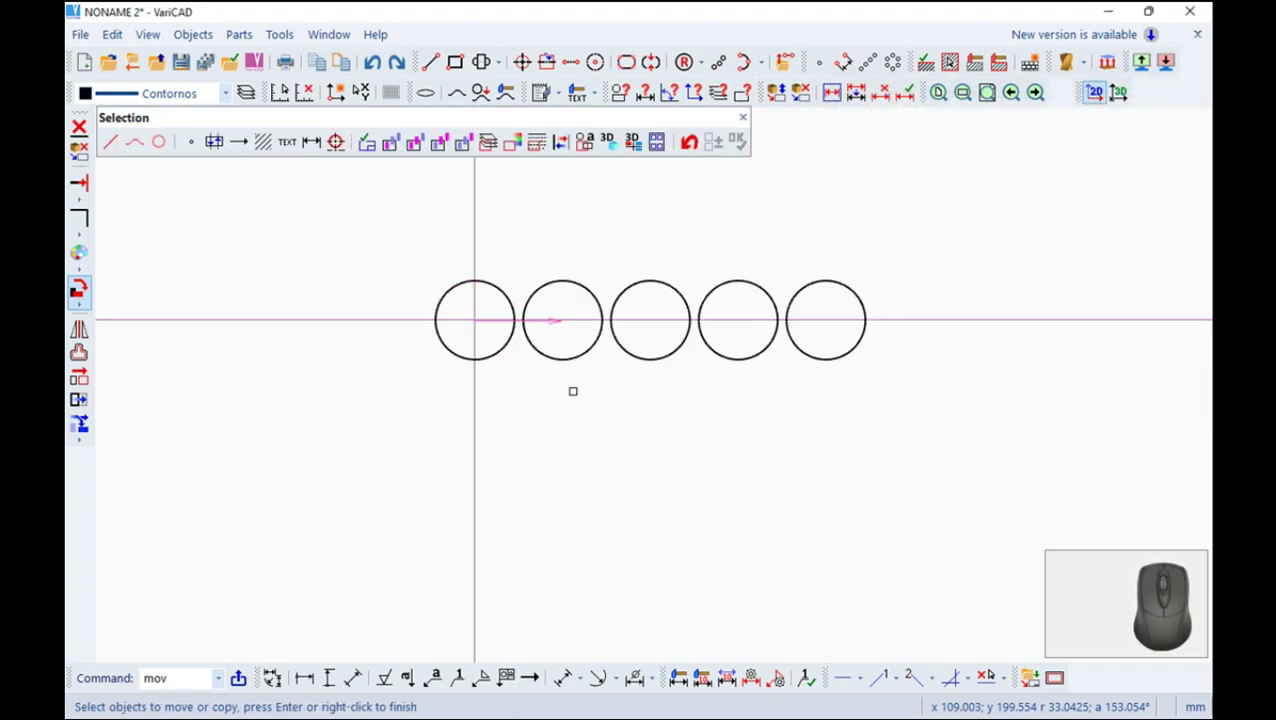
pyautogui.press('Escape')
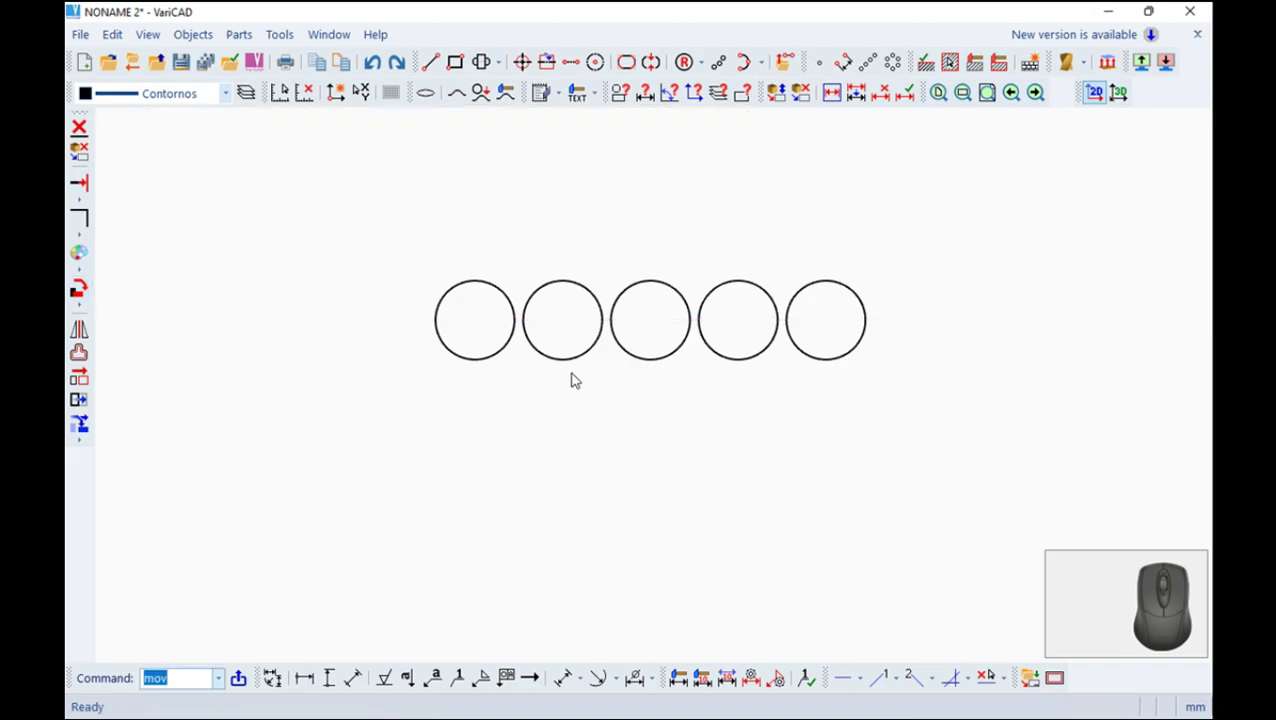
# Copy the first circle once with a downward vector of 8 to stack a circle below it
pyautogui.press('Return')
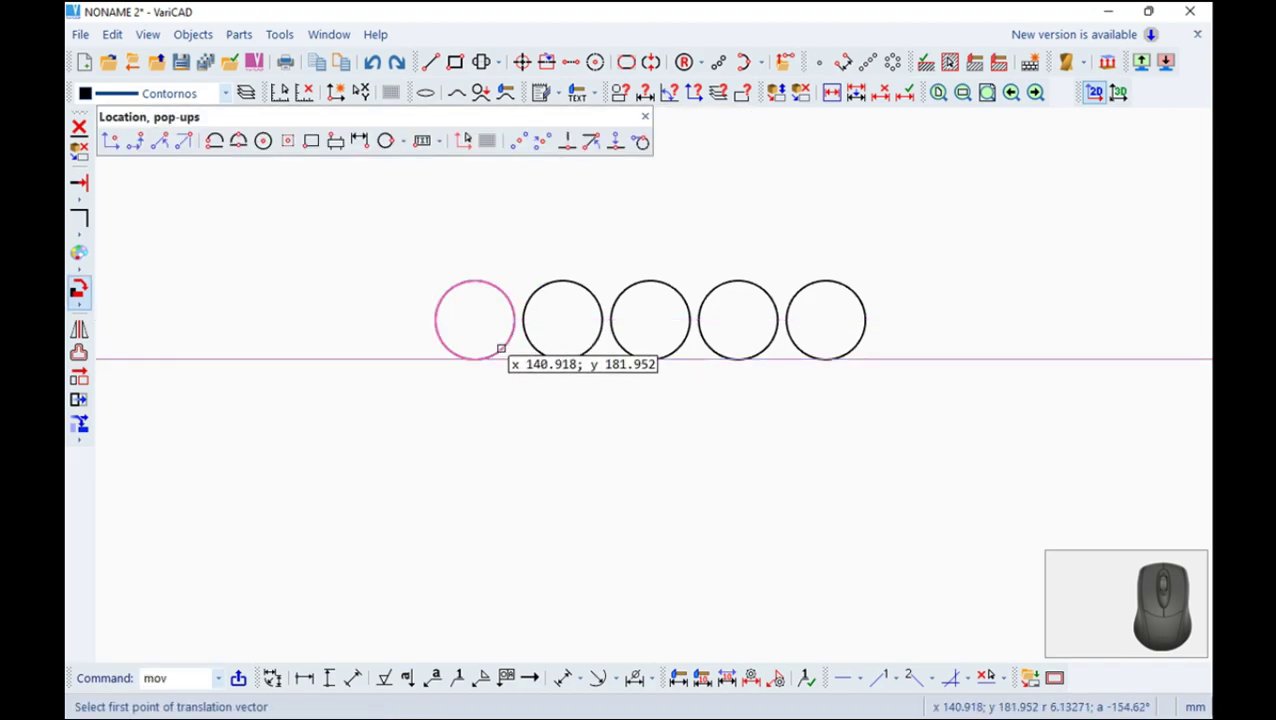
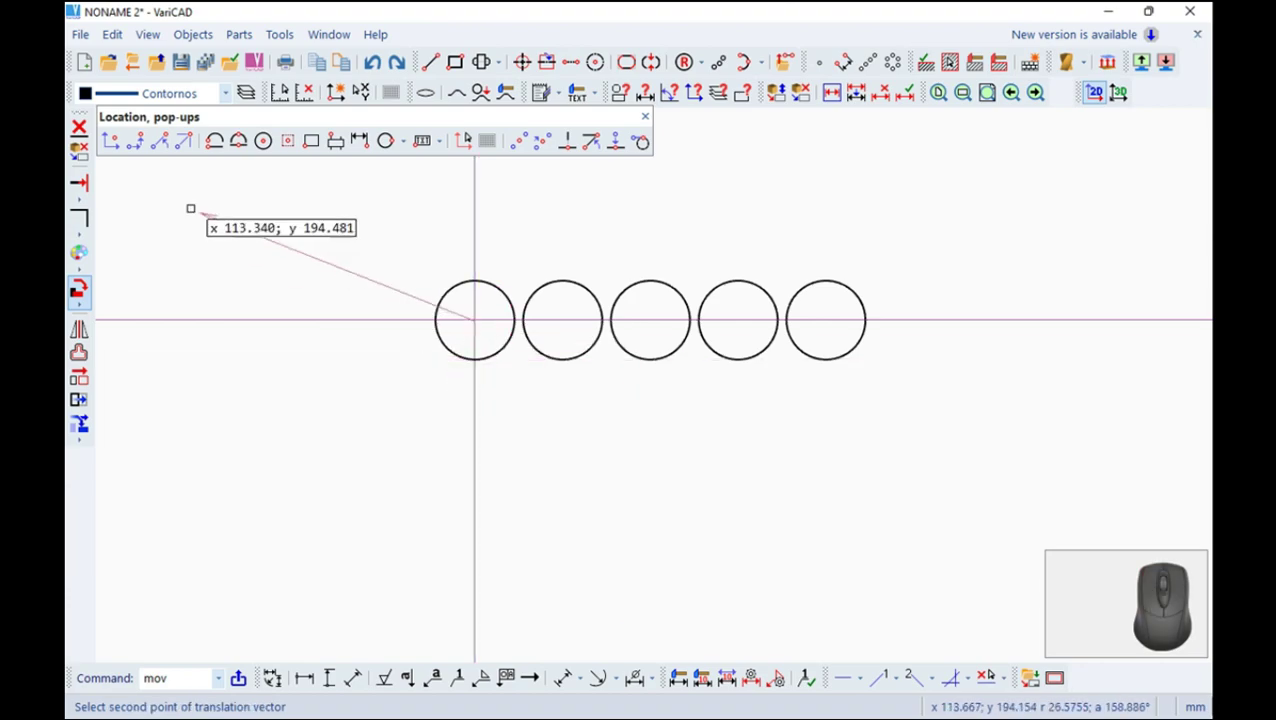
pyautogui.click(141, 149)
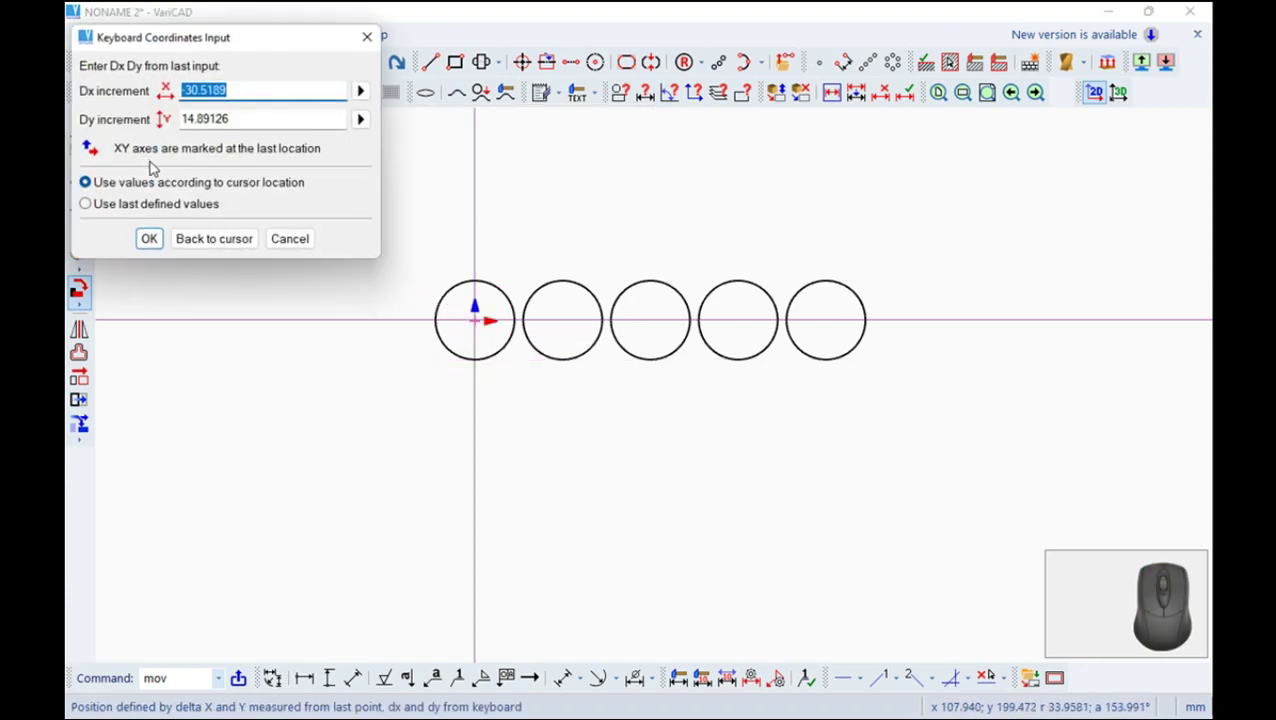
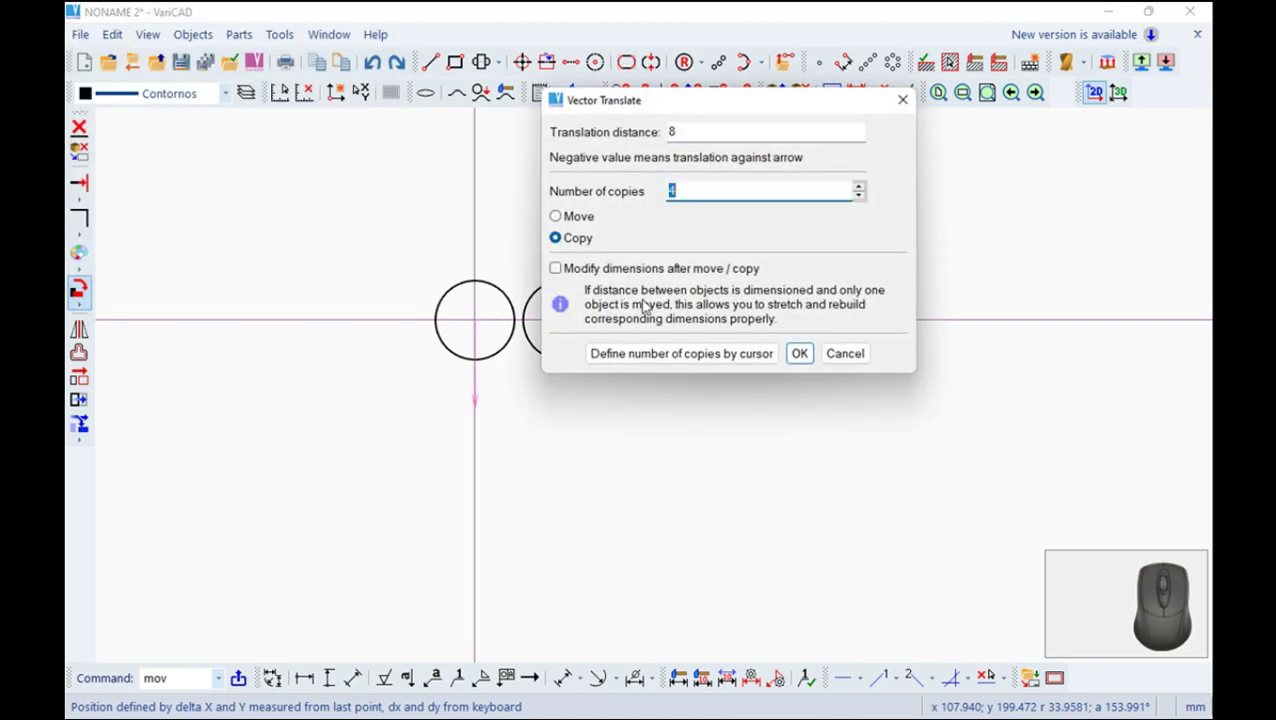
pyautogui.press('1')
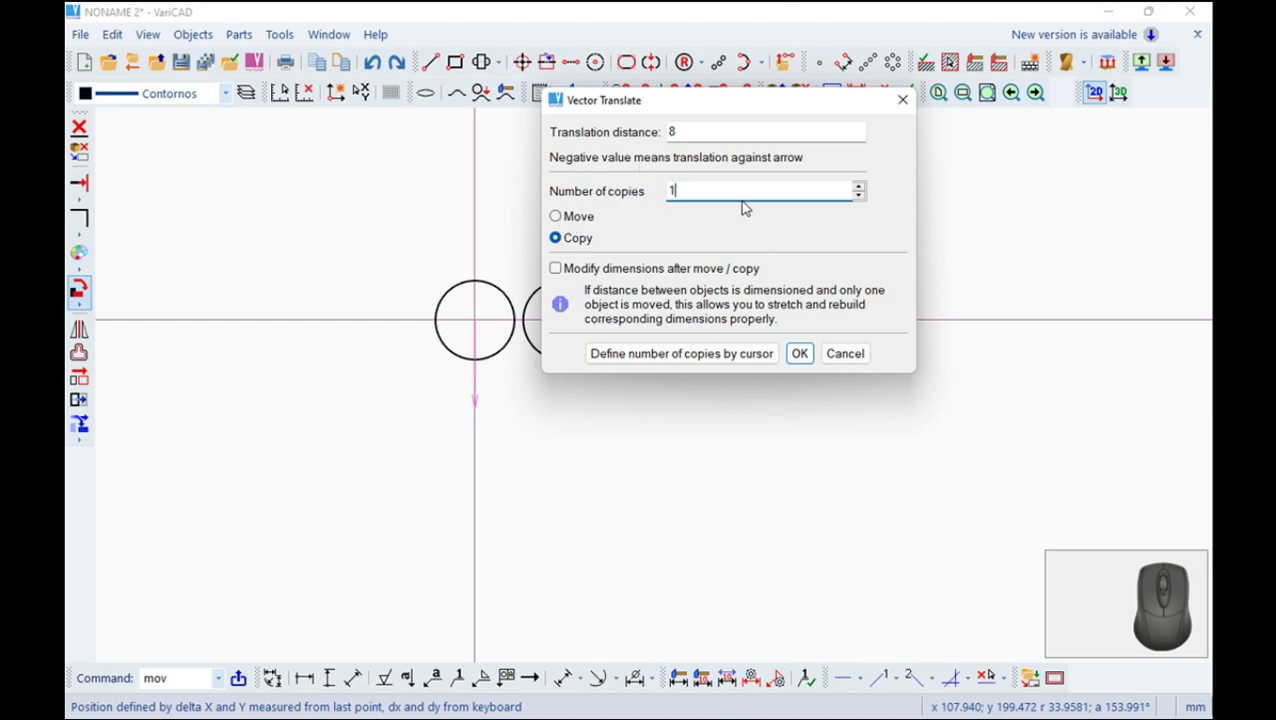
pyautogui.click(807, 355)
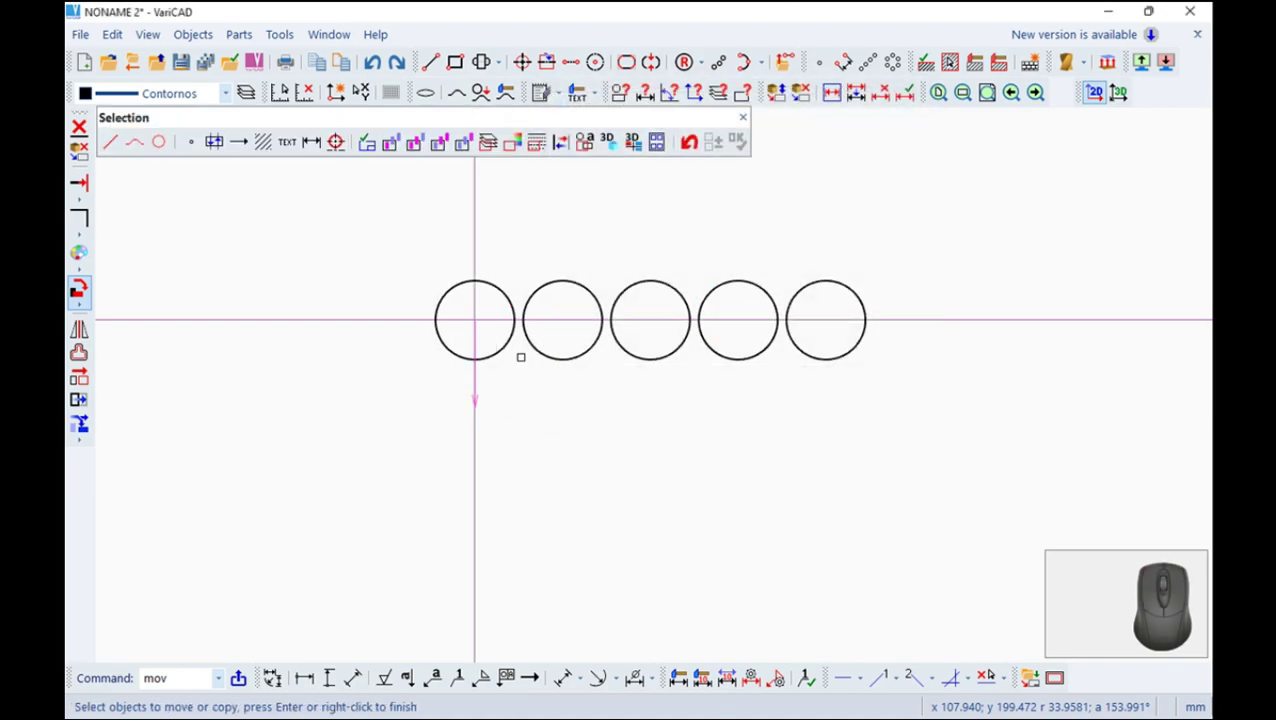
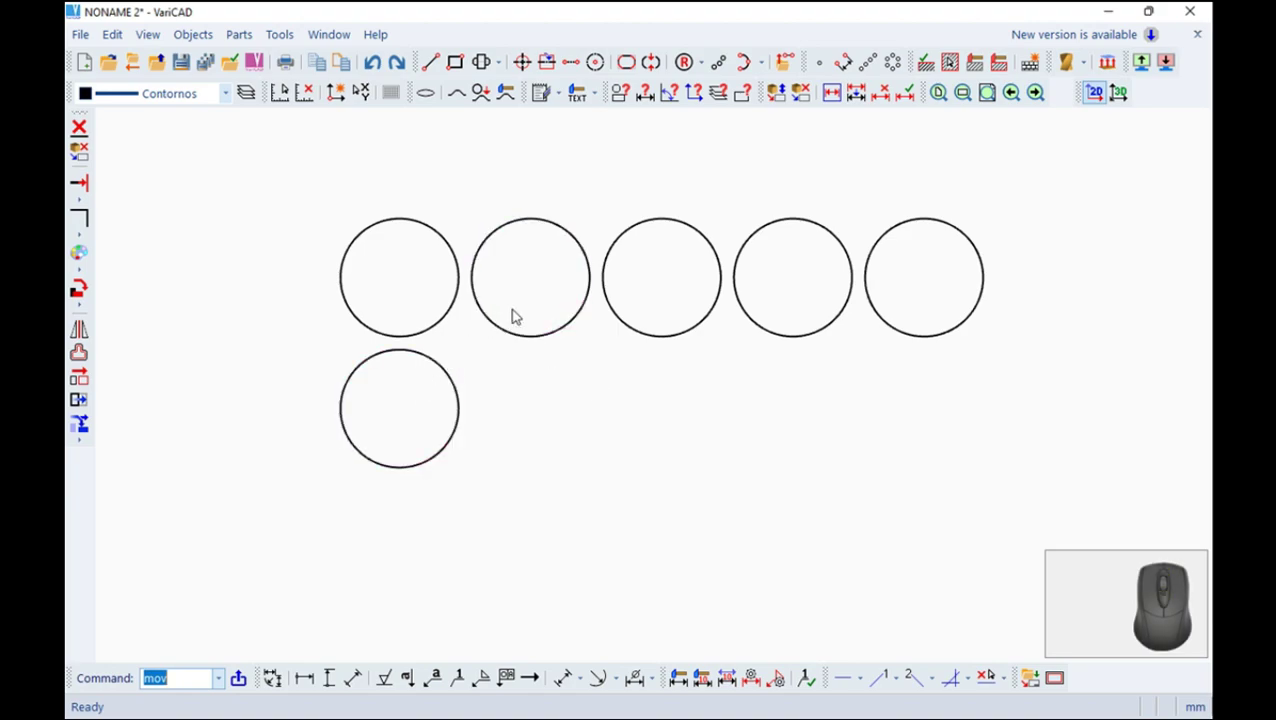
pyautogui.click(87, 357)
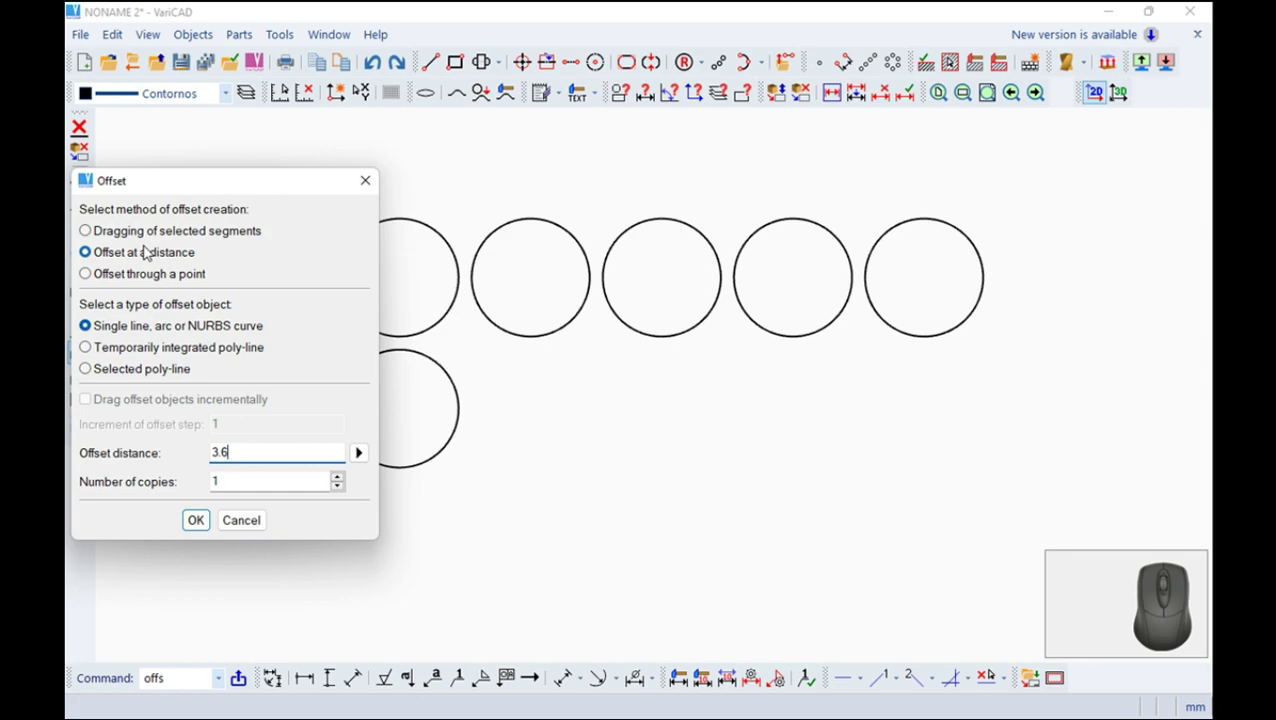
pyautogui.press('Escape')
pyautogui.click(435, 64)
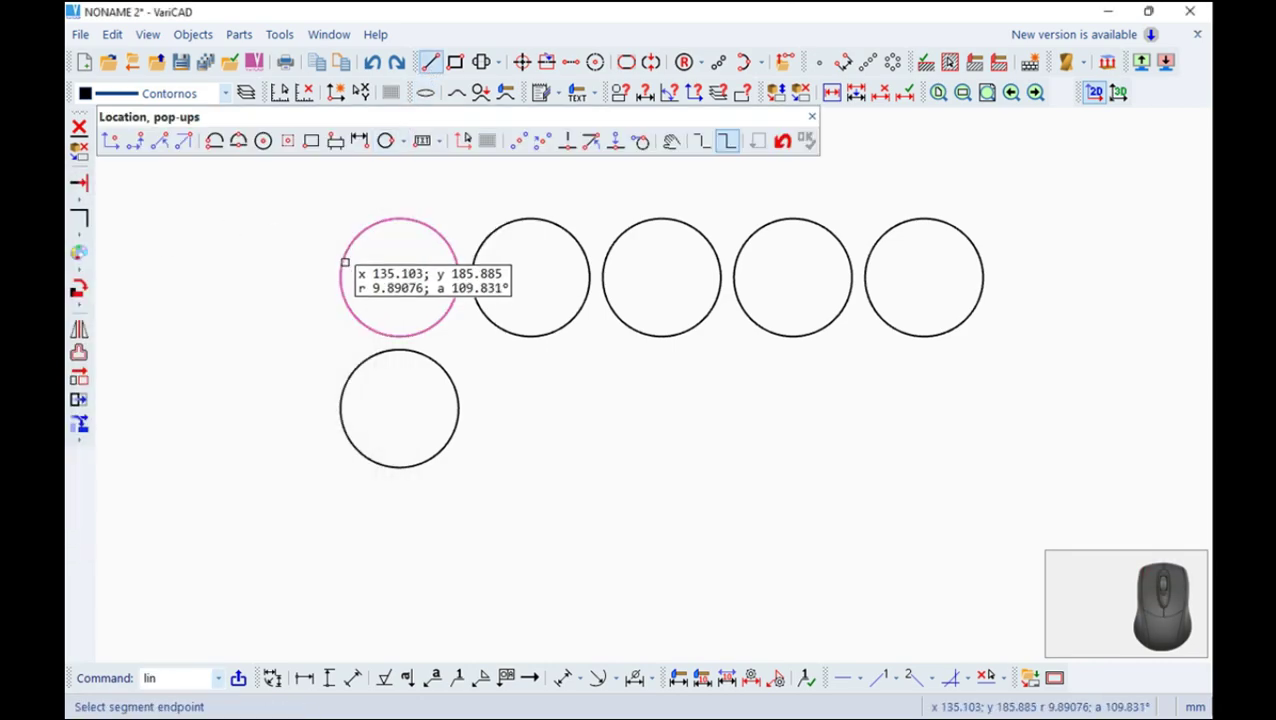
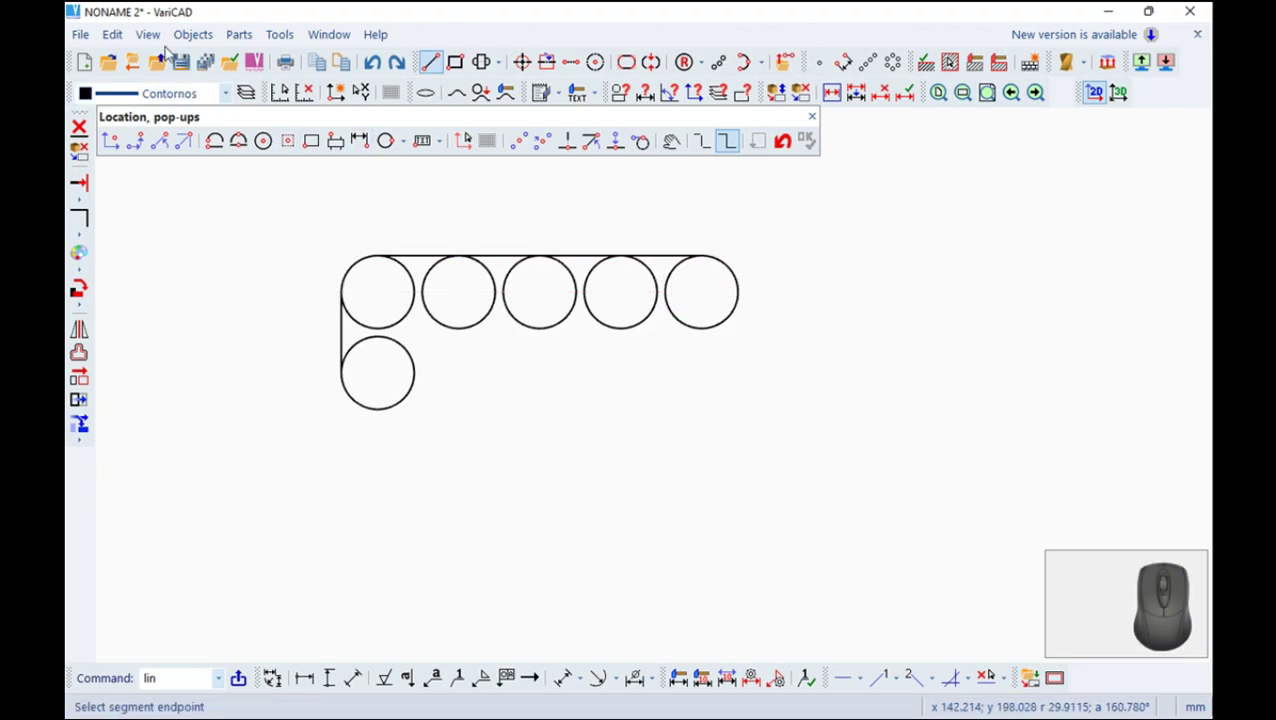
# Finish the tangent lines over the circle row and down the left, then reach the circle commands
pyautogui.click(197, 34)
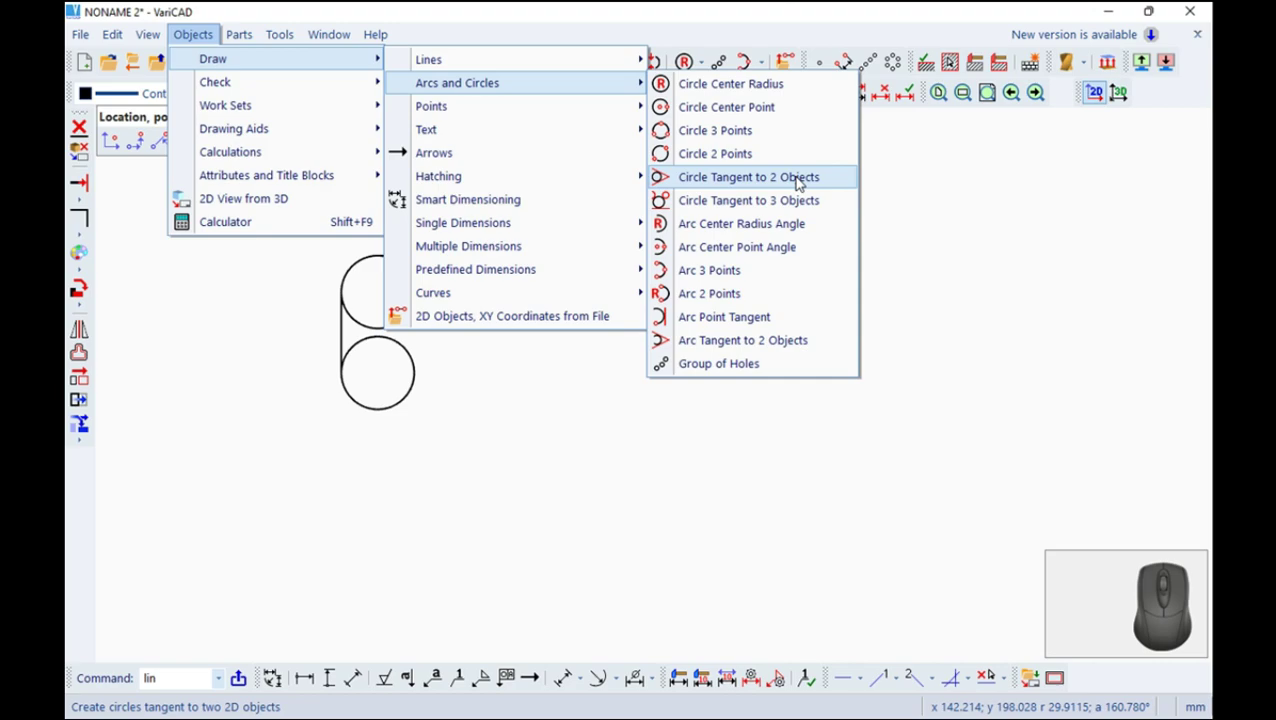
# Add a radius-70 circle tangent to the lower-left circle and the rightmost top circle
pyautogui.click(799, 180)
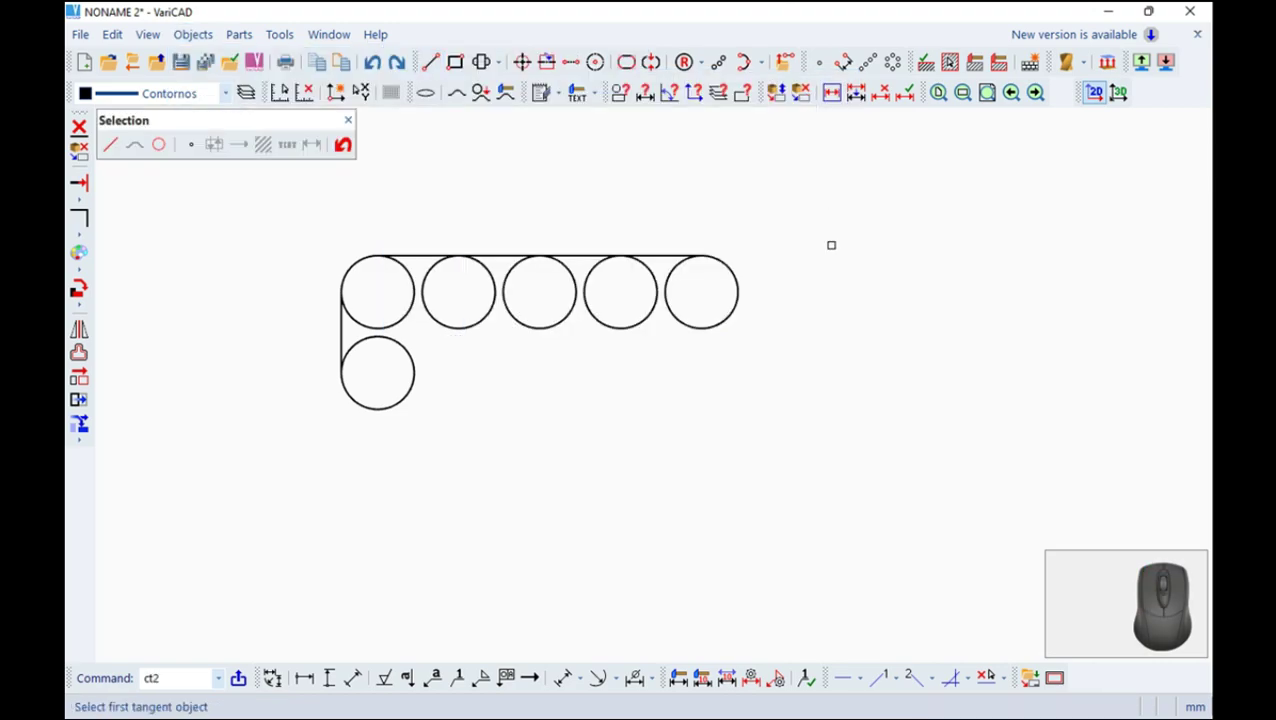
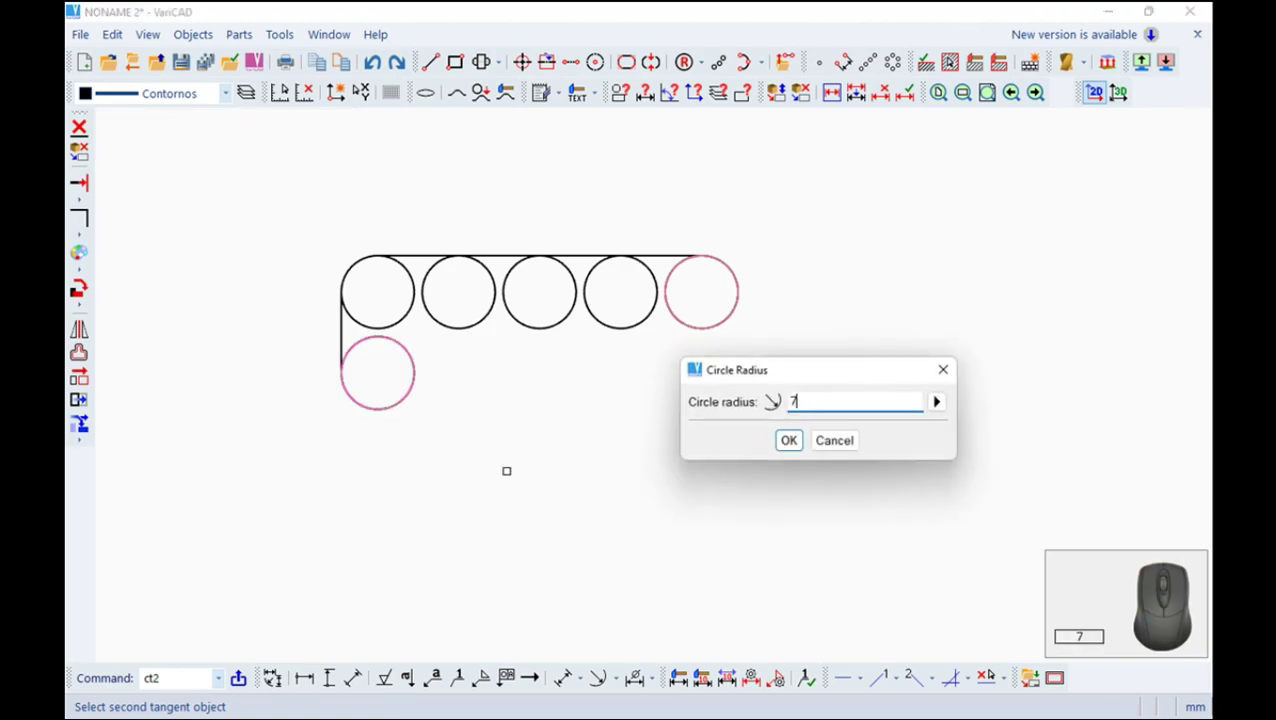
pyautogui.press('Return')
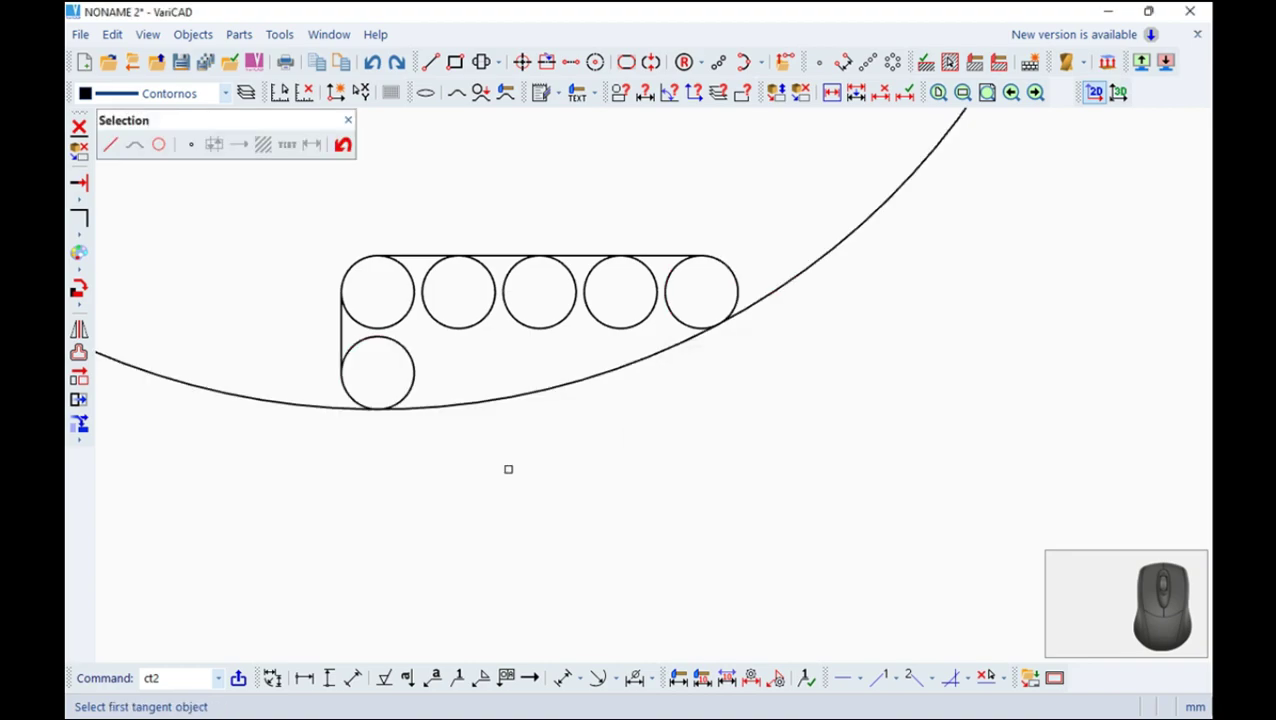
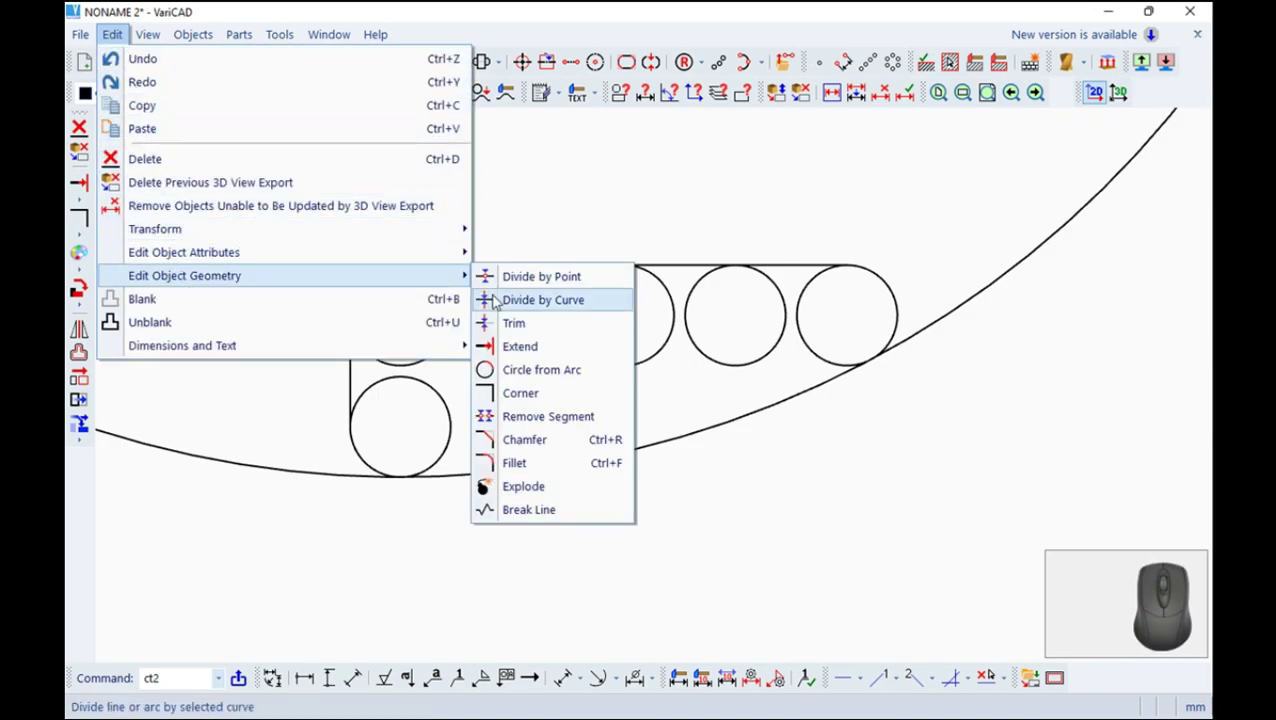
# Divide the large circle at its tangent points and delete the excess, leaving the curved bottom edge
pyautogui.click(584, 279)
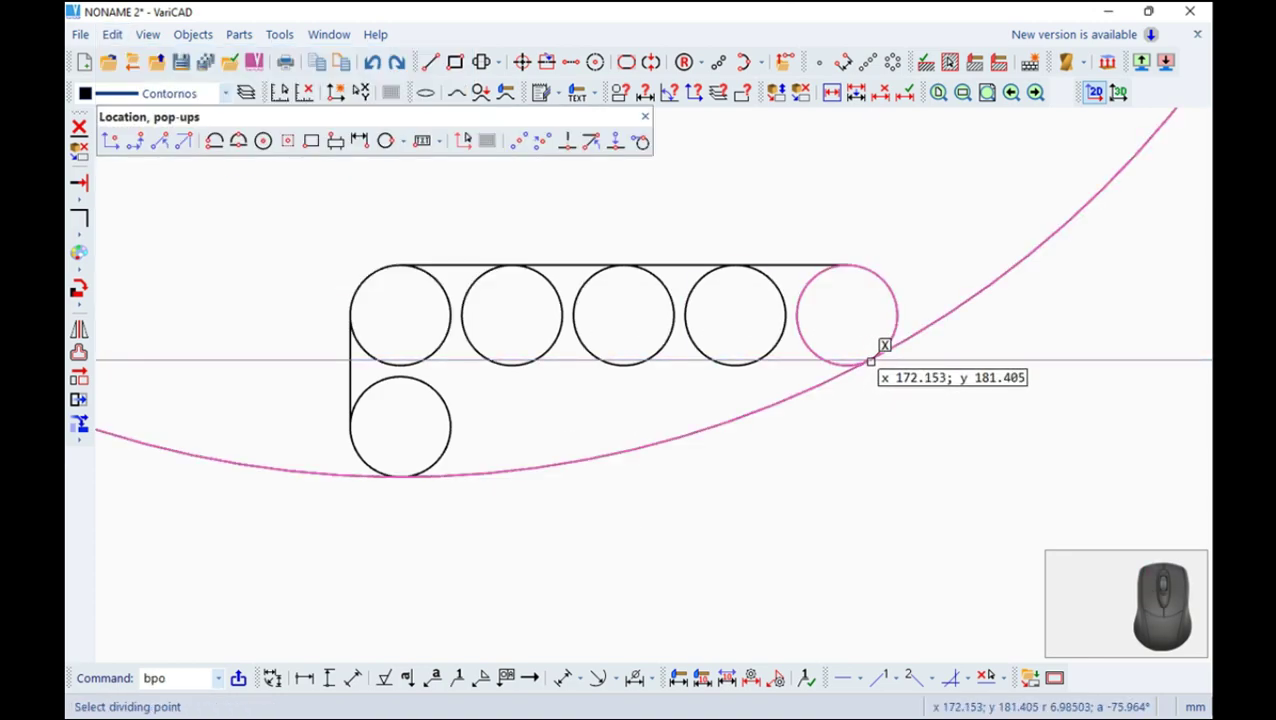
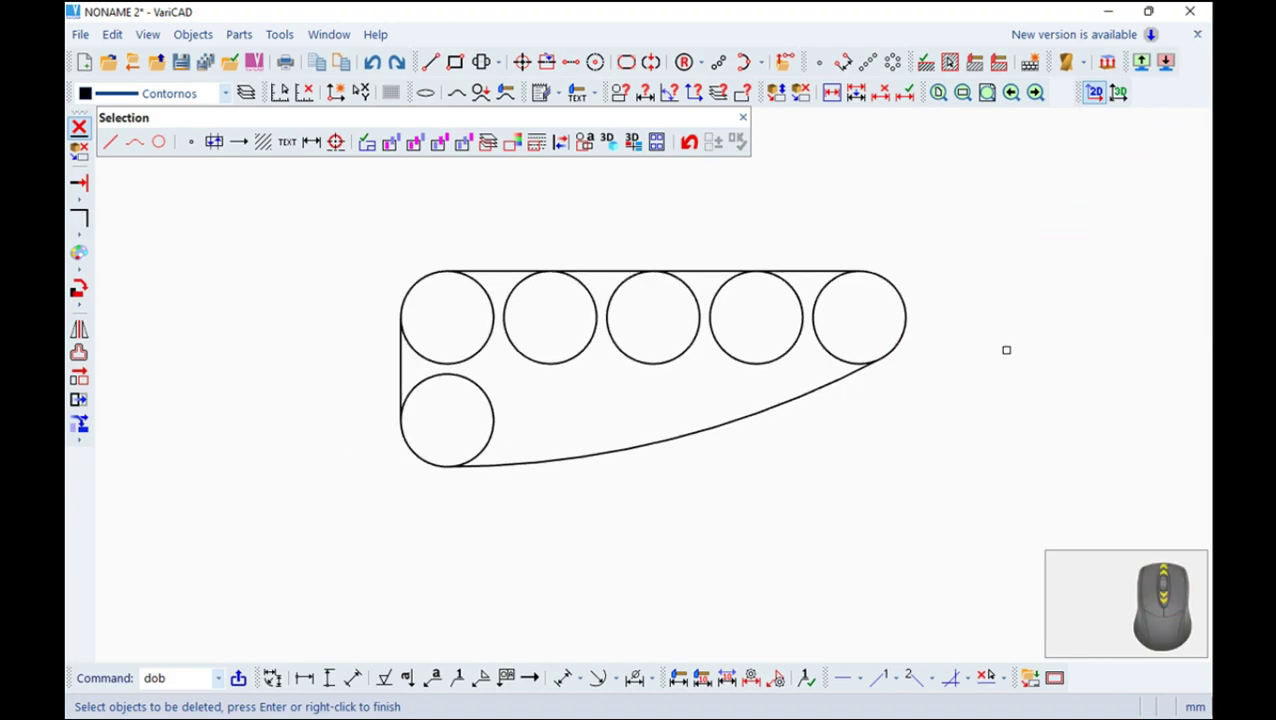
pyautogui.click(746, 115)
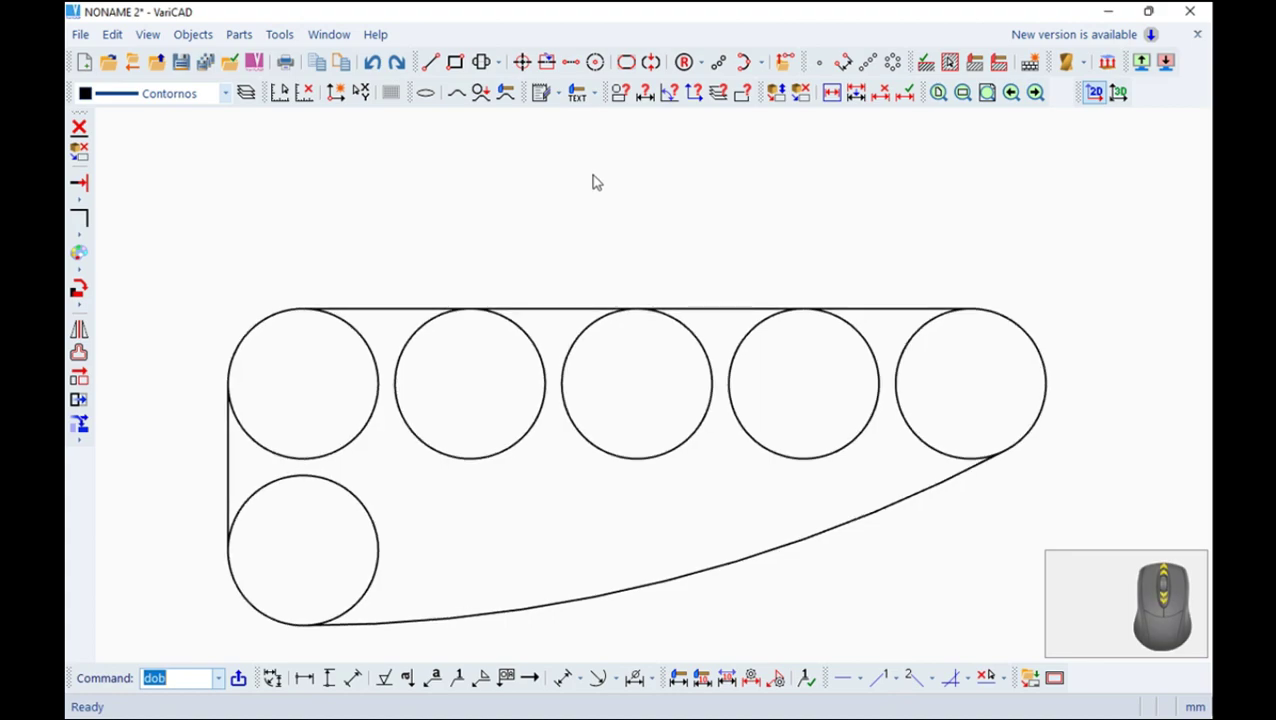
pyautogui.middleClick(600, 174)
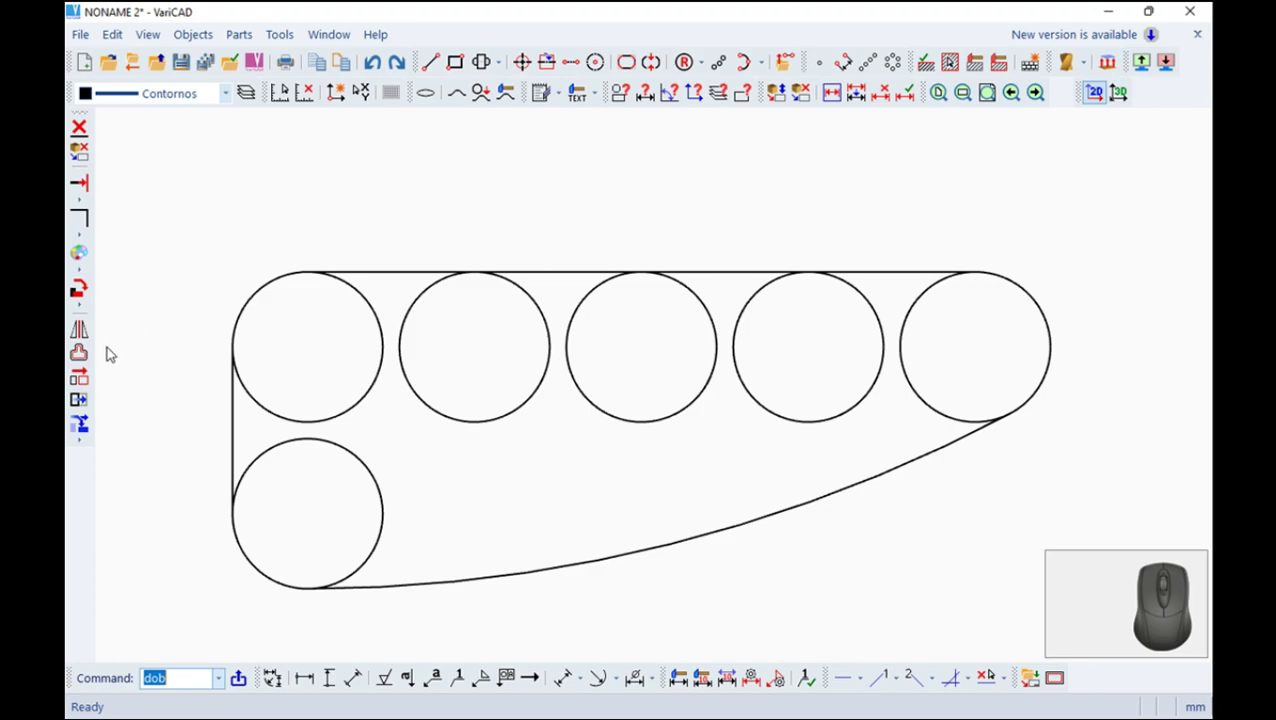
# Offset the top line, left line and bottom curve by 7.2 to form the inner cutout edges
pyautogui.click(86, 353)
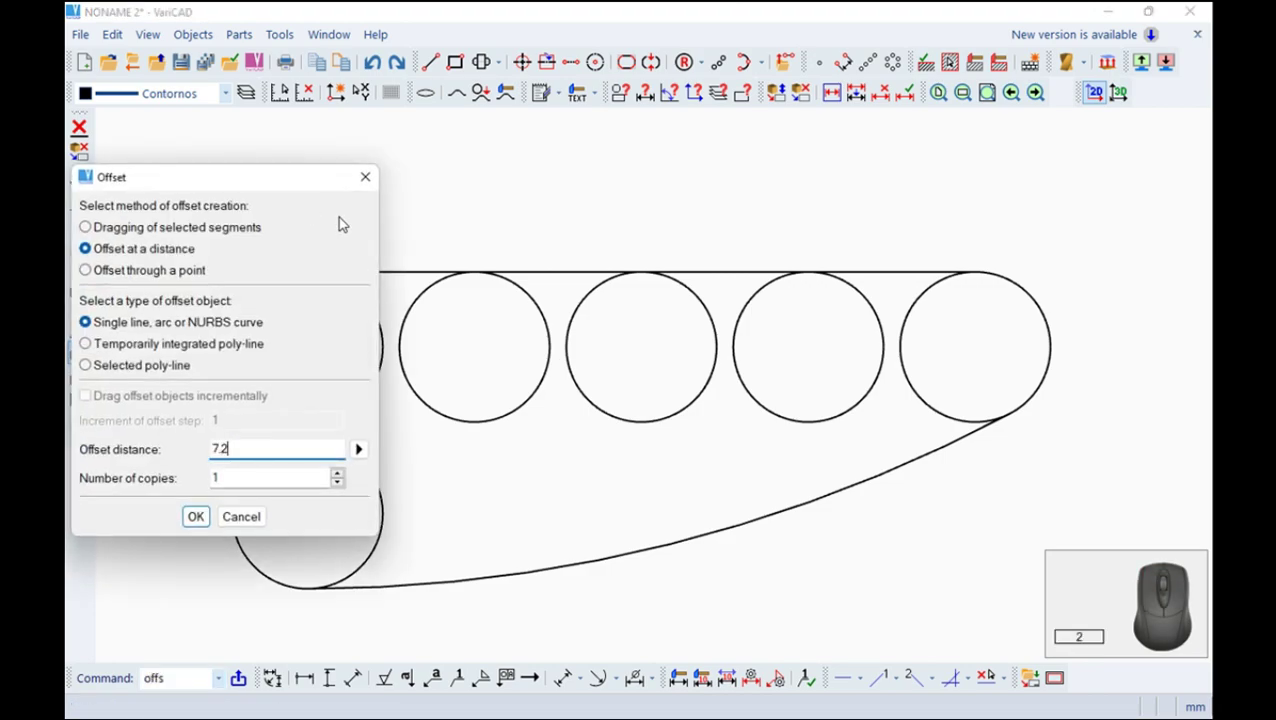
pyautogui.press('Return')
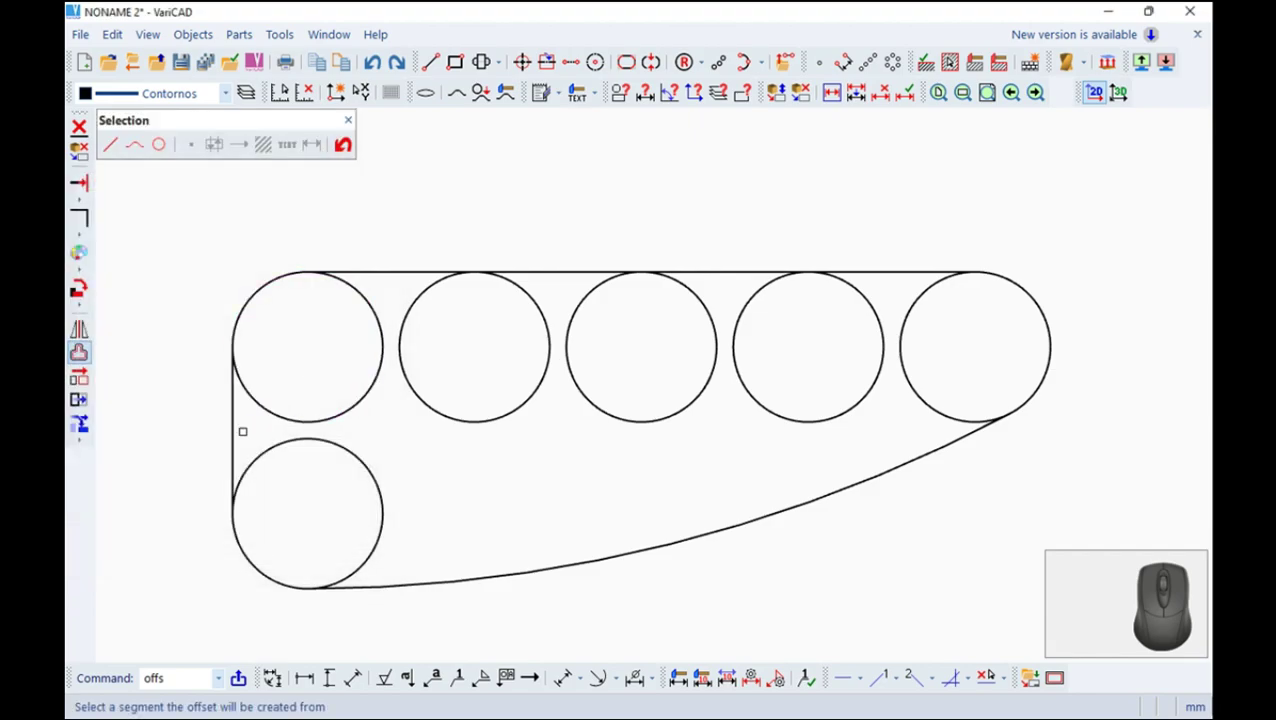
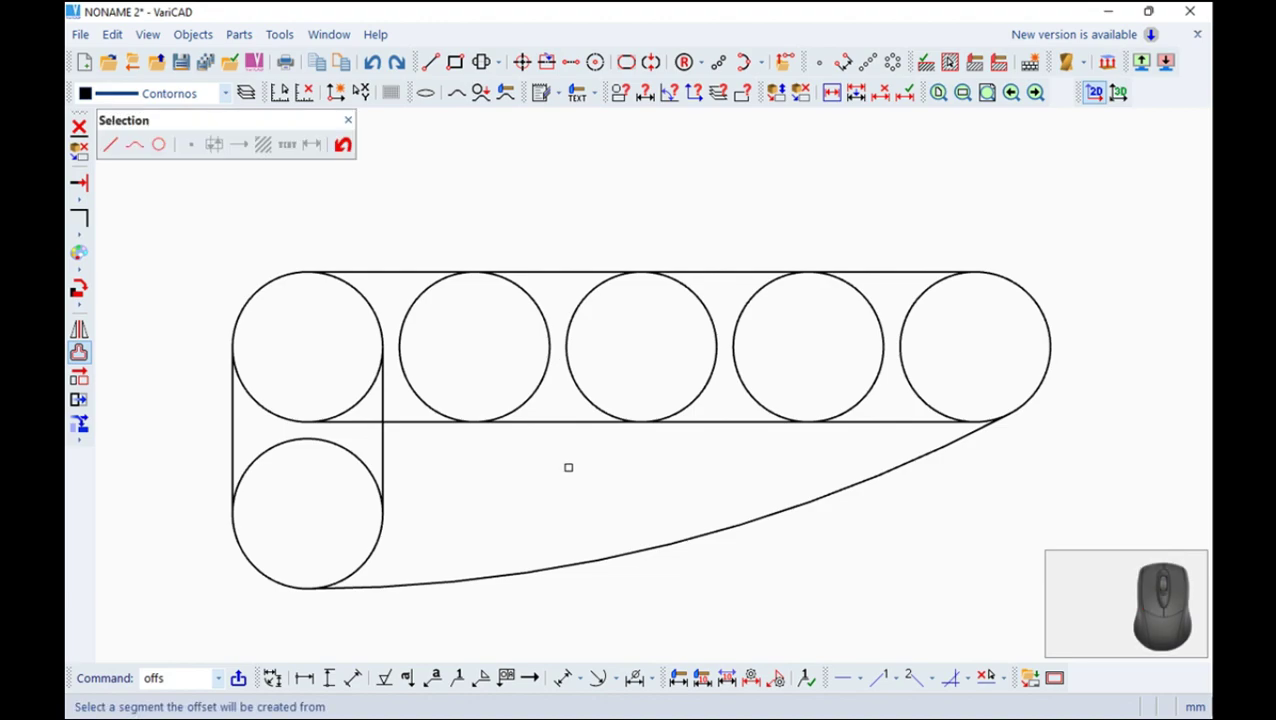
pyautogui.press('Escape')
pyautogui.press('Return')
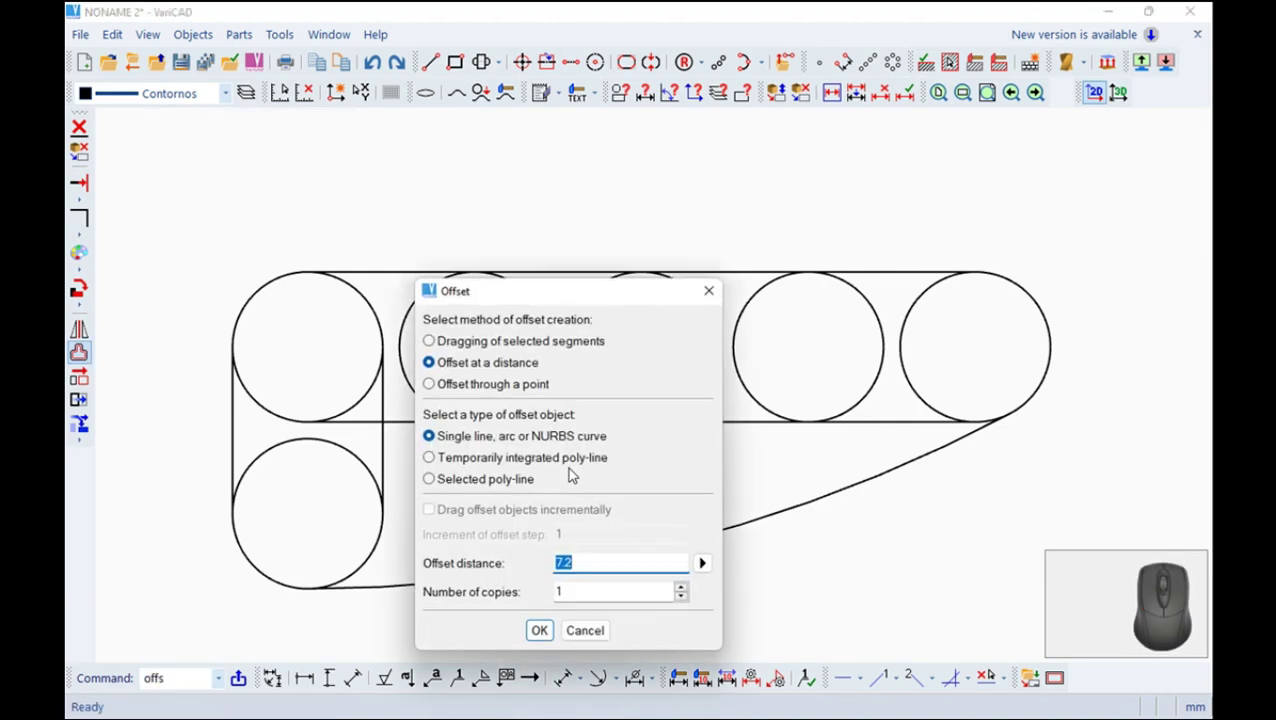
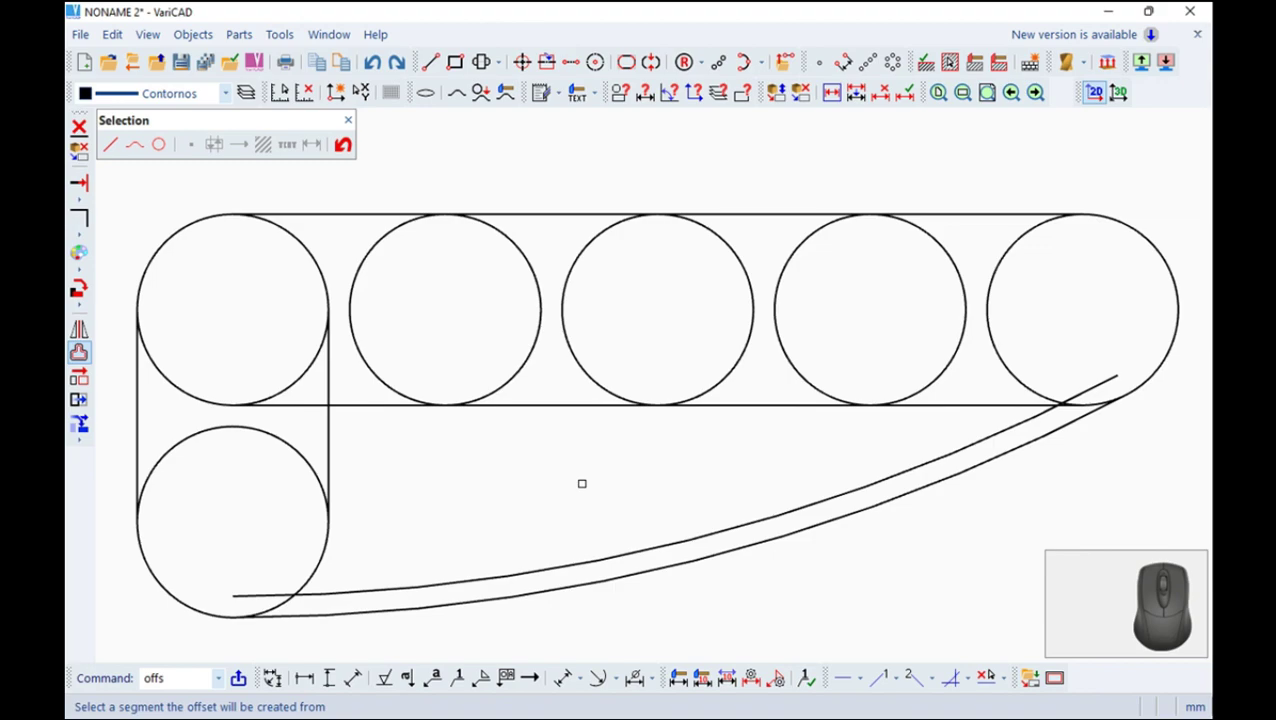
pyautogui.press('Escape')
pyautogui.click(85, 205)
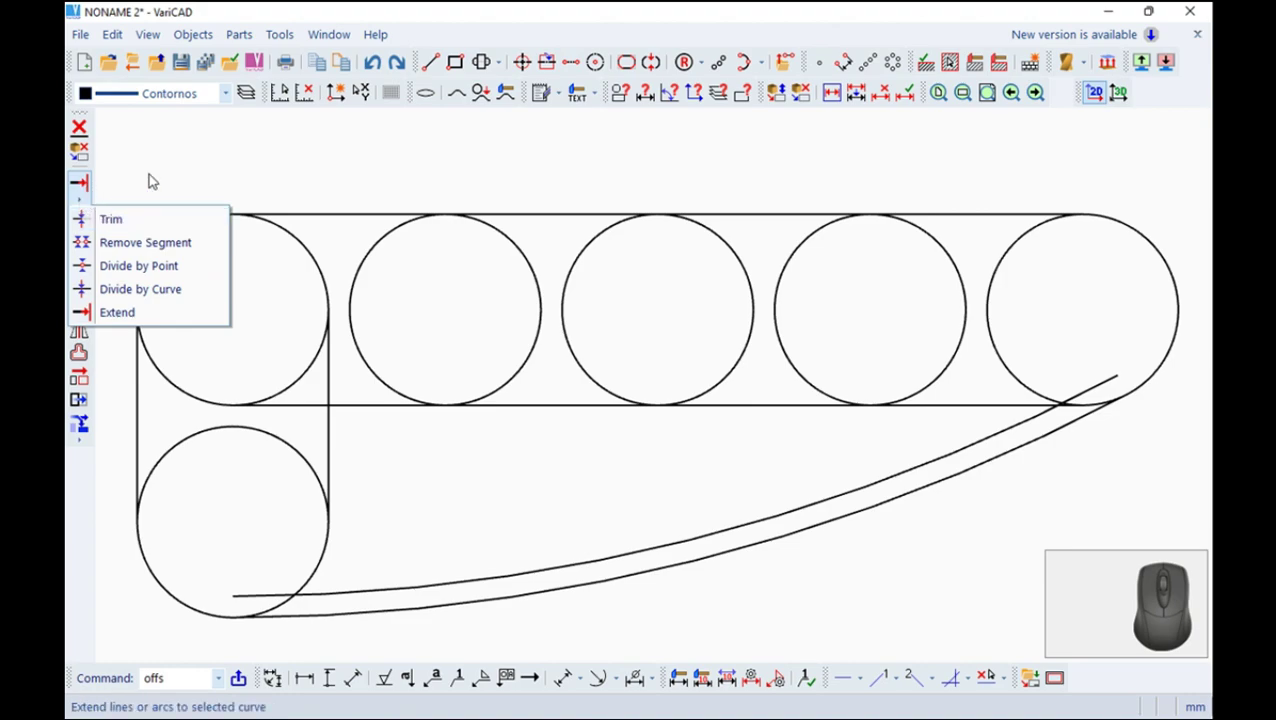
# Join the offset line, vertical edge and inner curve into trimmed sharp corners with the Corner tool
pyautogui.click(152, 178)
pyautogui.press('Escape')
pyautogui.click(89, 217)
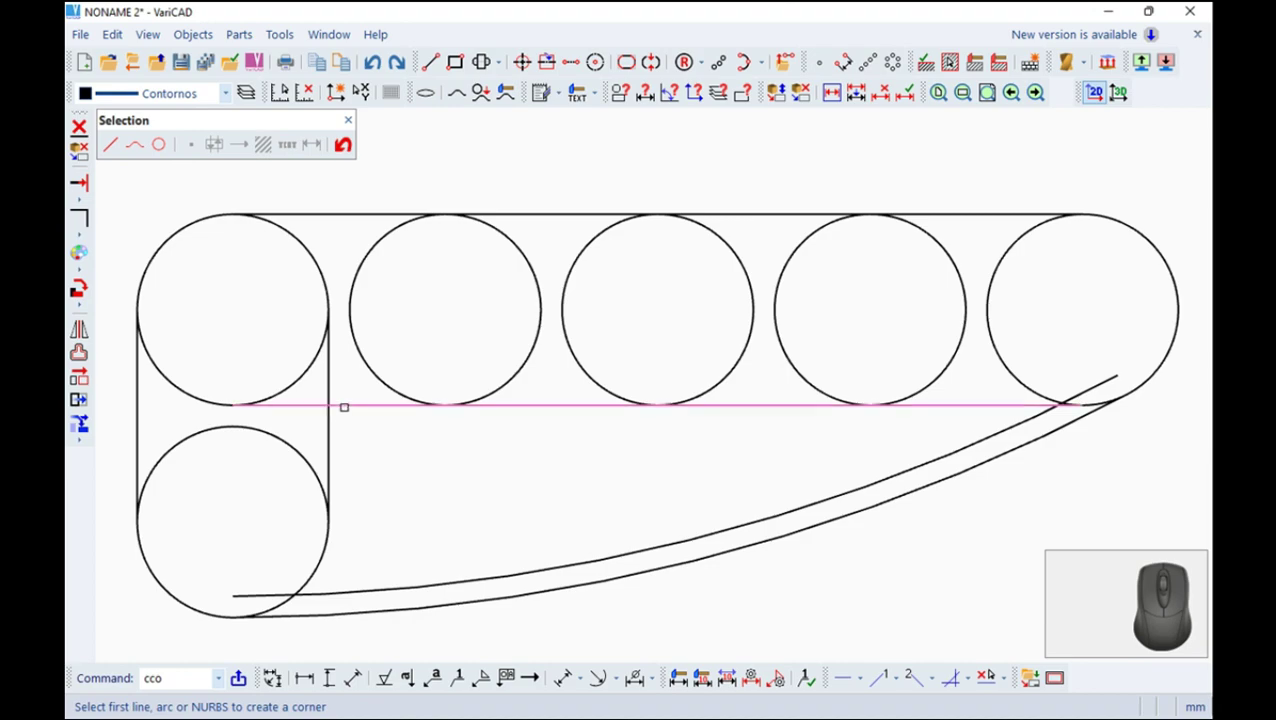
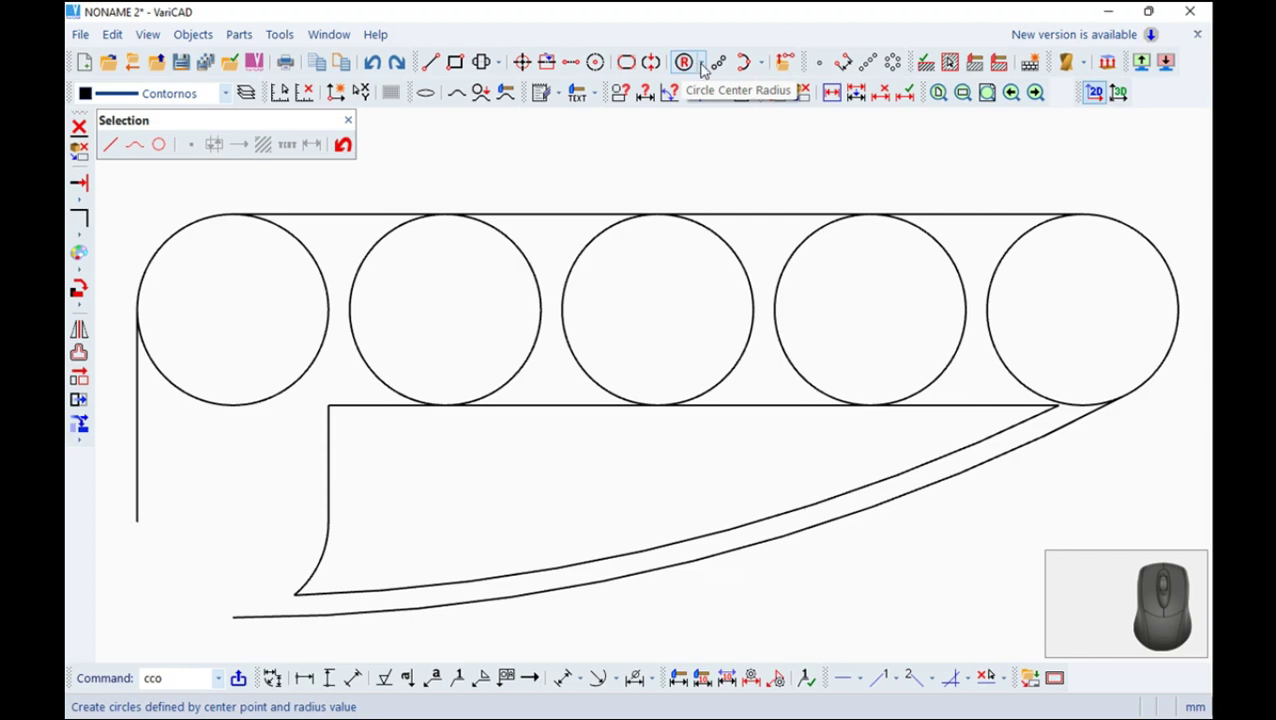
pyautogui.click(195, 36)
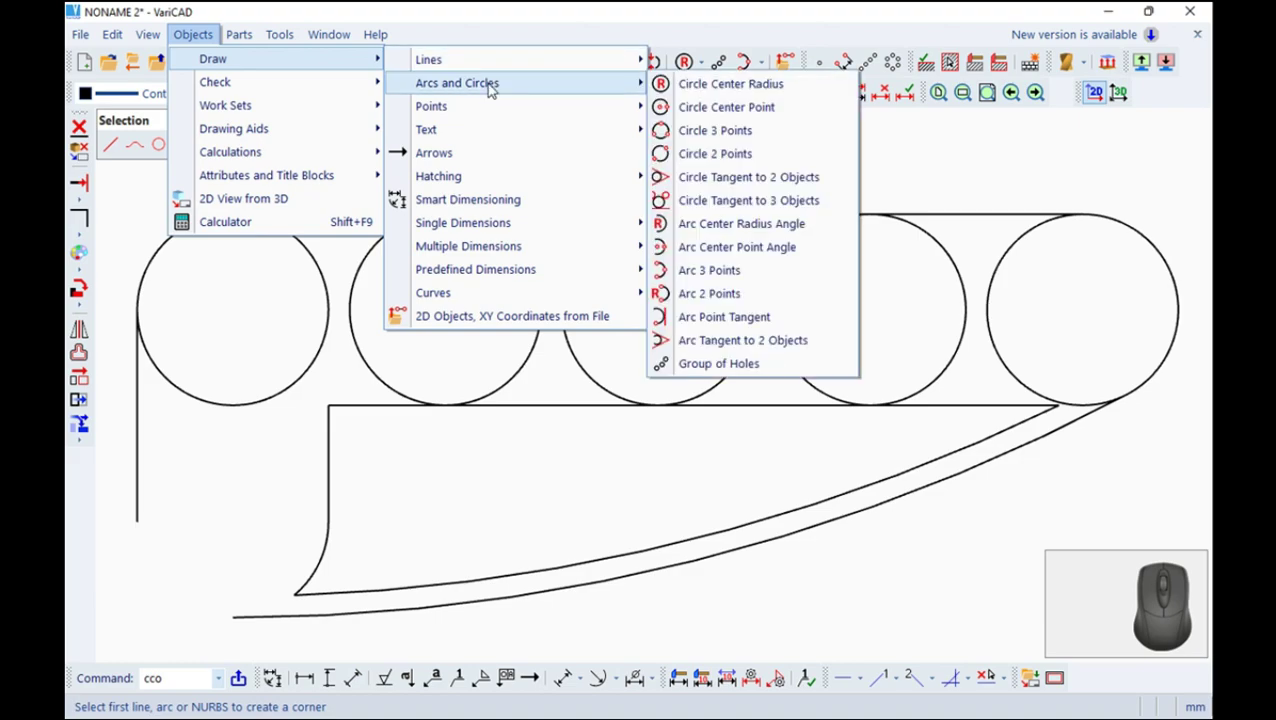
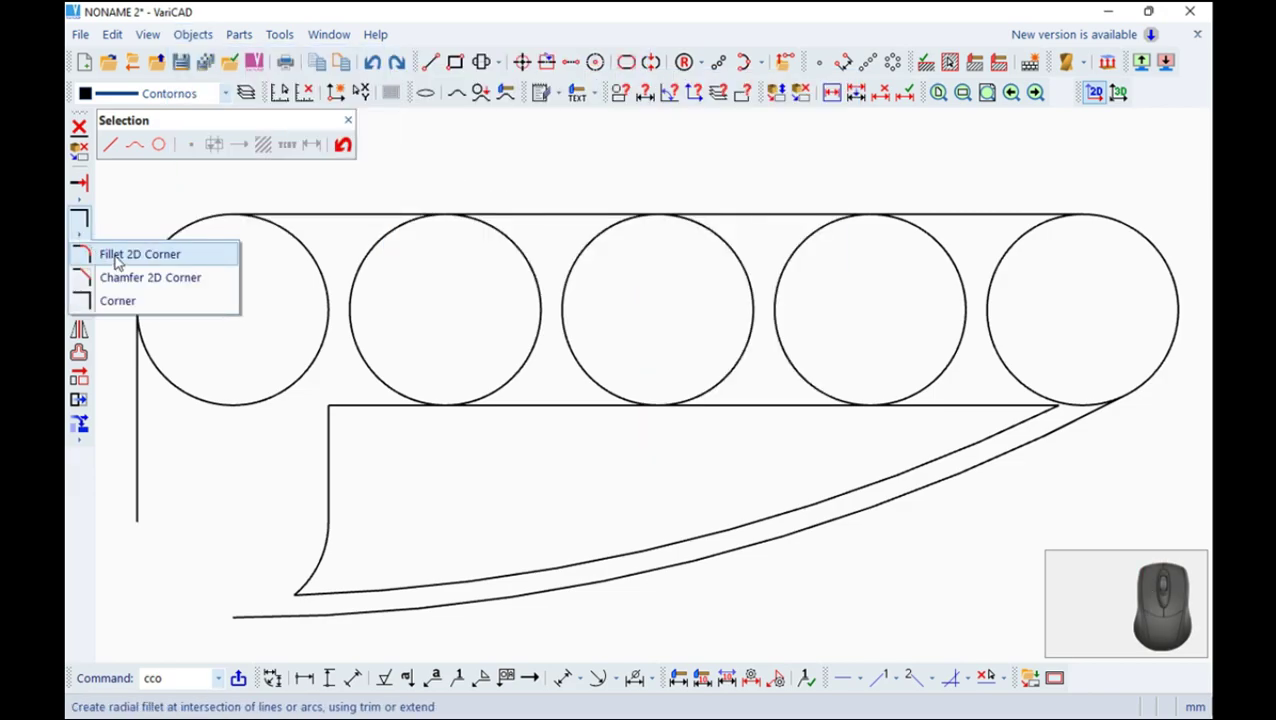
# Fillet the outer left edge and bottom curve with radius 3.6
pyautogui.click(126, 255)
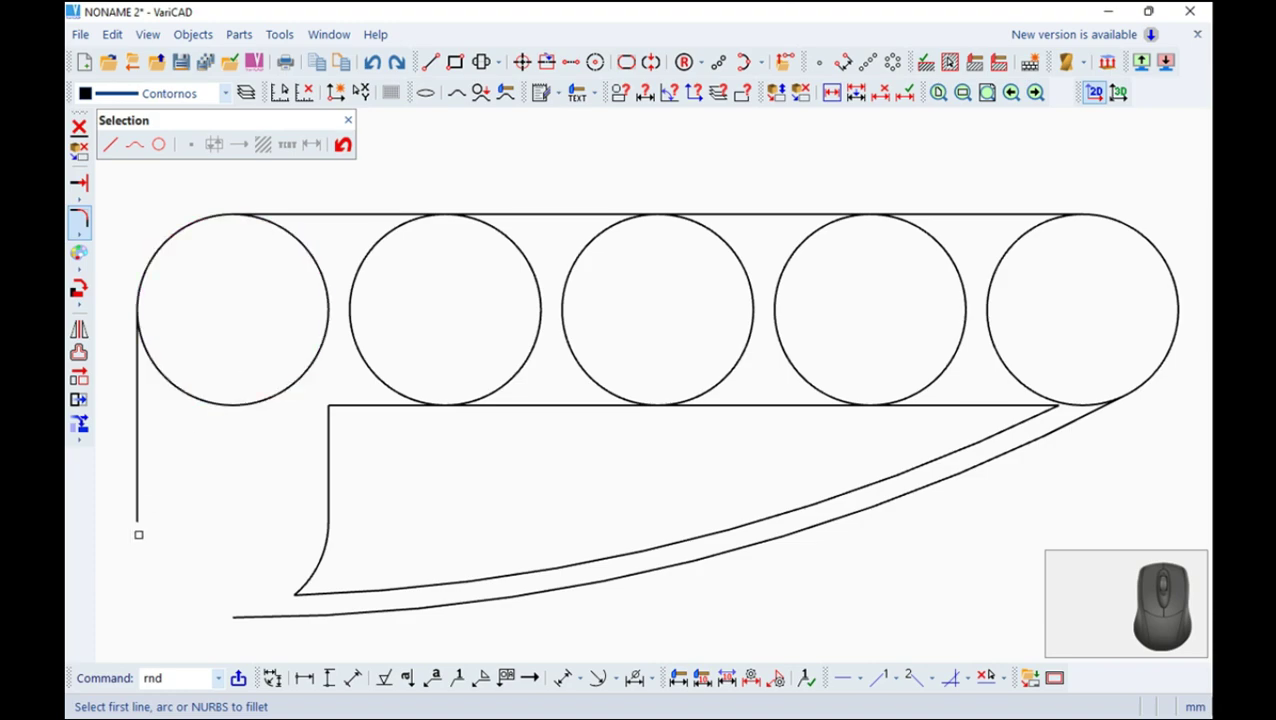
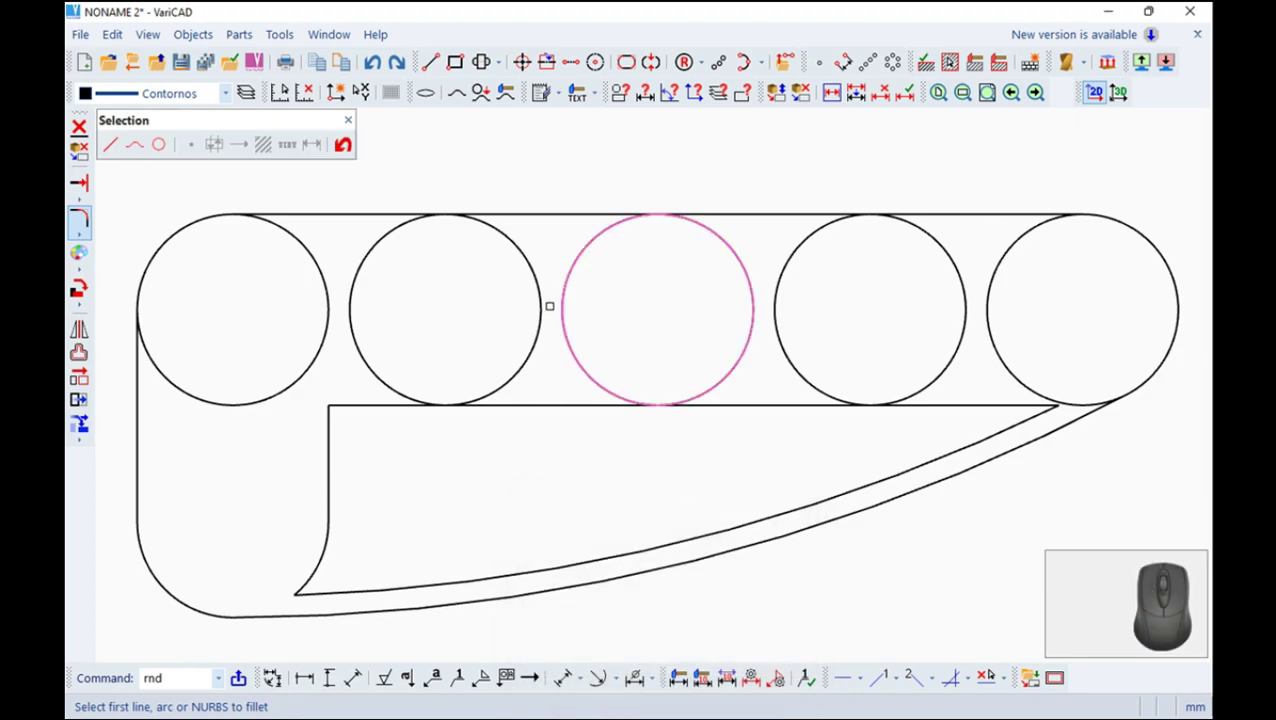
pyautogui.press('Escape')
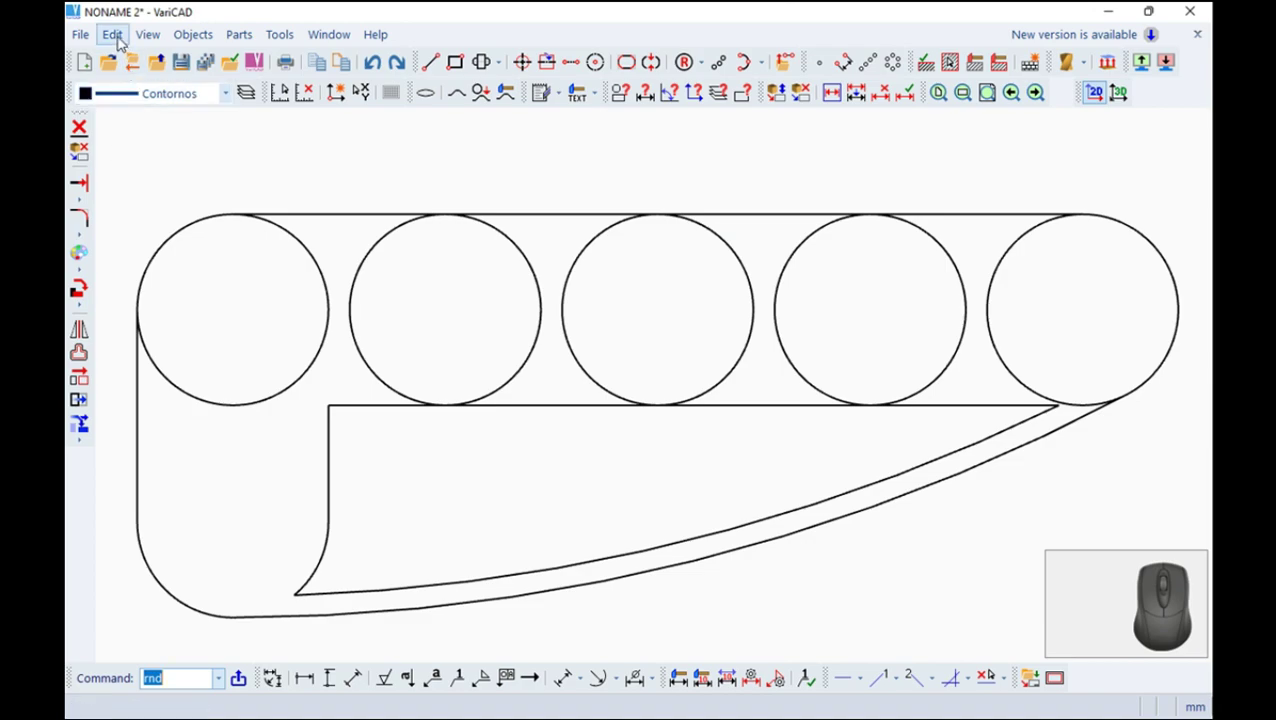
# Delete the helper circle segments inside the rounded panel outline via Edit Object Geometry
pyautogui.click(121, 41)
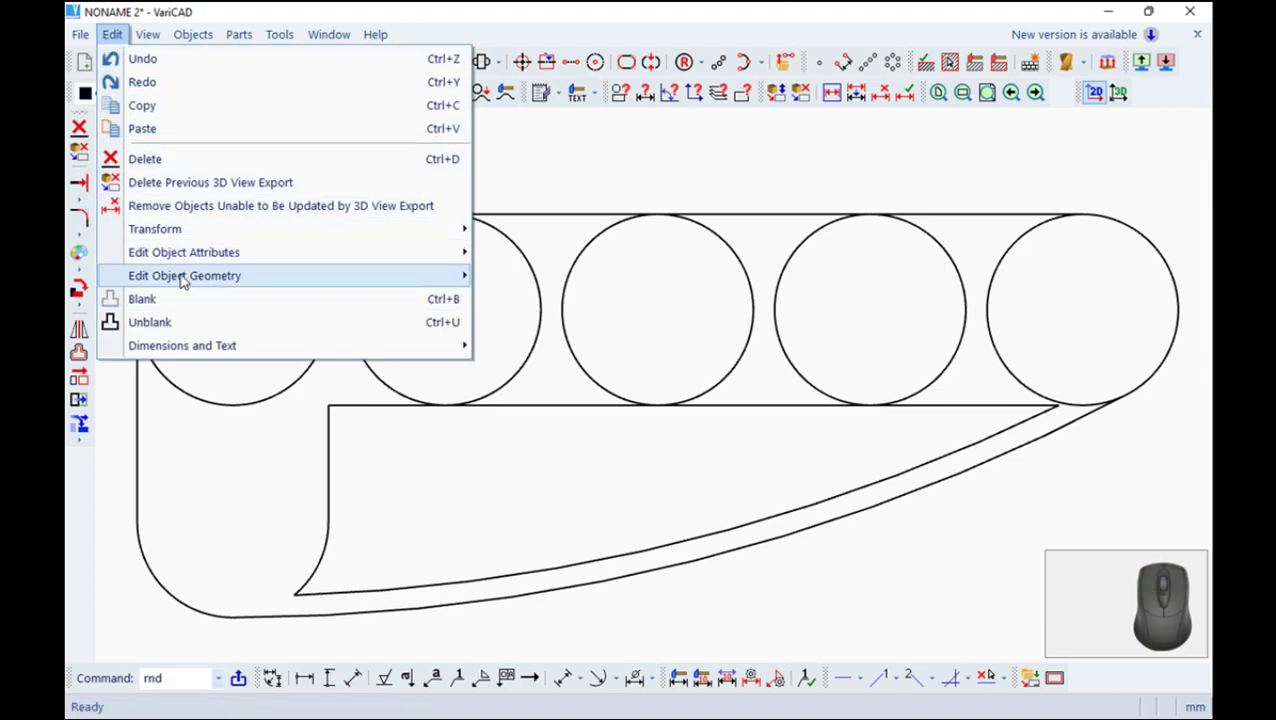
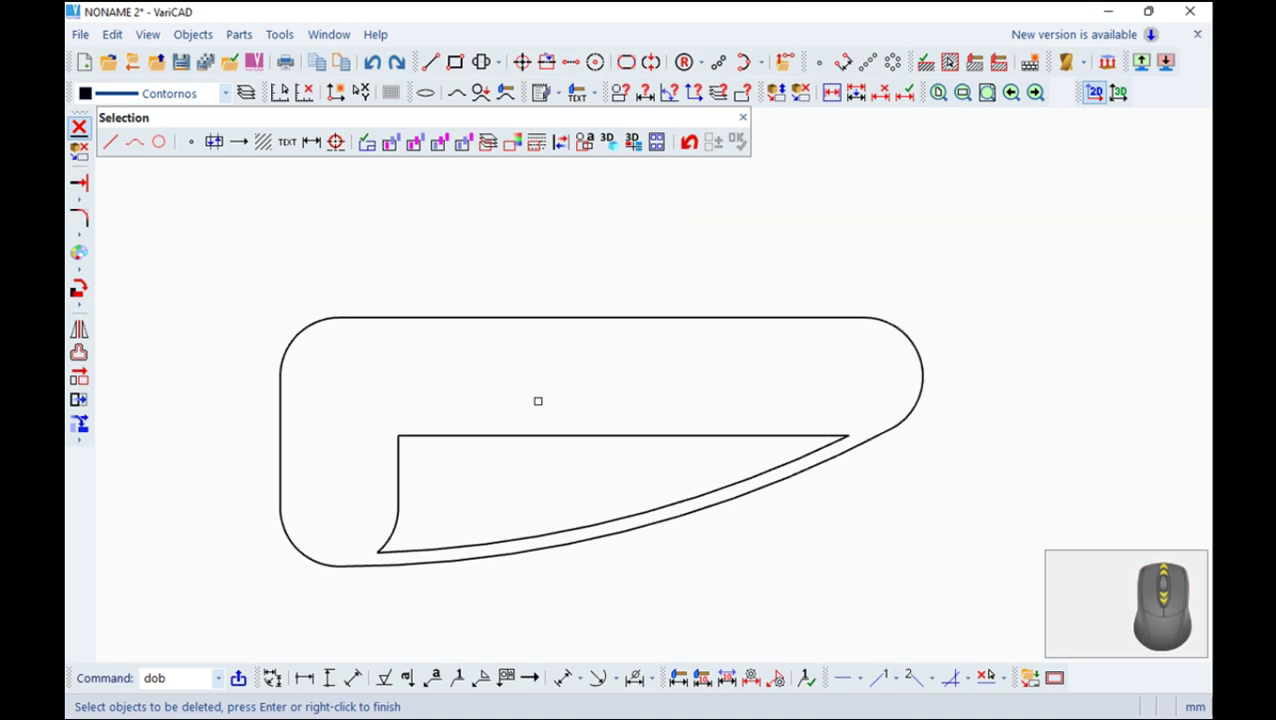
pyautogui.click(747, 118)
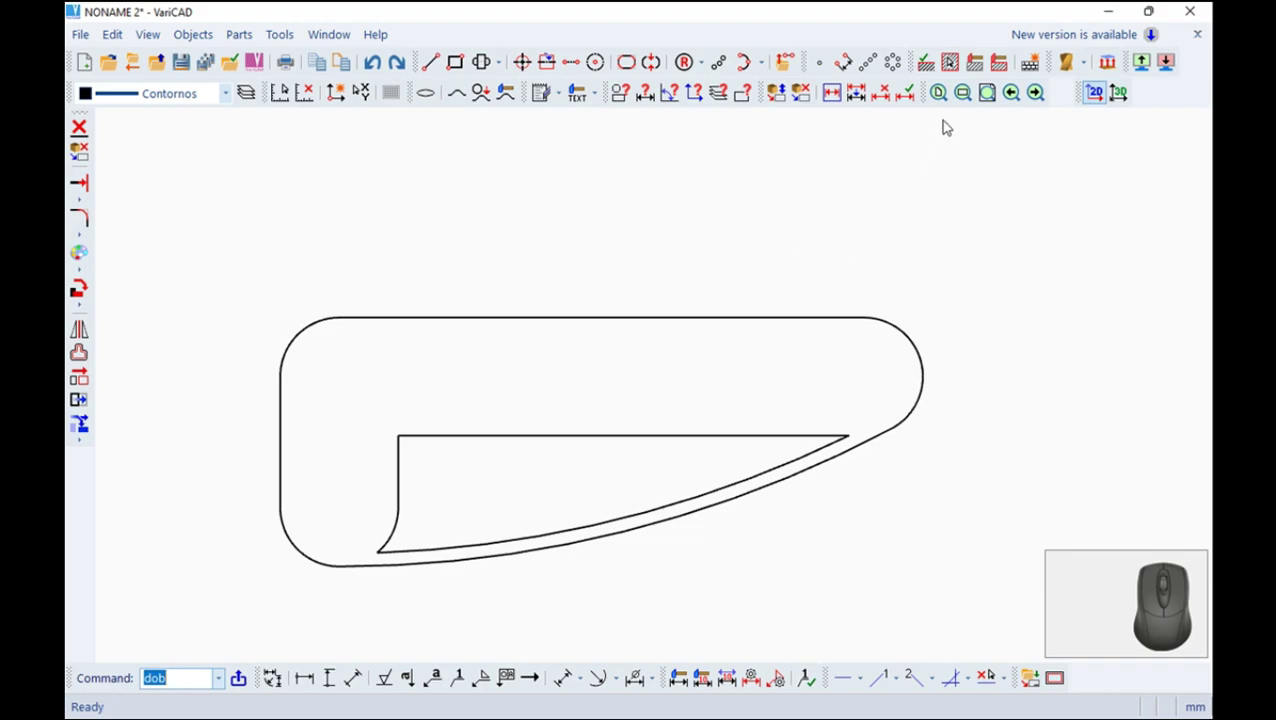
# Extrude the rounded panel outline to height 8 into a solid block
pyautogui.click(1088, 66)
pyautogui.click(1032, 82)
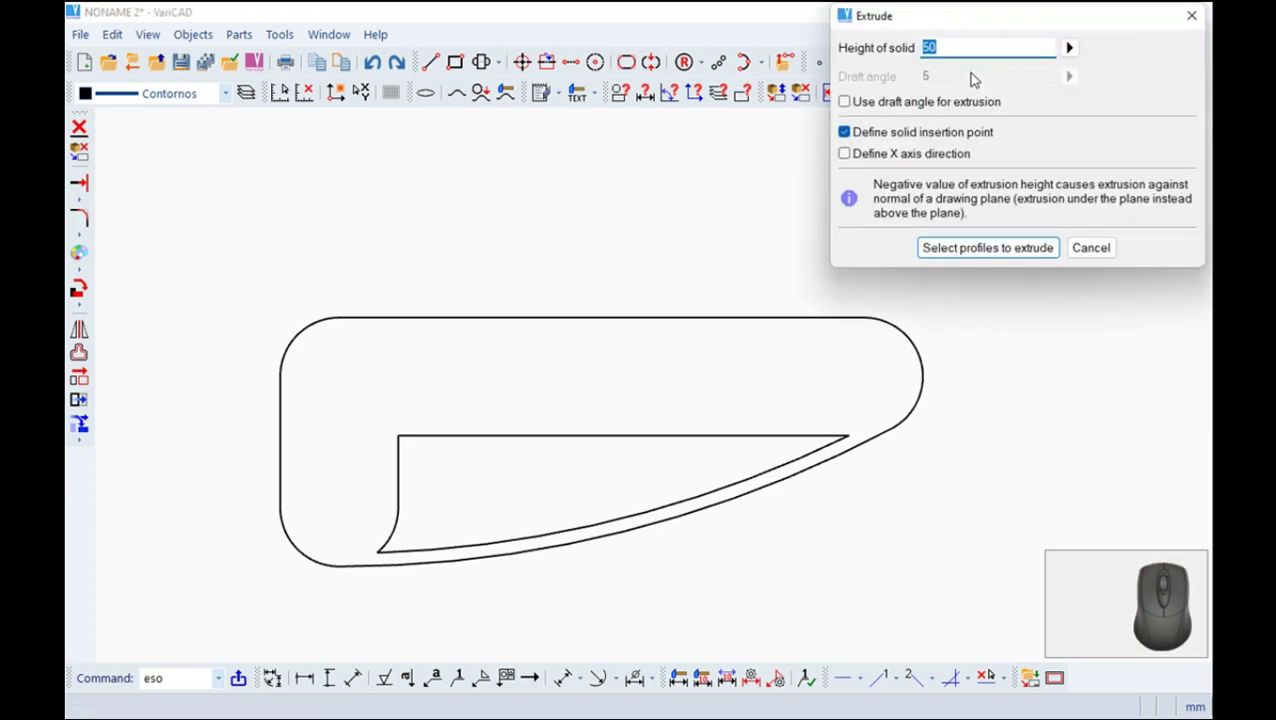
pyautogui.press('8')
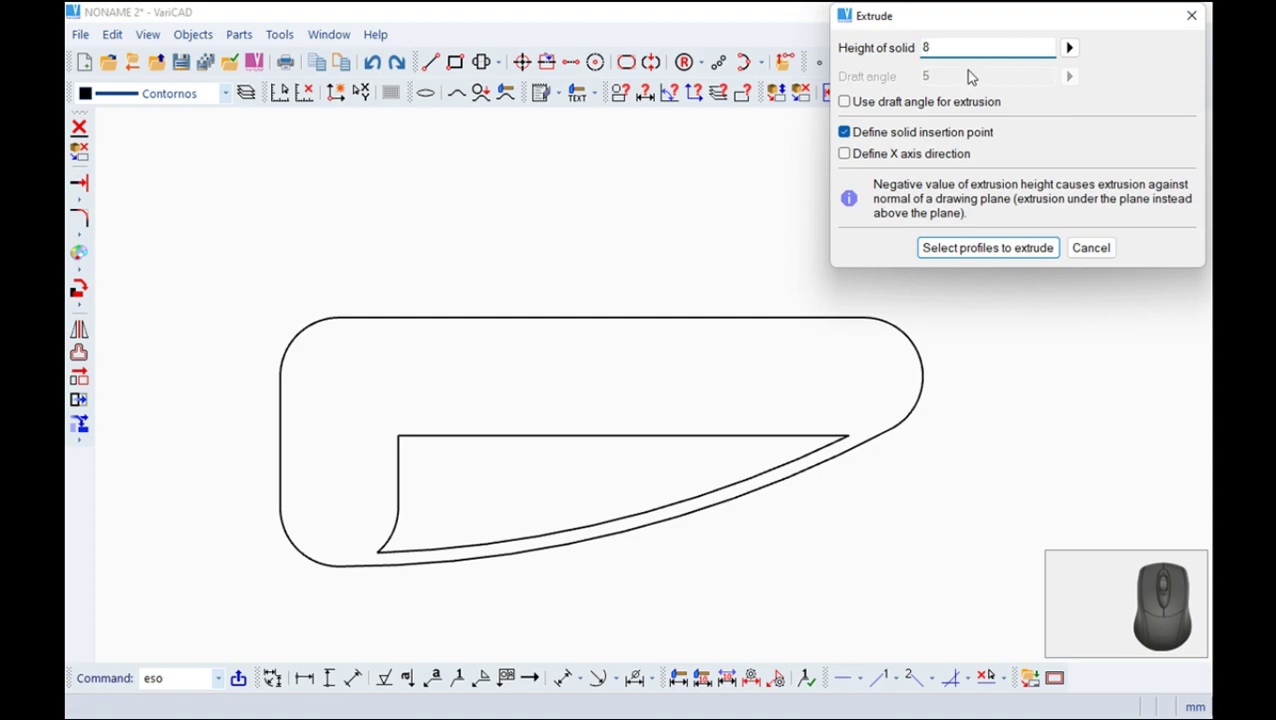
pyautogui.click(1017, 246)
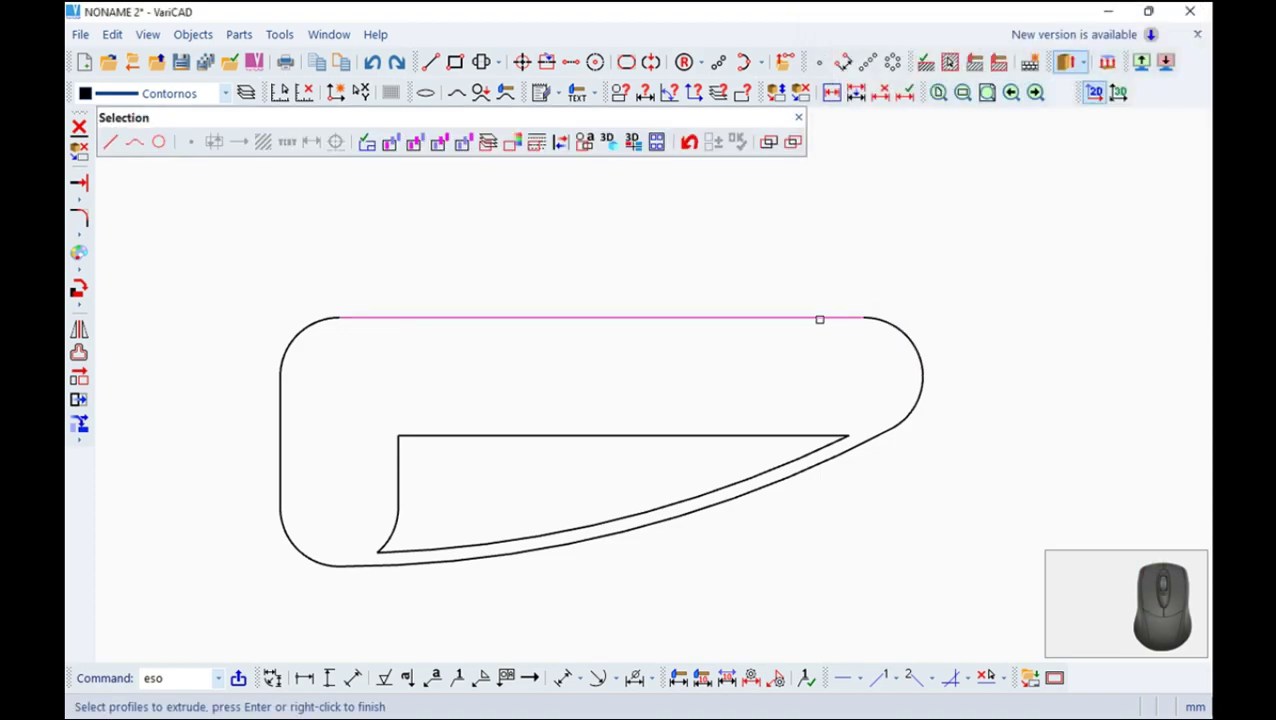
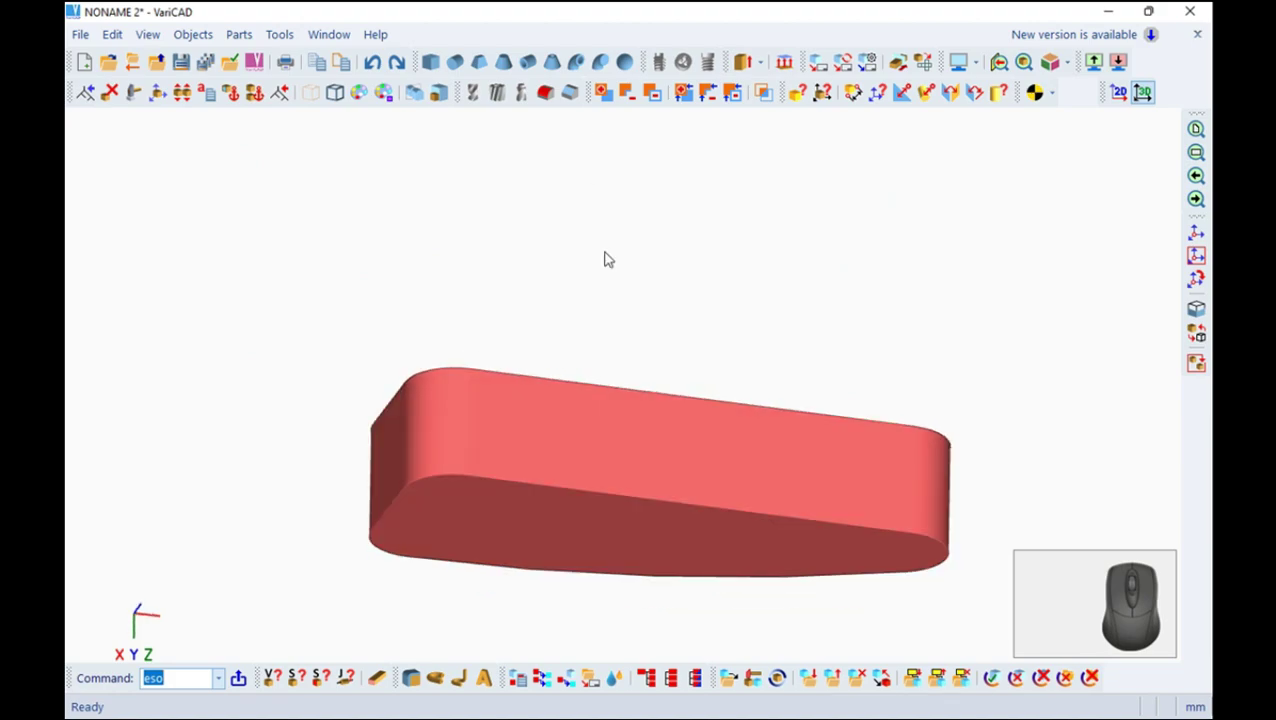
# Inspect the extruded panel from above and return to the 2D profile drawing
pyautogui.moveTo(573, 455); pyautogui.dragTo(582, 445)
pyautogui.moveTo(592, 467); pyautogui.dragTo(534, 240)
pyautogui.rightClick(540, 266)
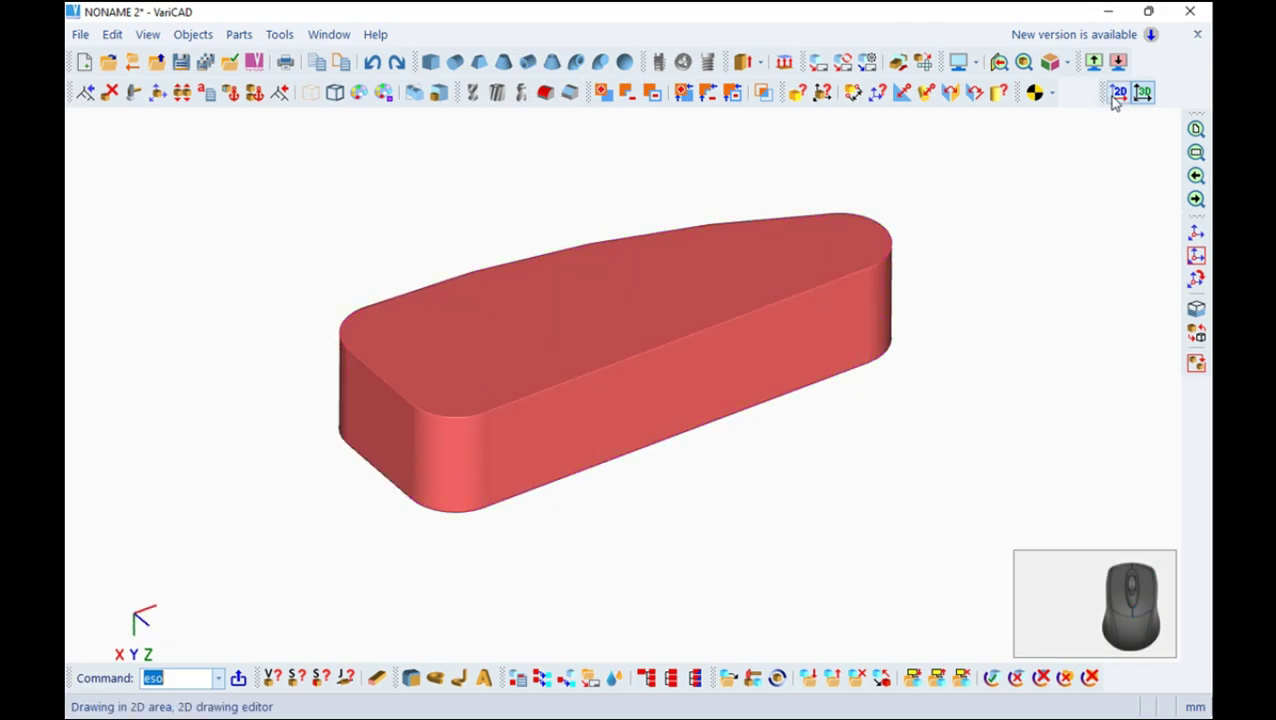
pyautogui.click(1124, 89)
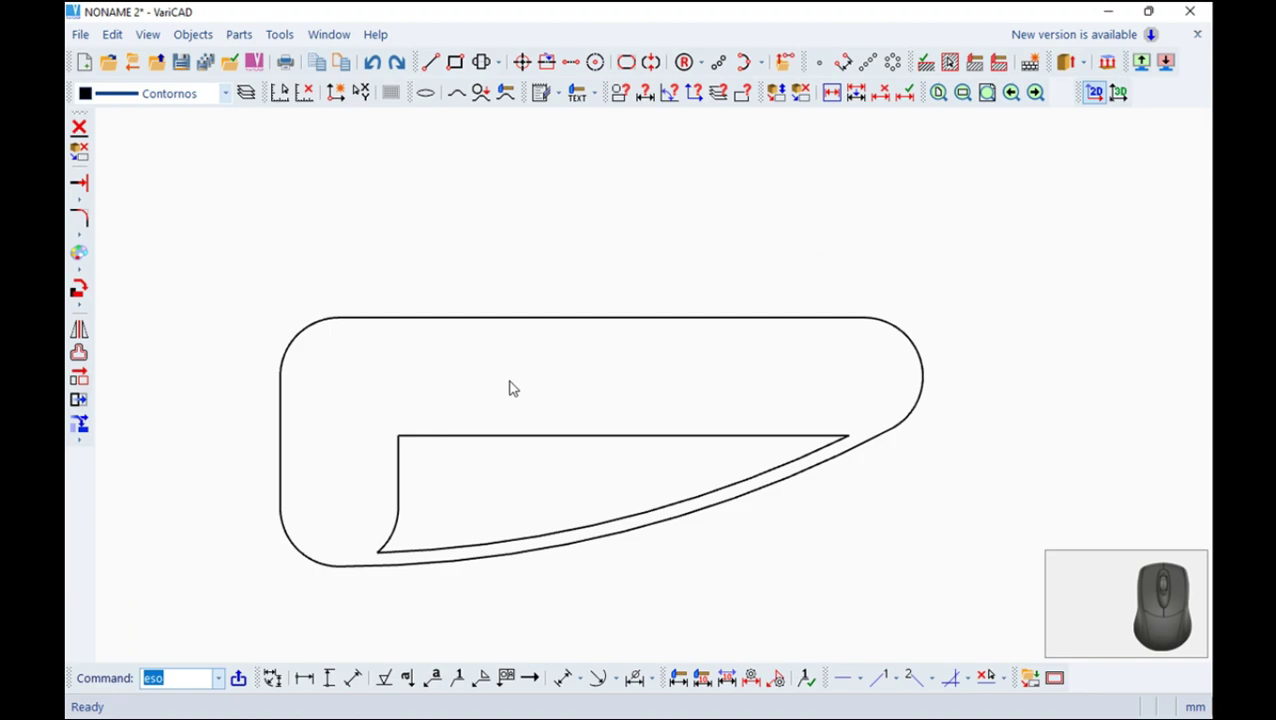
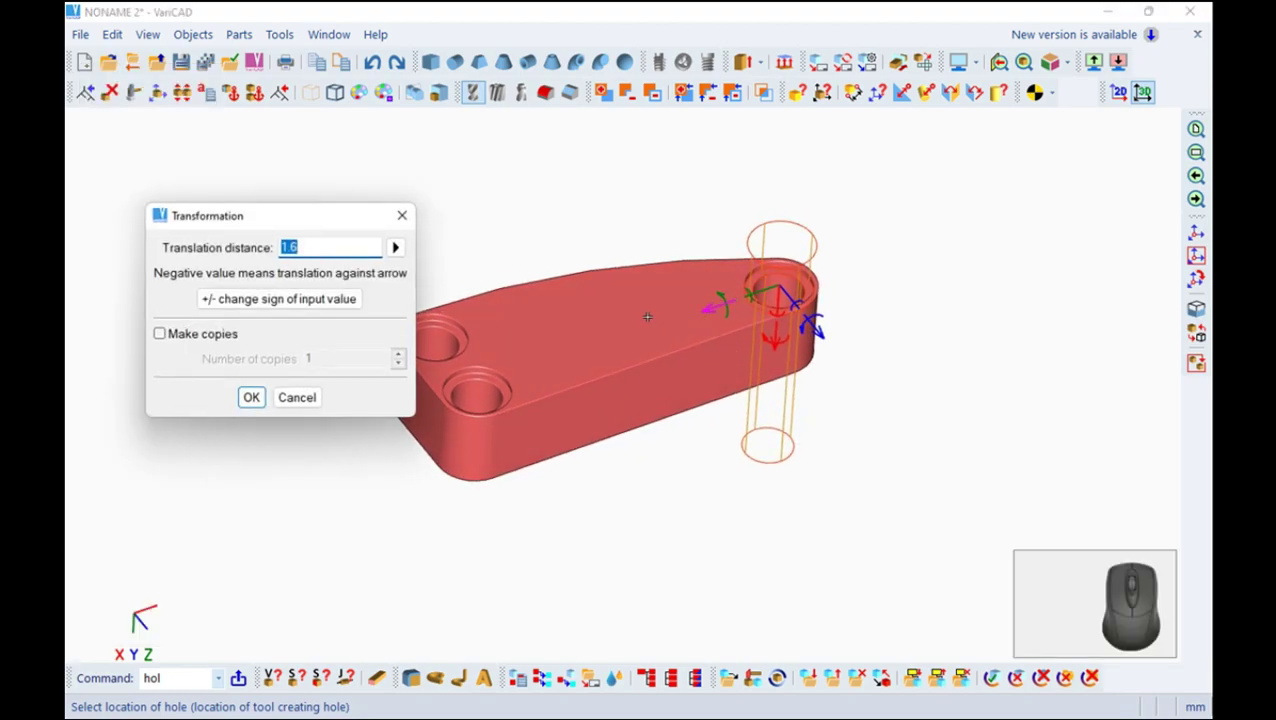
# Shift the hole by 8, dismiss the intersection error, and inspect the row of holes from below
pyautogui.press('8')
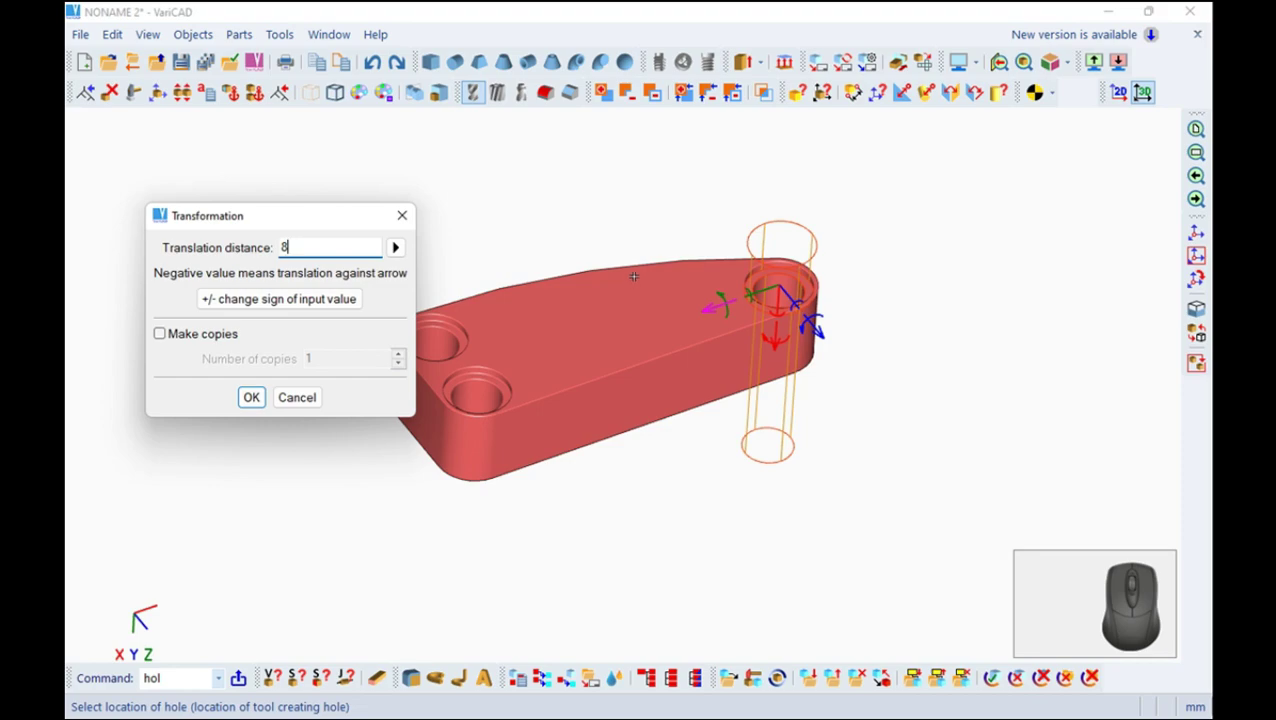
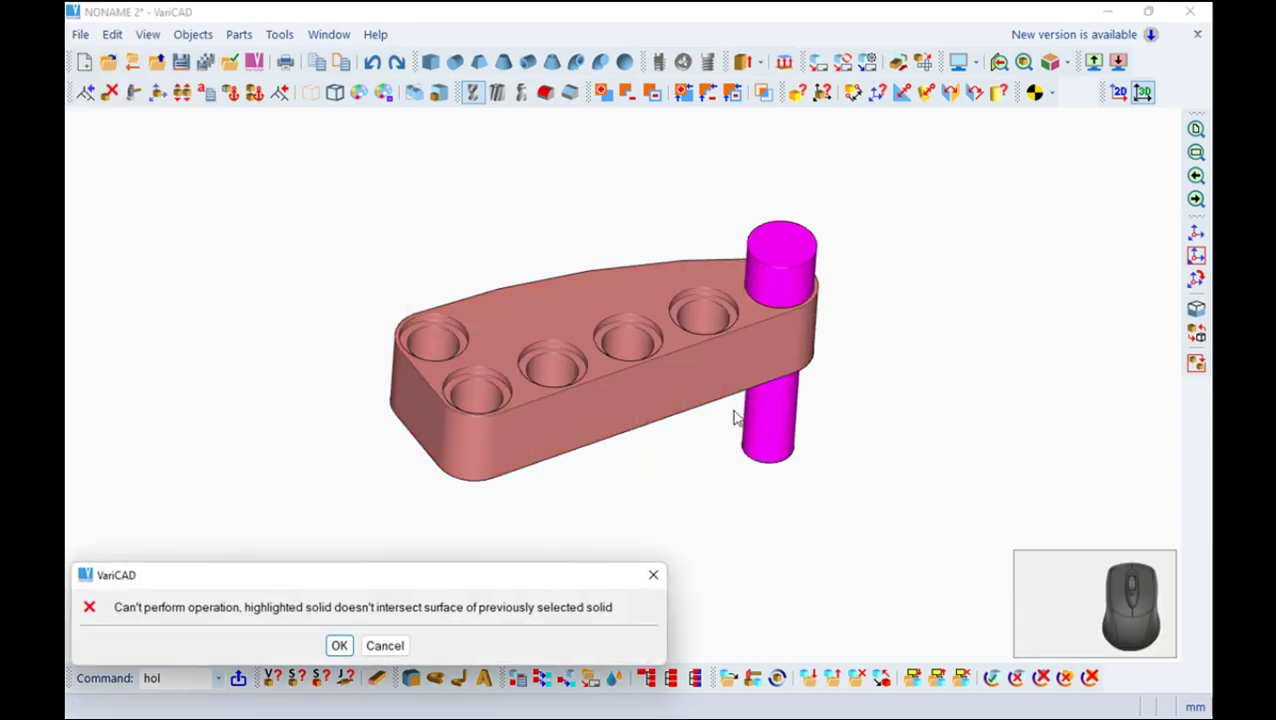
pyautogui.click(350, 641)
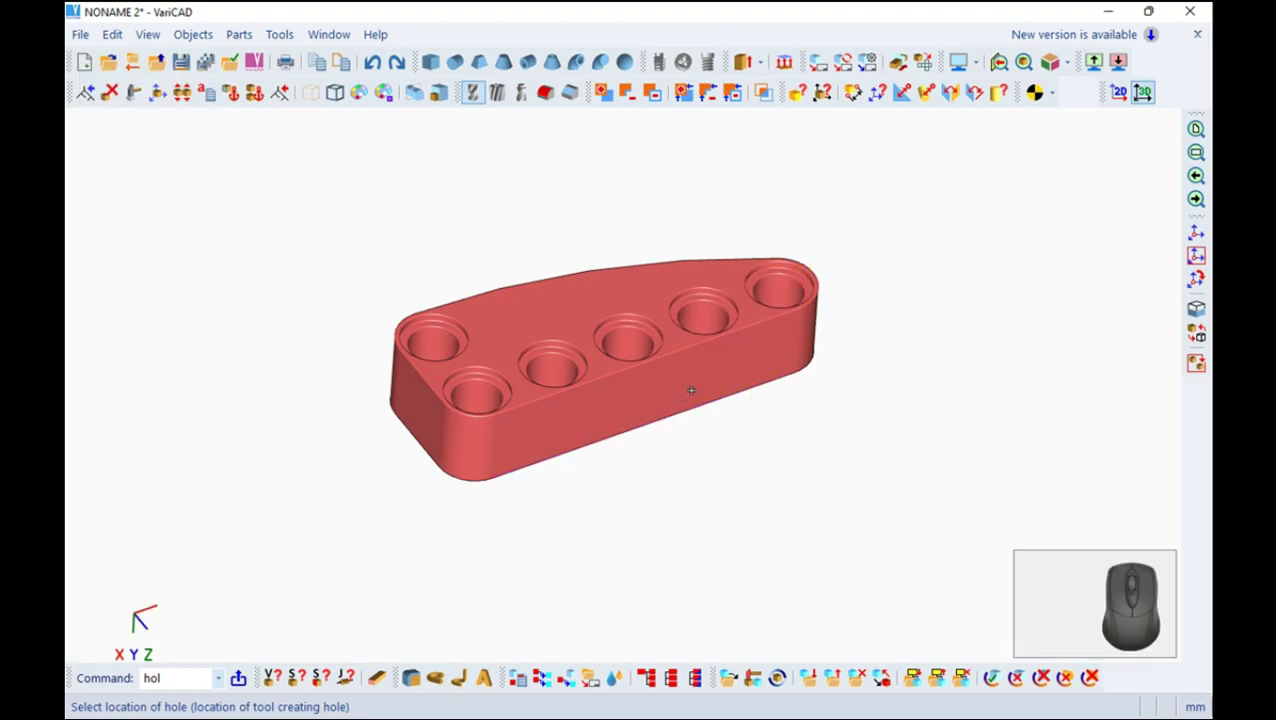
pyautogui.moveTo(797, 418); pyautogui.dragTo(759, 545)
pyautogui.rightClick(744, 499)
pyautogui.moveTo(696, 443); pyautogui.dragTo(629, 418)
pyautogui.rightClick(629, 403)
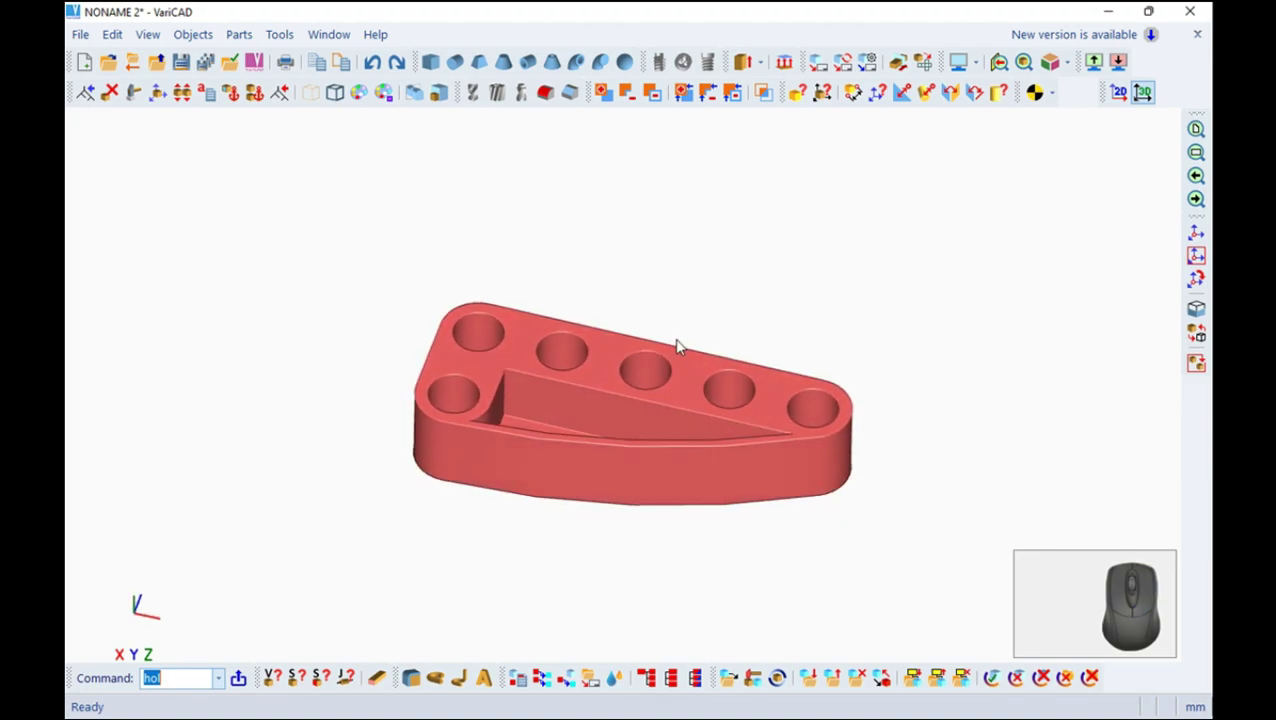
# Start the Hole tool to counterbore the panel's pocketed underside
pyautogui.click(481, 88)
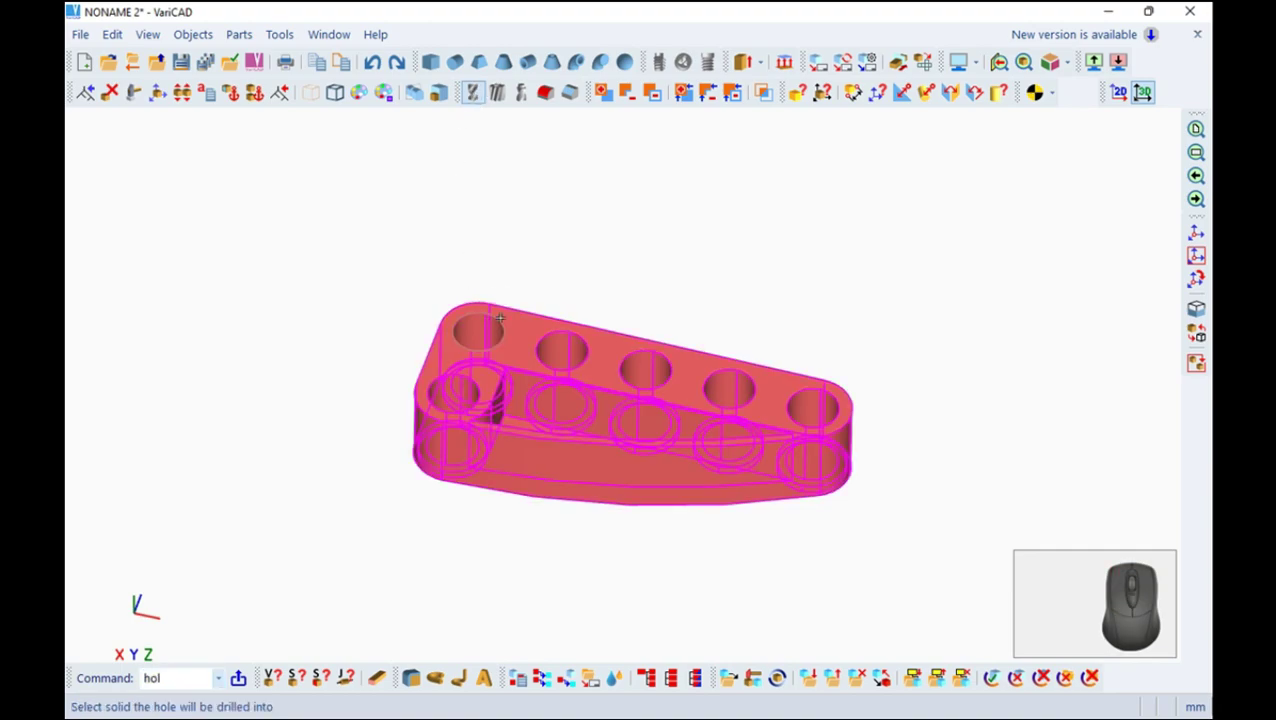
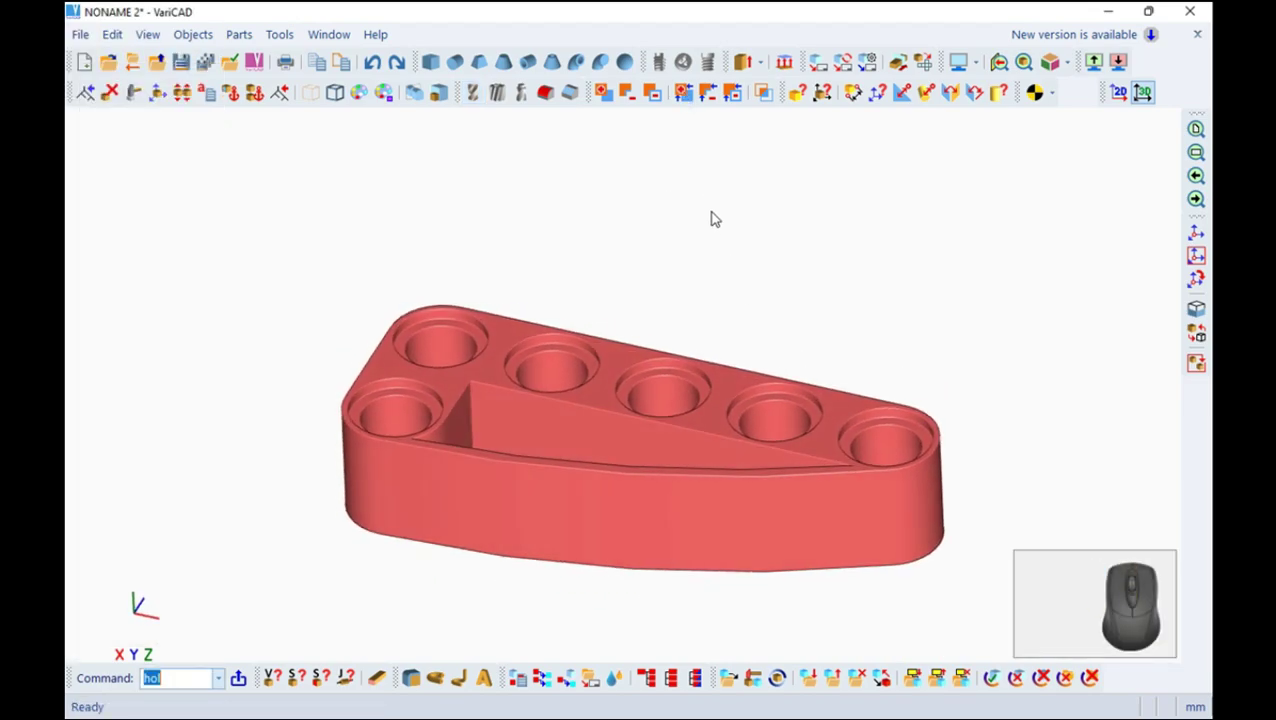
# Bring up the File menu to insert the beam solid from another file
pyautogui.click(80, 34)
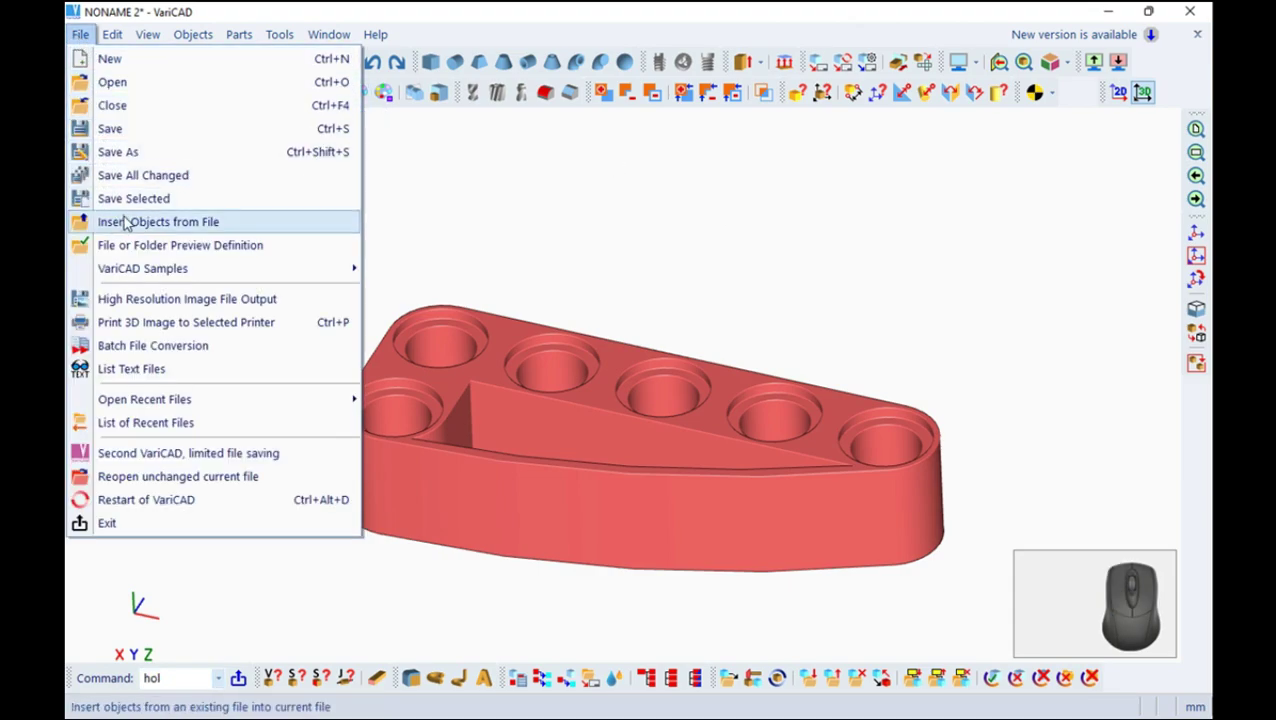
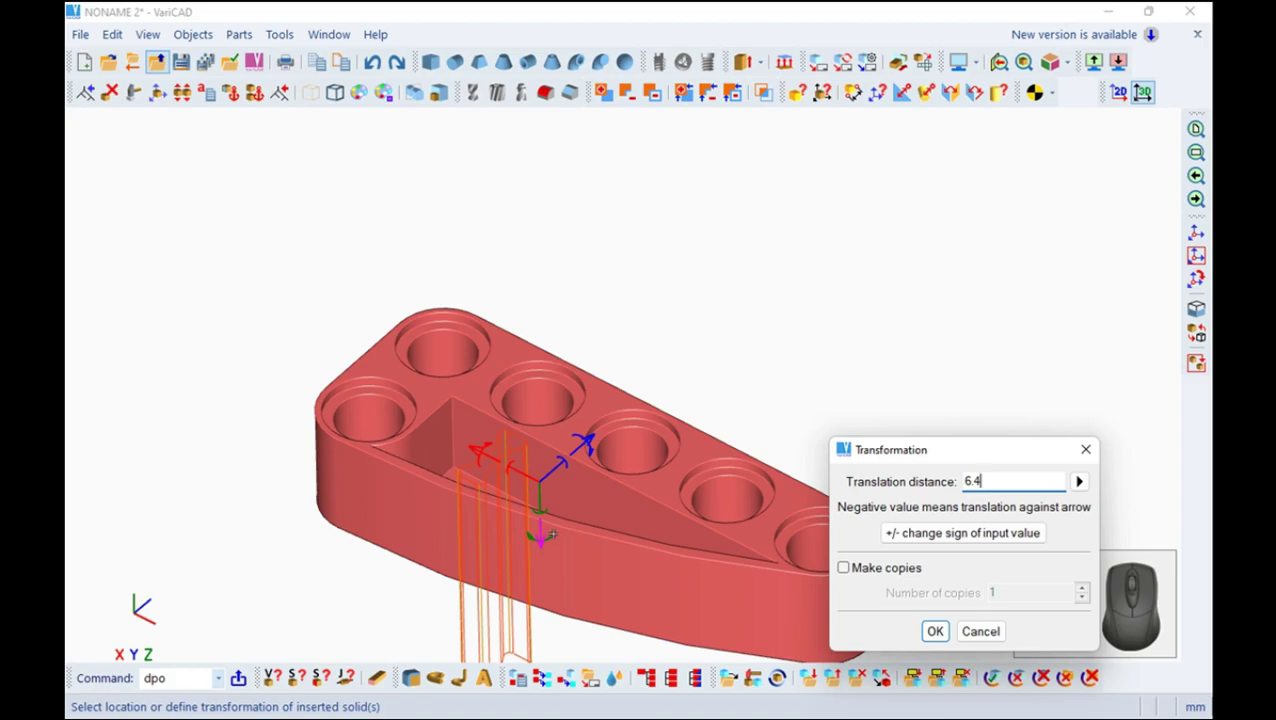
# Shift the beam -8 with Make copies enabled and set the number of beam copies
pyautogui.click(1014, 529)
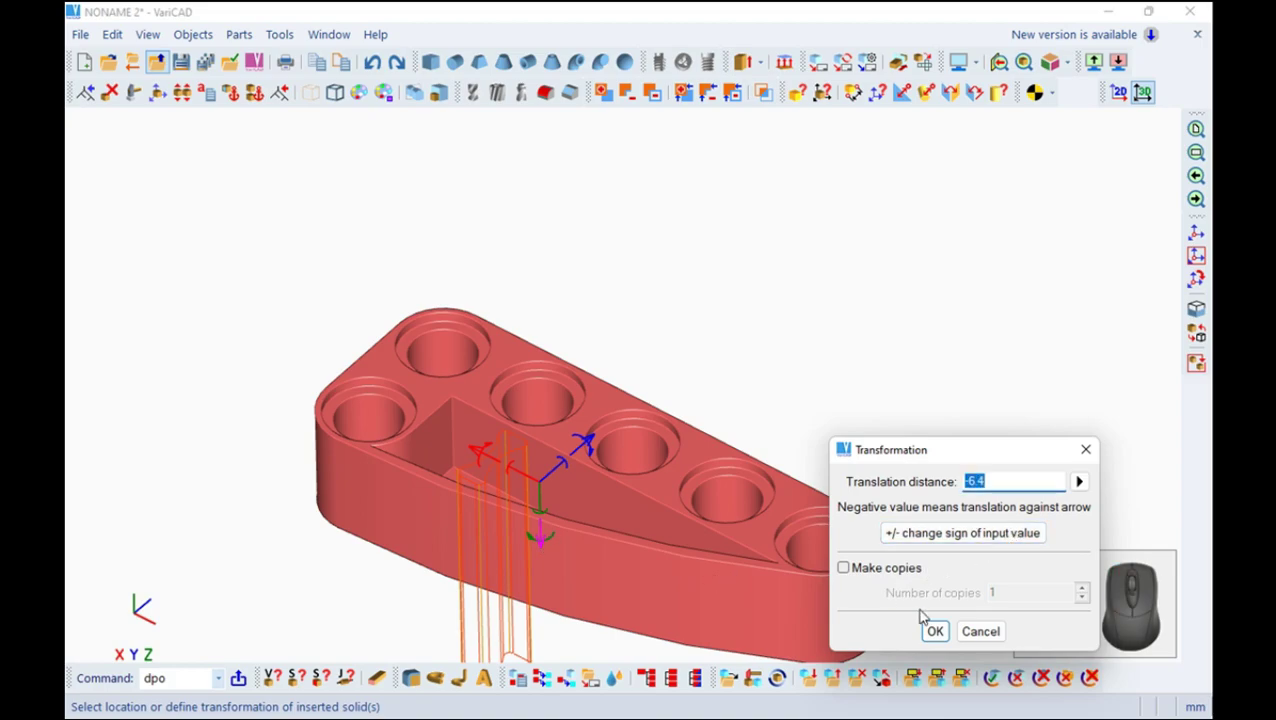
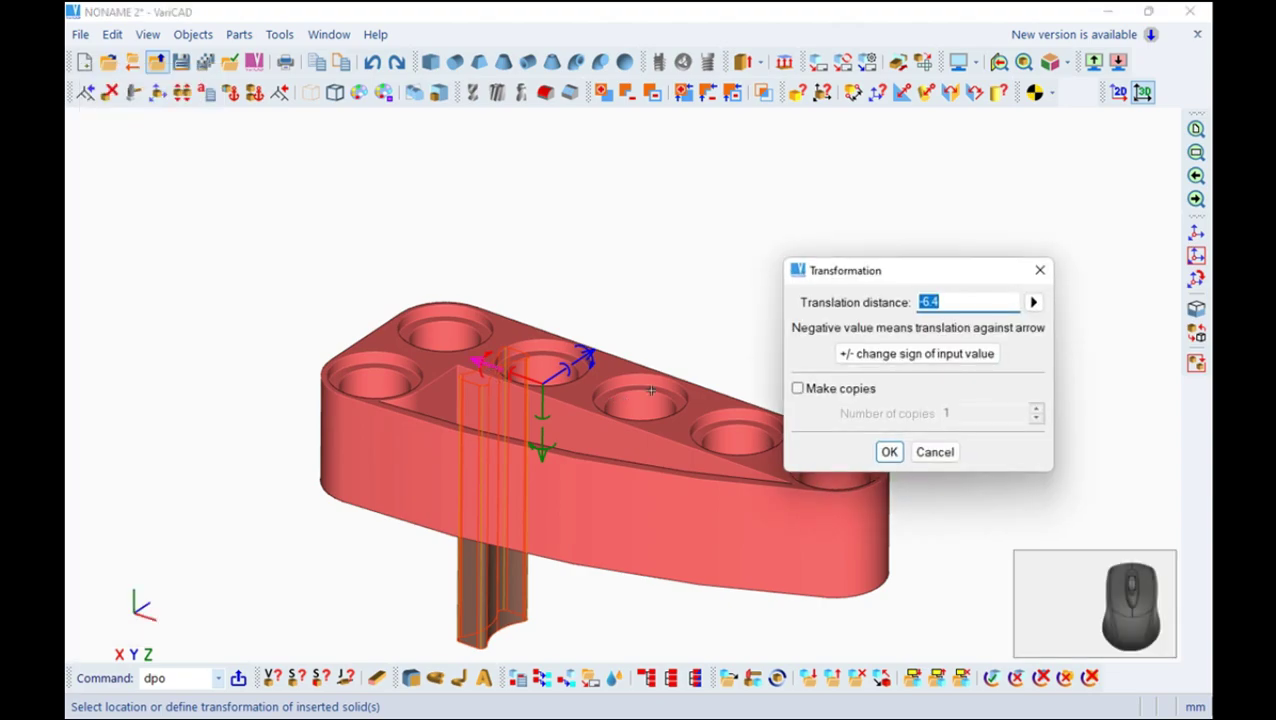
pyautogui.press('8')
pyautogui.click(908, 351)
pyautogui.click(802, 385)
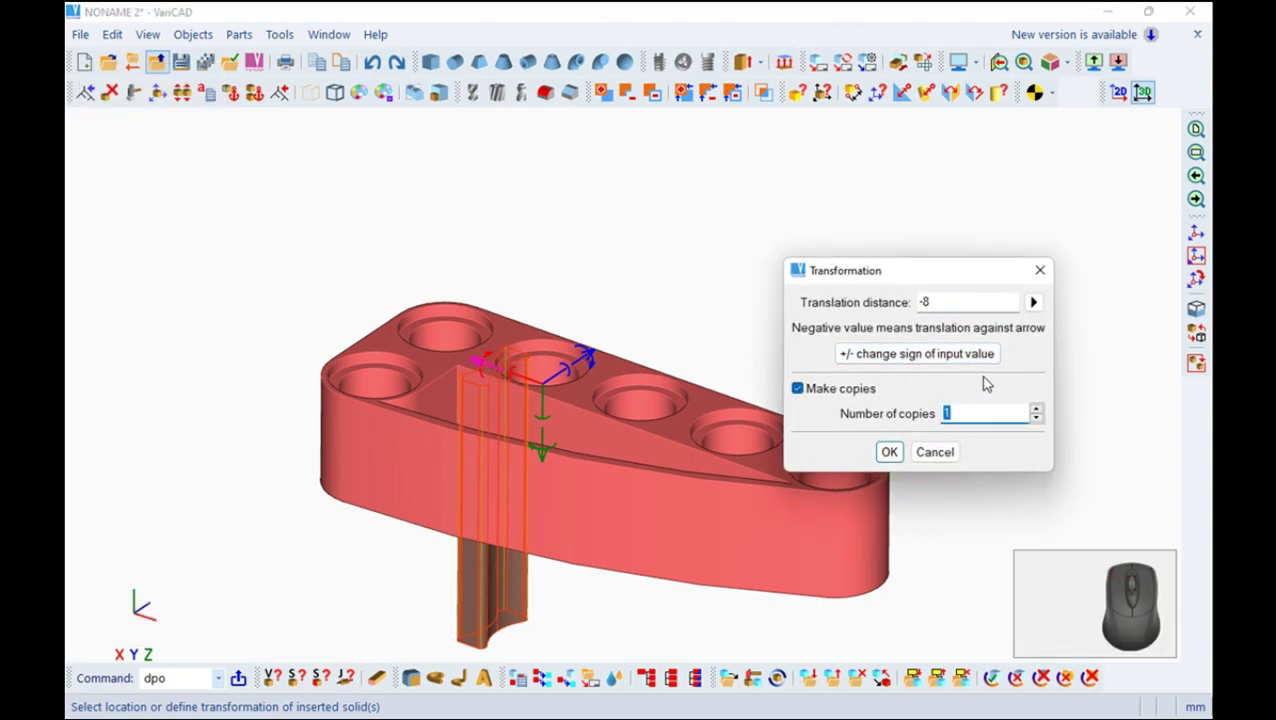
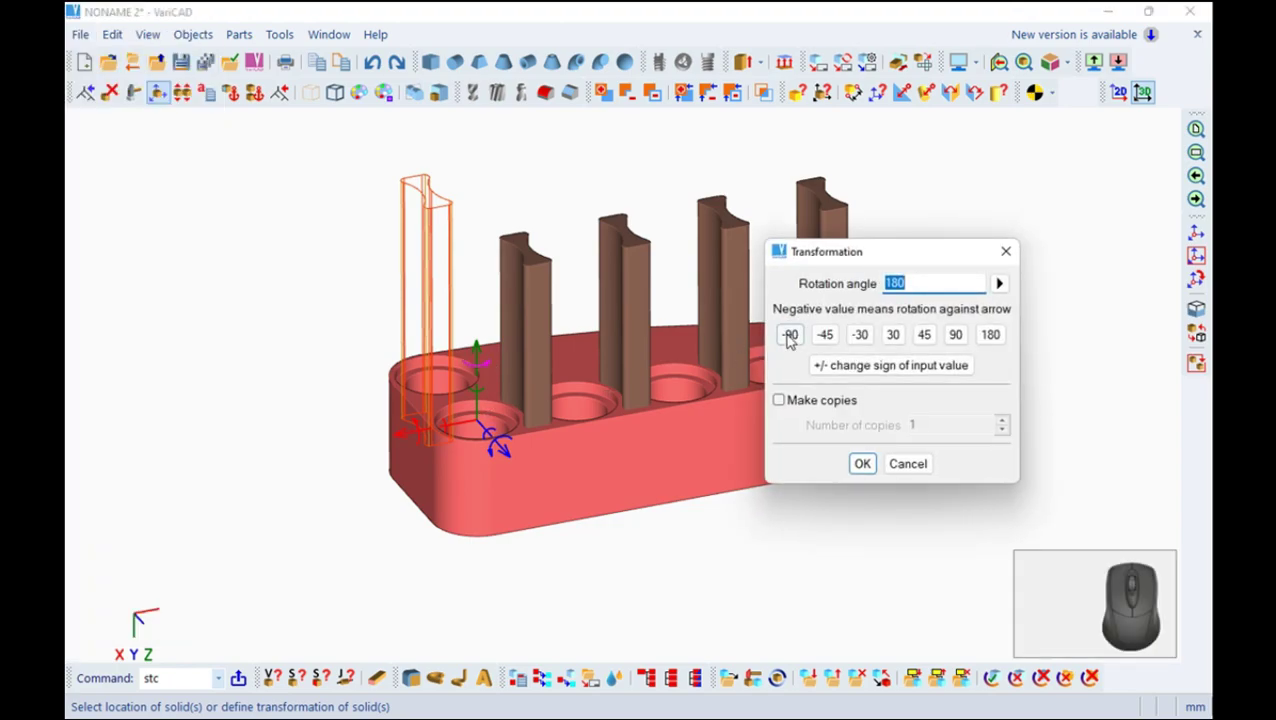
# Rotate the last beam 180°, shift it -6.4 into the remaining hole and finish placement
pyautogui.click(794, 334)
pyautogui.click(863, 460)
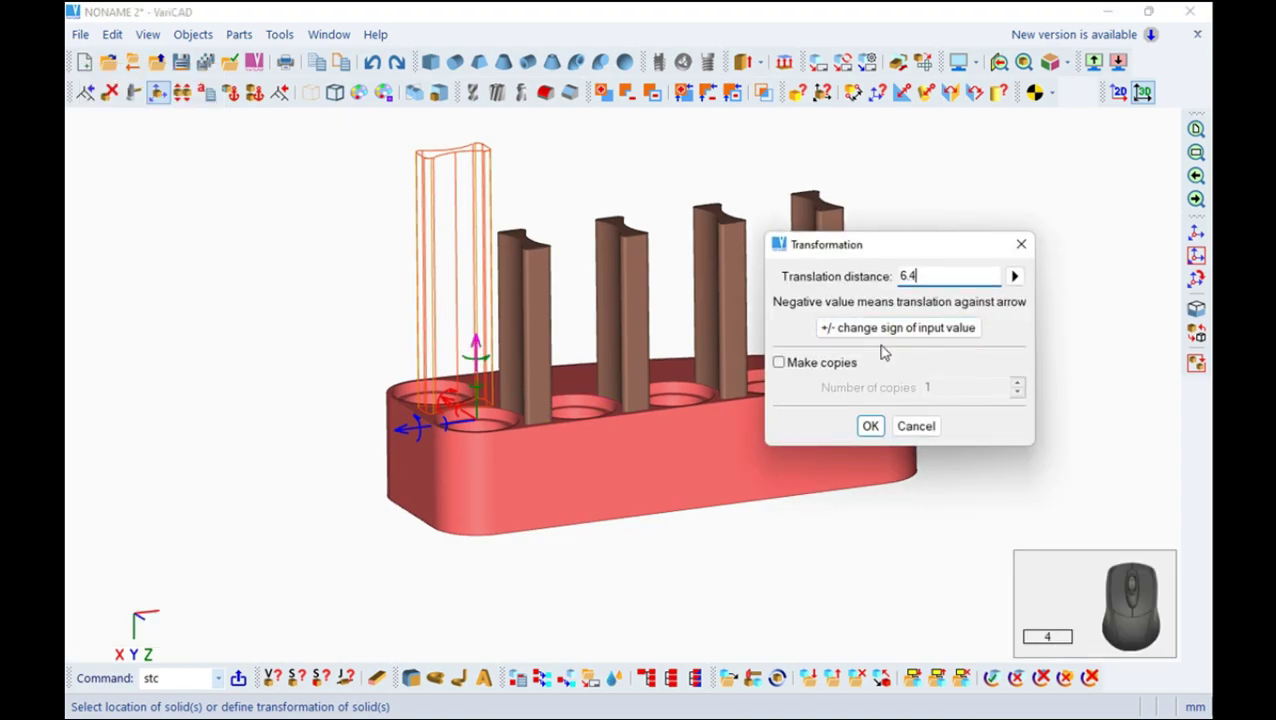
pyautogui.click(889, 330)
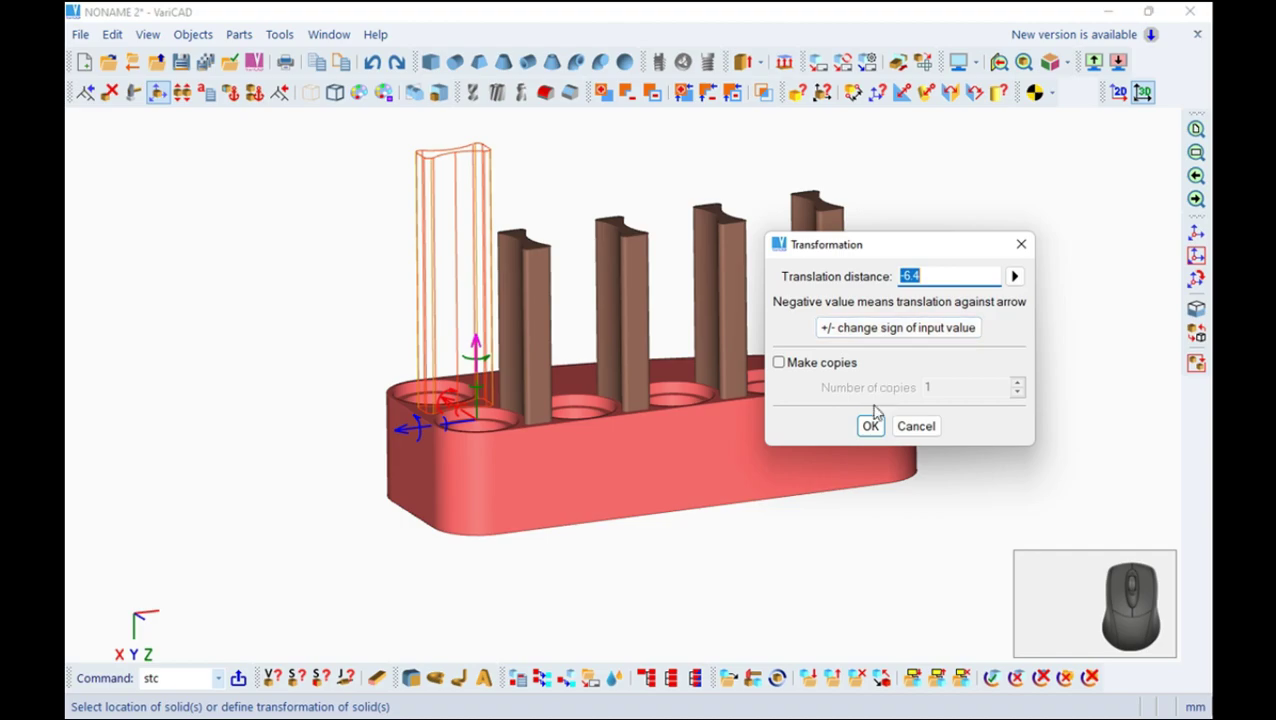
pyautogui.click(875, 429)
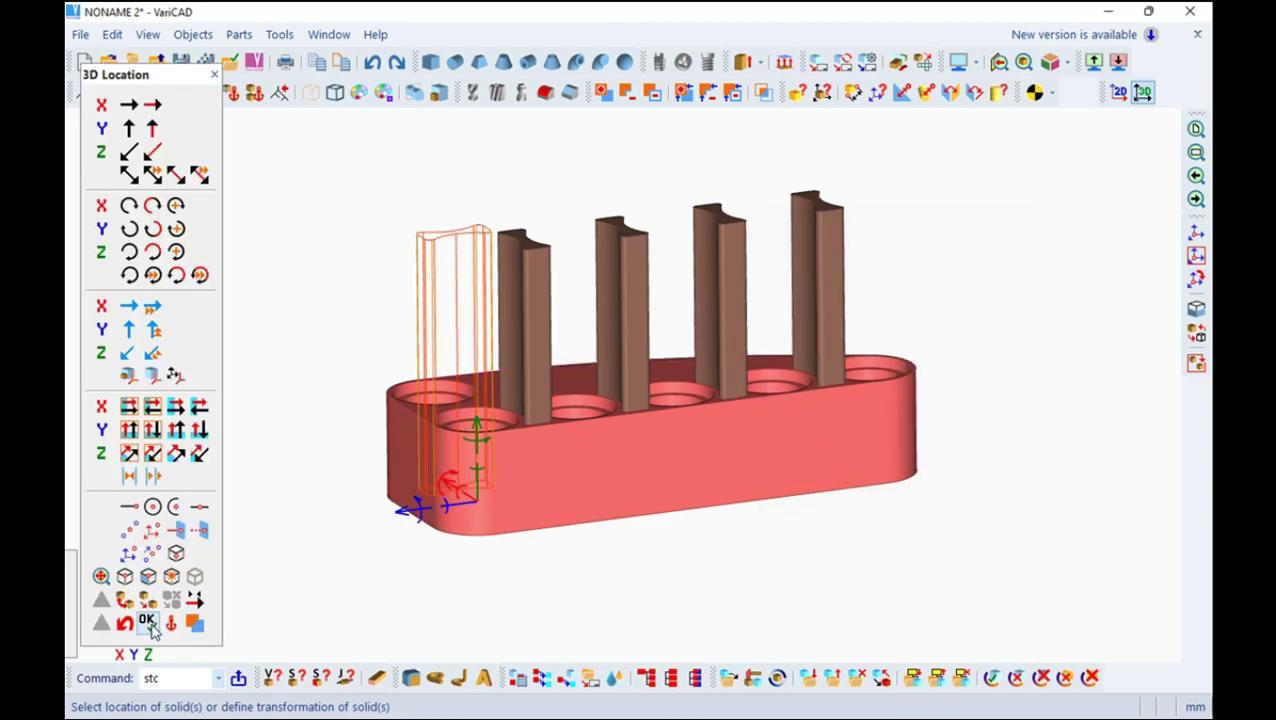
pyautogui.press('Escape')
# Orbit the model to check the five beams from the side and below
pyautogui.moveTo(529, 378); pyautogui.dragTo(639, 386)
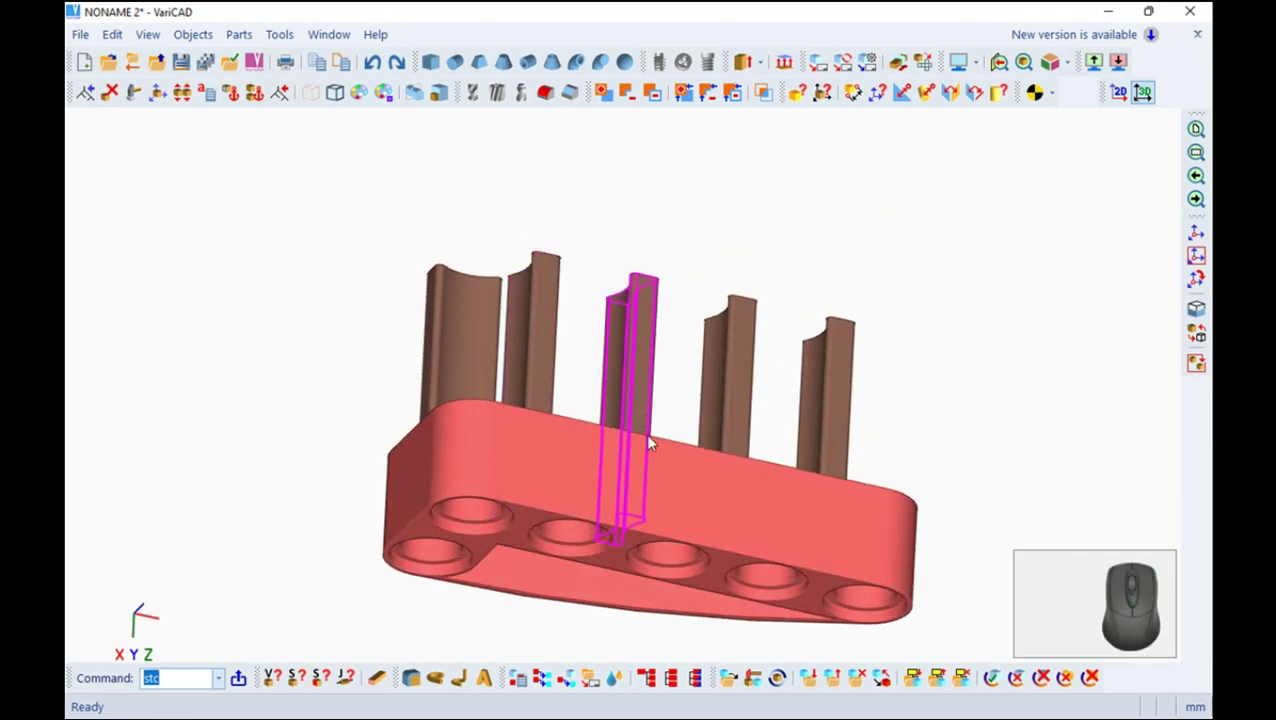
pyautogui.moveTo(629, 508); pyautogui.dragTo(606, 485)
pyautogui.moveTo(612, 421); pyautogui.dragTo(575, 178)
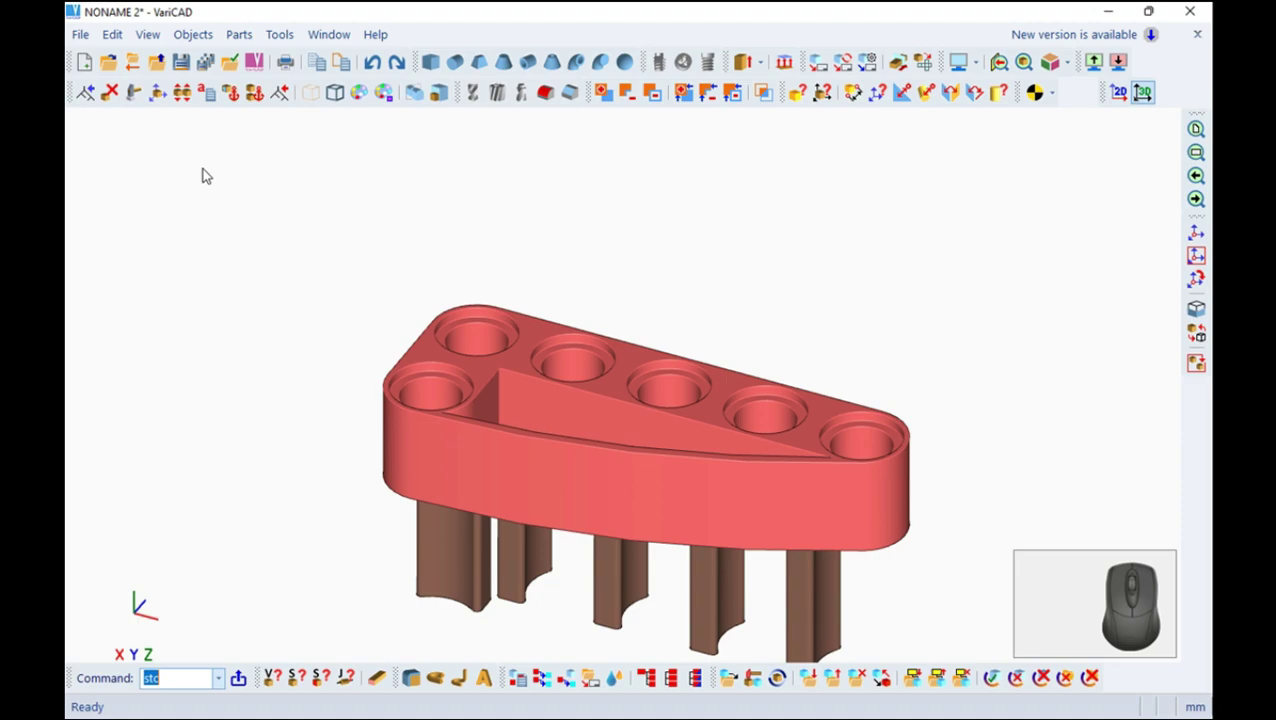
# Mirror the five beams through the panel with mirr3 and select them for translation
pyautogui.click(124, 34)
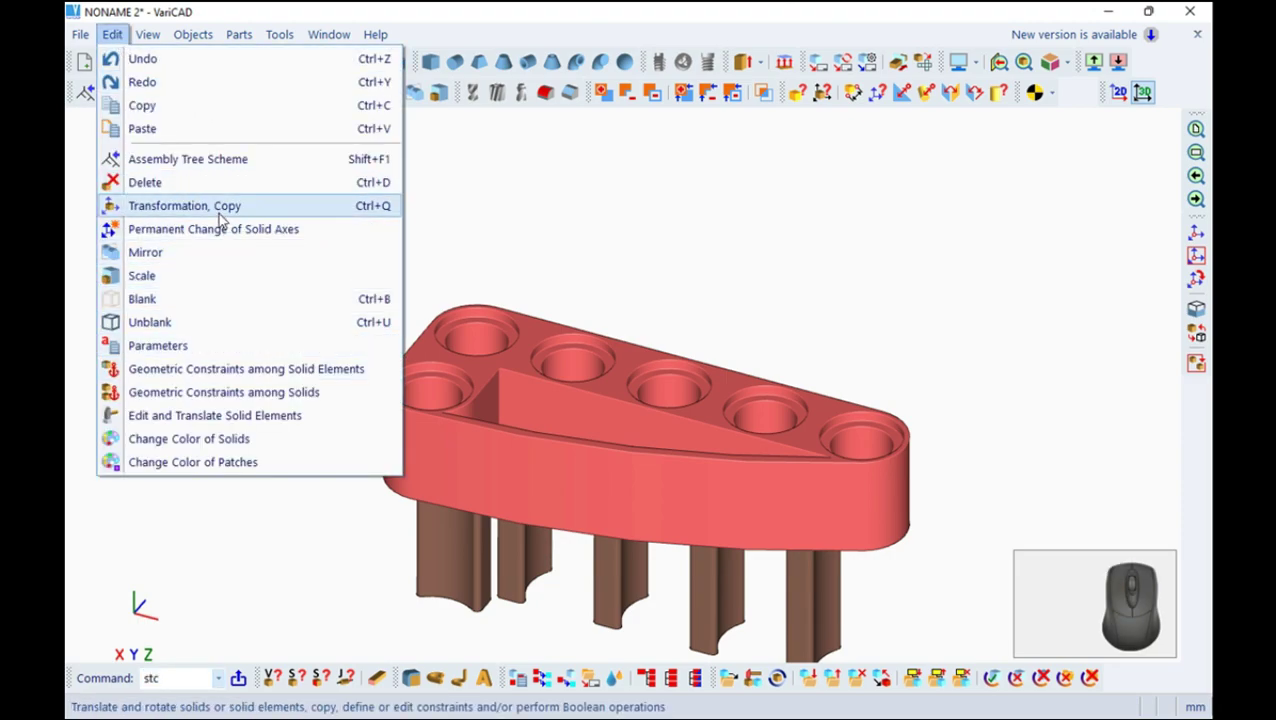
pyautogui.click(180, 247)
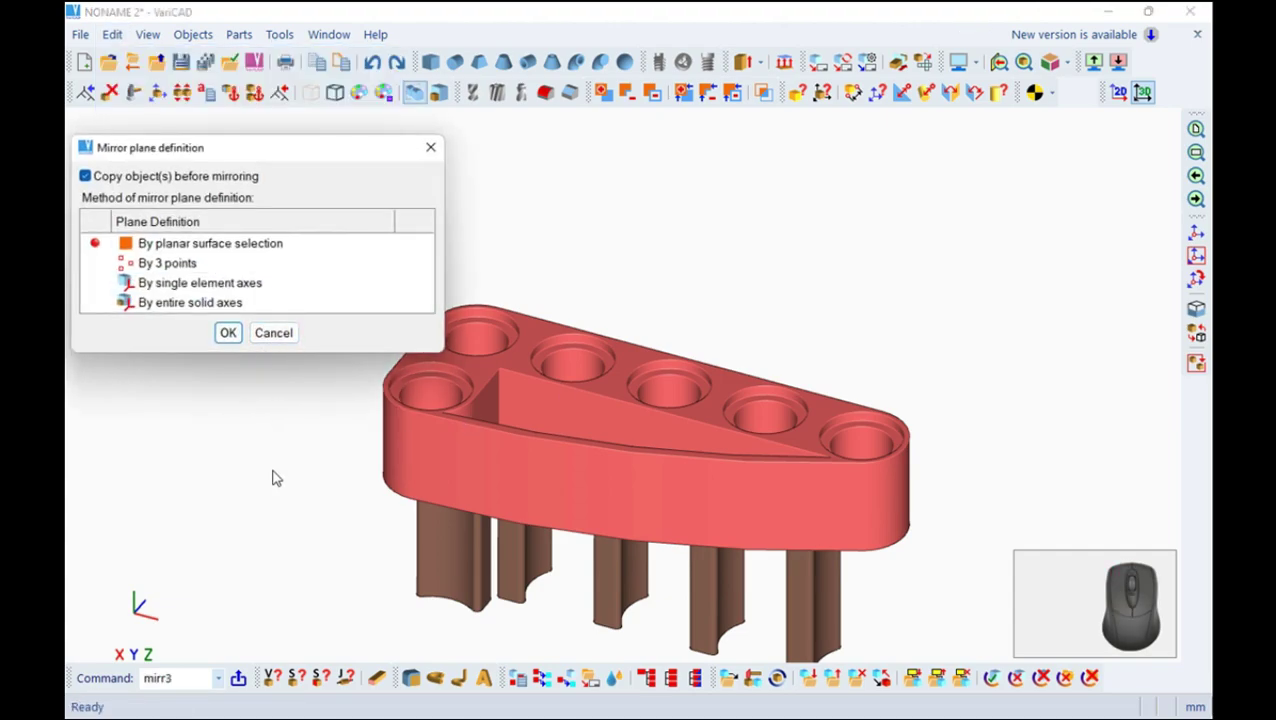
pyautogui.moveTo(233, 460); pyautogui.dragTo(243, 394)
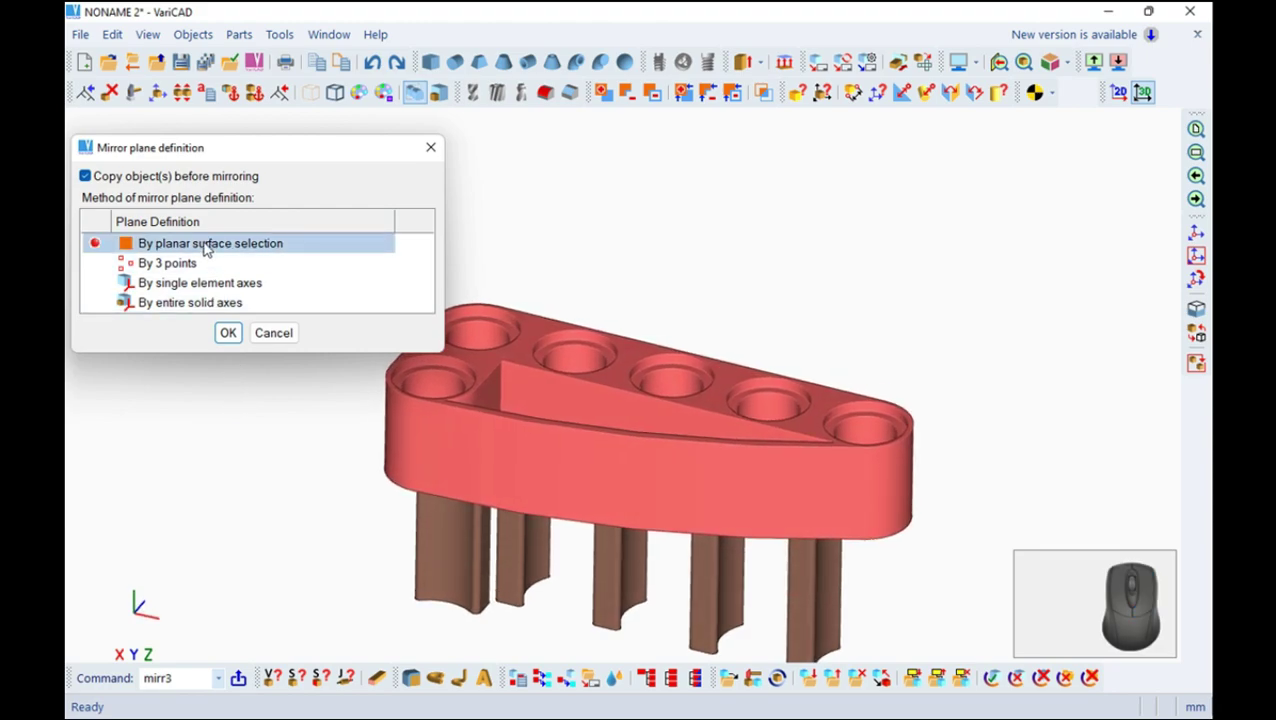
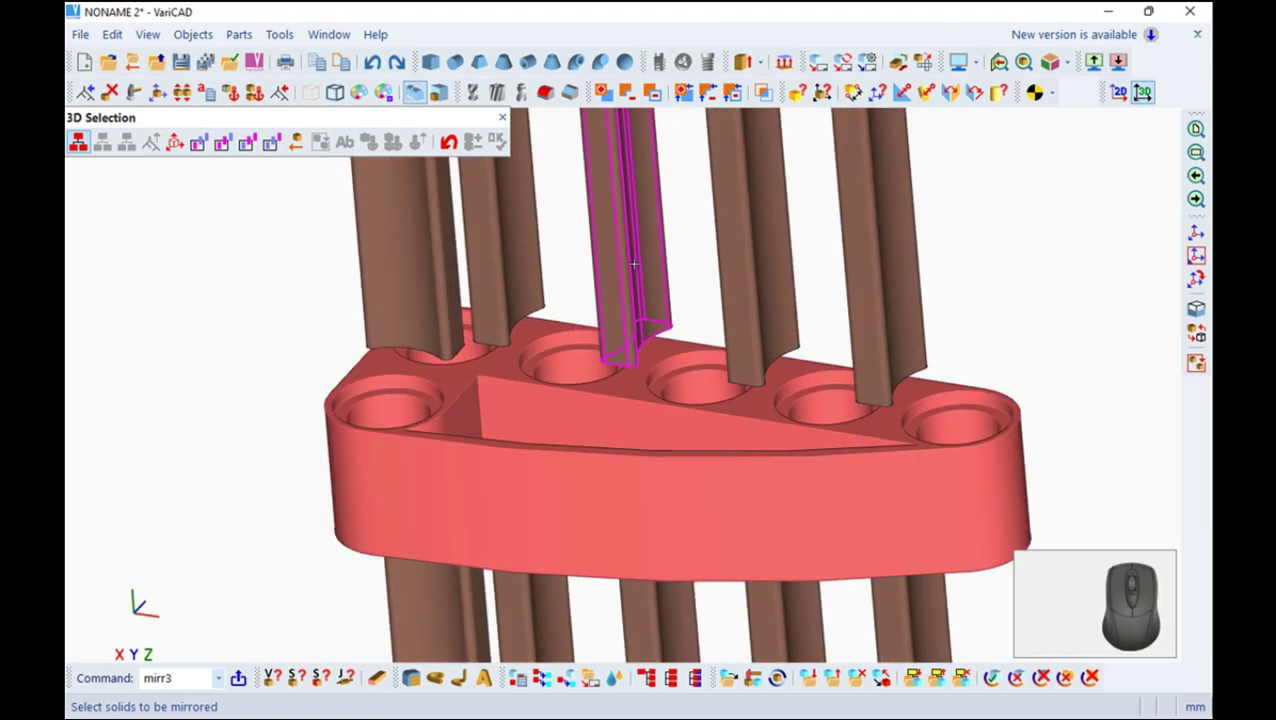
pyautogui.click(913, 97)
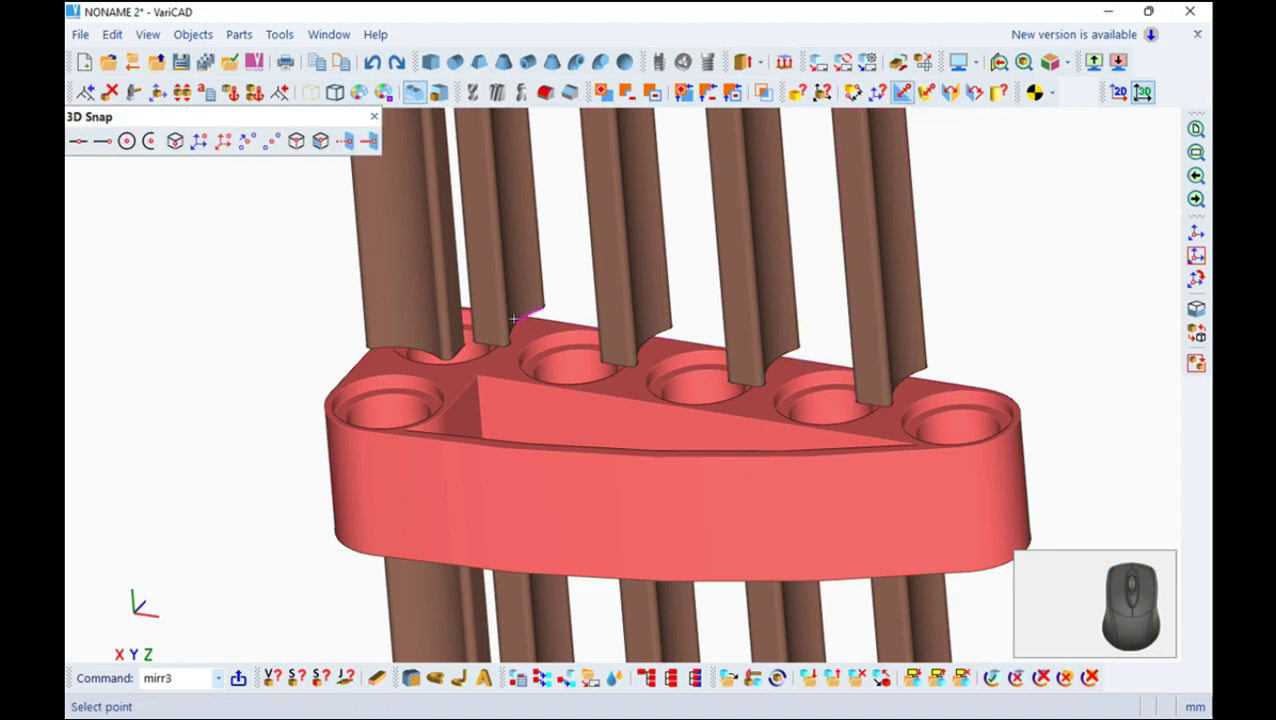
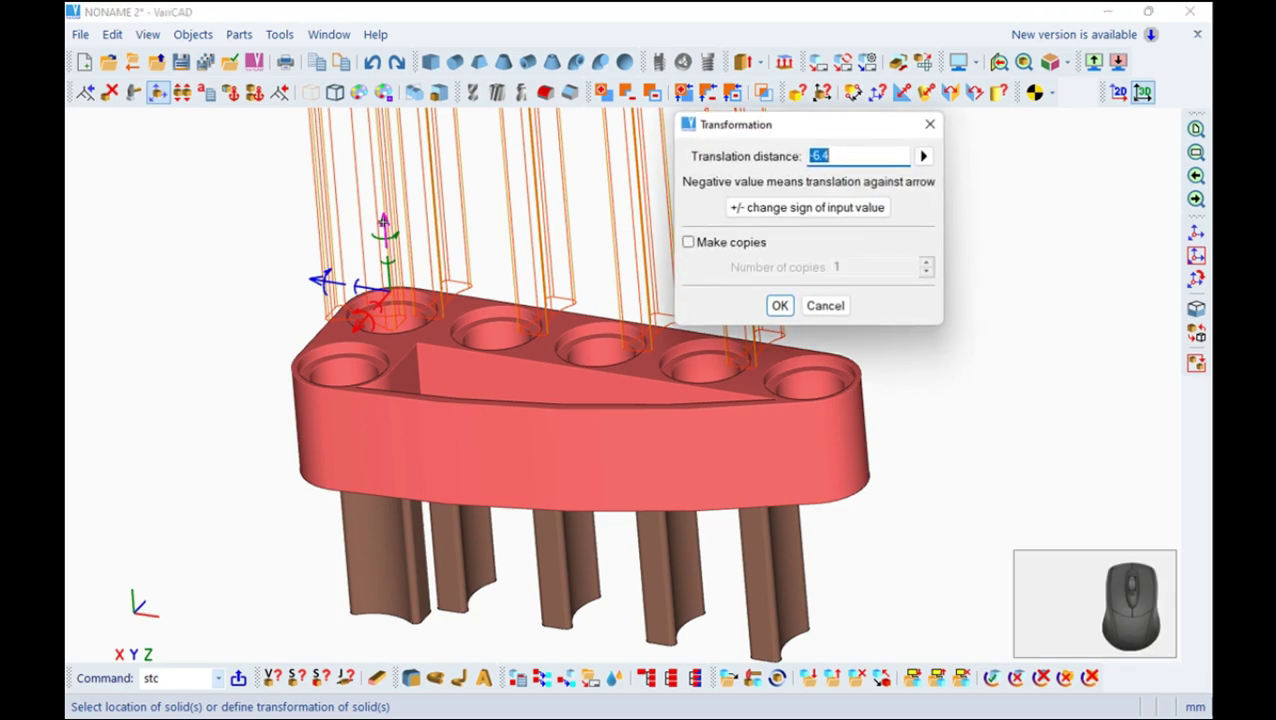
# Shift the mirrored beams -8 into the plate's holes and finish placement
pyautogui.press('8')
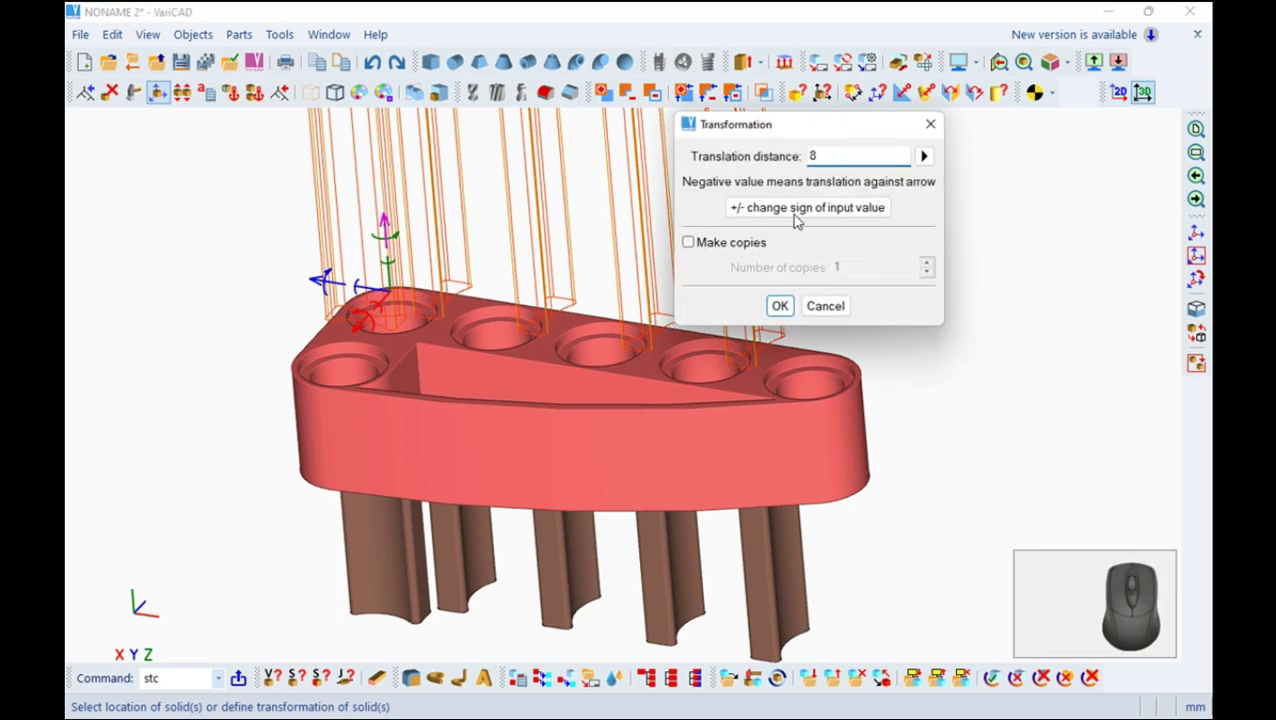
pyautogui.click(806, 208)
pyautogui.click(787, 307)
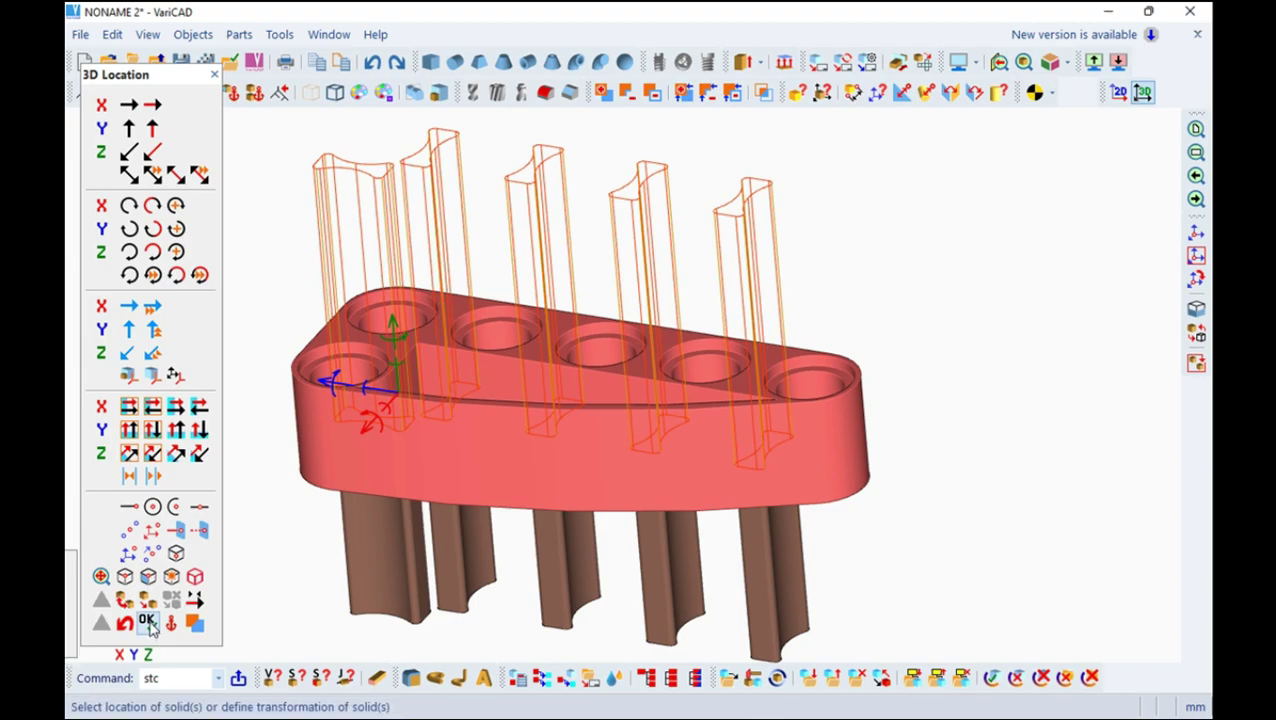
pyautogui.press('Escape')
pyautogui.scroll(3)
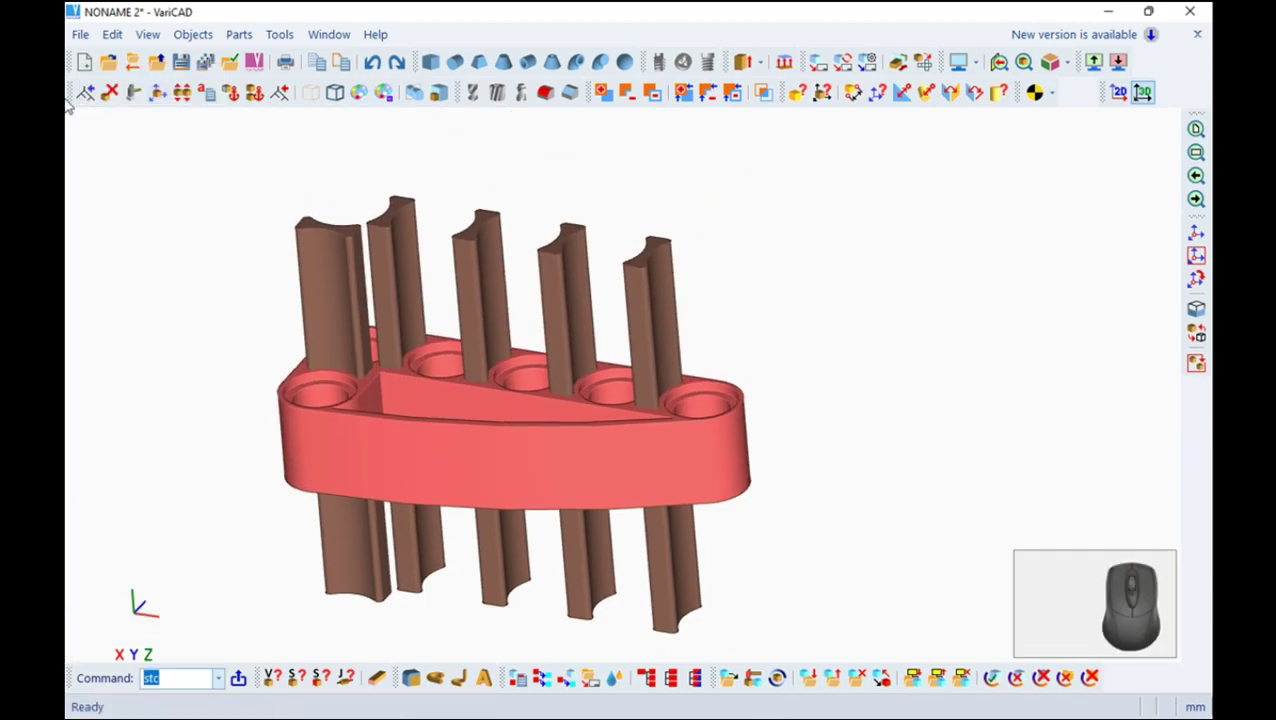
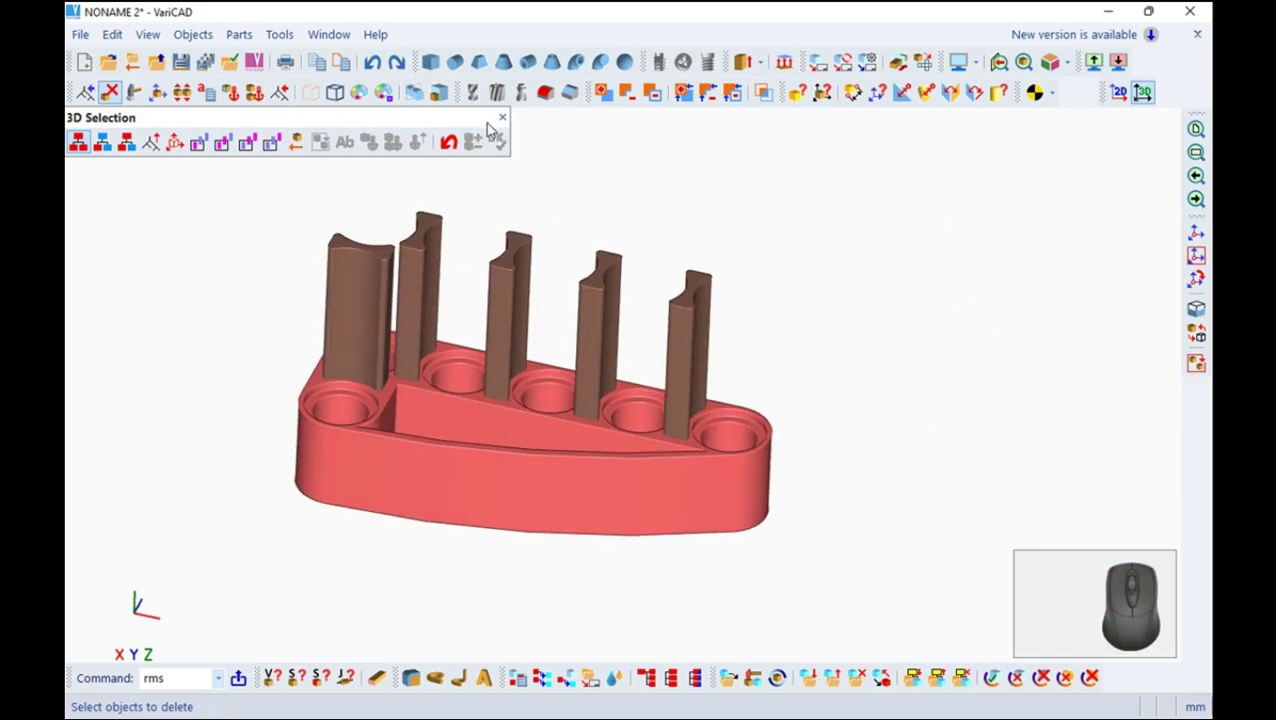
# Boolean-cut the beams from the spoiler panel and save the drawing
pyautogui.click(511, 116)
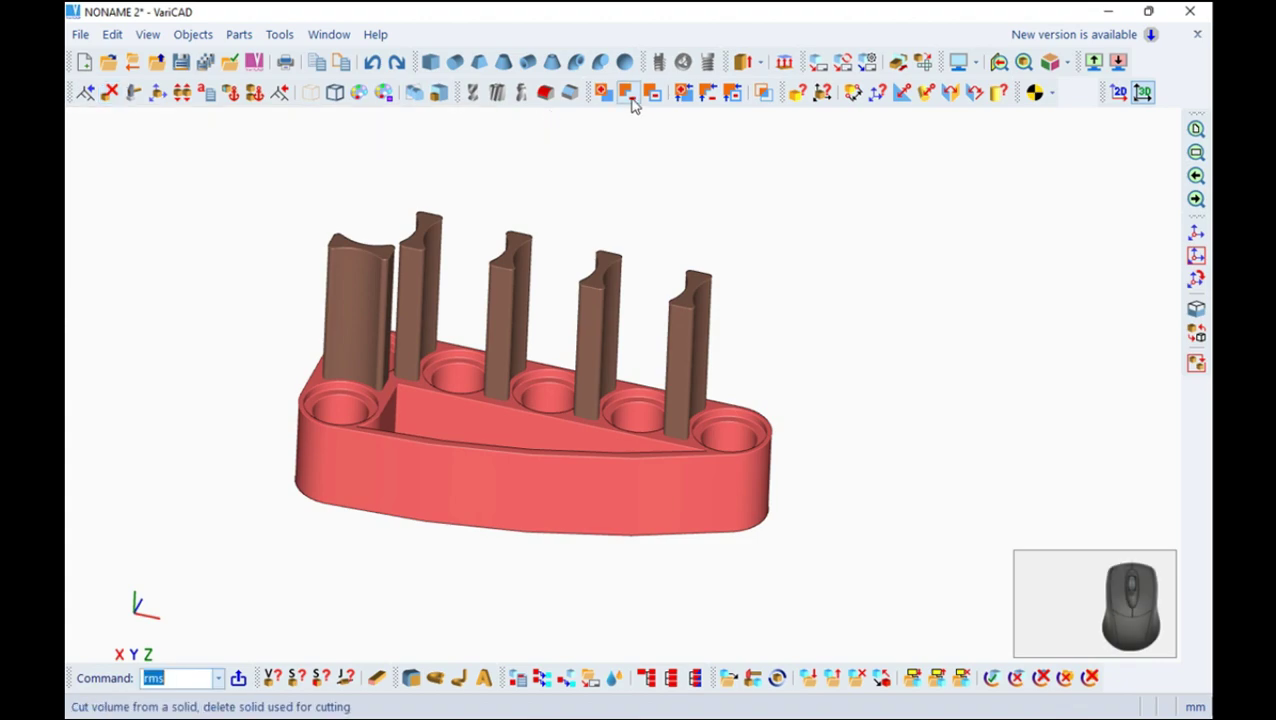
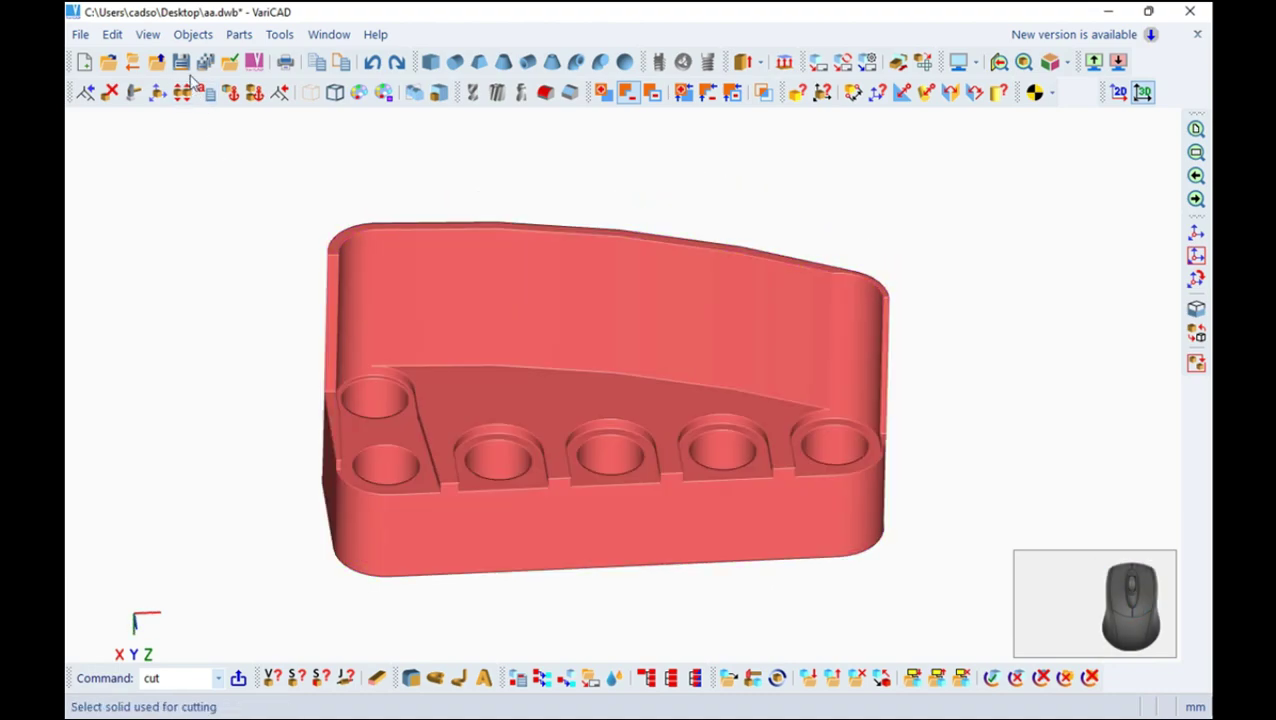
pyautogui.click(189, 62)
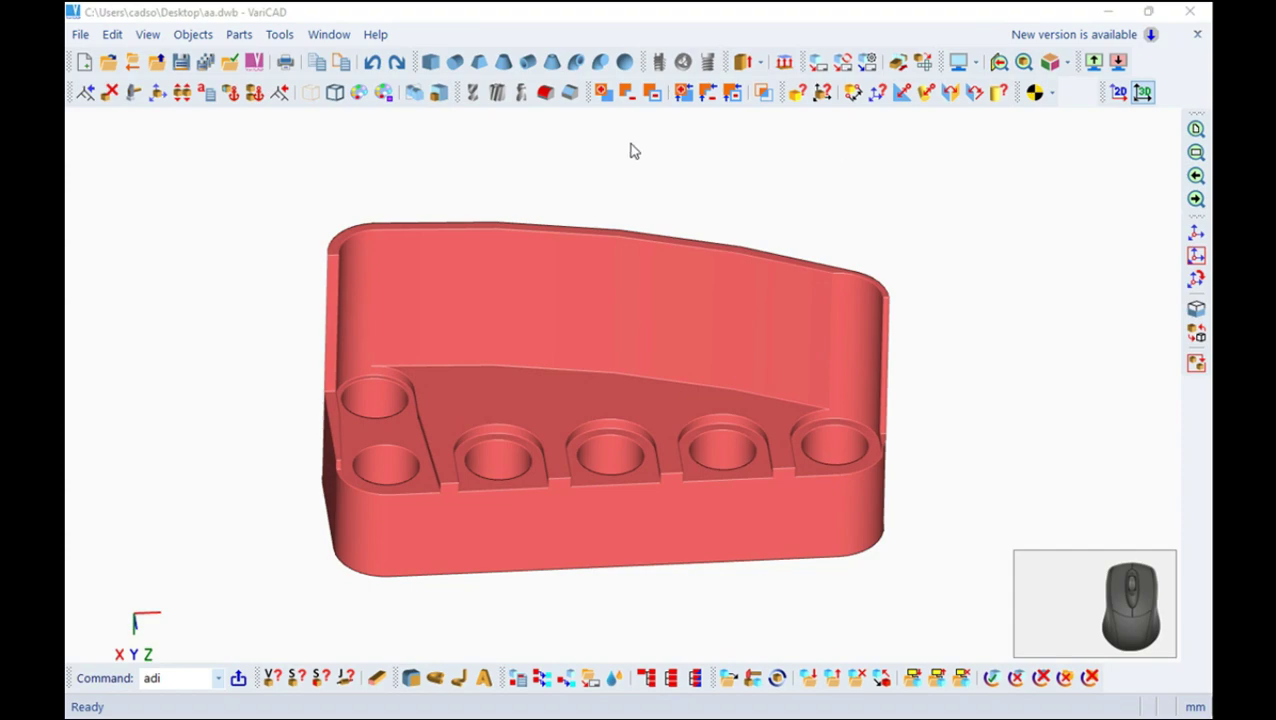
# Delete the trimmed curved wall and undo the last Boolean cut to restore the rounded end block
pyautogui.click(113, 84)
pyautogui.click(116, 138)
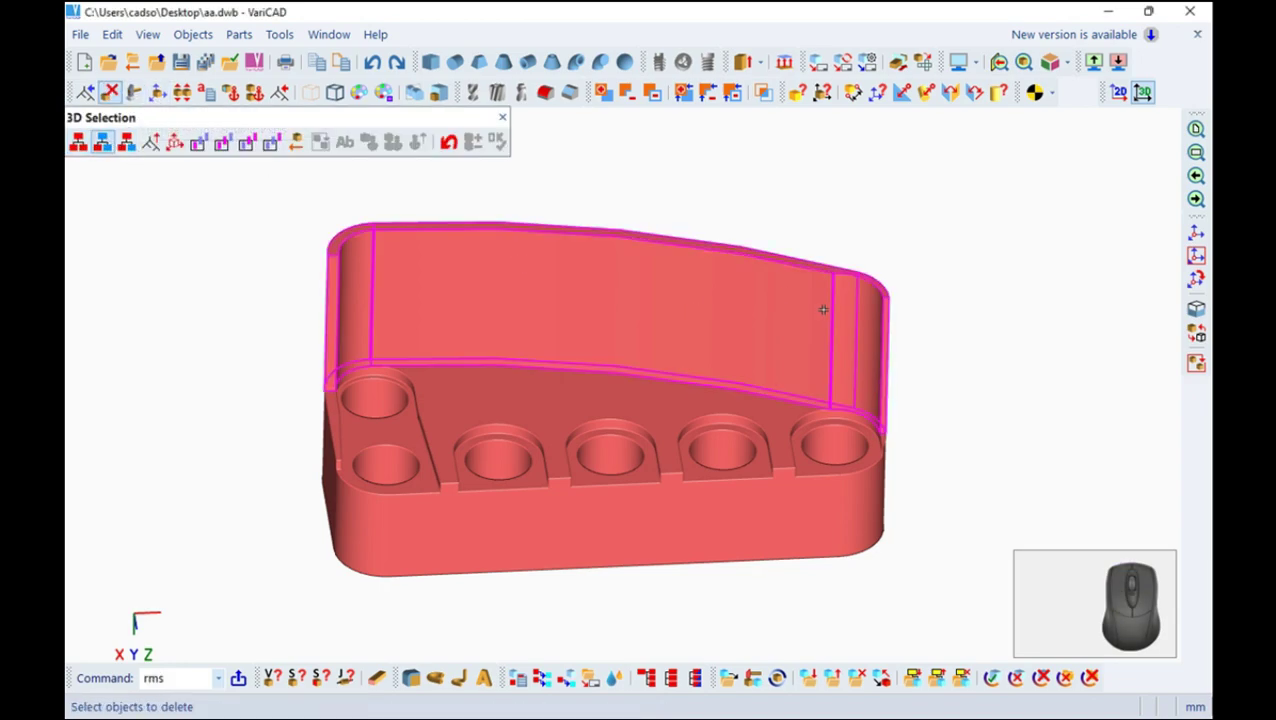
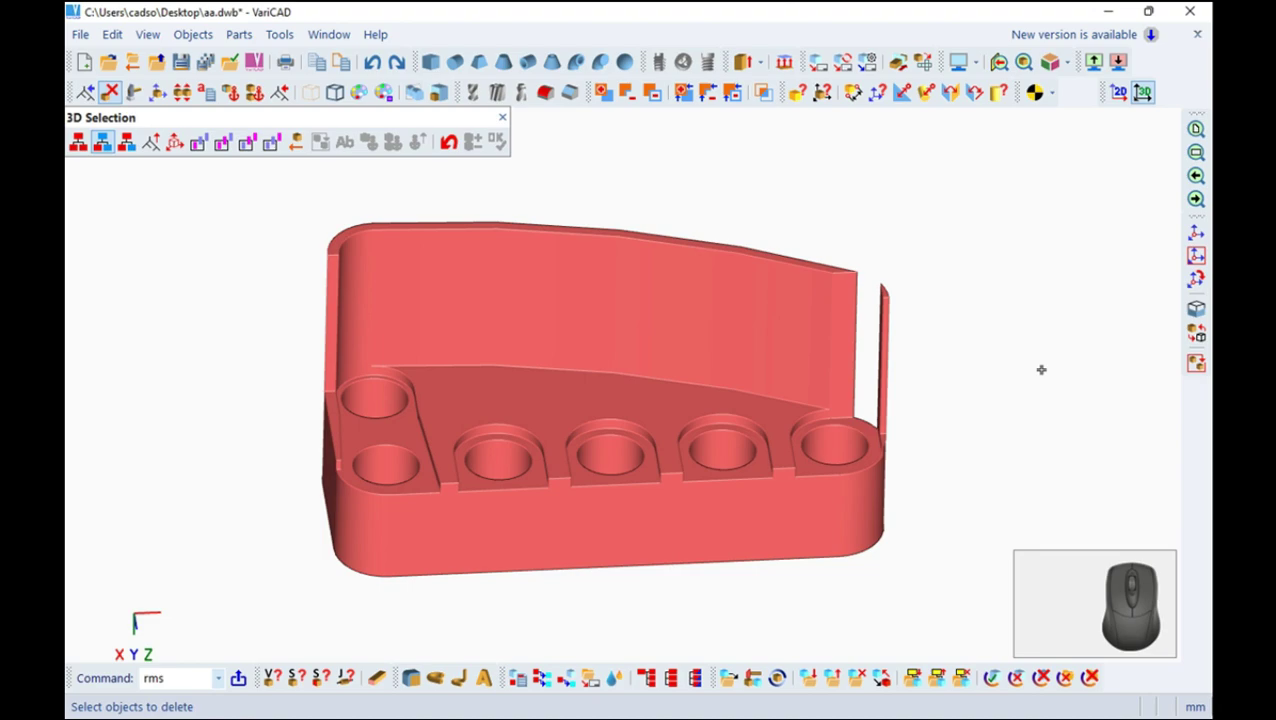
pyautogui.click(507, 120)
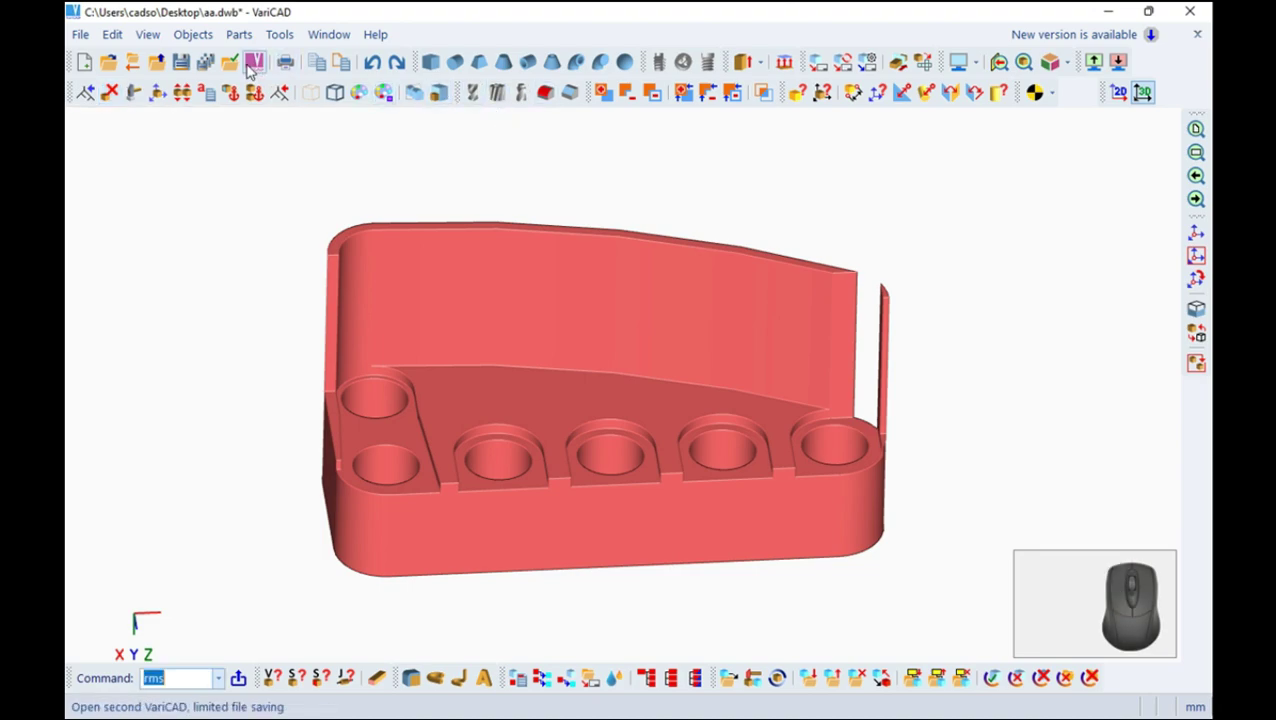
pyautogui.click(379, 55)
pyautogui.click(378, 63)
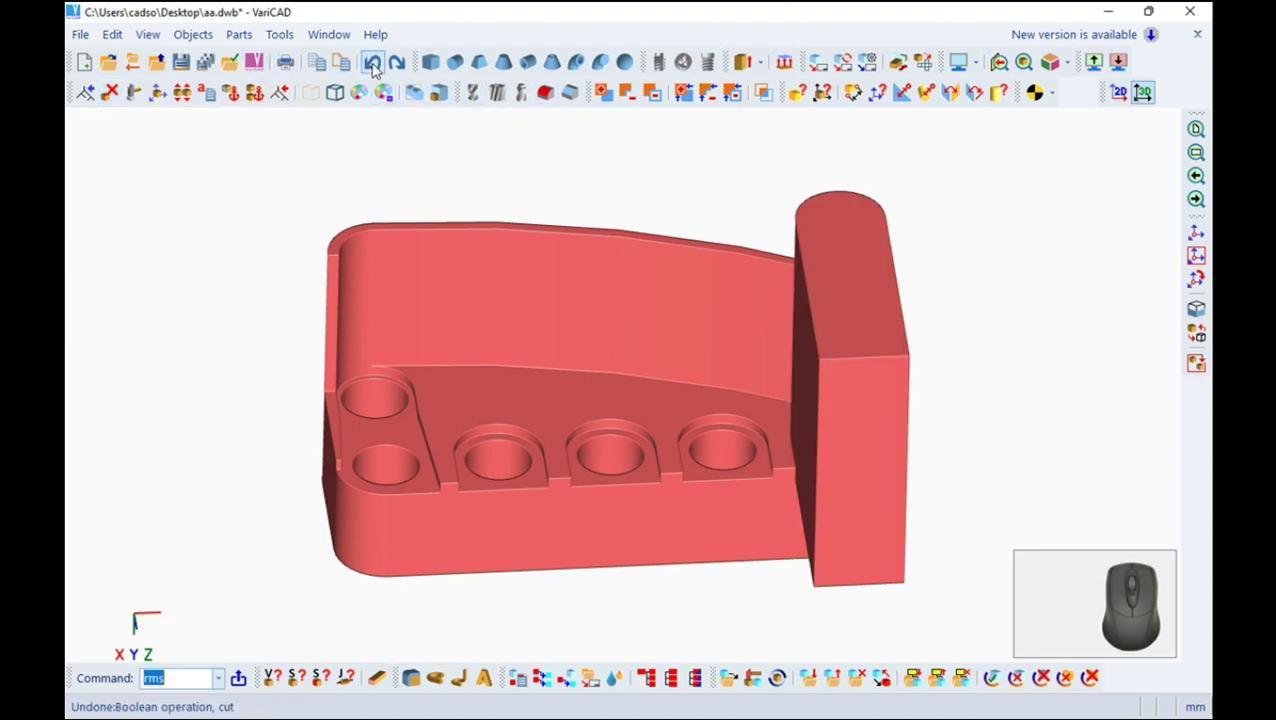
pyautogui.moveTo(618, 300); pyautogui.dragTo(603, 209)
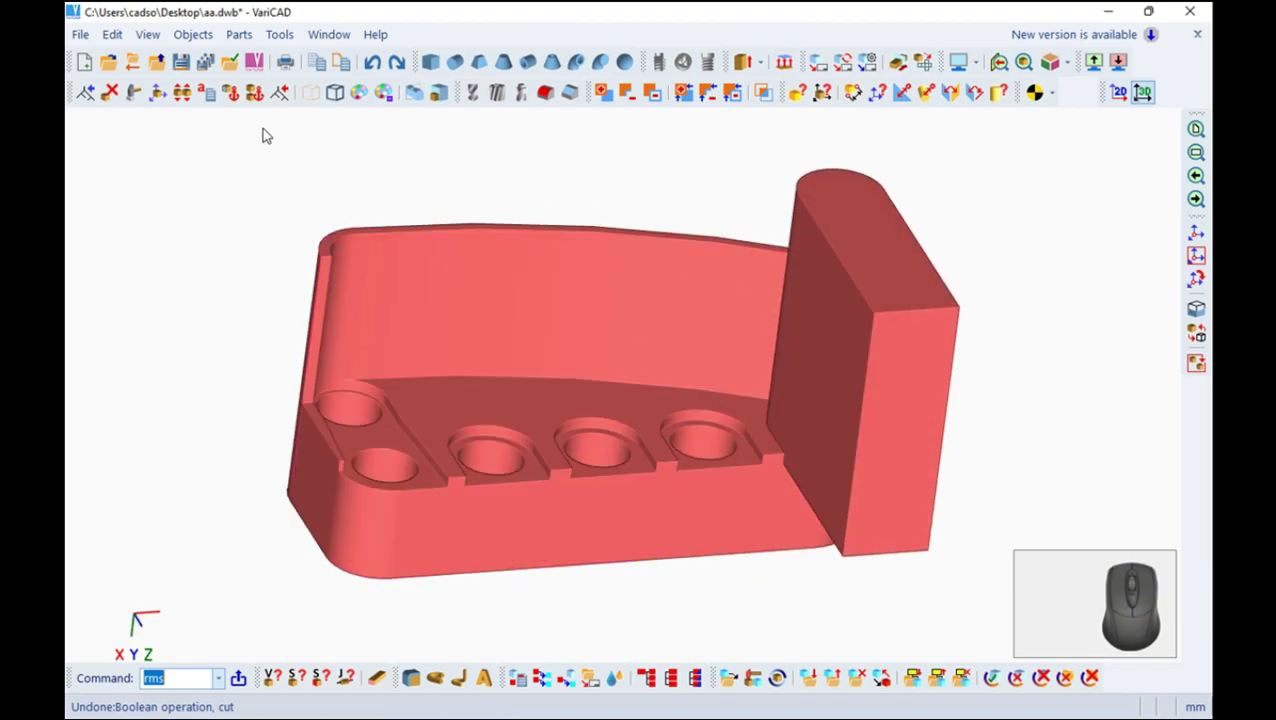
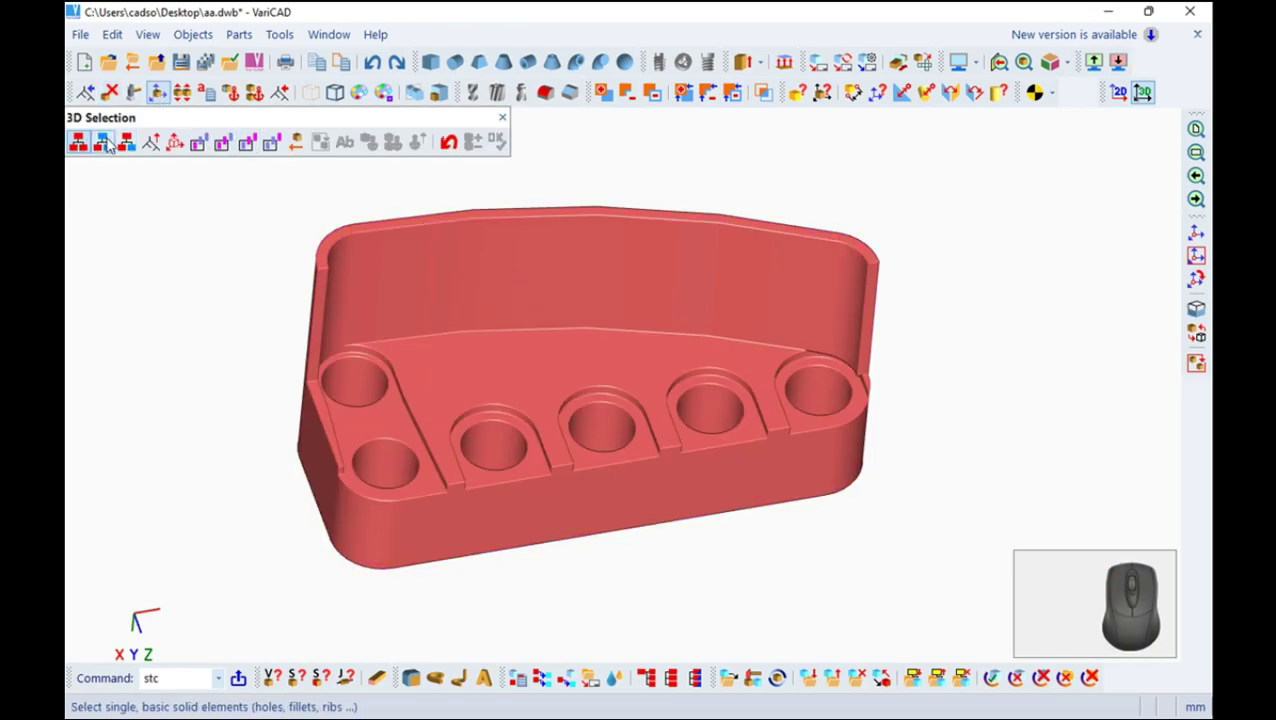
# Resize the end hole boss block width from 6.4 to 5.6 and pick the neighbouring boss
pyautogui.click(136, 95)
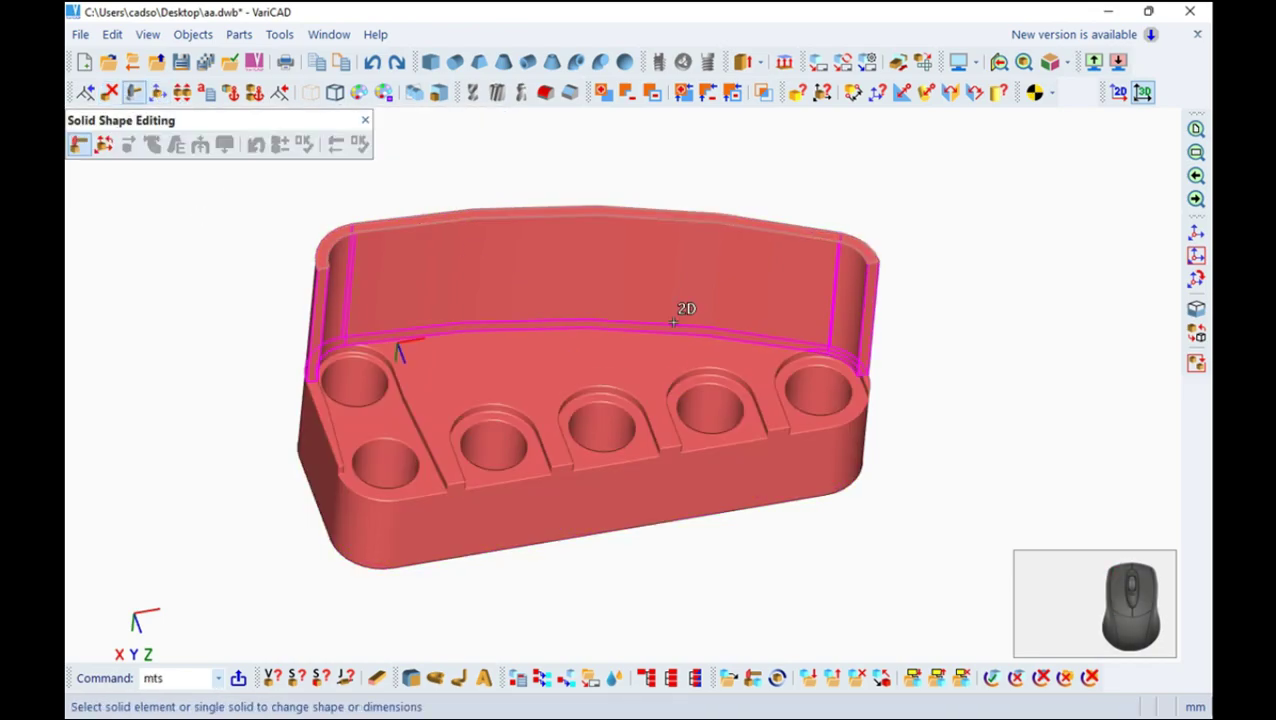
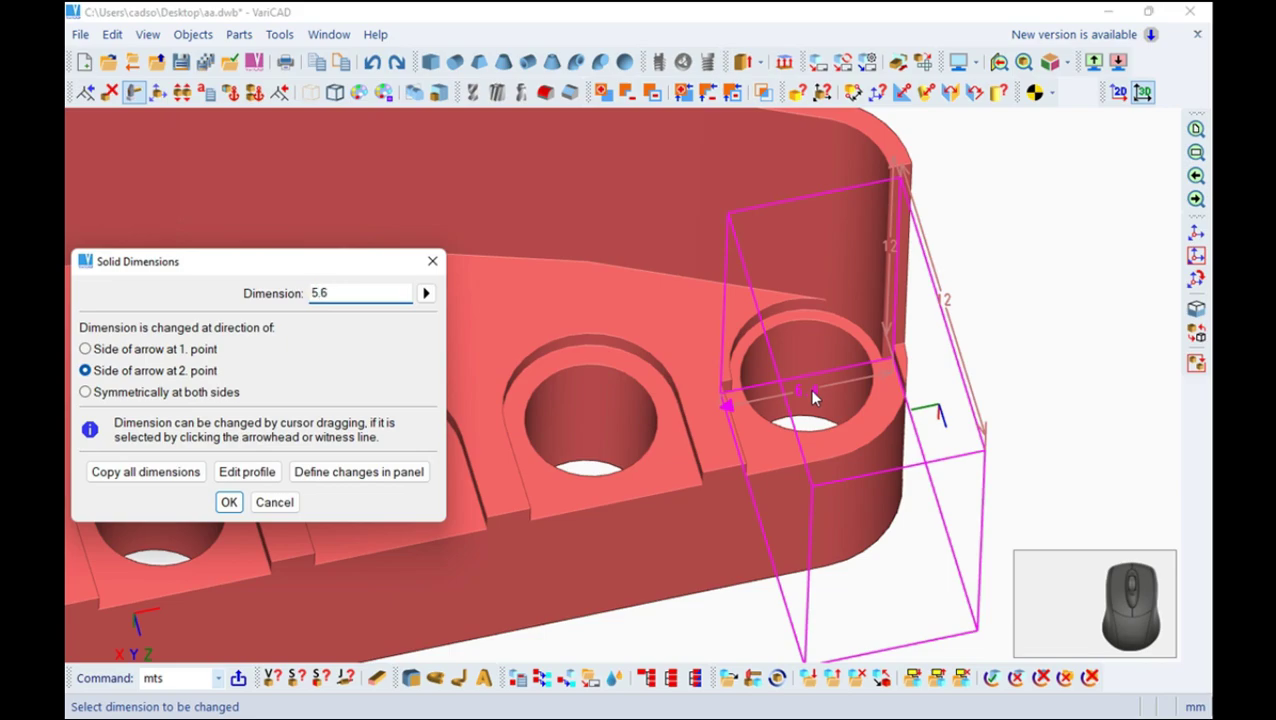
pyautogui.click(156, 393)
pyautogui.click(245, 499)
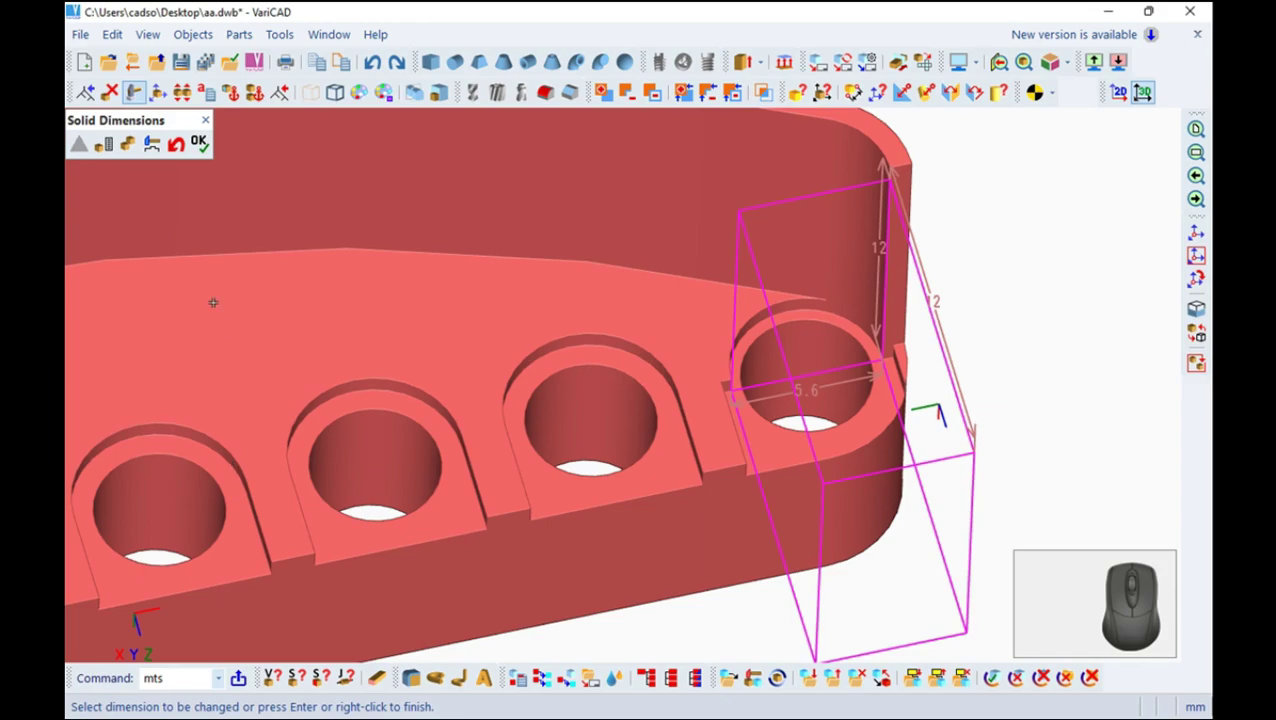
pyautogui.click(216, 145)
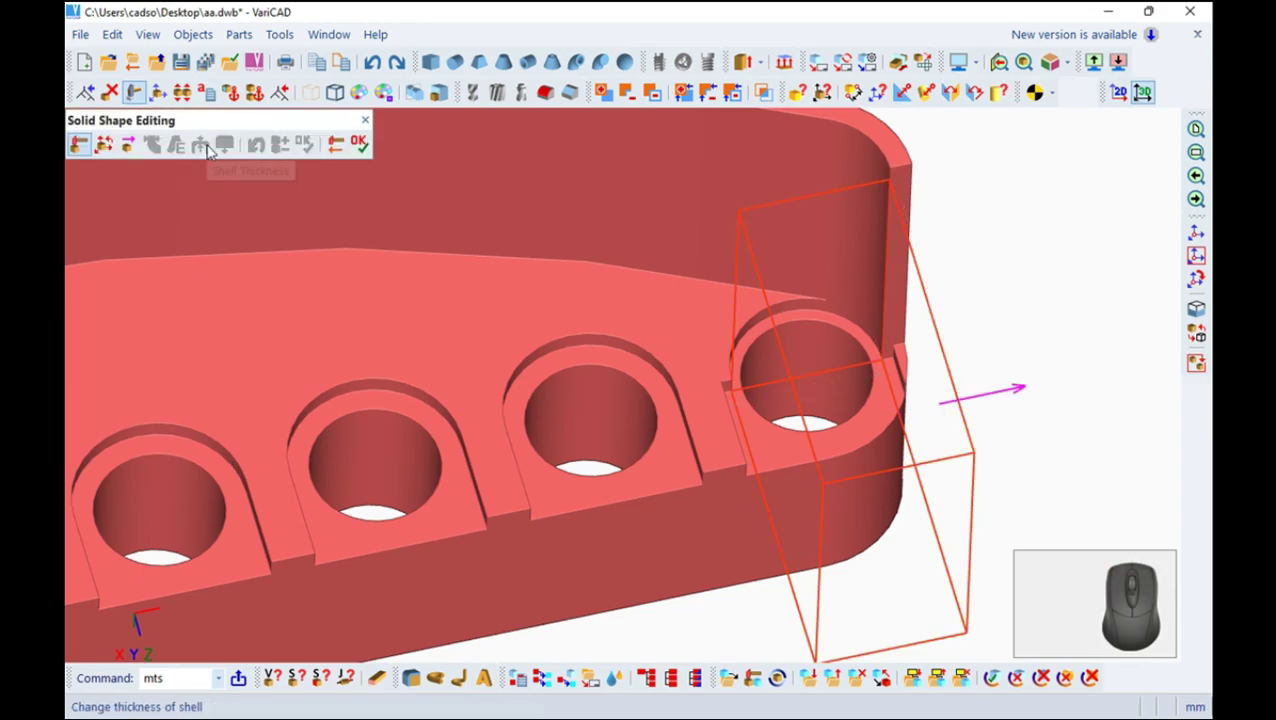
pyautogui.click(376, 146)
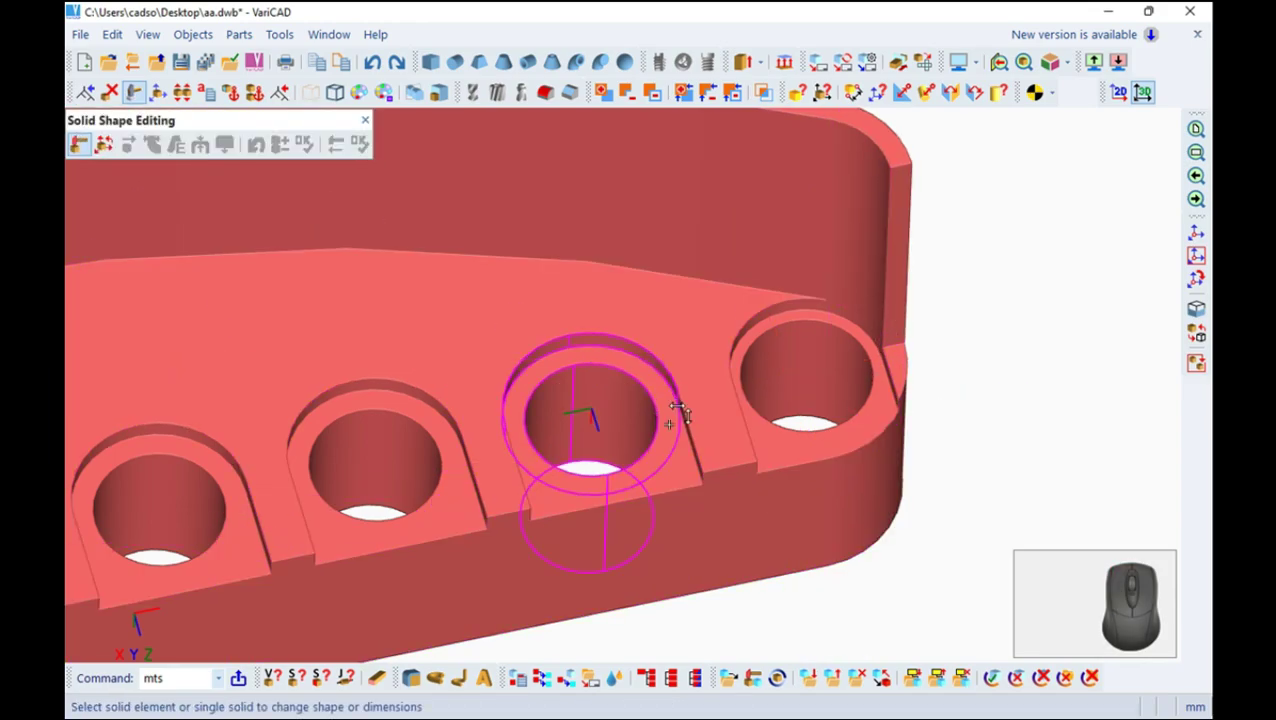
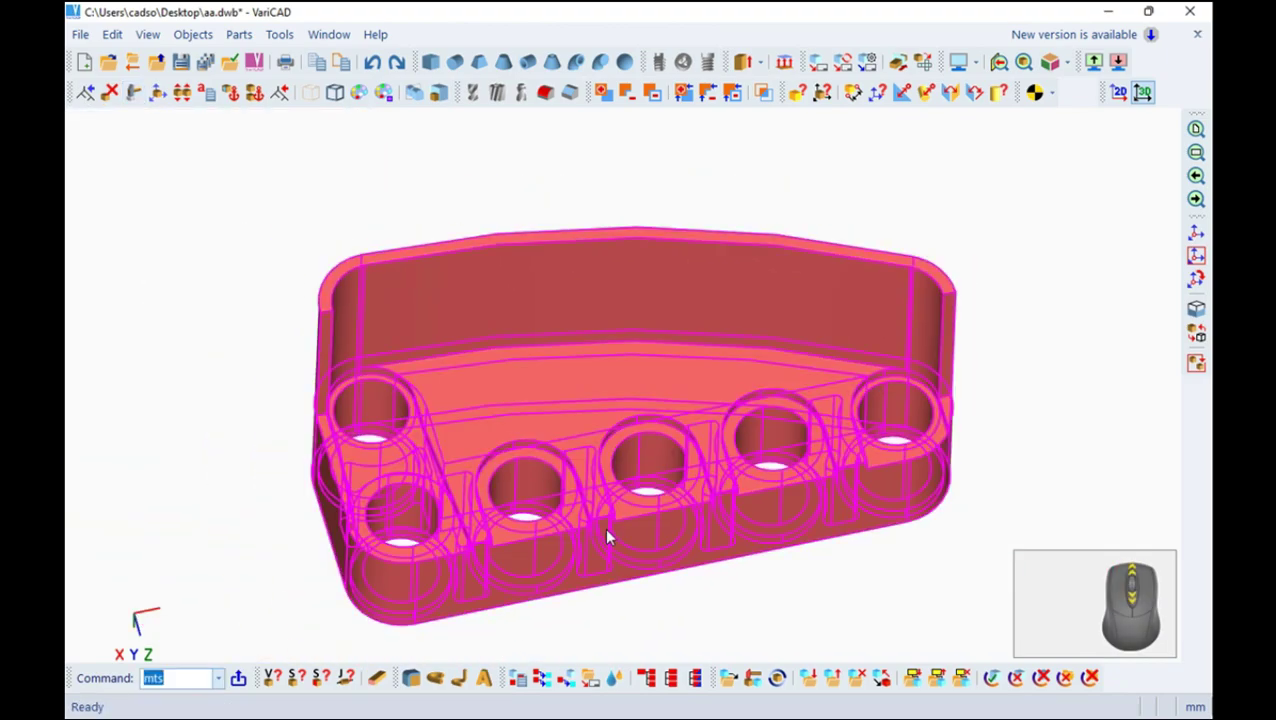
# In the 2D profile, start an offset of 0.8 along the wall's curved bottom edge
pyautogui.click(1114, 96)
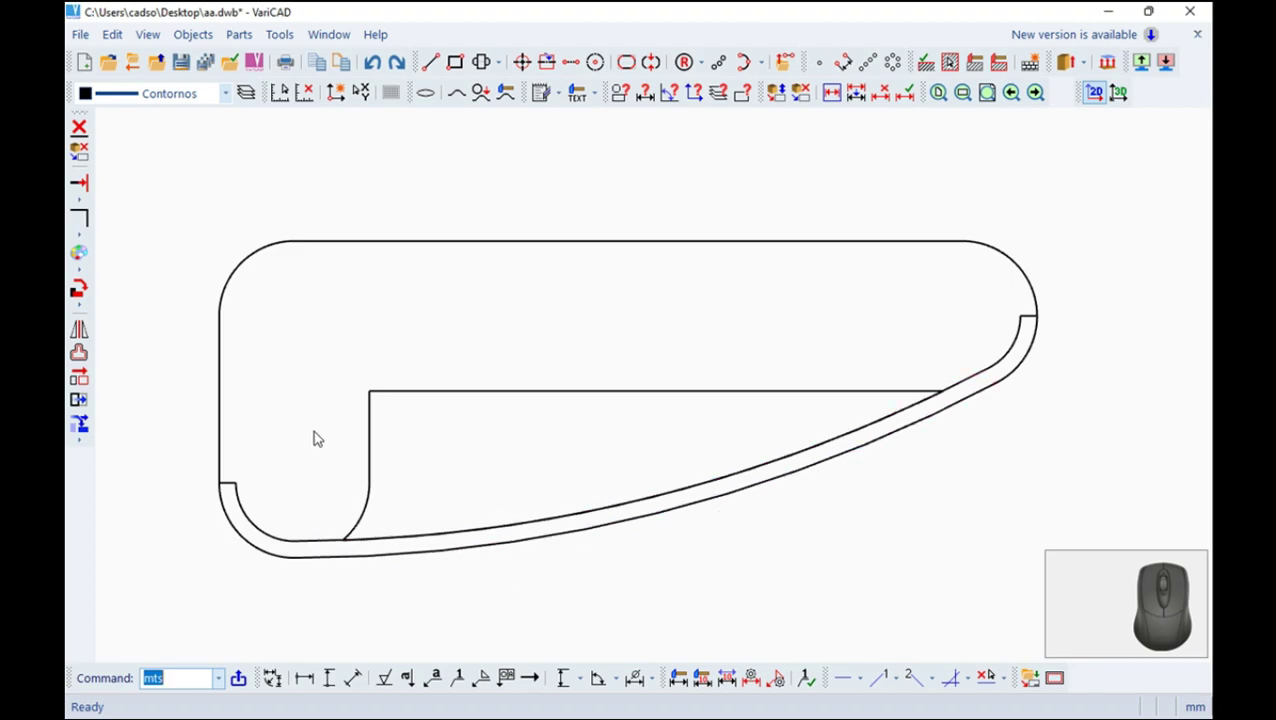
pyautogui.middleClick(302, 386)
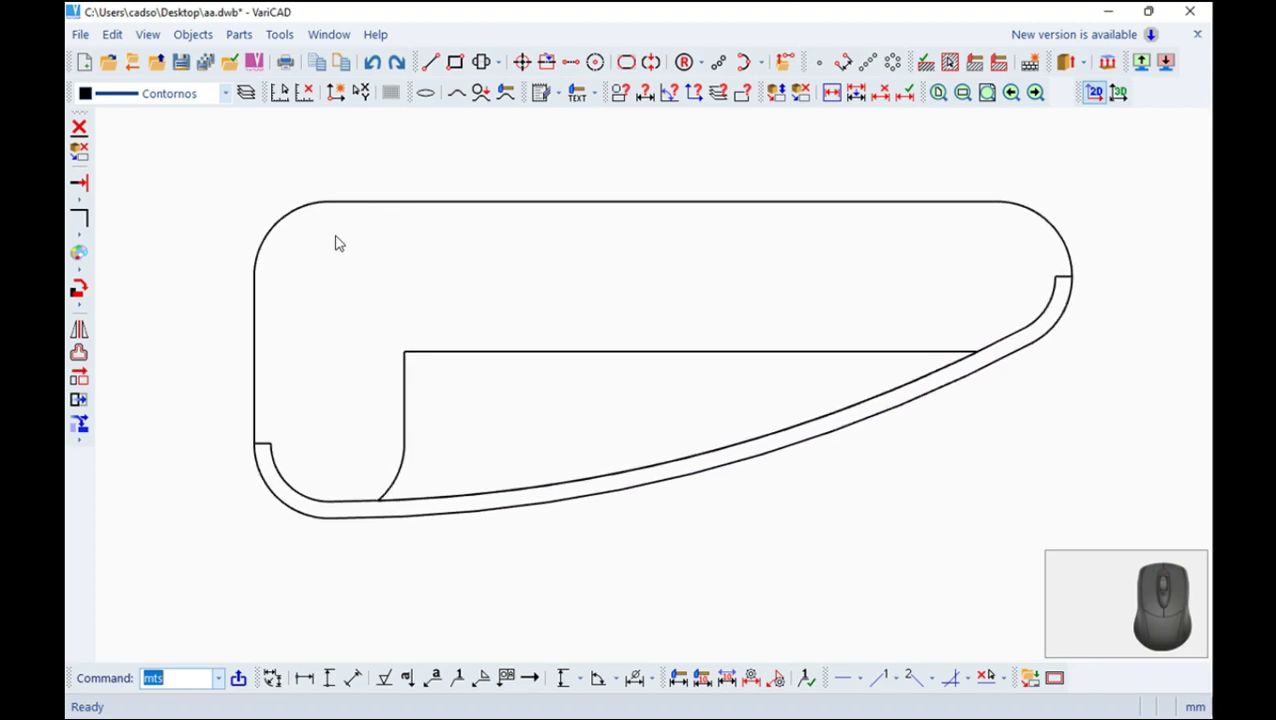
pyautogui.click(85, 347)
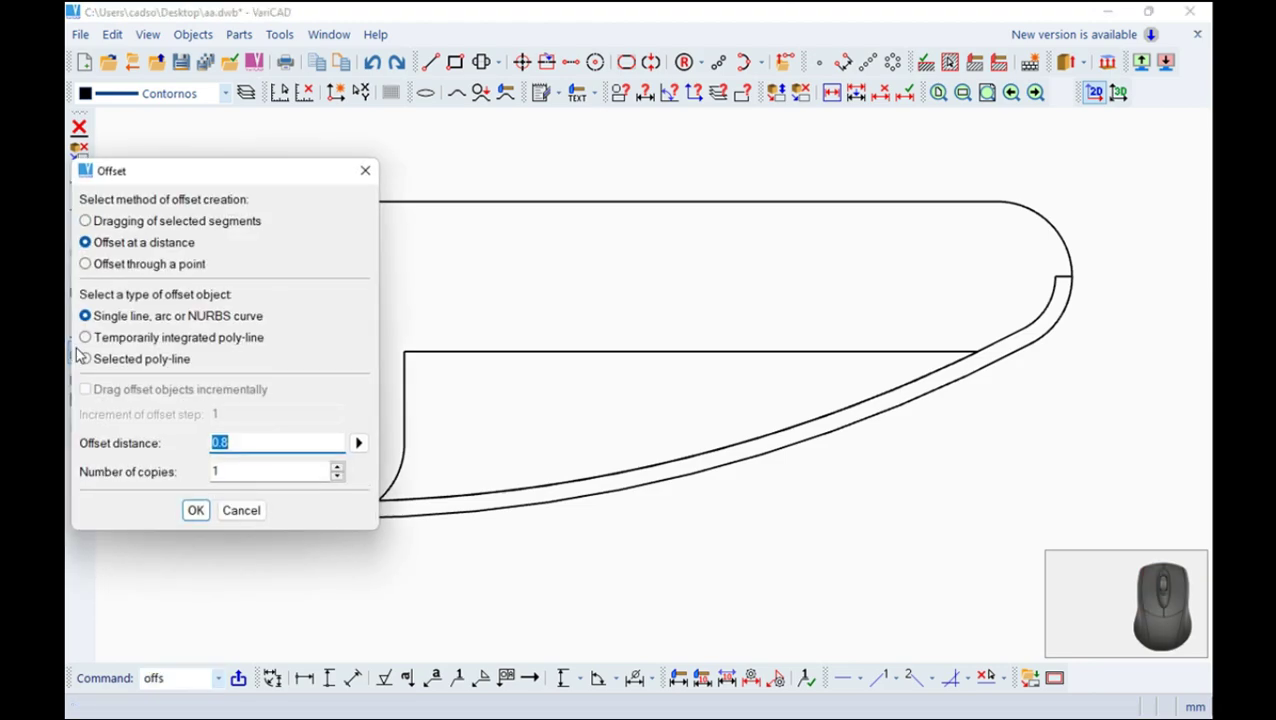
pyautogui.press('4')
pyautogui.press('Return')
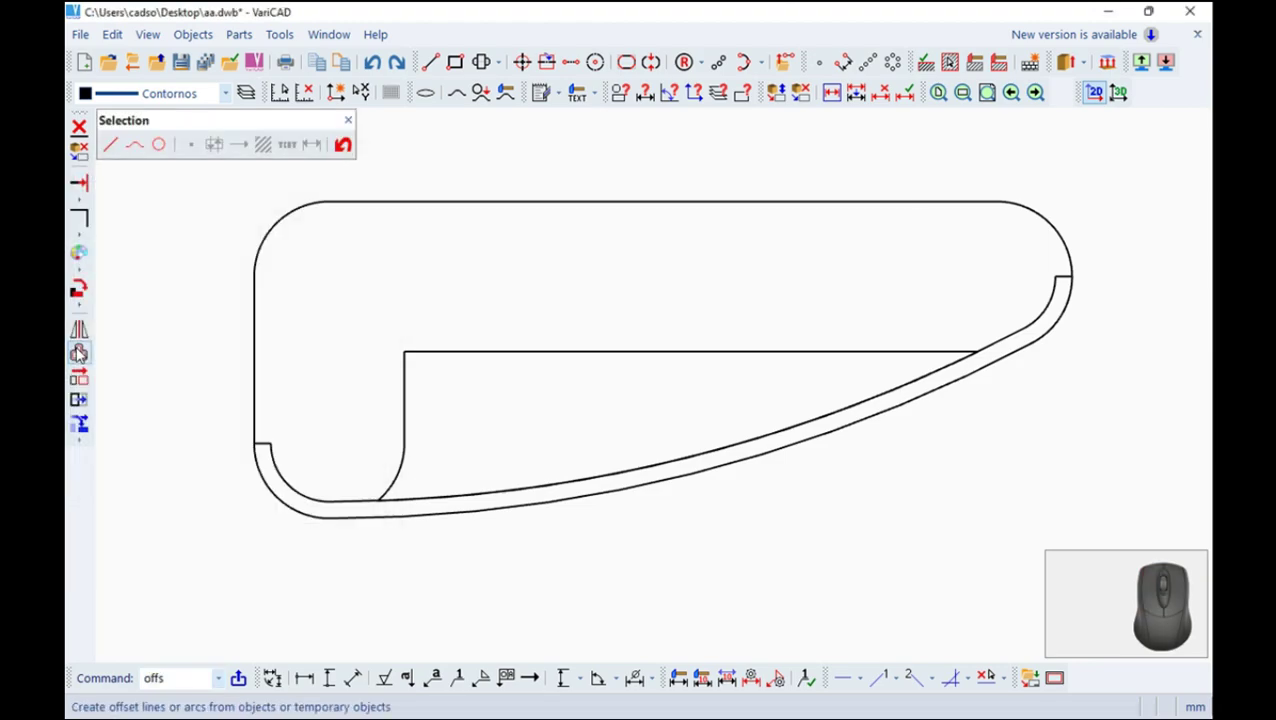
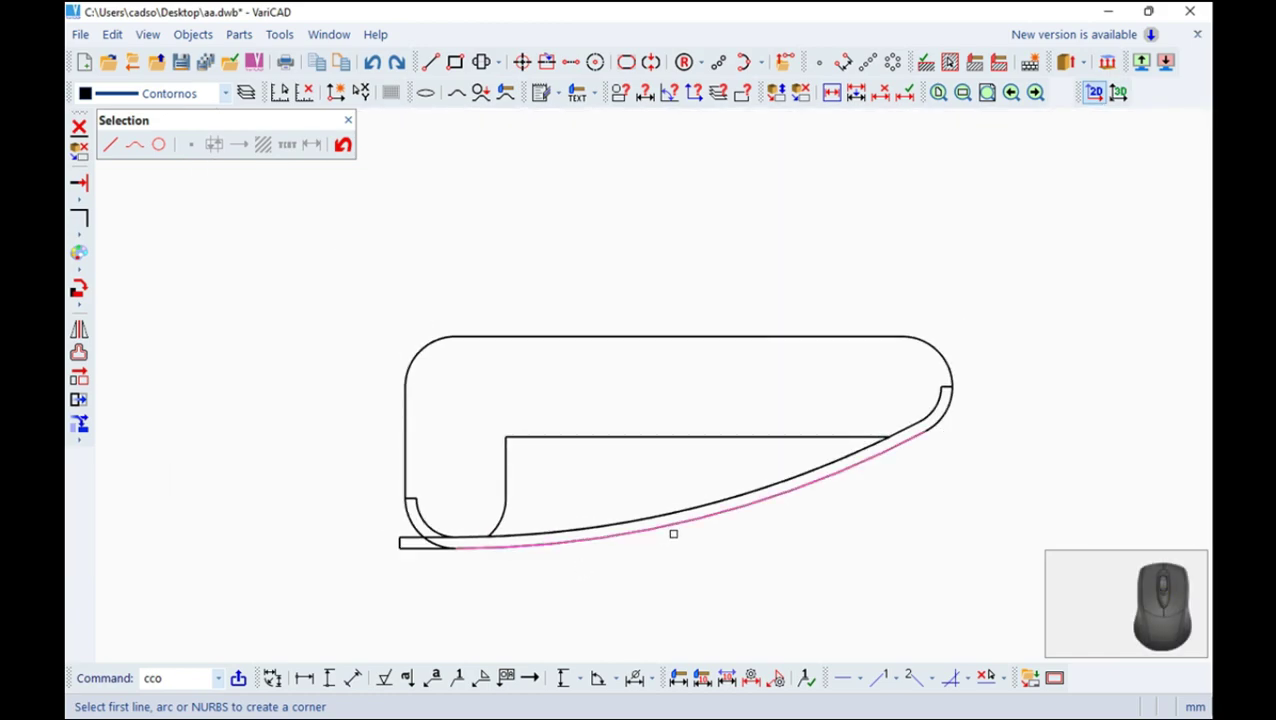
# Finish the corner selection and extrude the panel profile to a 34.4-high solid
pyautogui.click(355, 116)
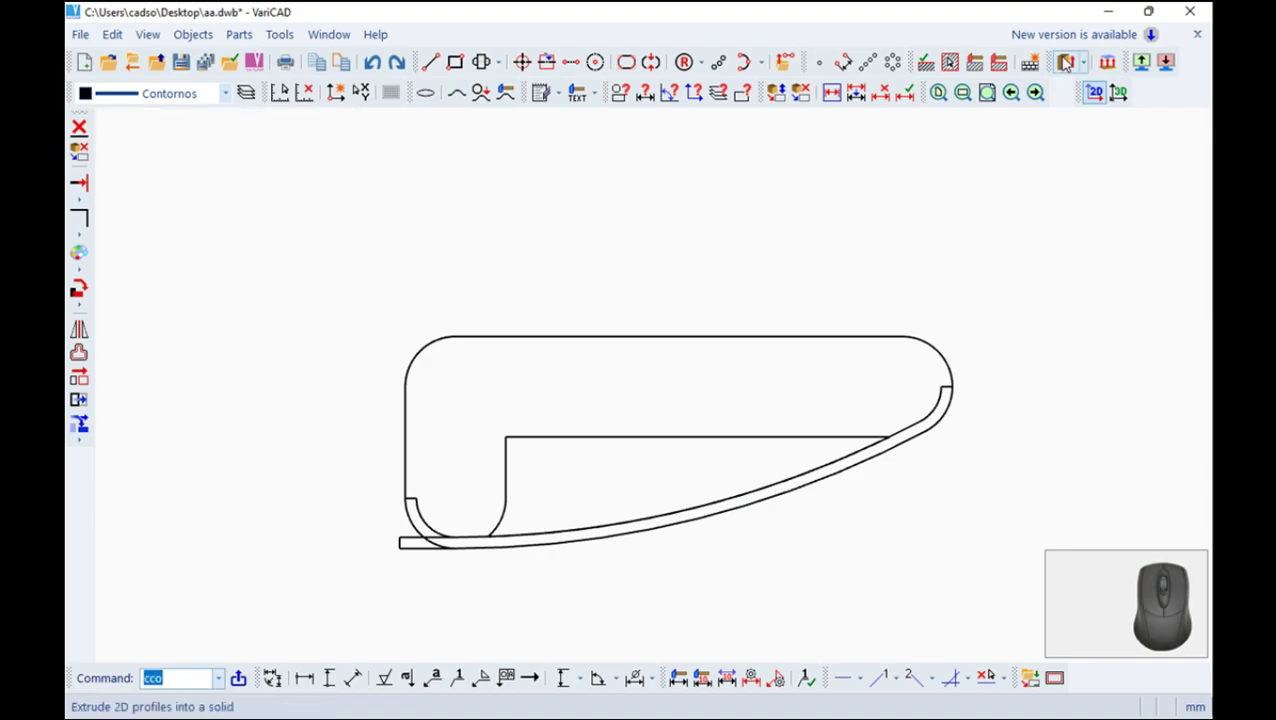
pyautogui.click(1068, 56)
pyautogui.press('3')
pyautogui.press('4')
pyautogui.press('4')
pyautogui.press('Return')
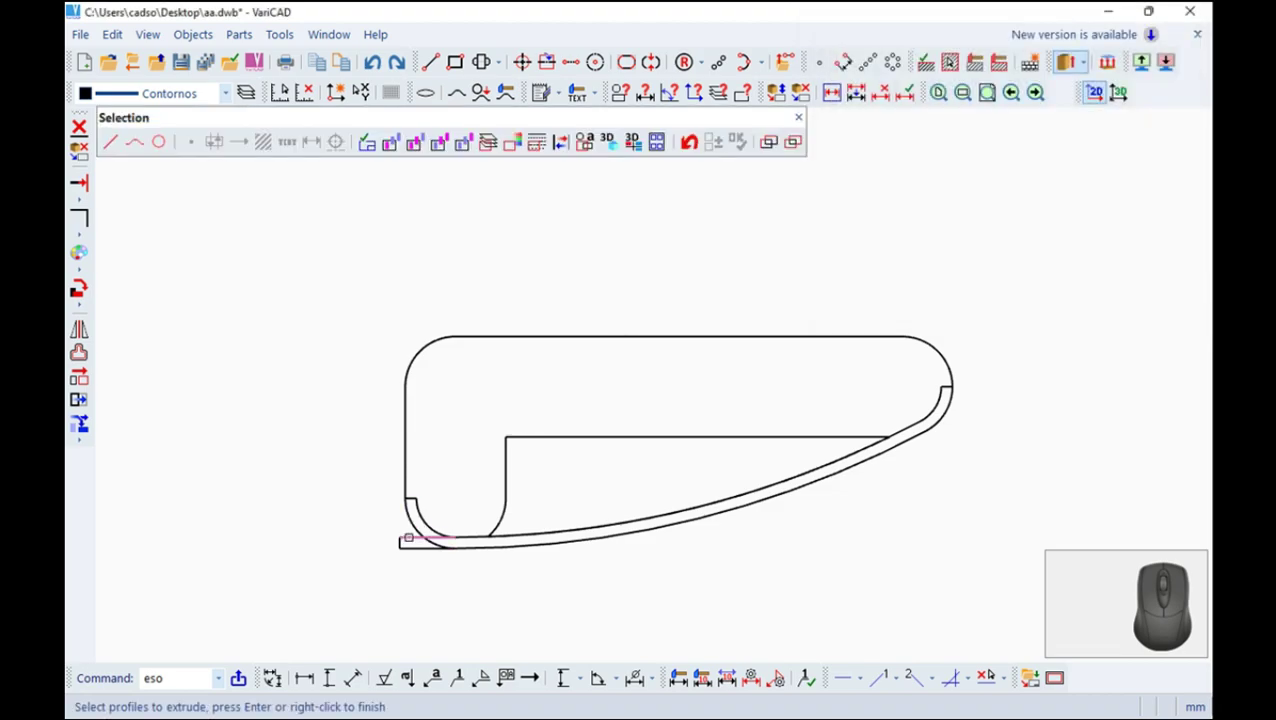
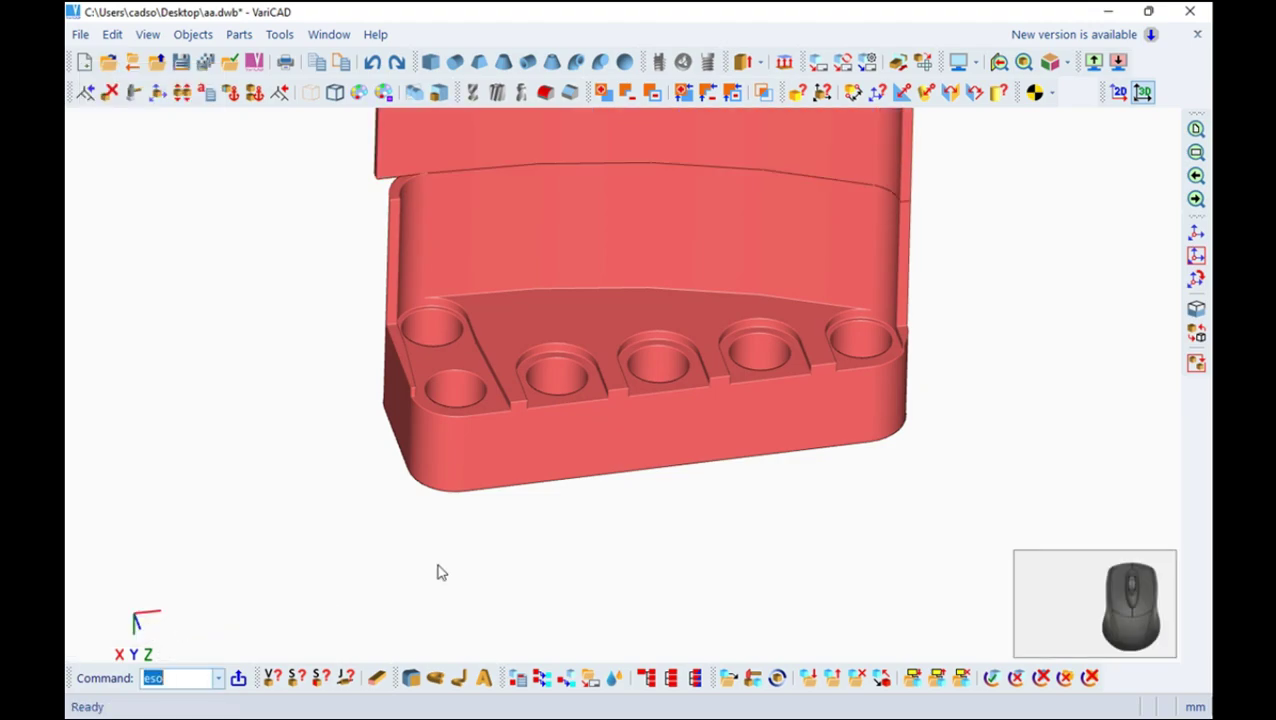
pyautogui.scroll(3)
pyautogui.scroll(3)
pyautogui.middleClick(612, 299)
pyautogui.moveTo(592, 423); pyautogui.dragTo(712, 208)
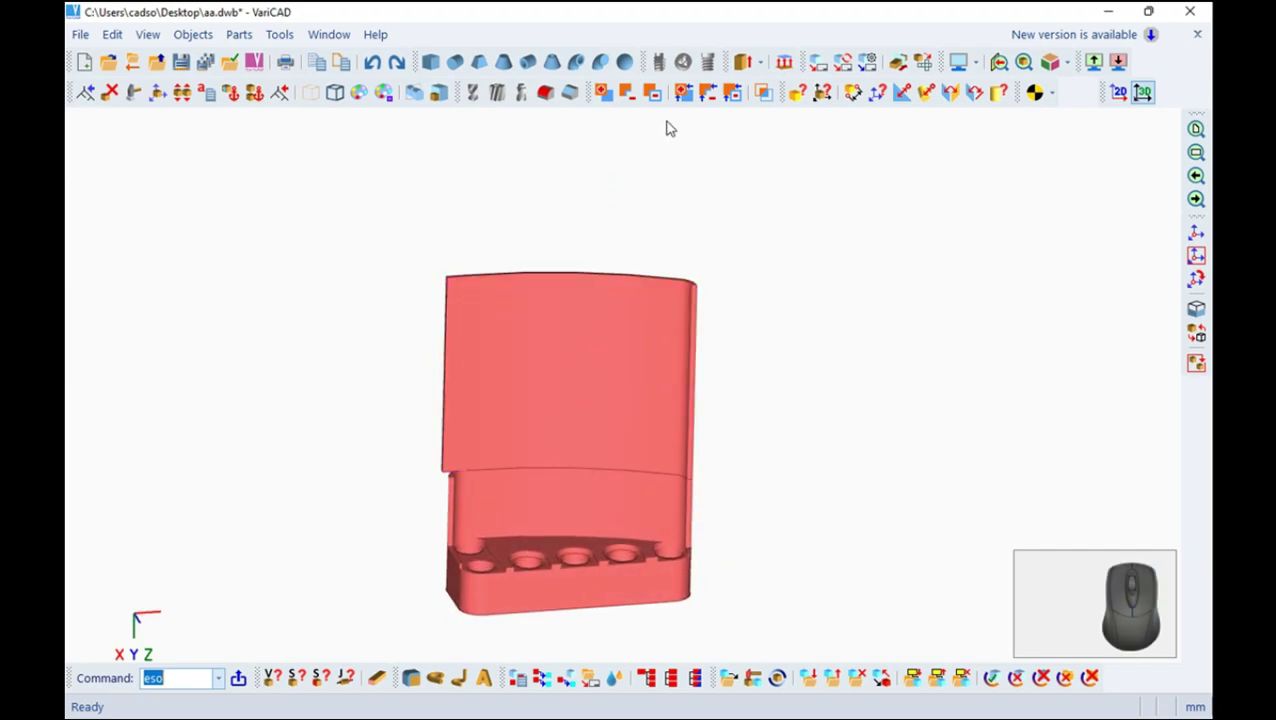
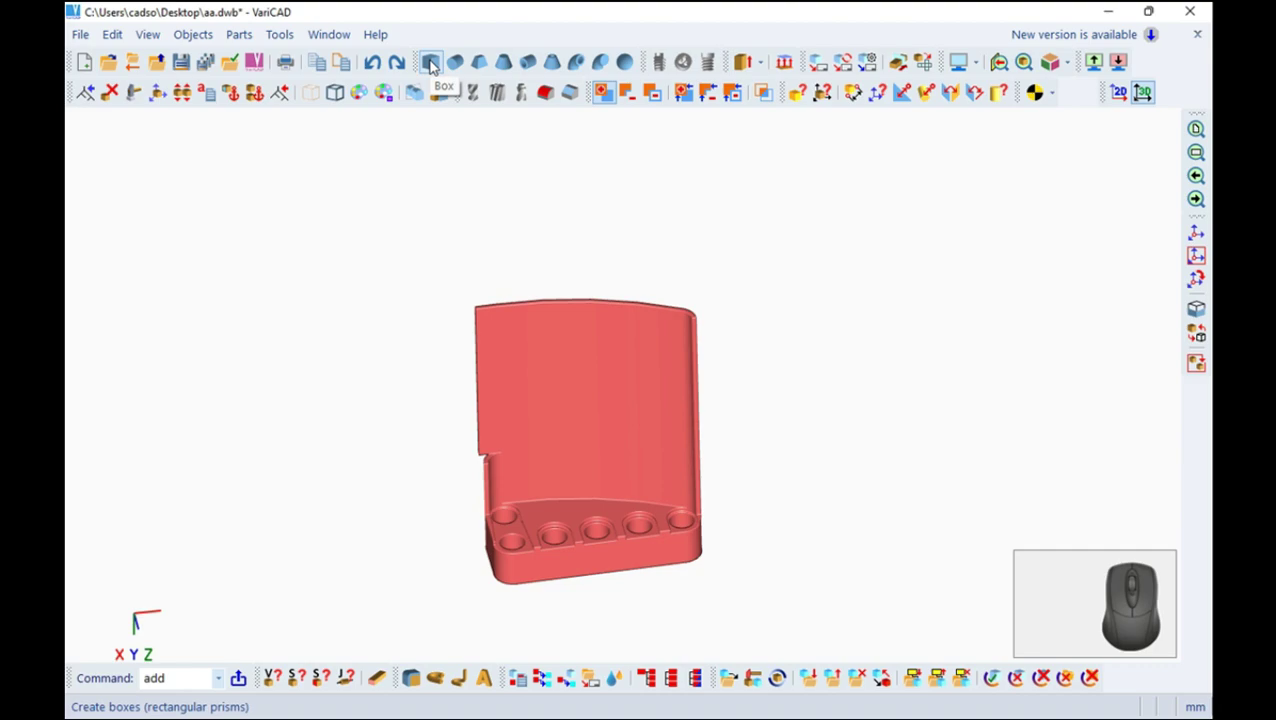
# Create an 80-high cutting box and rotate it 37 degrees to slope the panel top
pyautogui.click(439, 61)
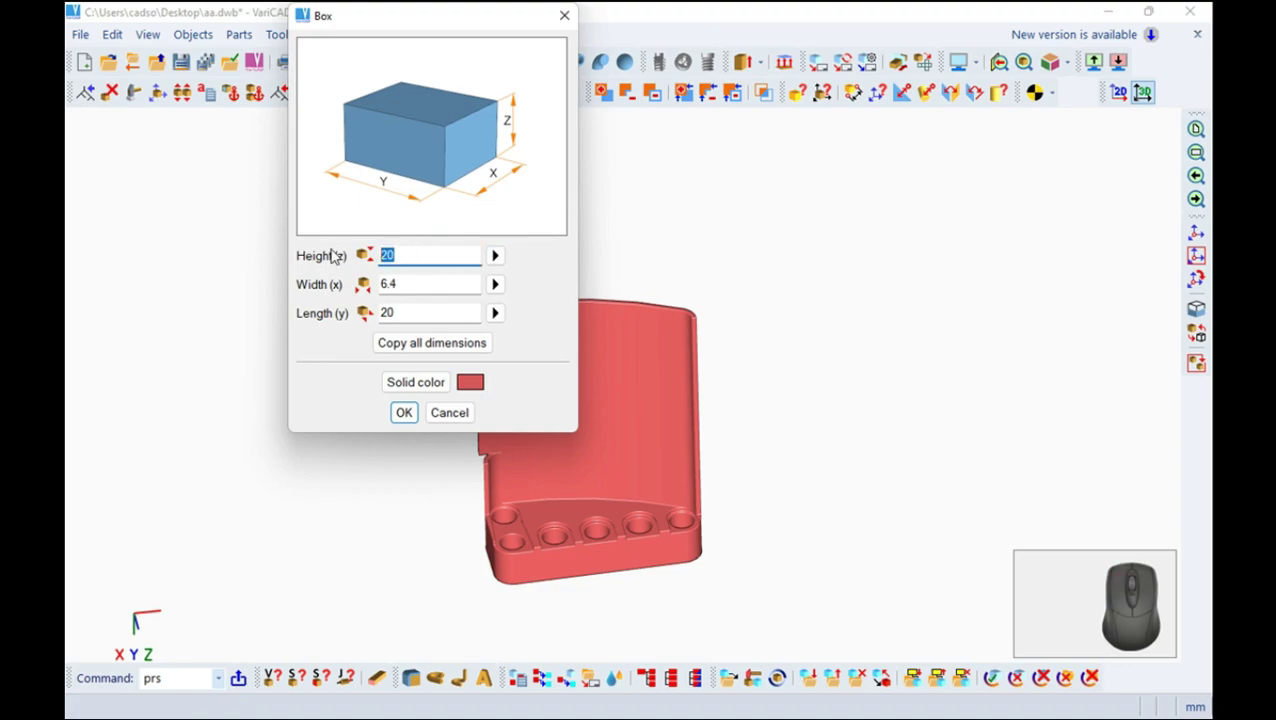
pyautogui.press('1')
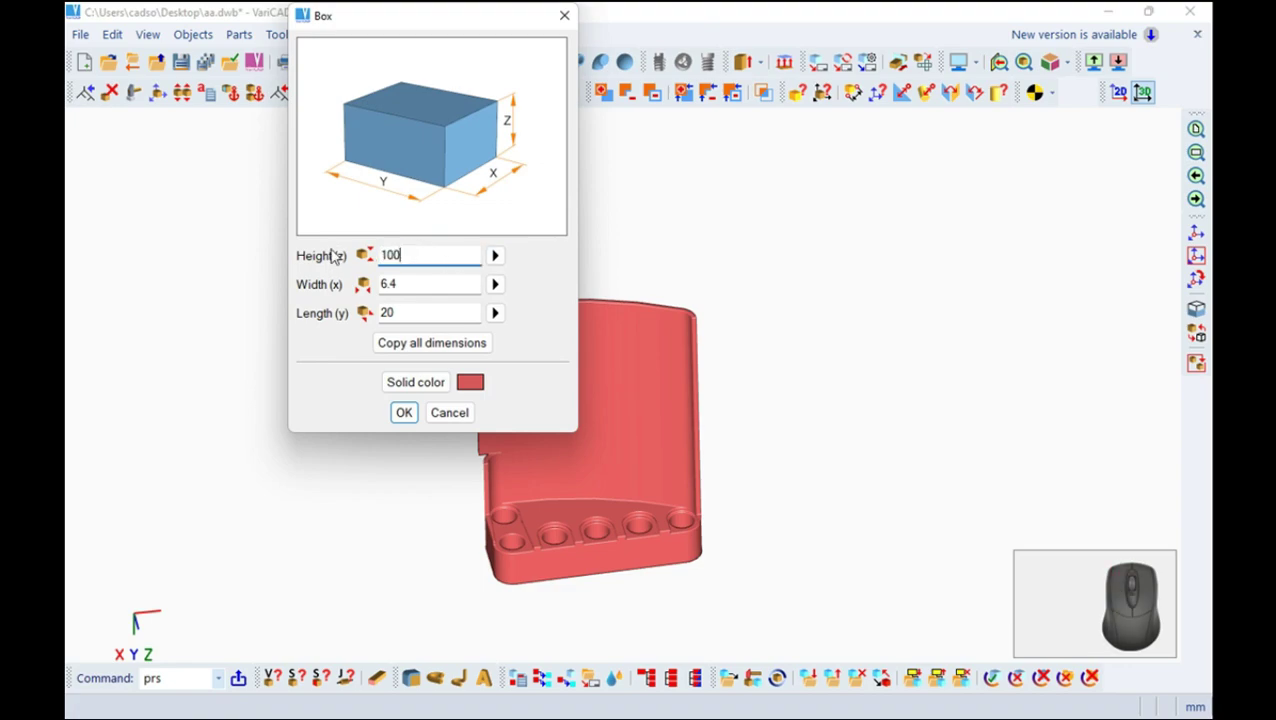
pyautogui.press('BackSpace')
pyautogui.press('5')
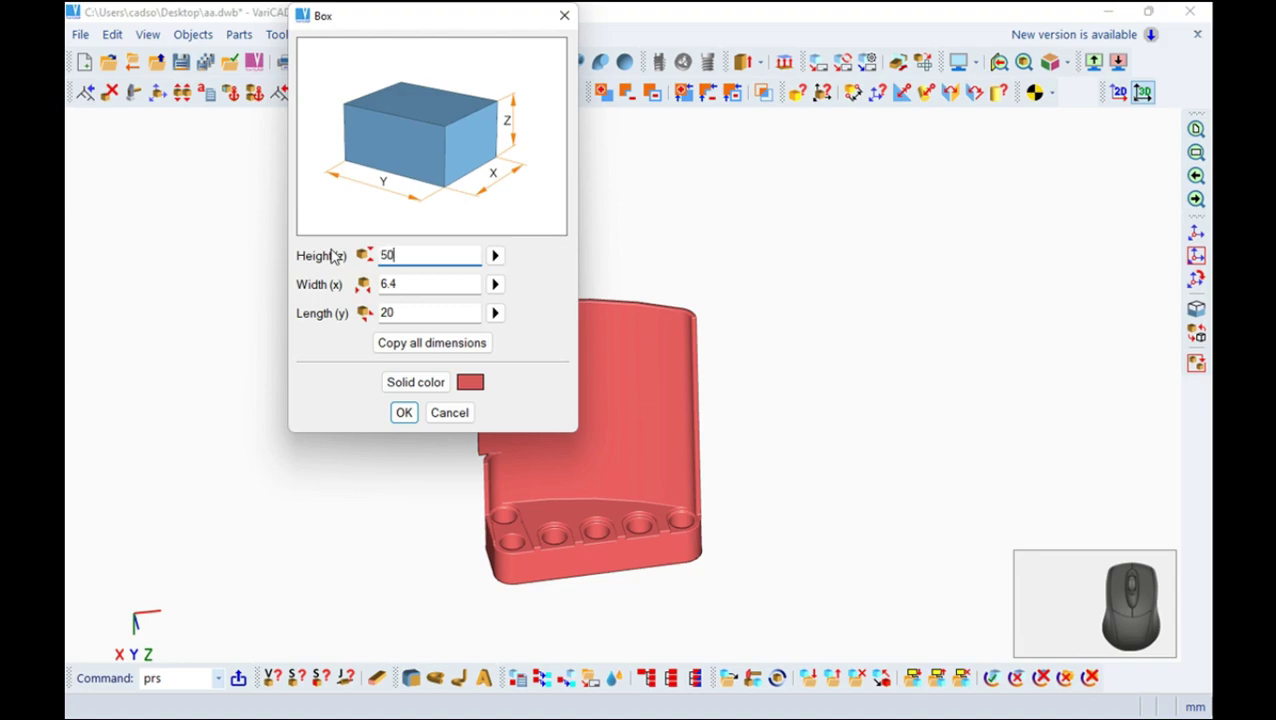
pyautogui.press('BackSpace')
pyautogui.press('8')
pyautogui.press('0')
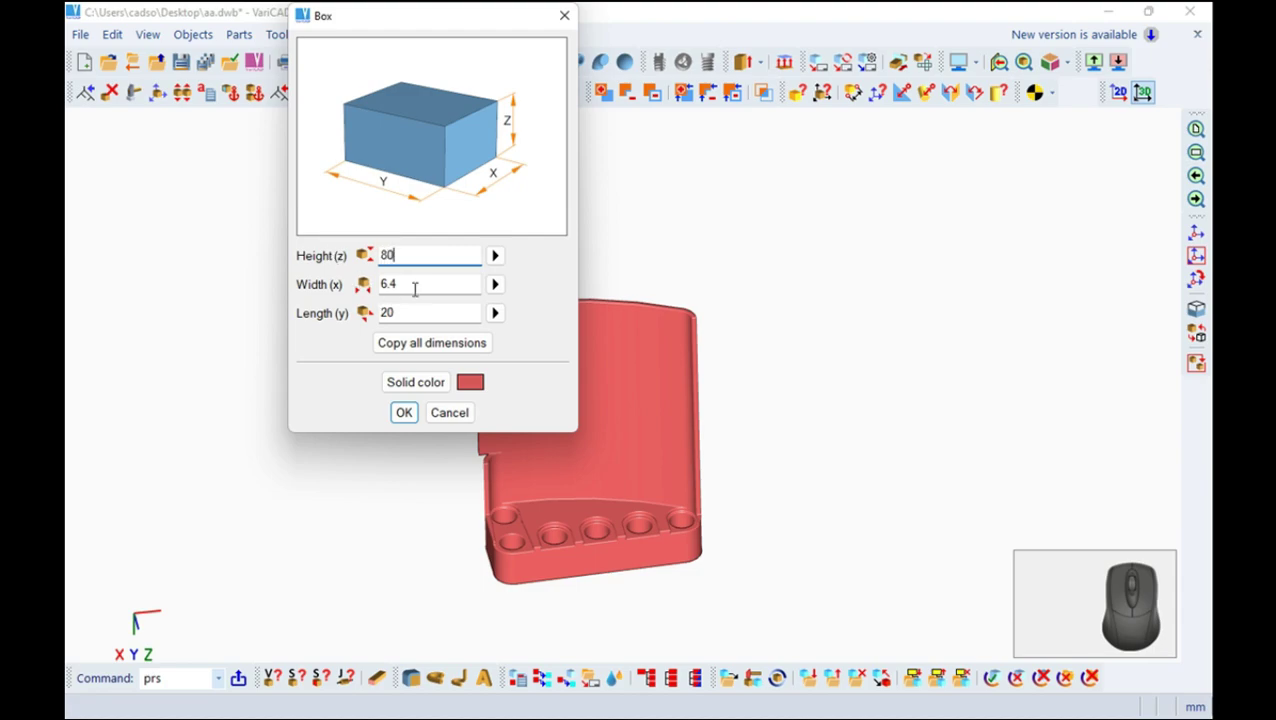
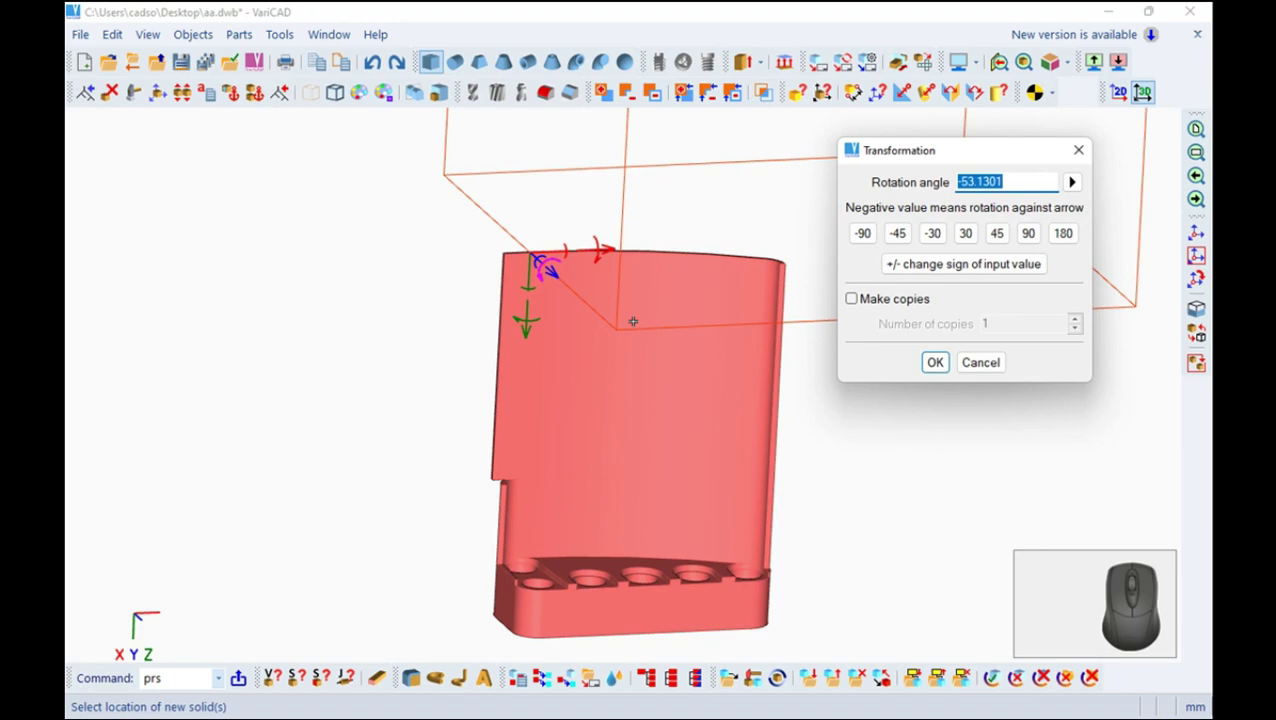
pyautogui.press('3')
pyautogui.press('7')
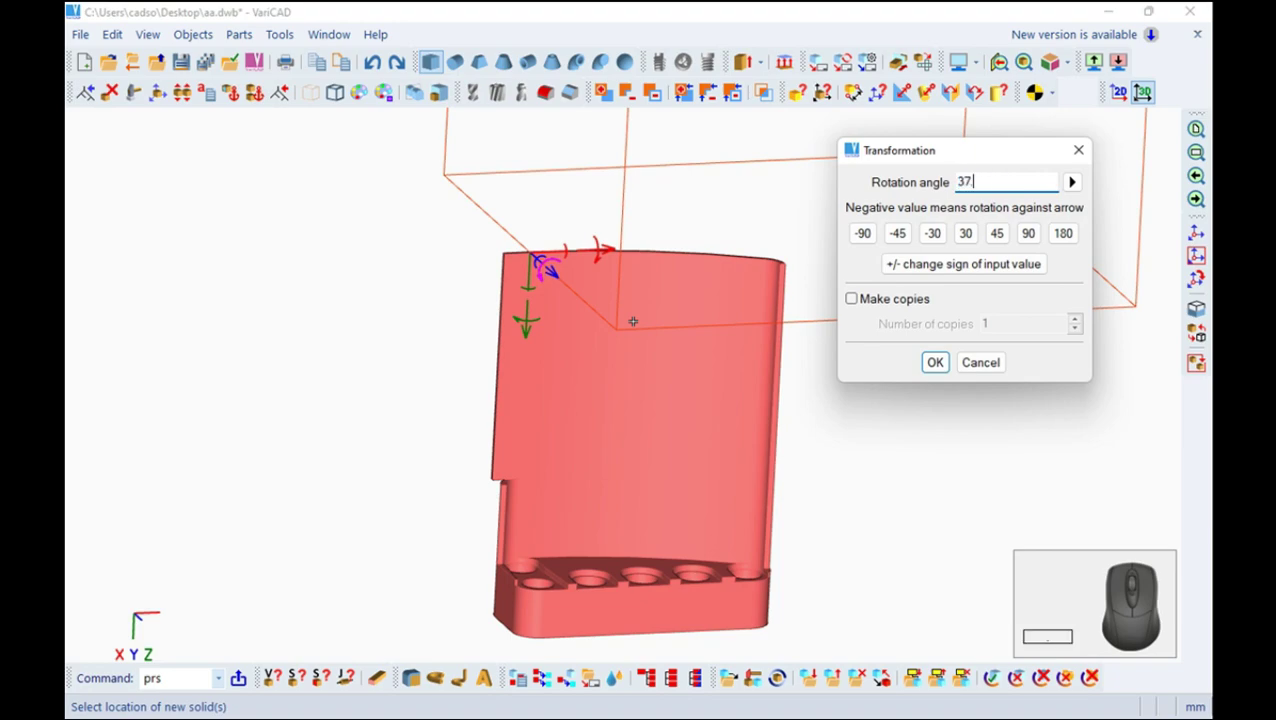
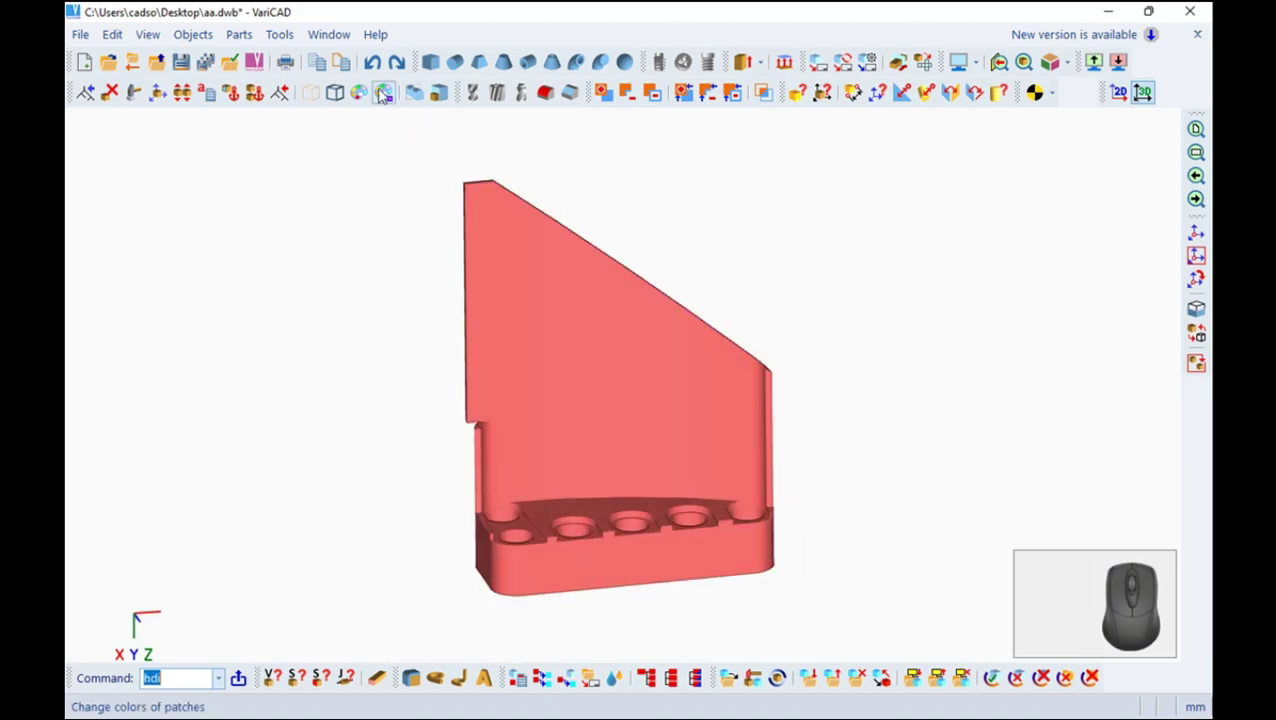
# Create an 80×80×80 cutting box rotated 78.1613 degrees for the lower side edge cut
pyautogui.click(436, 60)
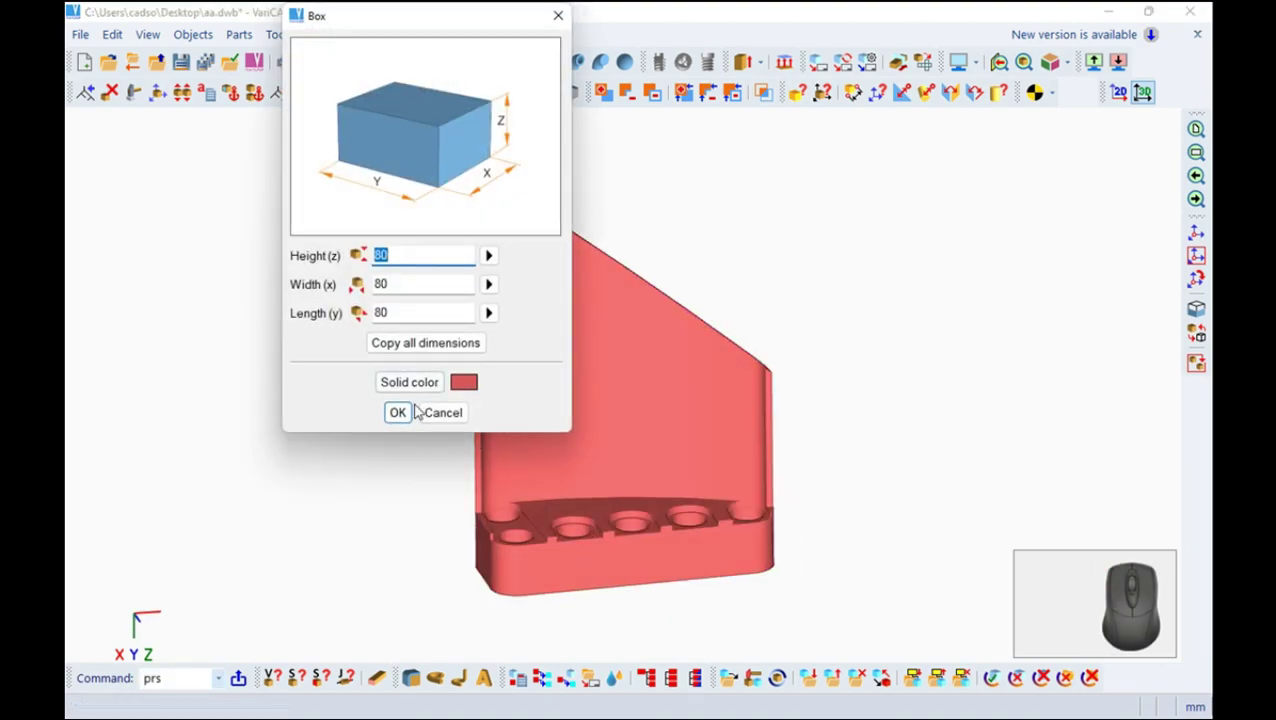
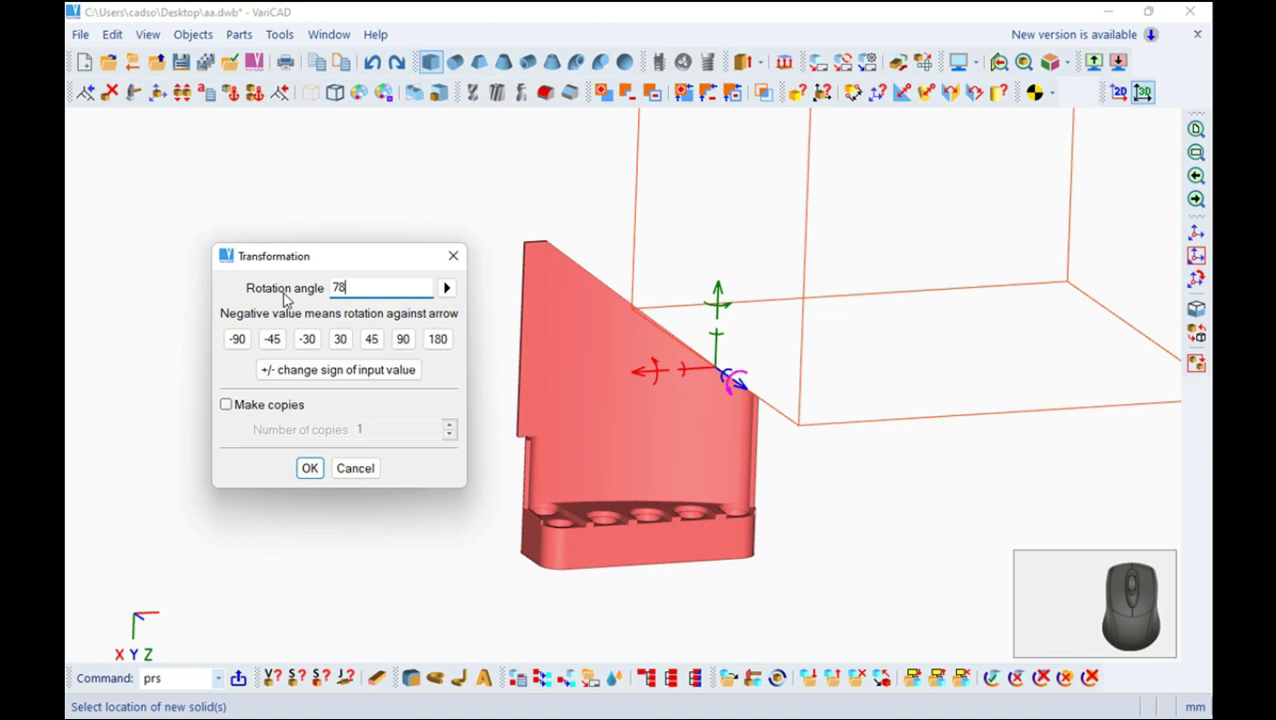
pyautogui.press('.')
pyautogui.press('1')
pyautogui.press('6')
pyautogui.press('1')
pyautogui.press('3')
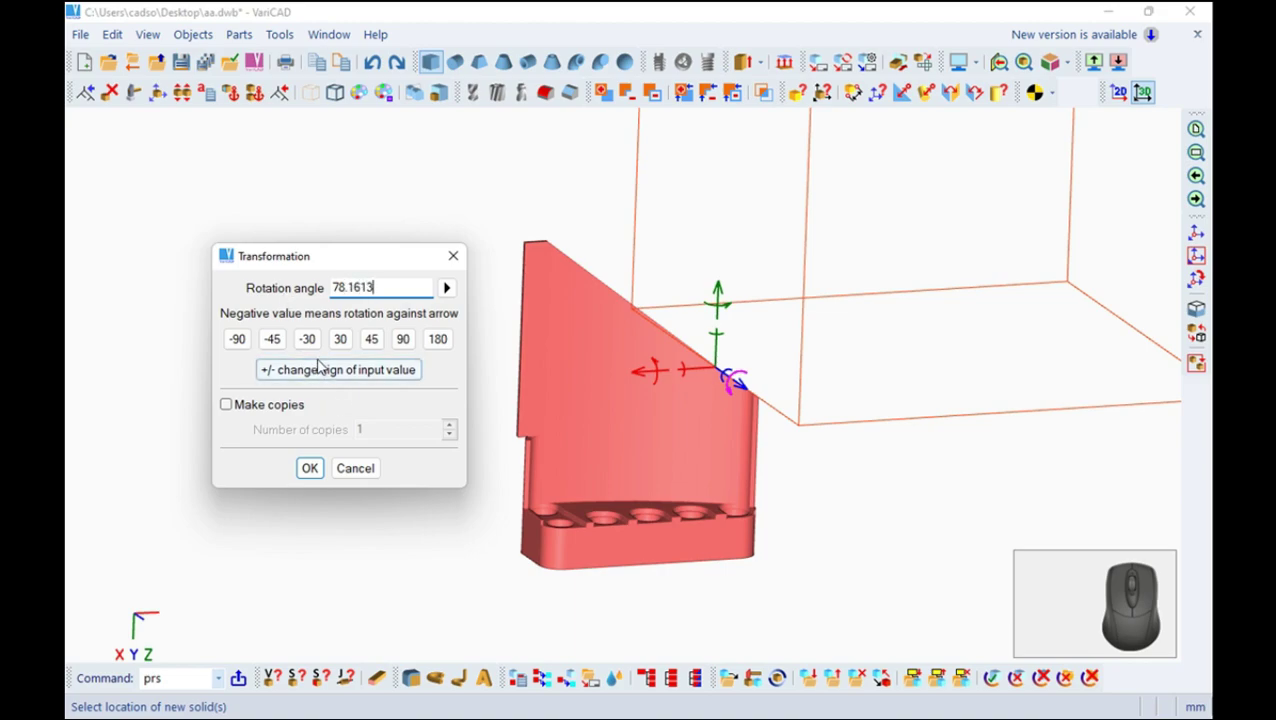
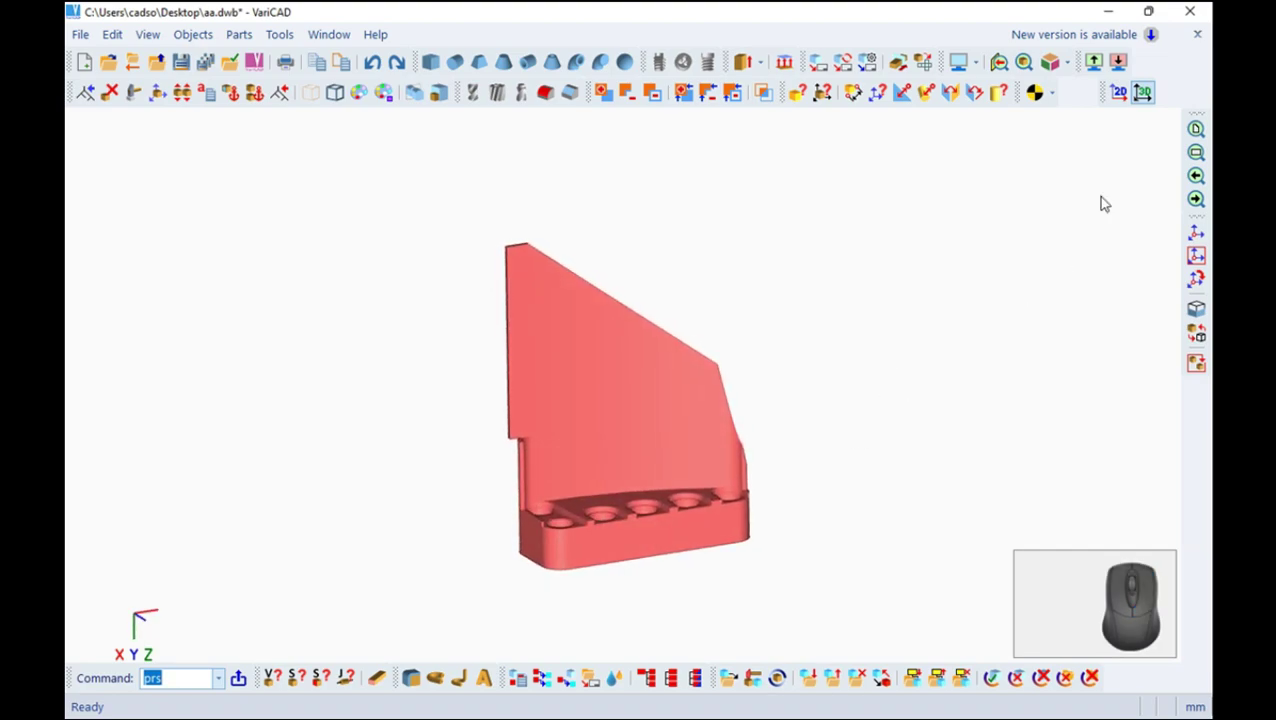
# Inspect the trimmed panel and save the drawing
pyautogui.click(1198, 132)
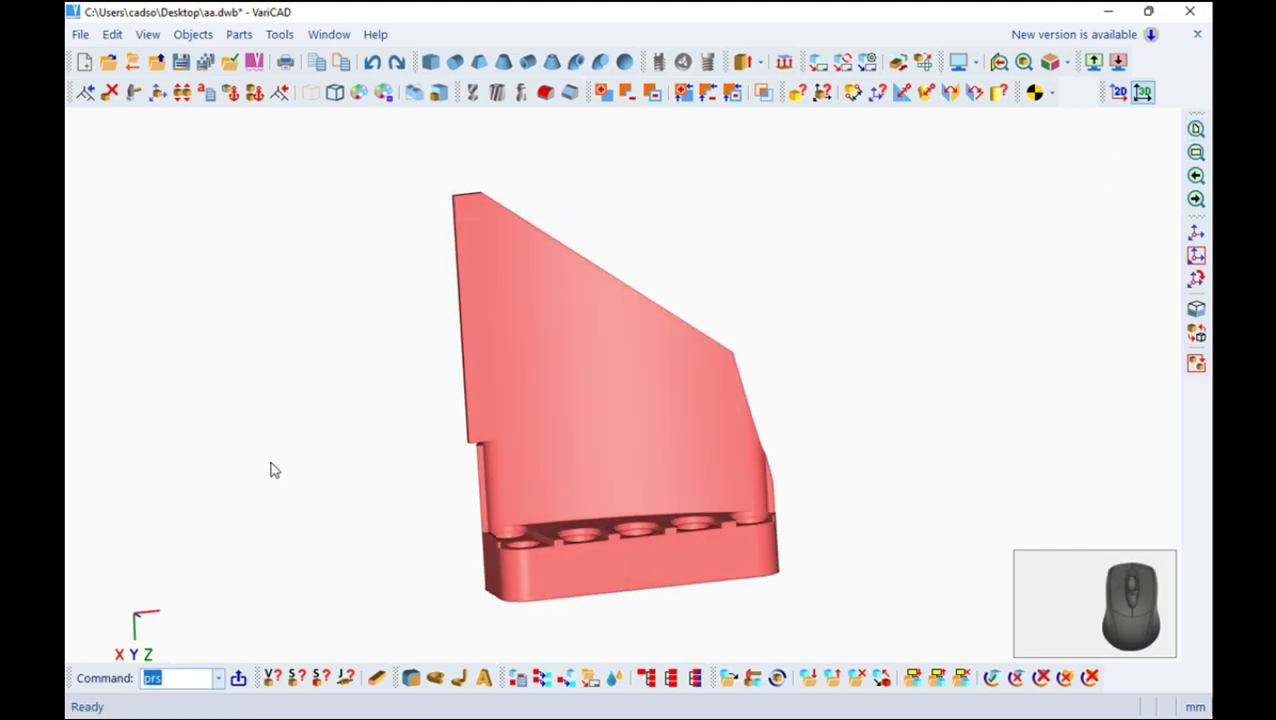
pyautogui.moveTo(681, 336); pyautogui.dragTo(849, 440)
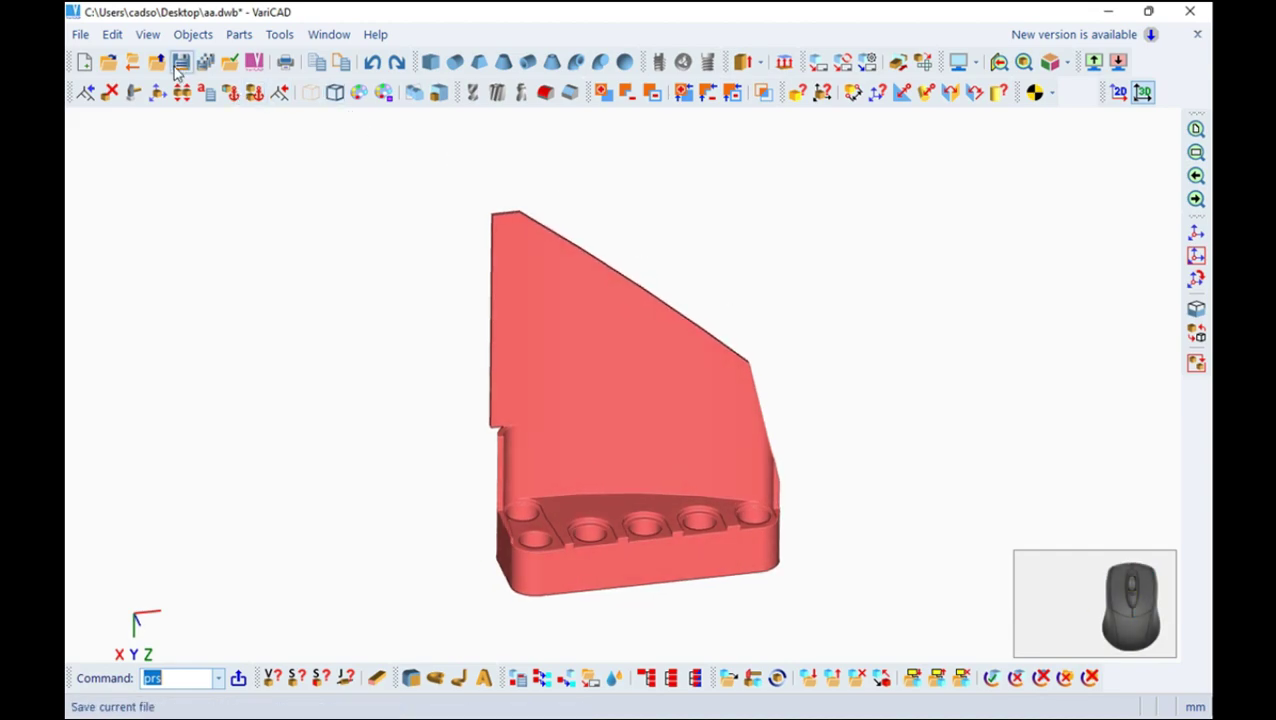
pyautogui.click(190, 62)
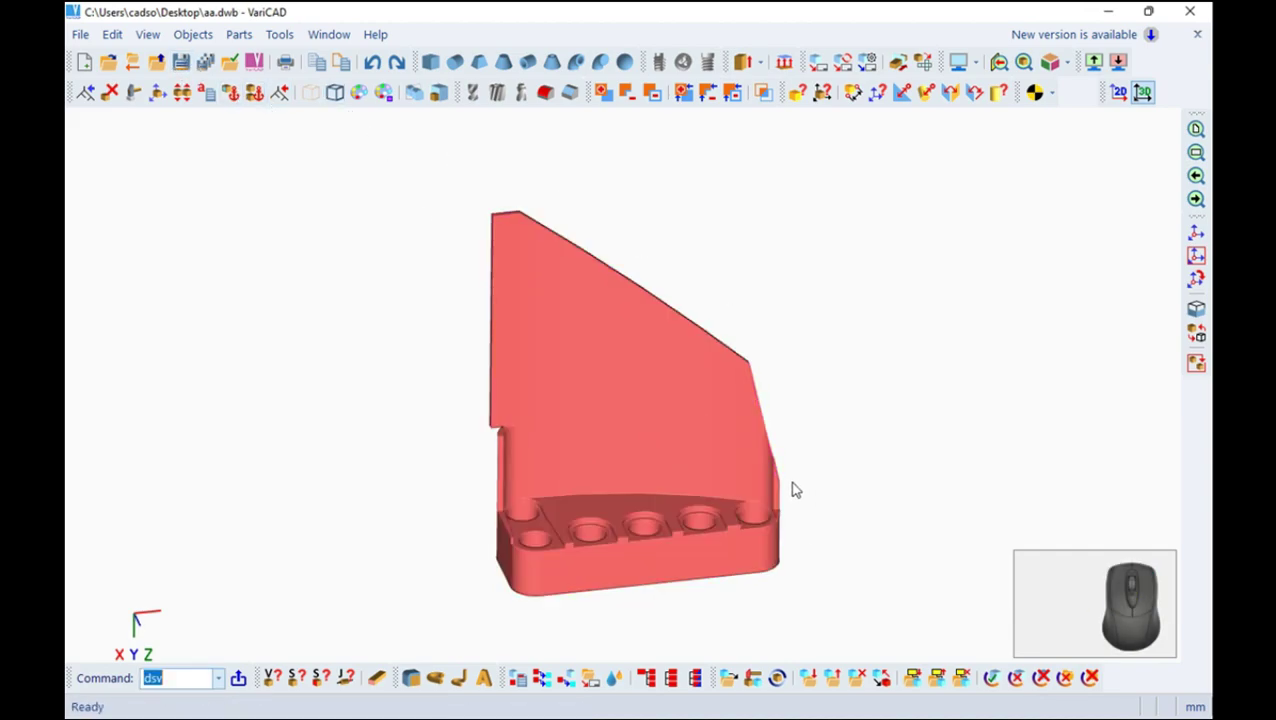
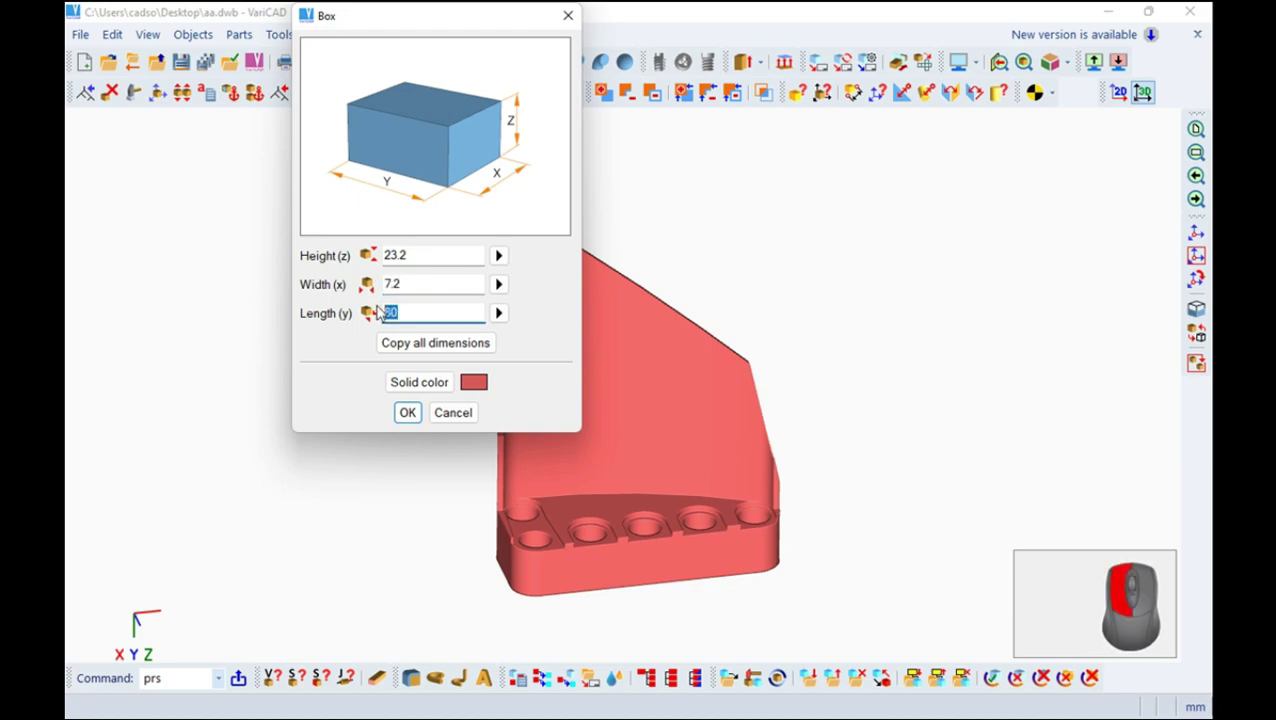
# Set the new box length to 7.2, completing its 23.2 × 7.2 × 7.2 size
pyautogui.press('7')
pyautogui.press('2')
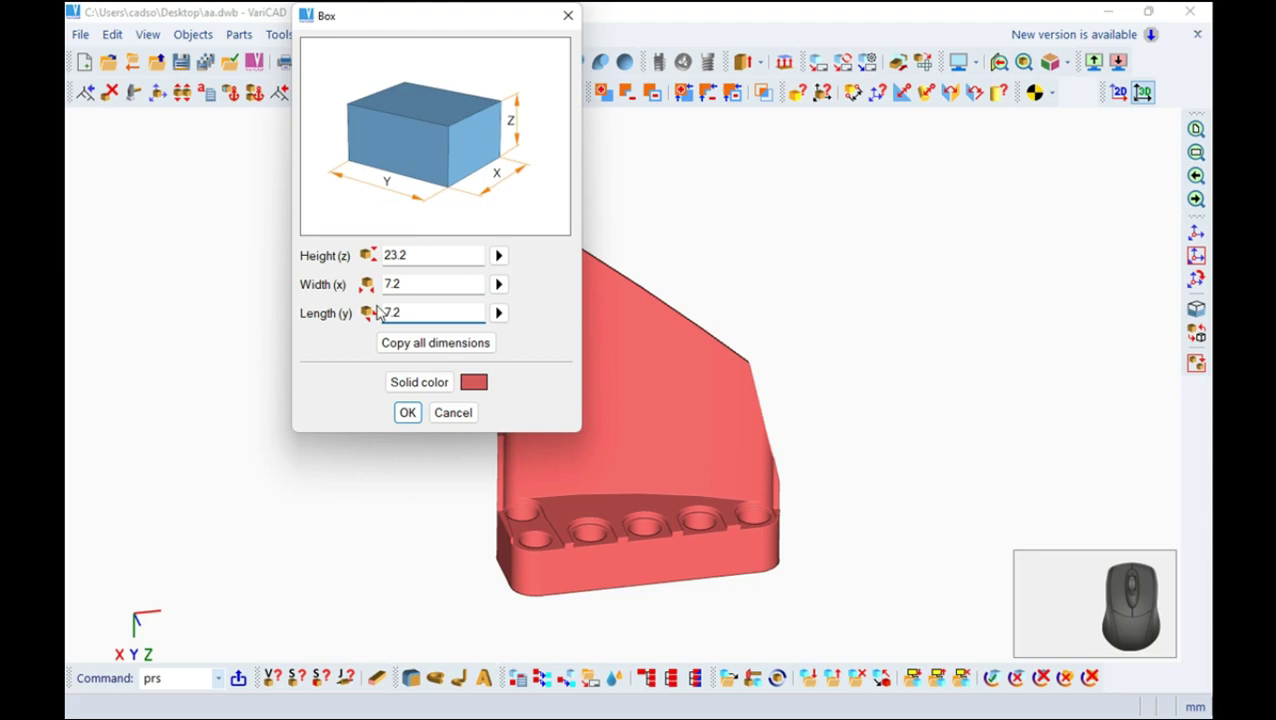
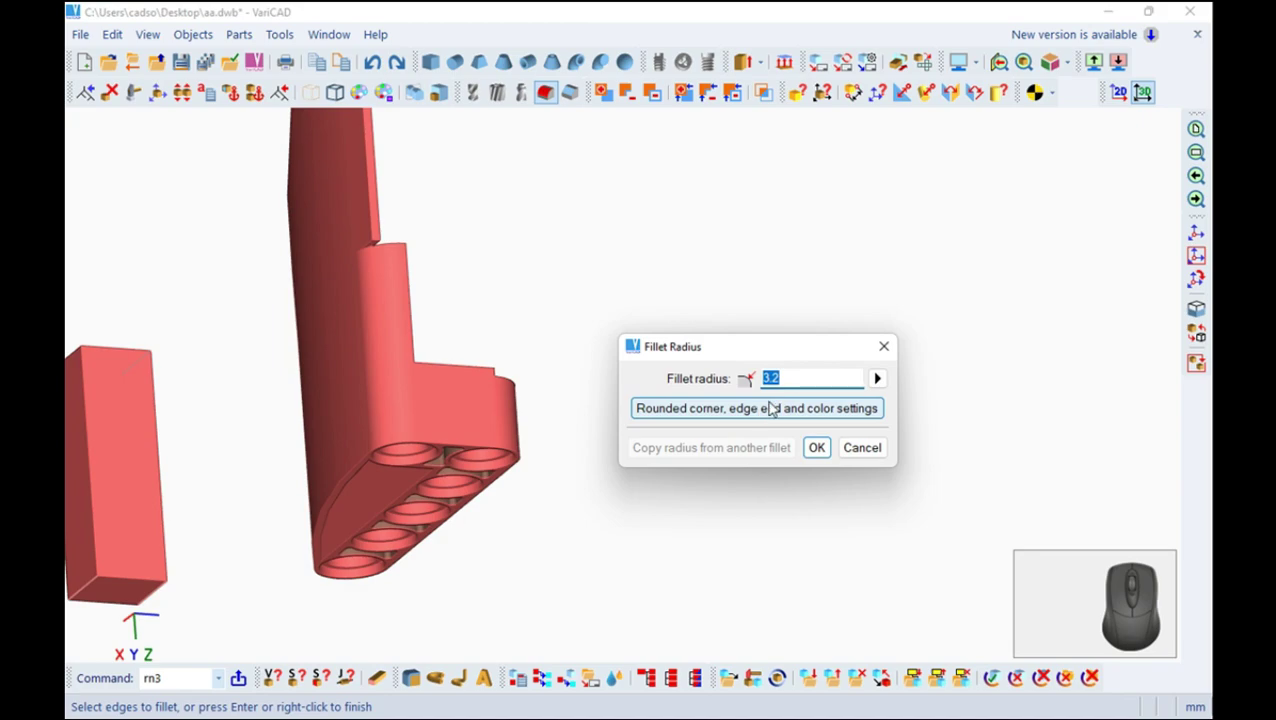
# Confirm the 3.2 fillet radius for rounding the block's end edges
pyautogui.press('Return')
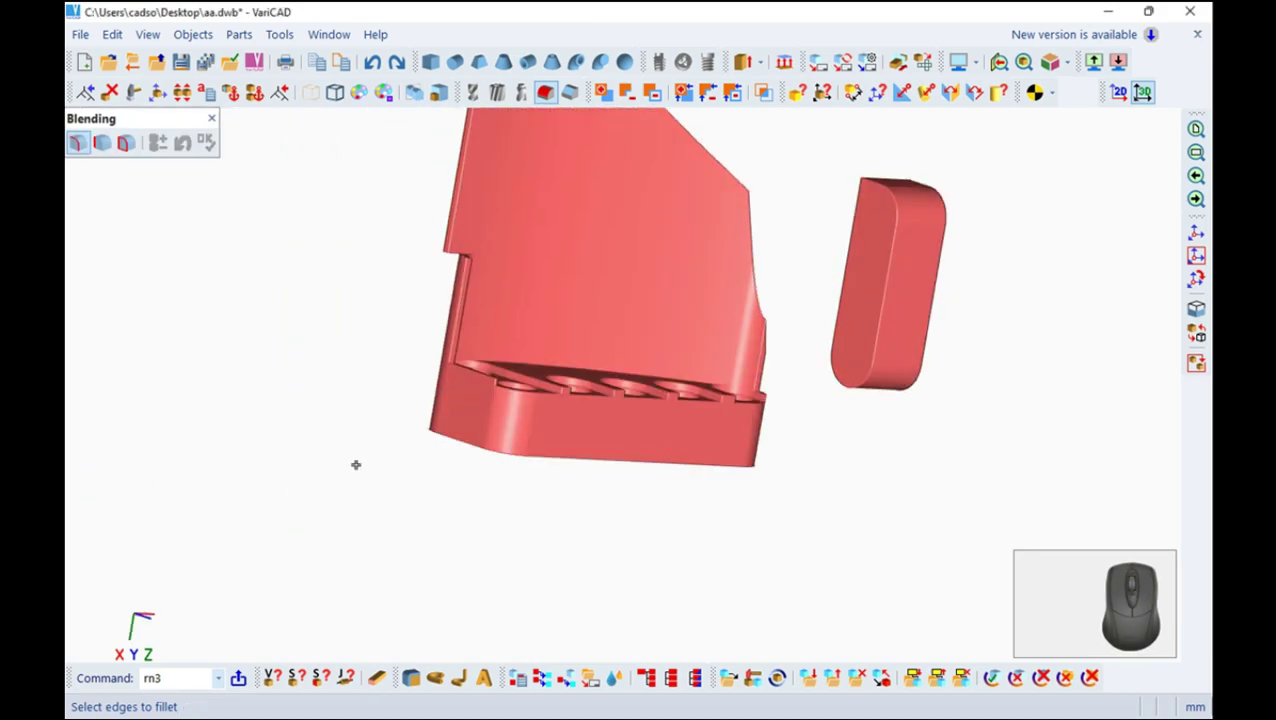
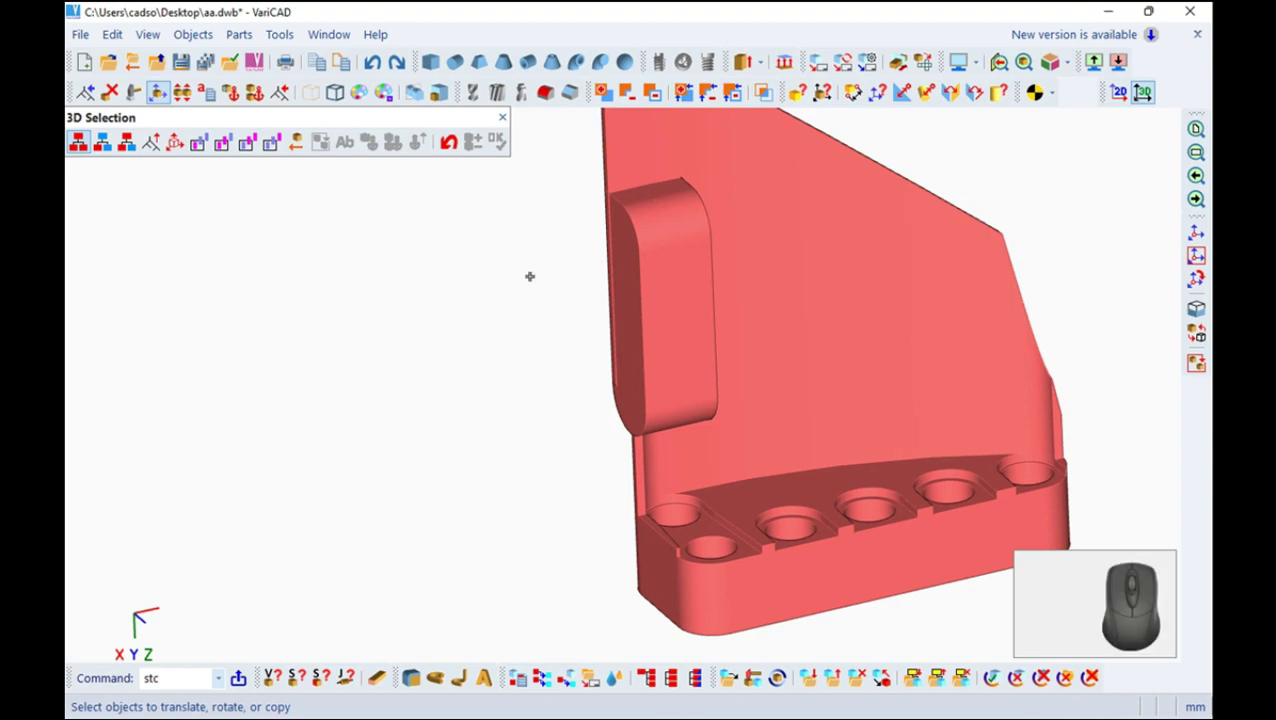
# Start adding the rounded bar to the body panel, then switch to the 2D profile drawing
pyautogui.click(513, 116)
pyautogui.click(614, 94)
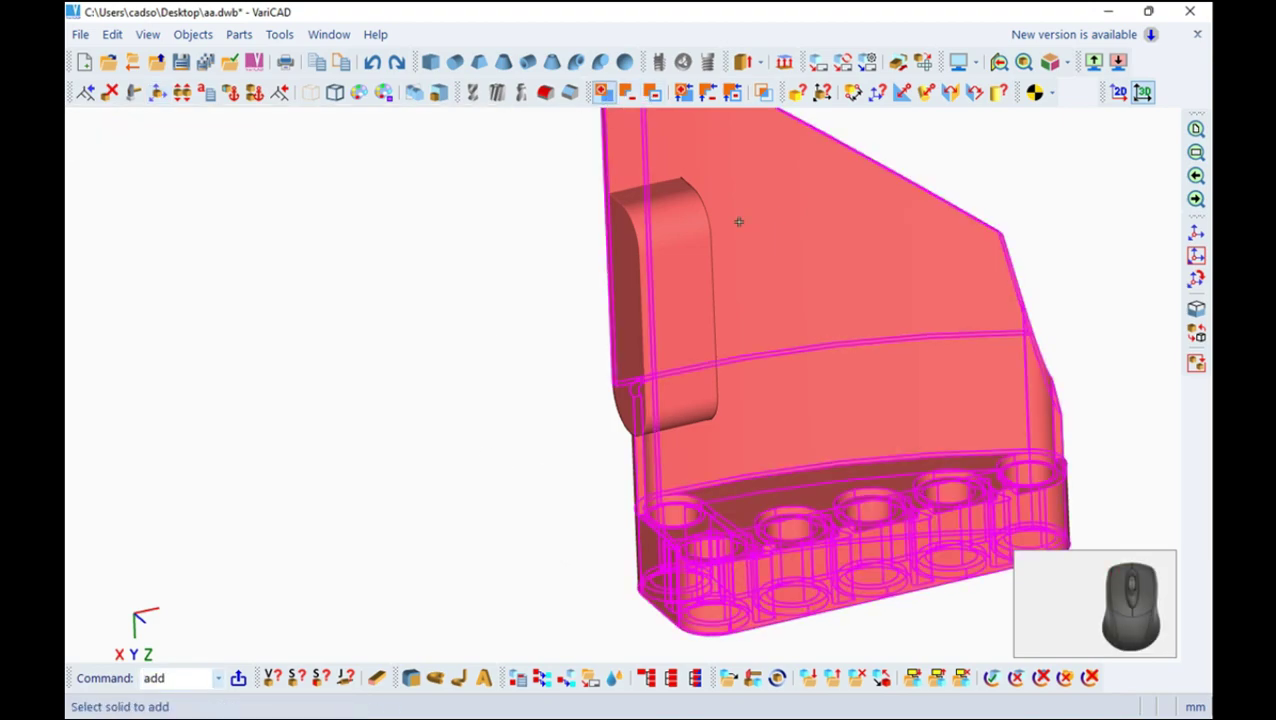
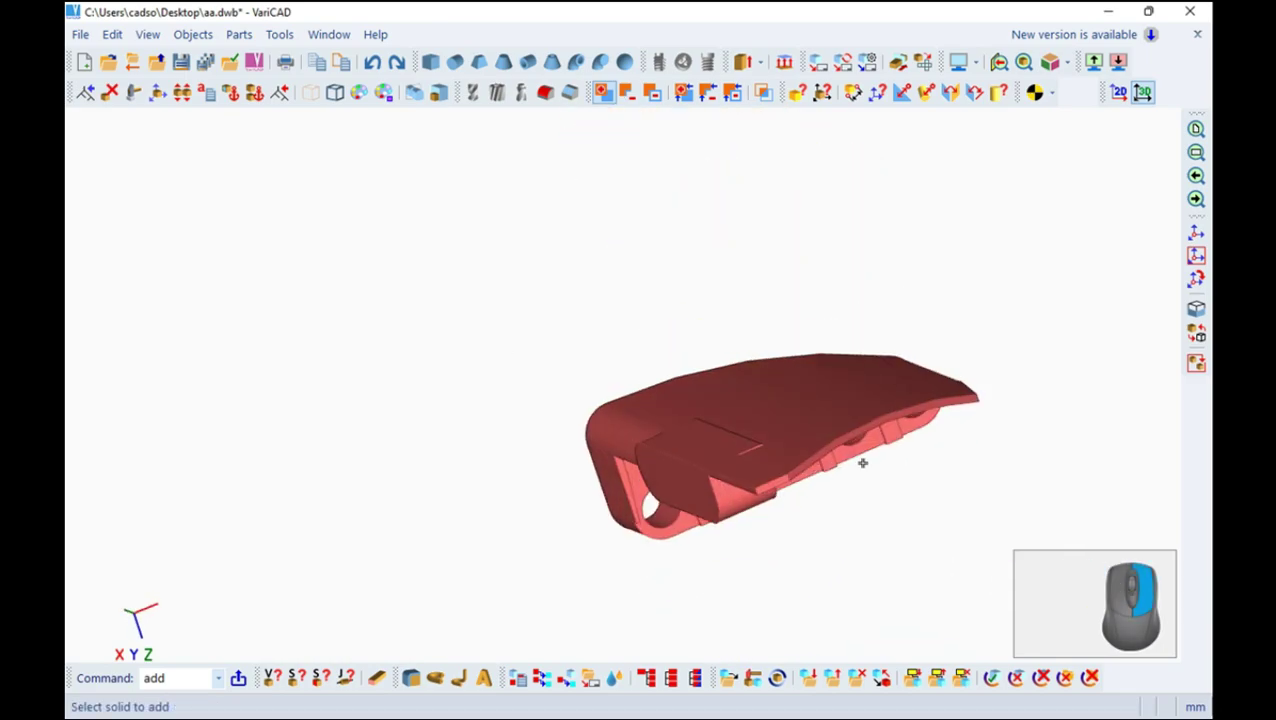
pyautogui.click(1121, 97)
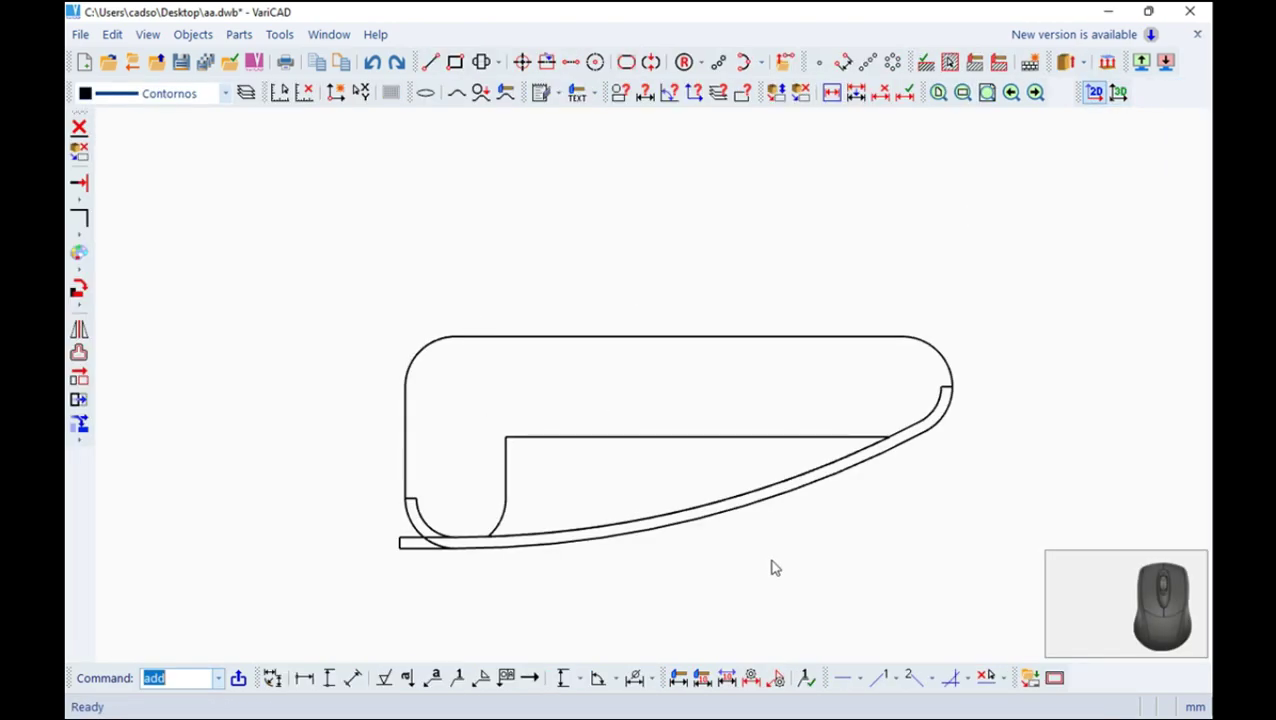
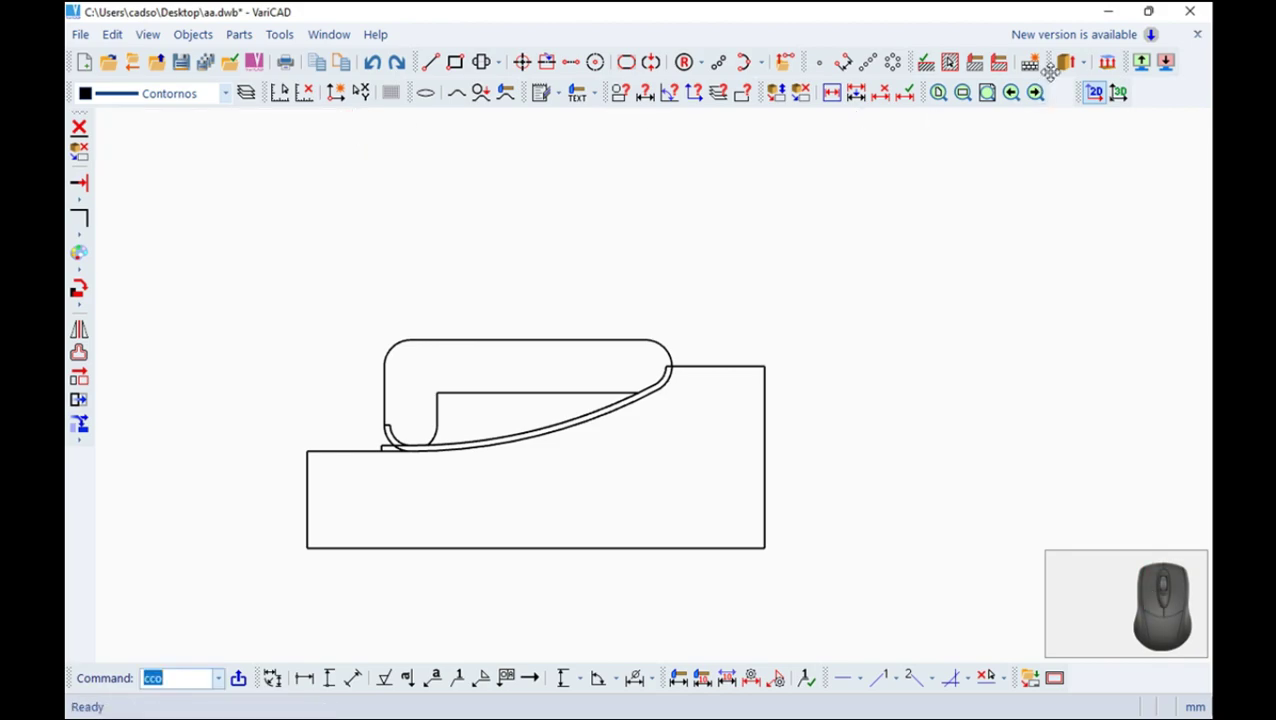
# Start the extrusion (eso) and pick the rectangle outline with its curved edge as the profile
pyautogui.click(1071, 62)
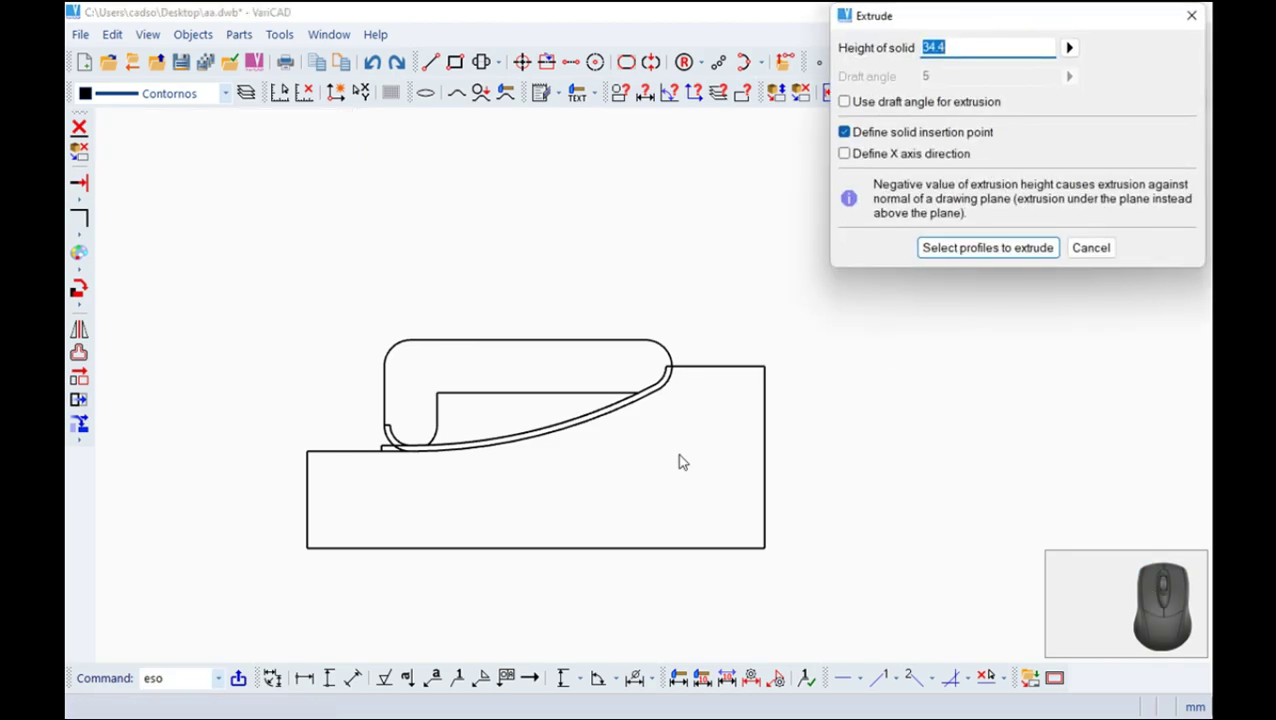
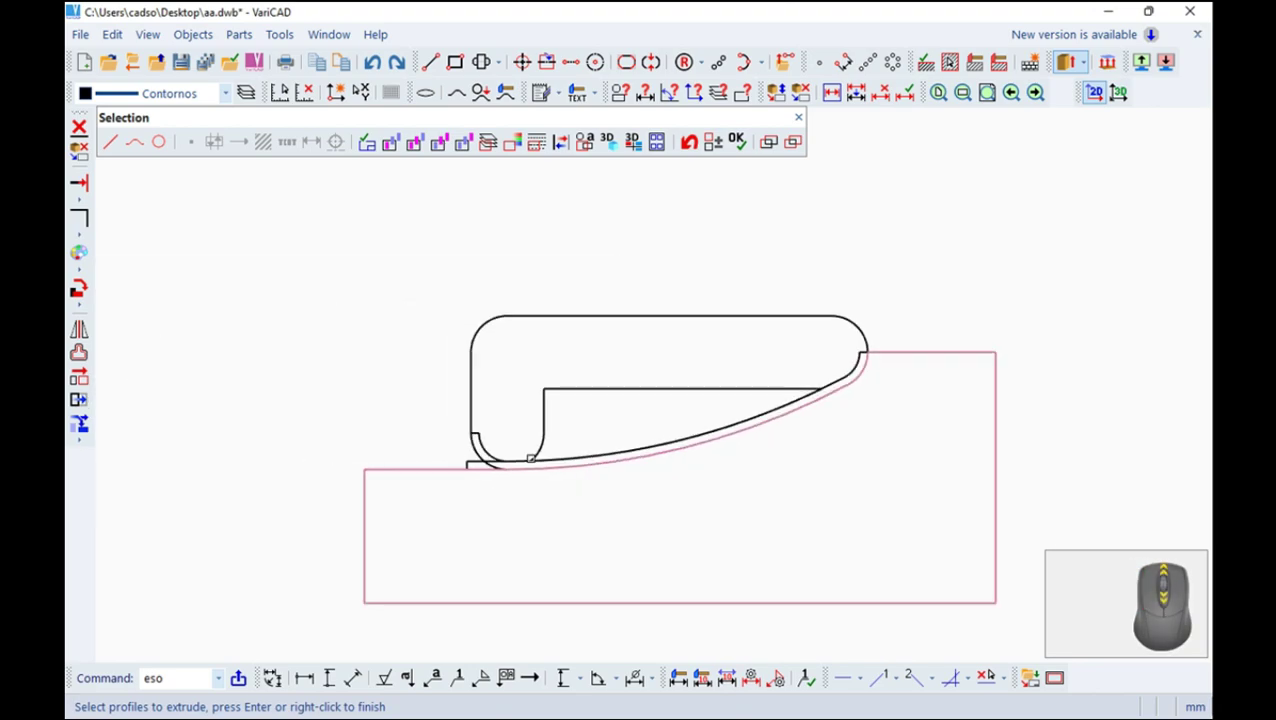
pyautogui.click(748, 140)
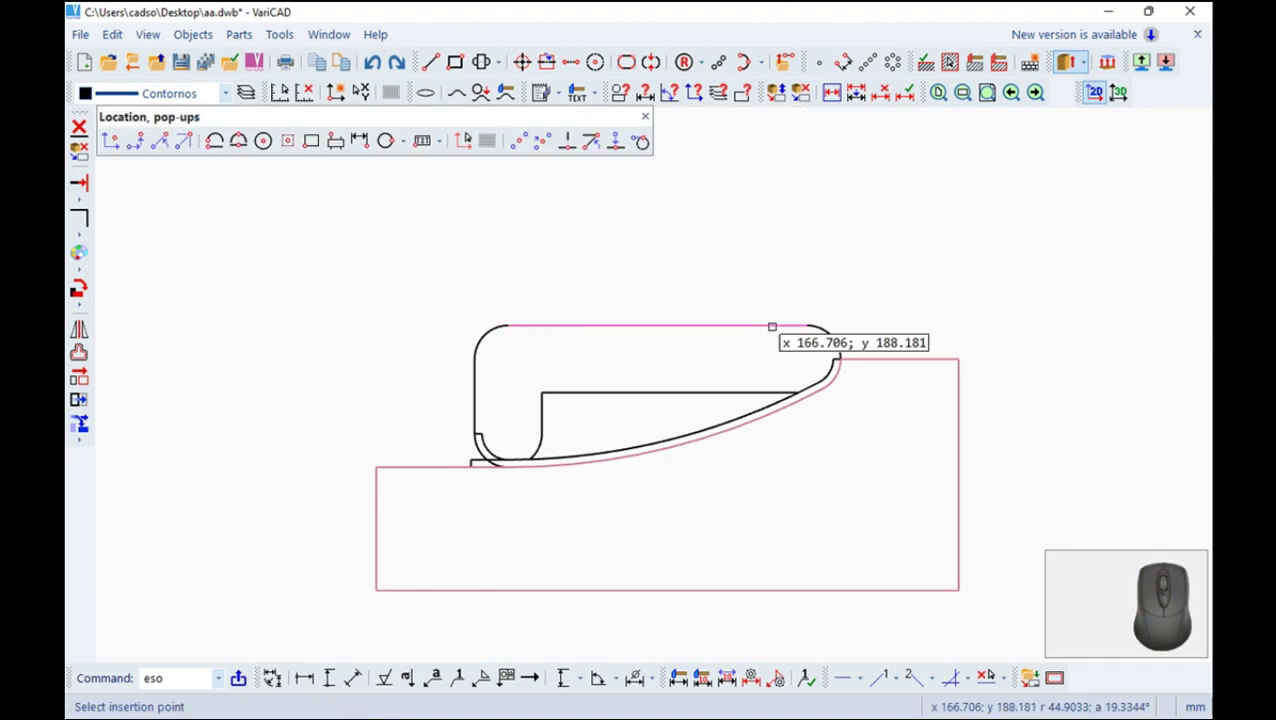
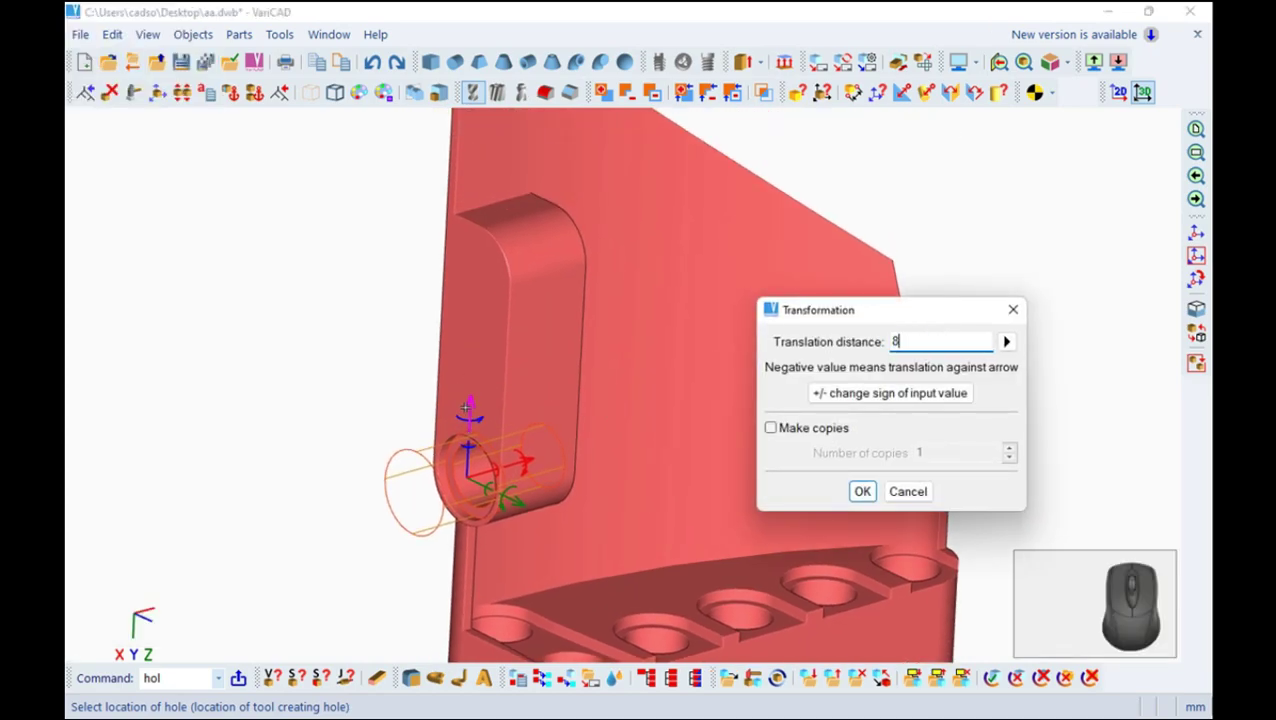
# Confirm the 8 mm copying shifts to add the second and third holes through the lug
pyautogui.press('Return')
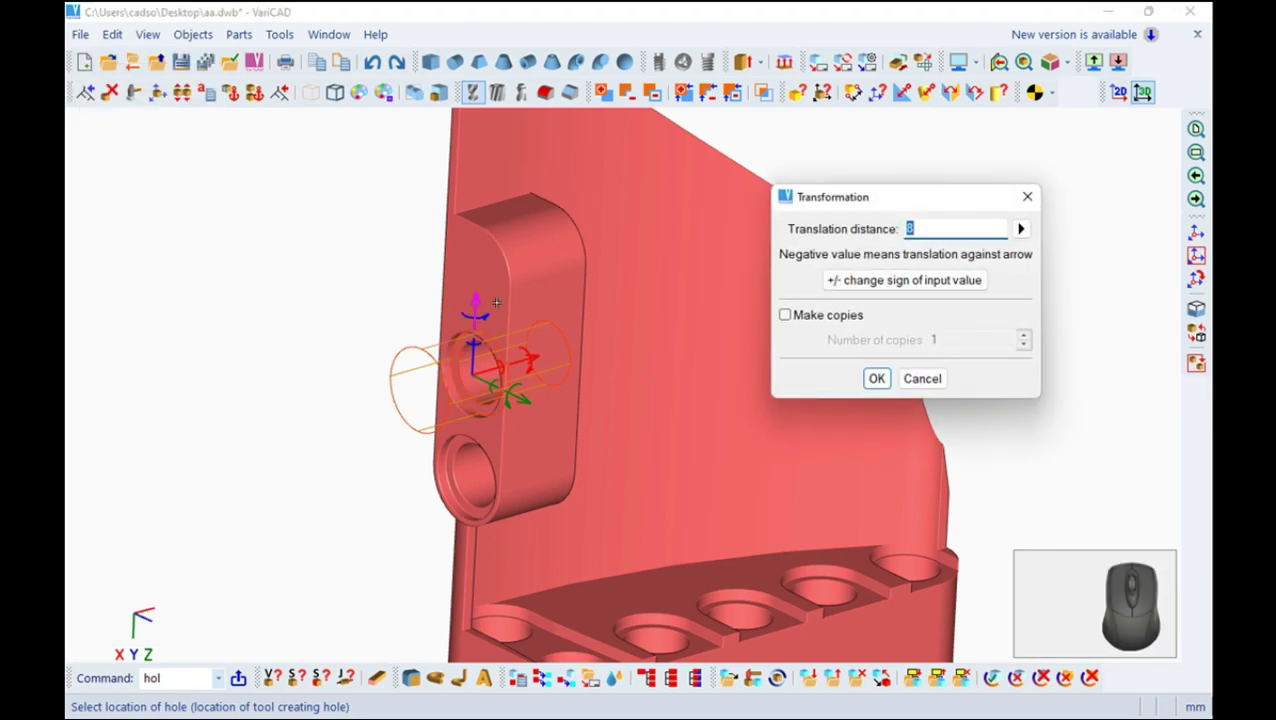
pyautogui.press('Return')
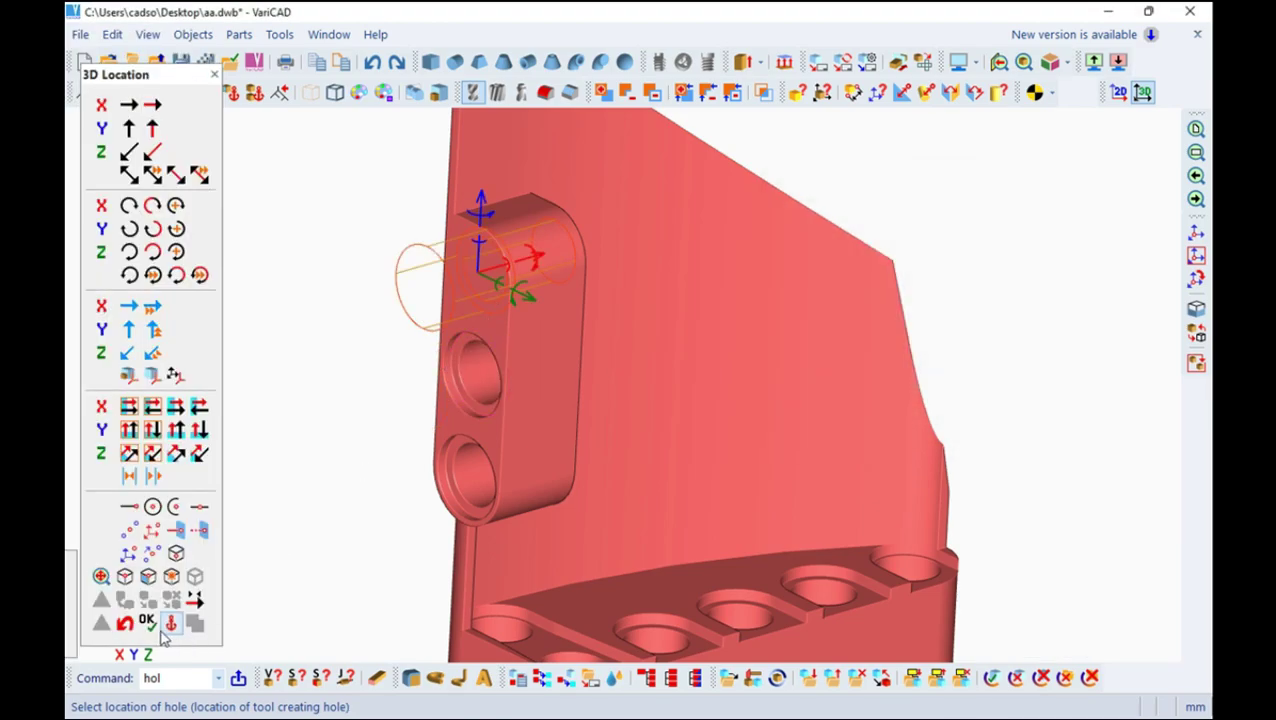
pyautogui.scroll(3)
pyautogui.moveTo(565, 436); pyautogui.dragTo(552, 291)
pyautogui.click(80, 43)
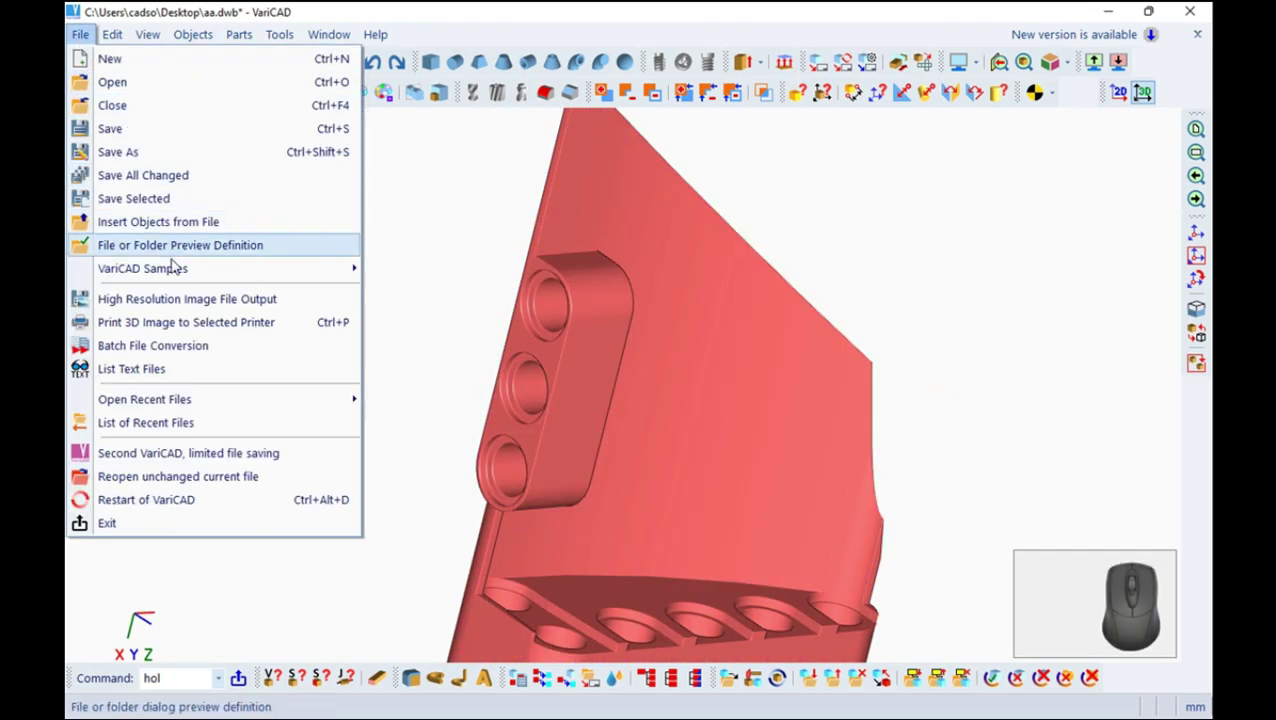
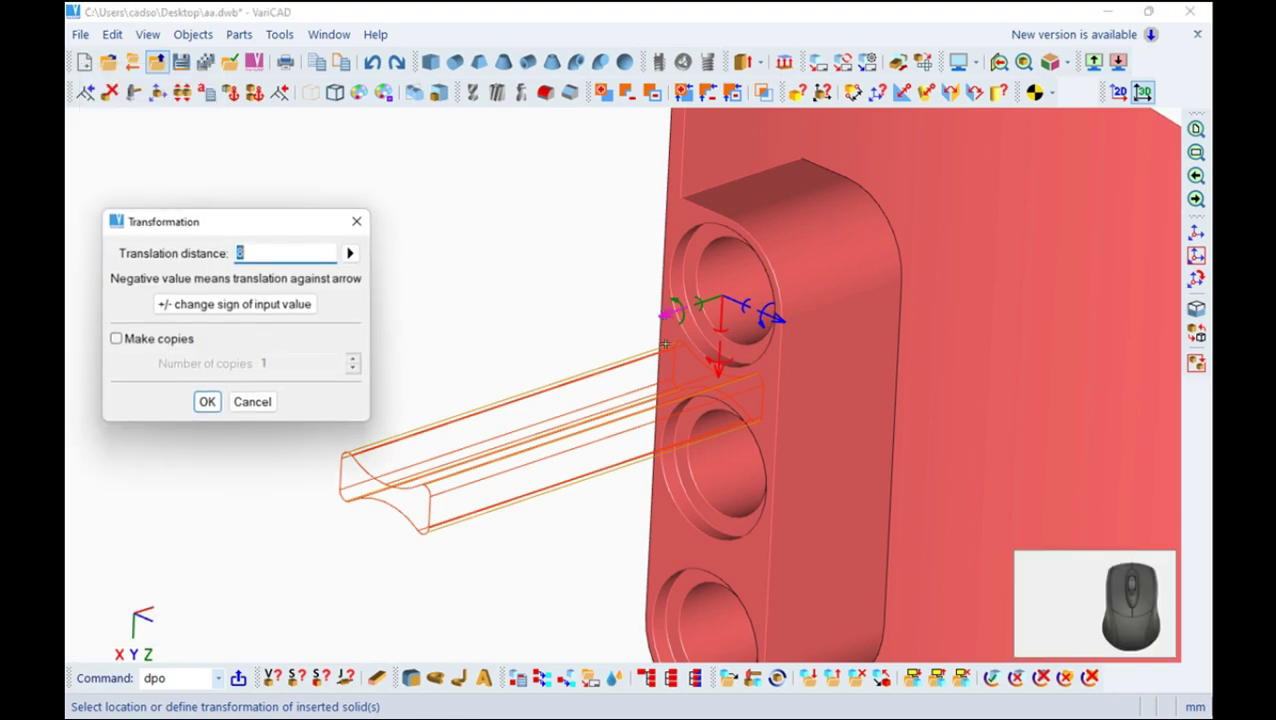
# Shift the beam -6.4 against its arrow, then set up an 8 mm copying shift for a second beam
pyautogui.press('6')
pyautogui.press('4')
pyautogui.click(288, 304)
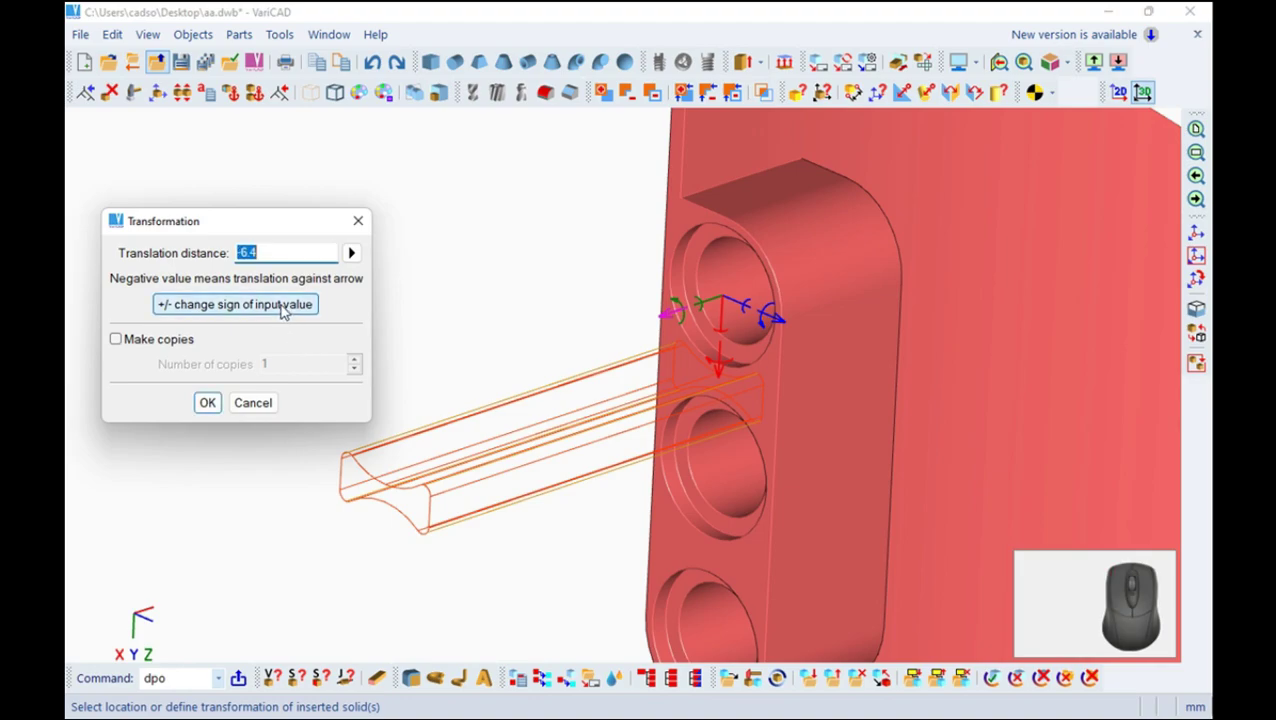
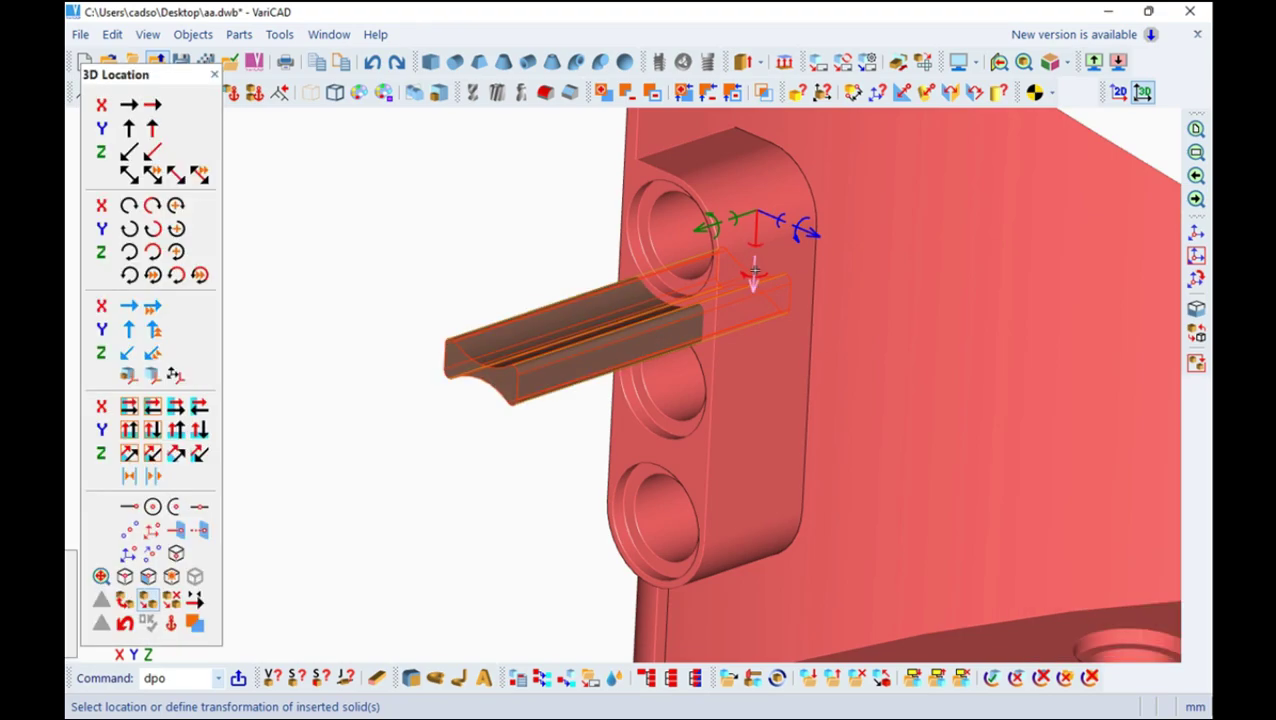
pyautogui.press('8')
pyautogui.click(215, 288)
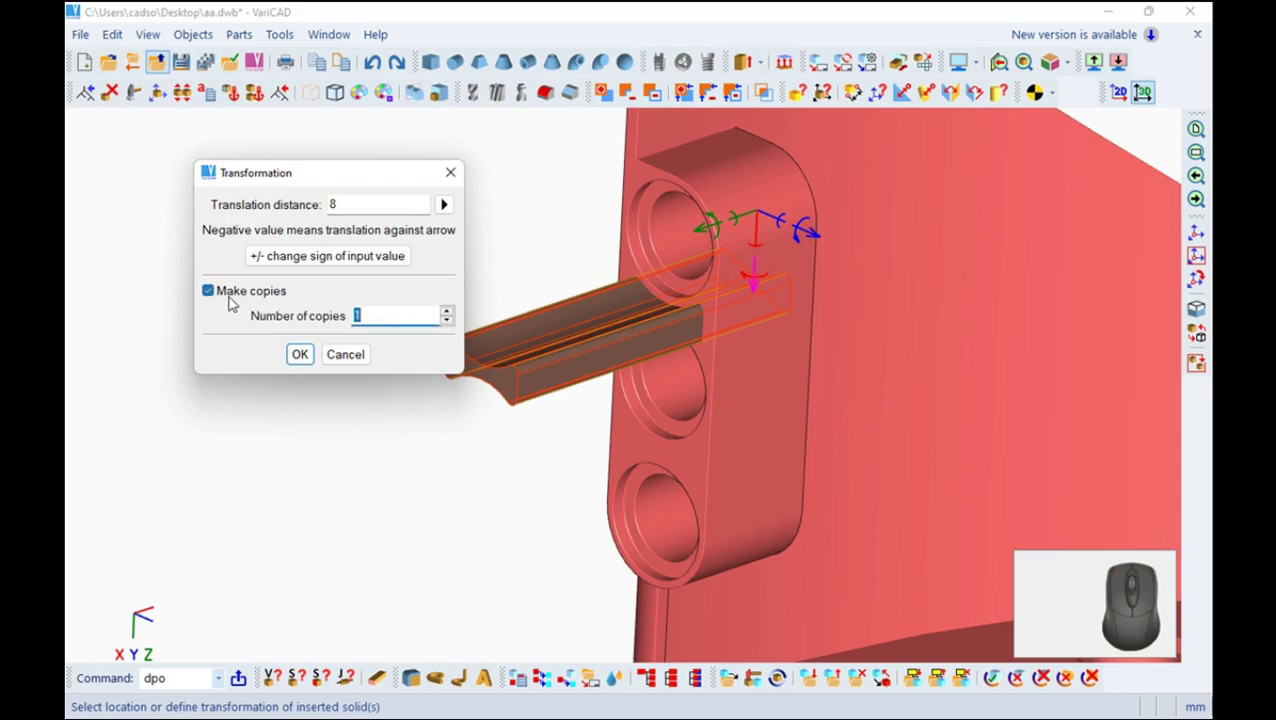
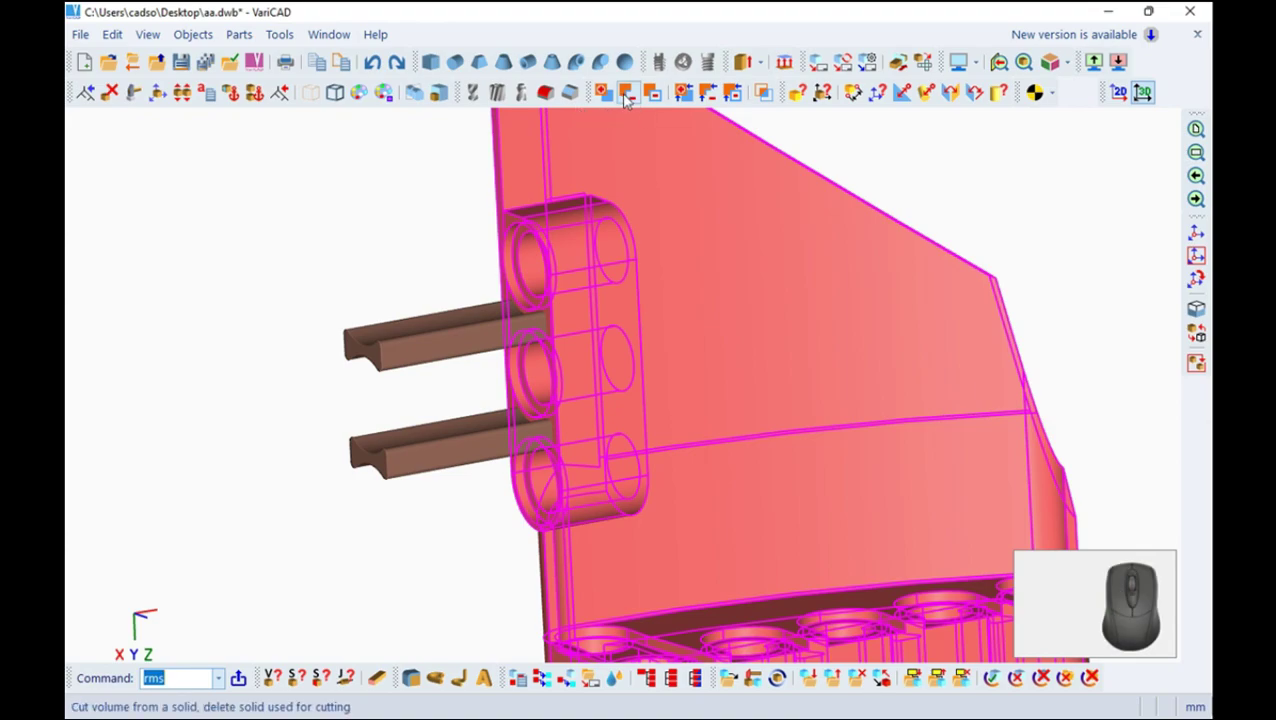
# Pick the upper beam as the cutting solid for the bracket cut
pyautogui.click(642, 94)
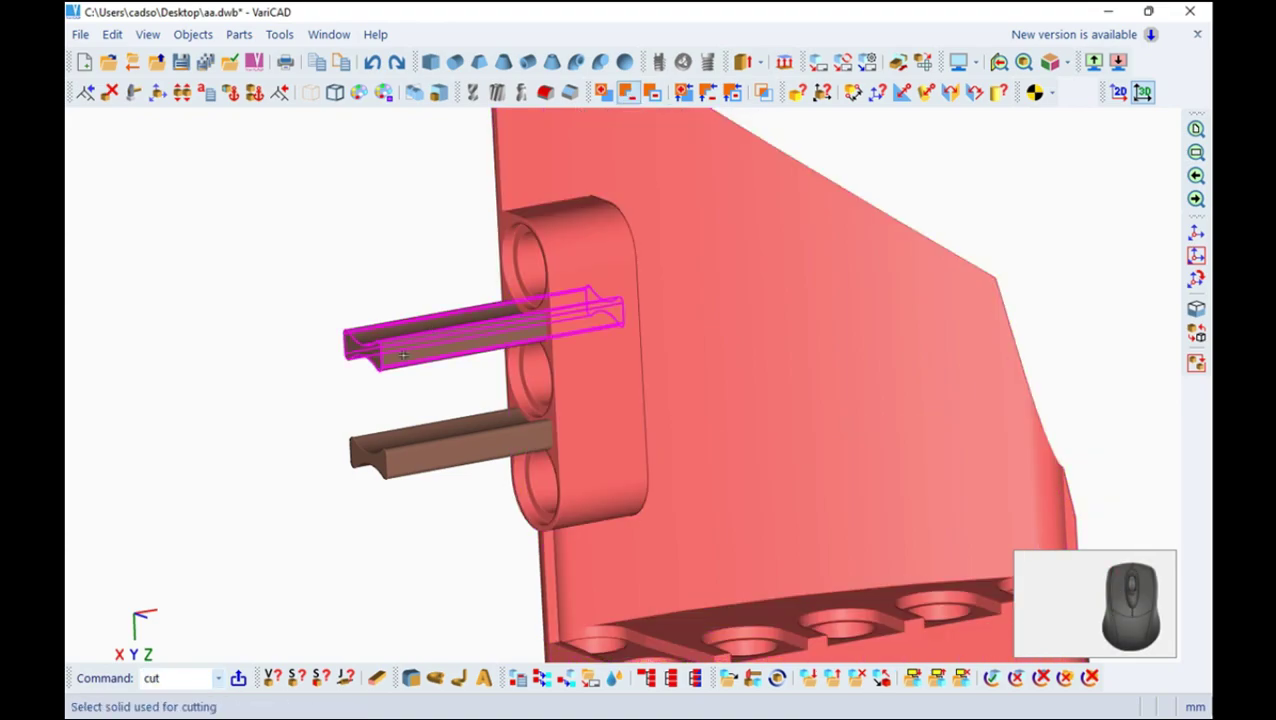
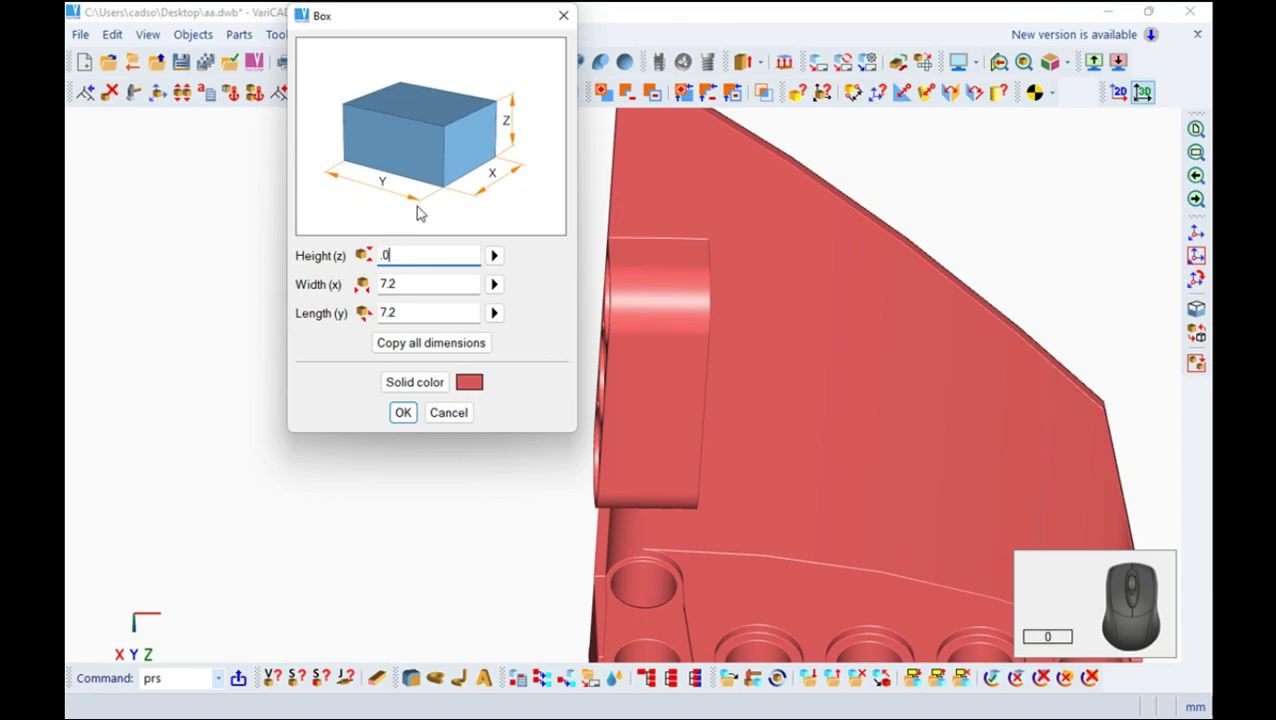
# Size the thin plate box to height 0.4, width 19.2 and length 1.3
pyautogui.press('BackSpace')
pyautogui.press('.')
pyautogui.press('4')
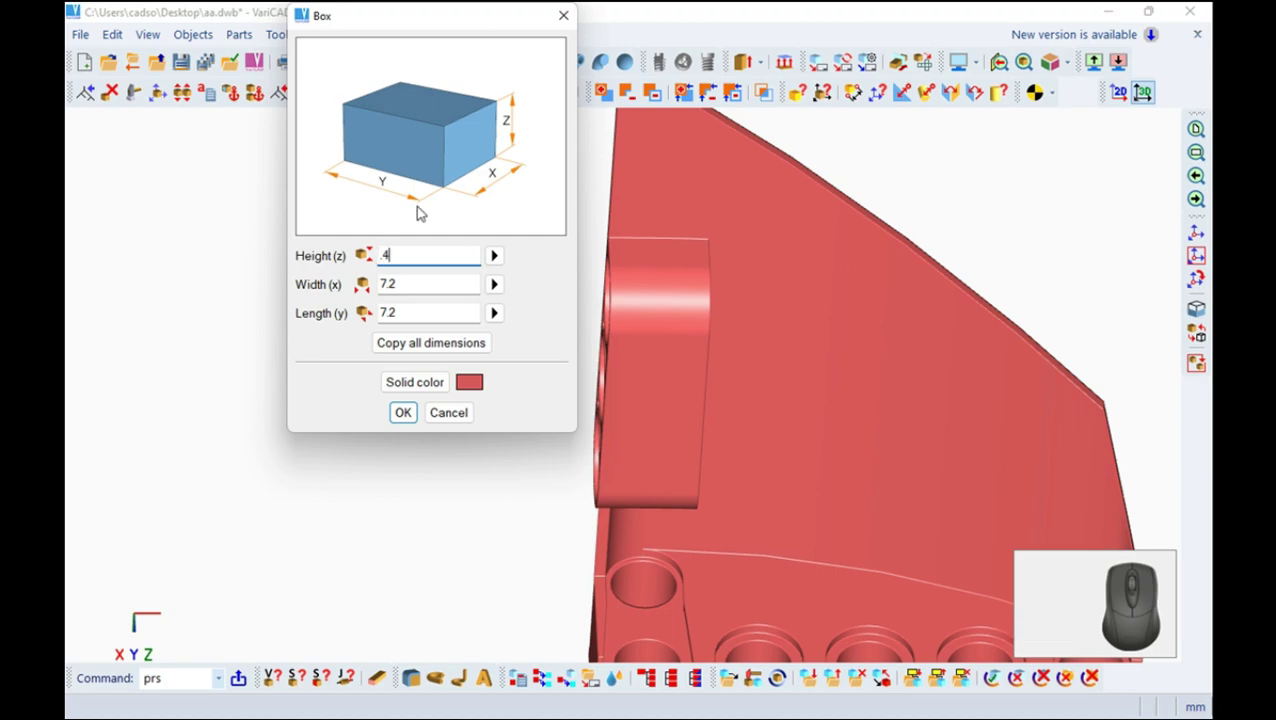
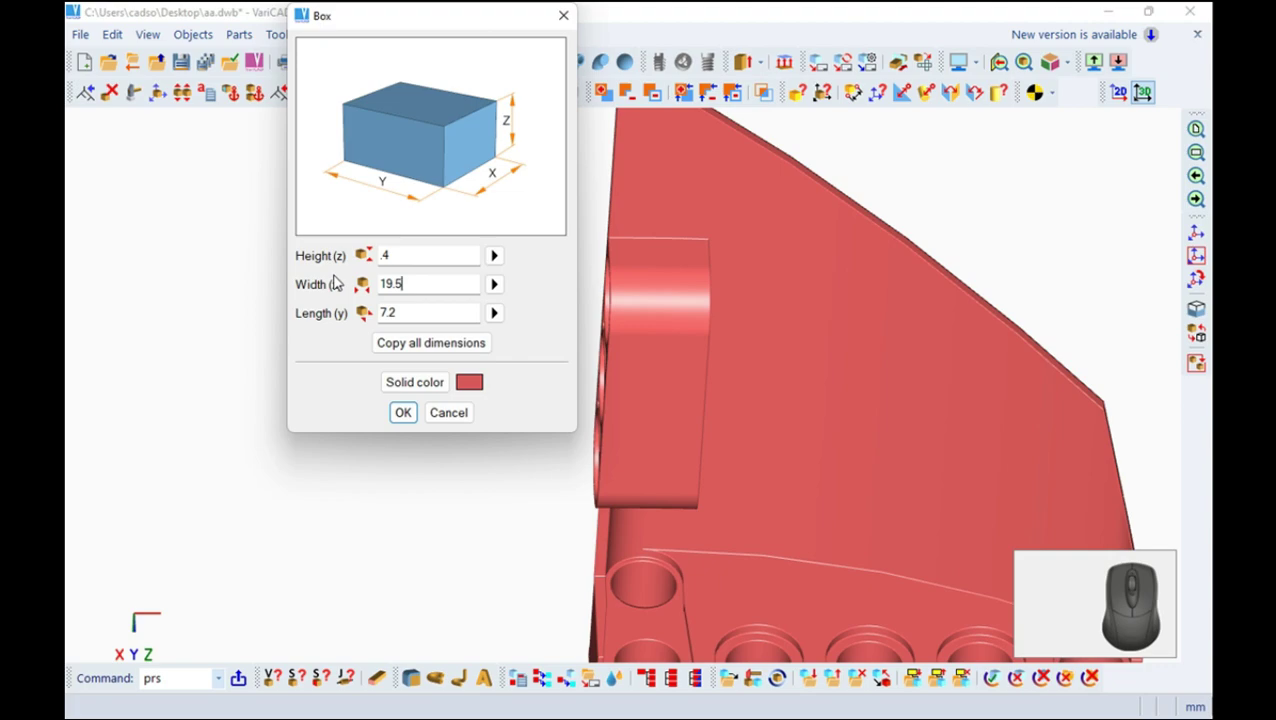
pyautogui.press('BackSpace')
pyautogui.press('2')
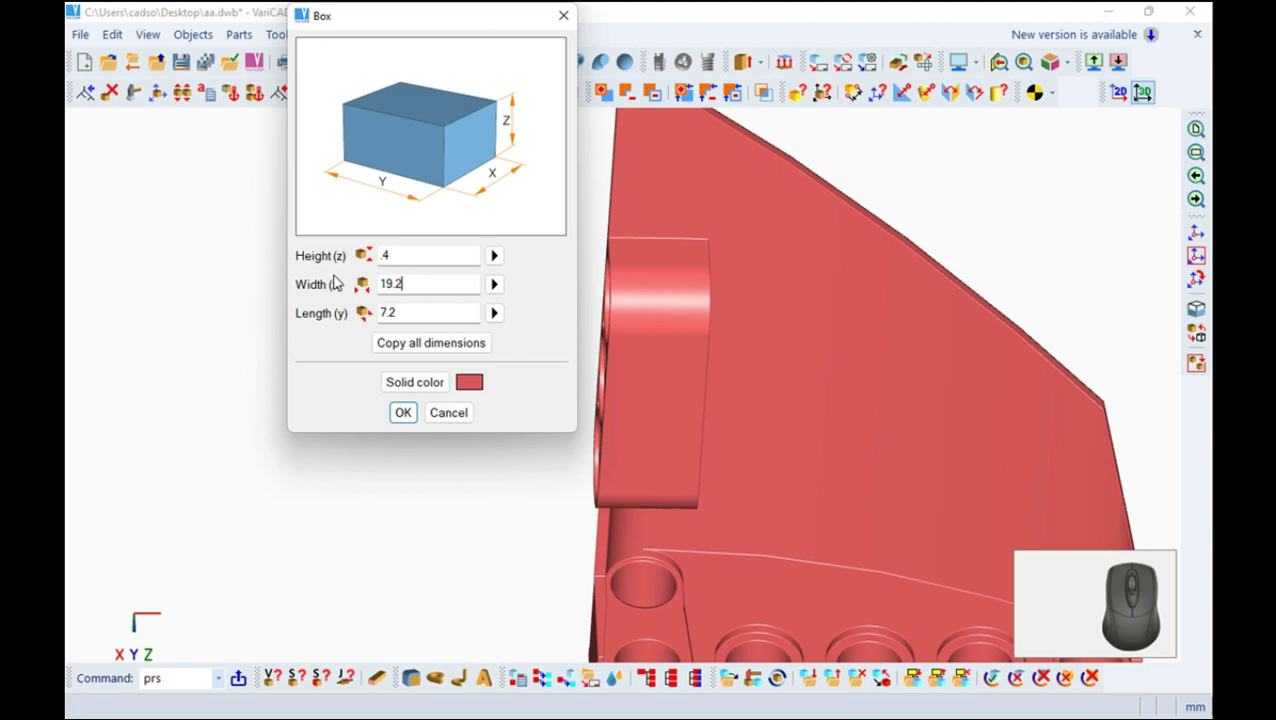
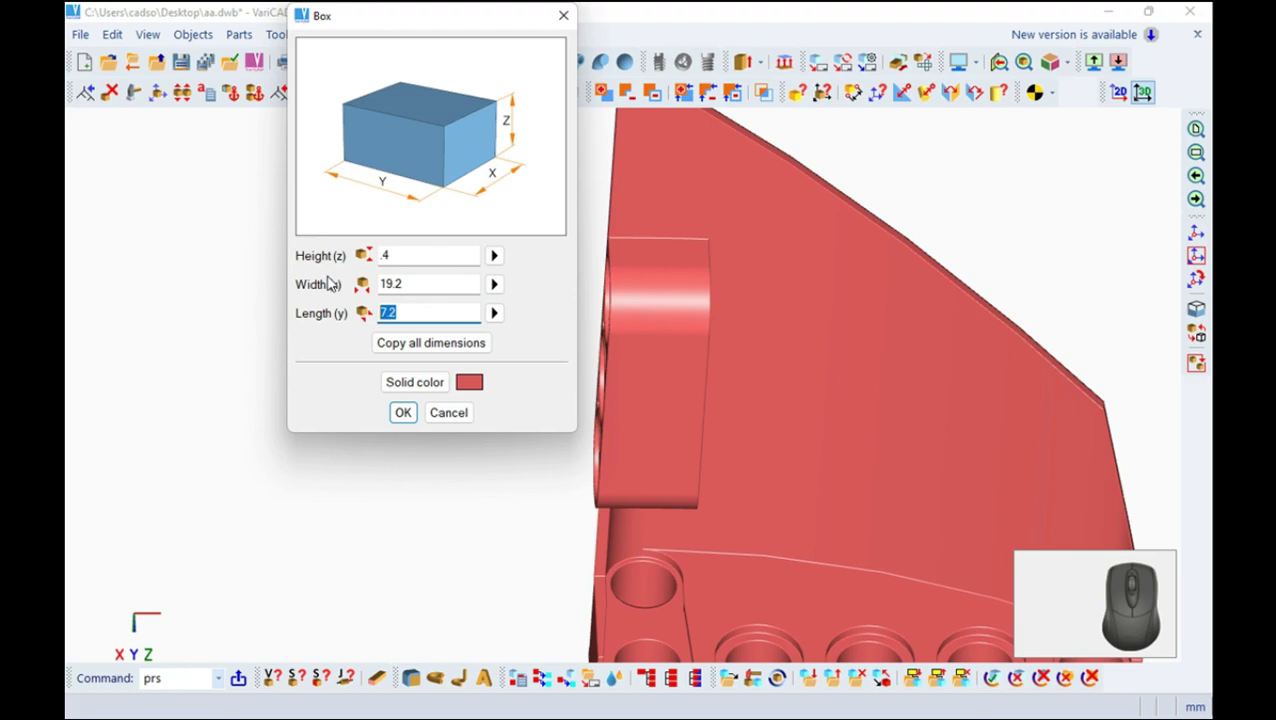
pyautogui.press('1')
pyautogui.press('.')
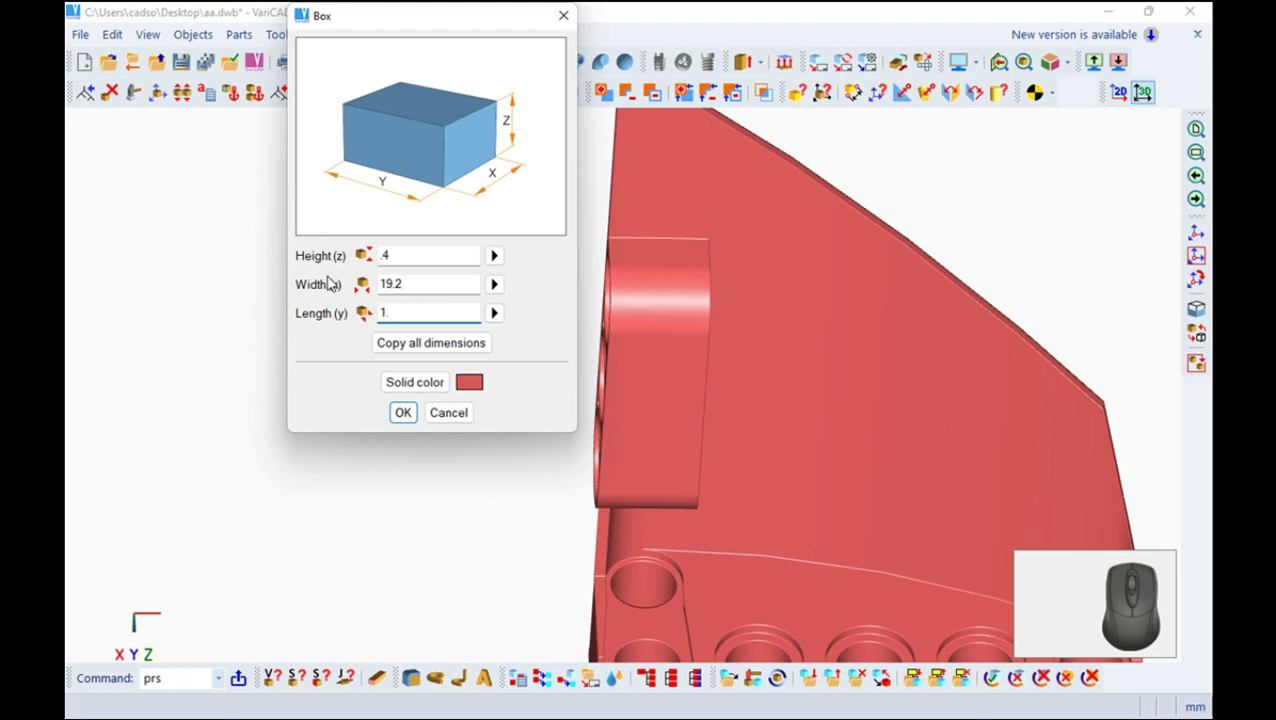
pyautogui.press('3')
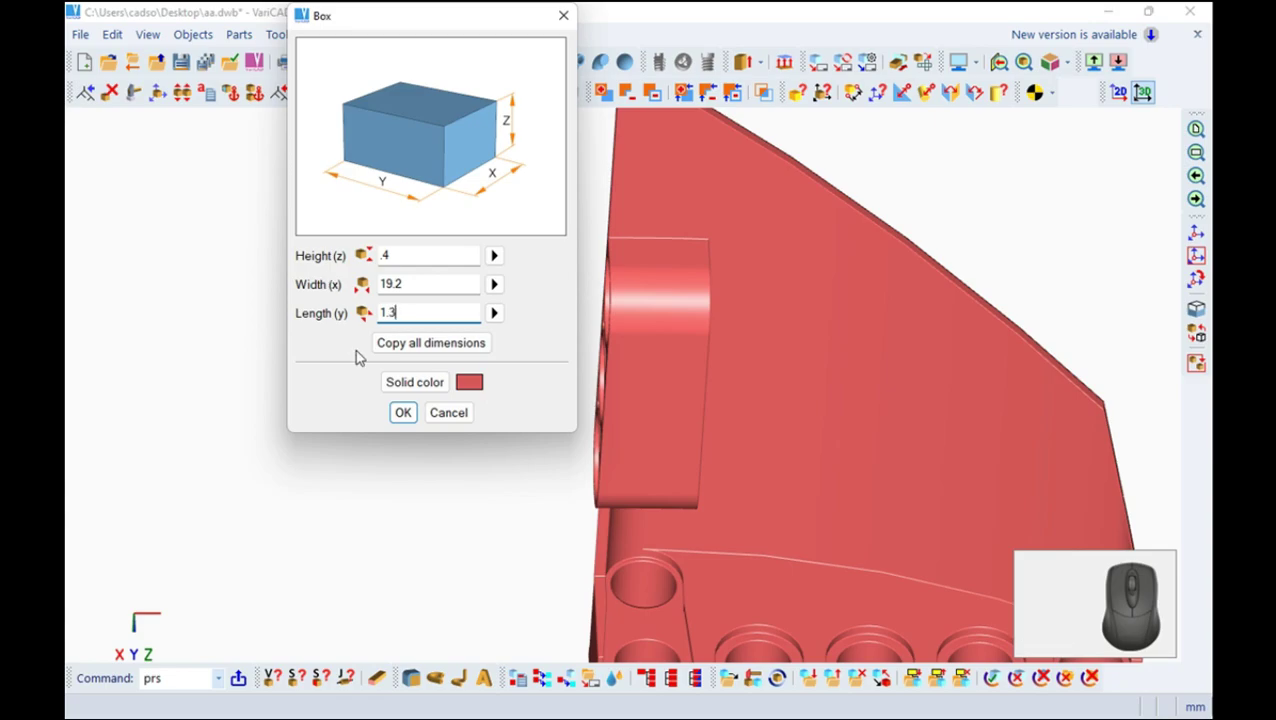
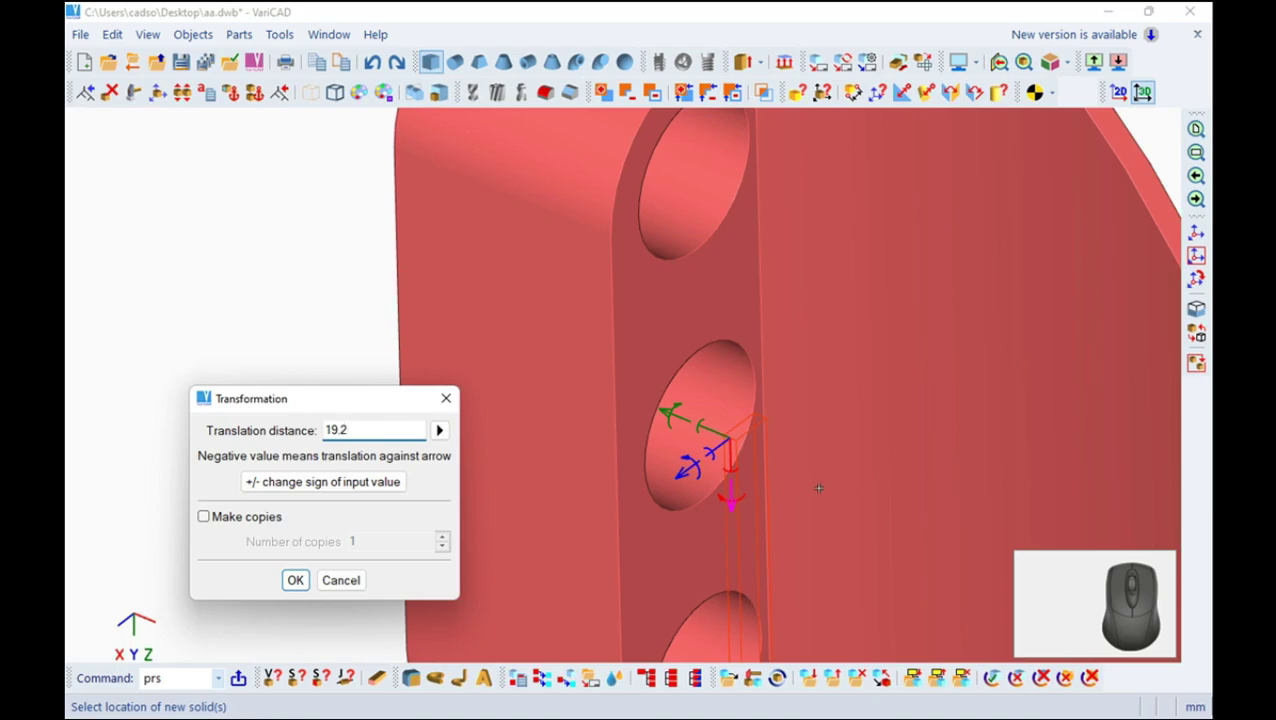
# Enter the plate's translation distance as 19.2/2 toward the bracket's hole row
pyautogui.press('shift+7')
pyautogui.press('2')
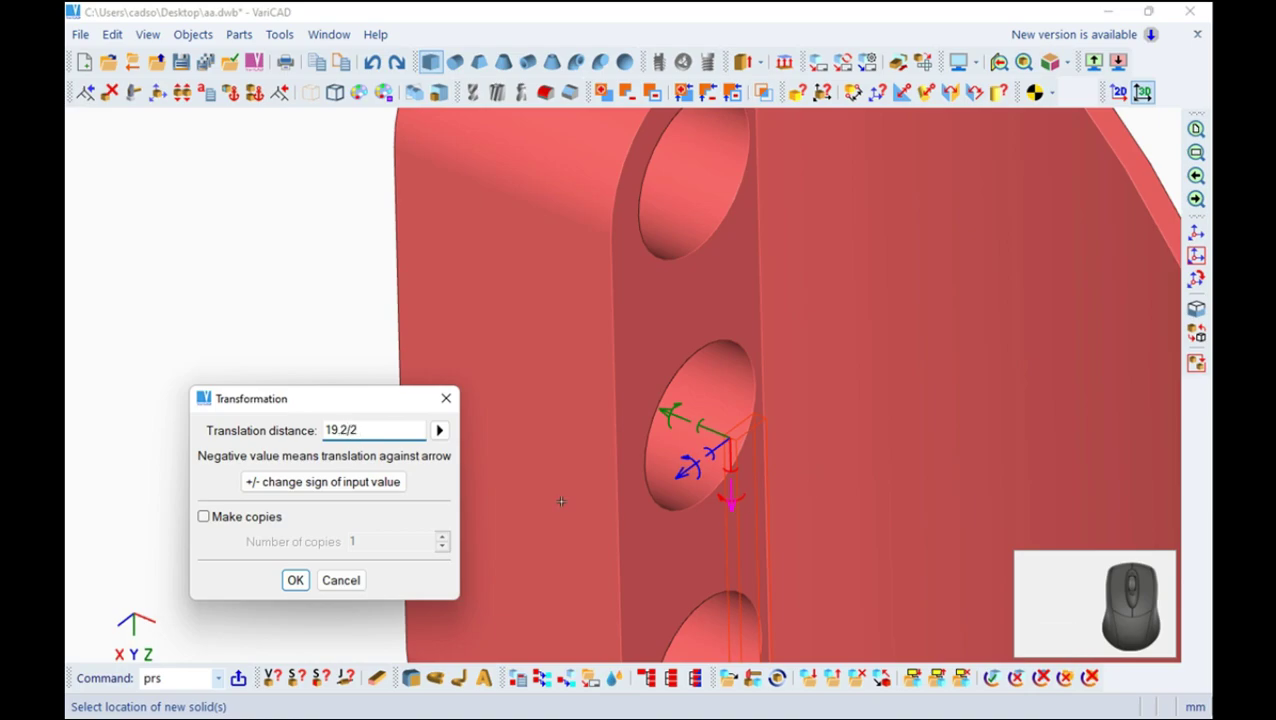
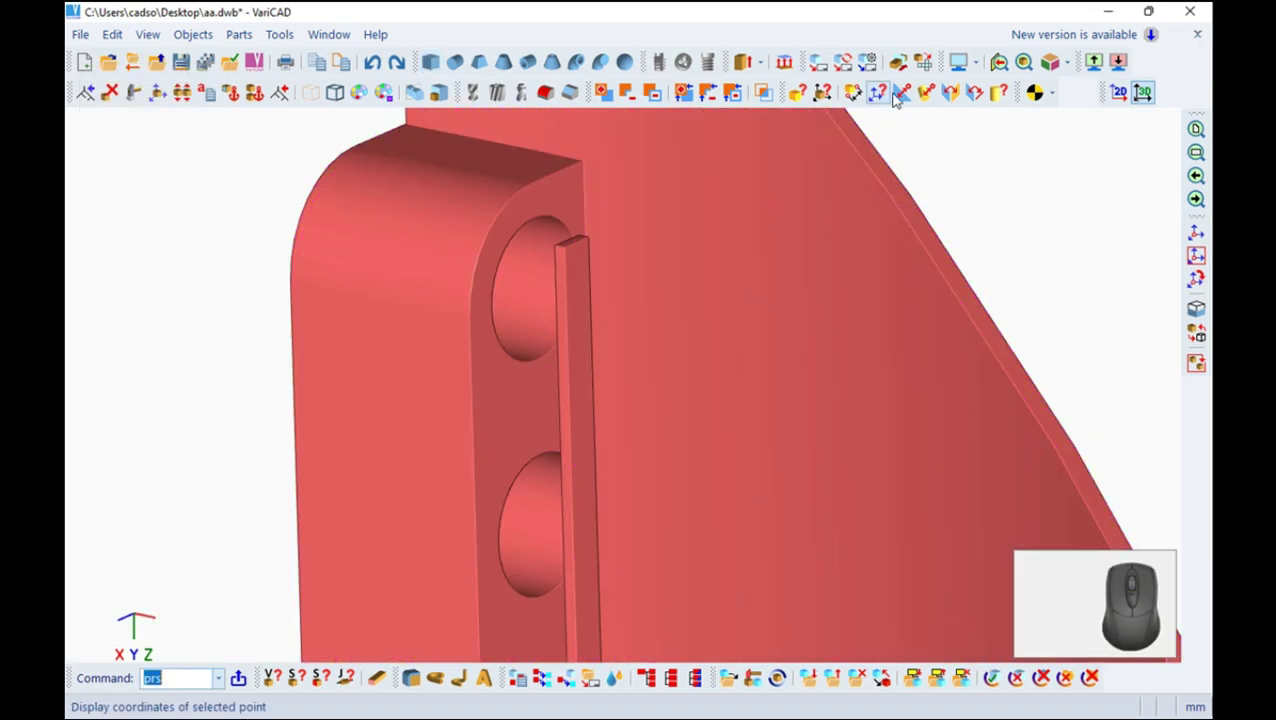
# Measure the strip corner's 3.6 distance from the panel face and dismiss the result
pyautogui.click(913, 94)
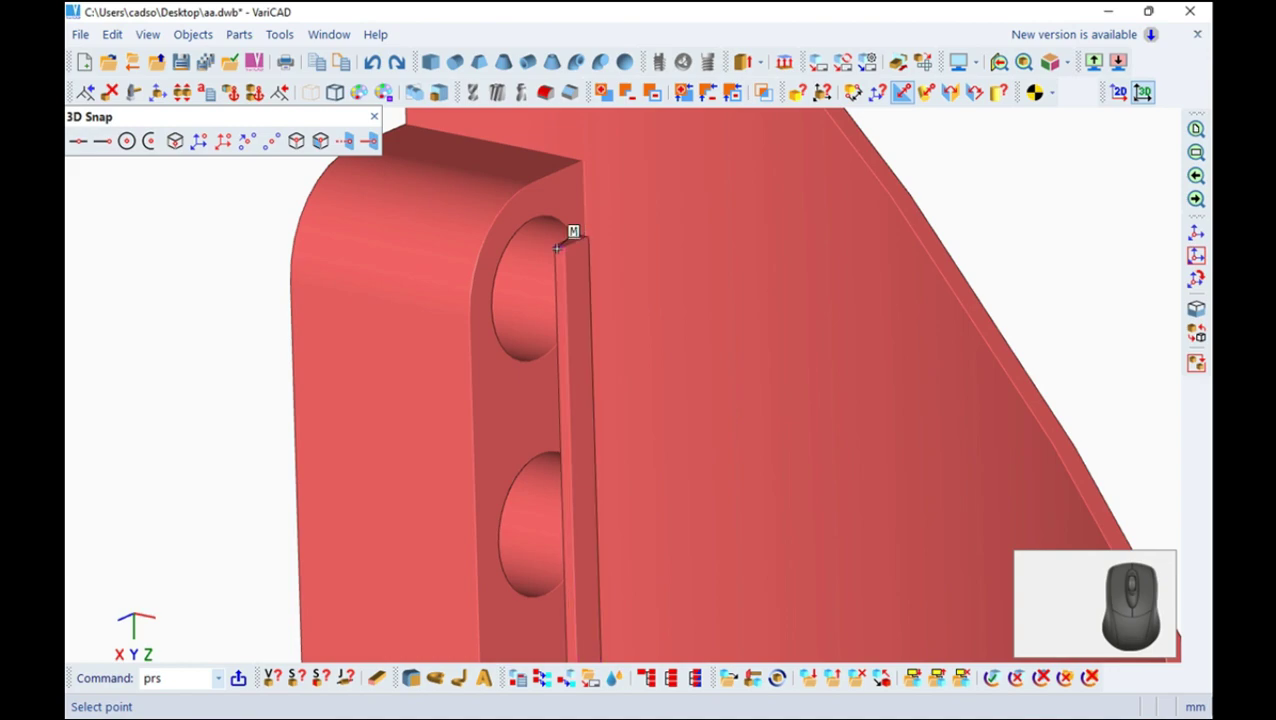
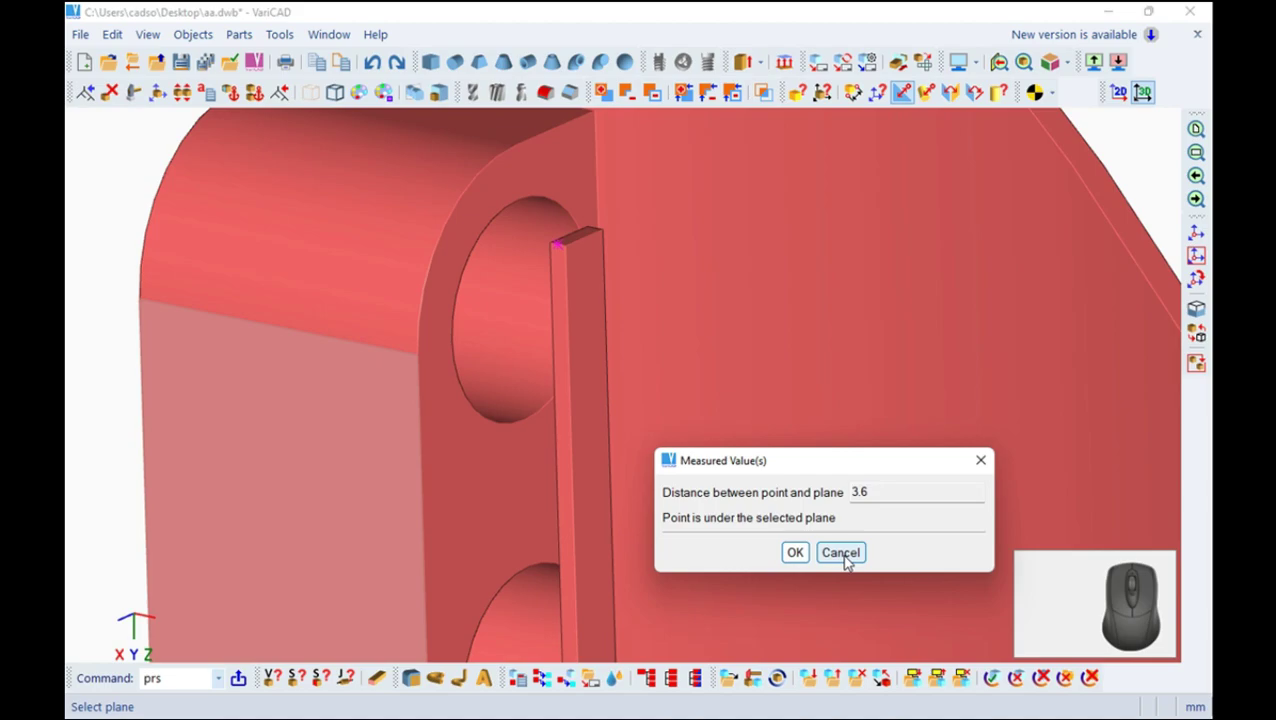
pyautogui.click(850, 555)
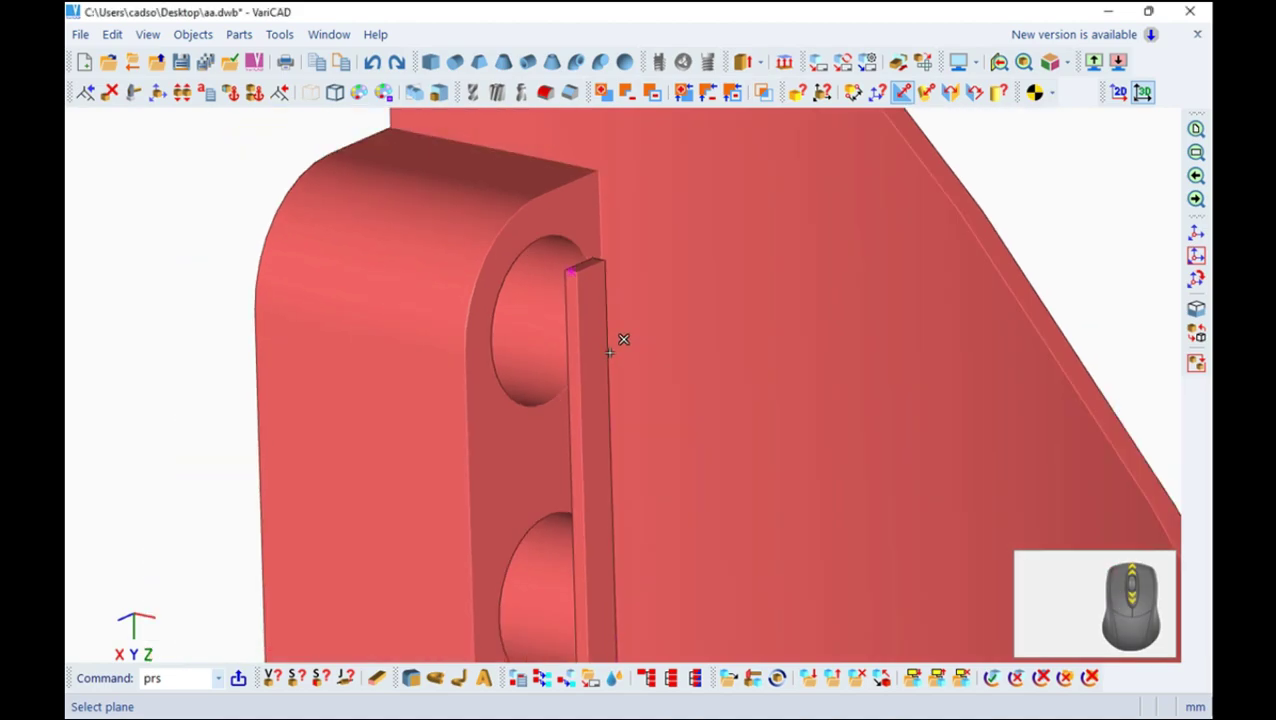
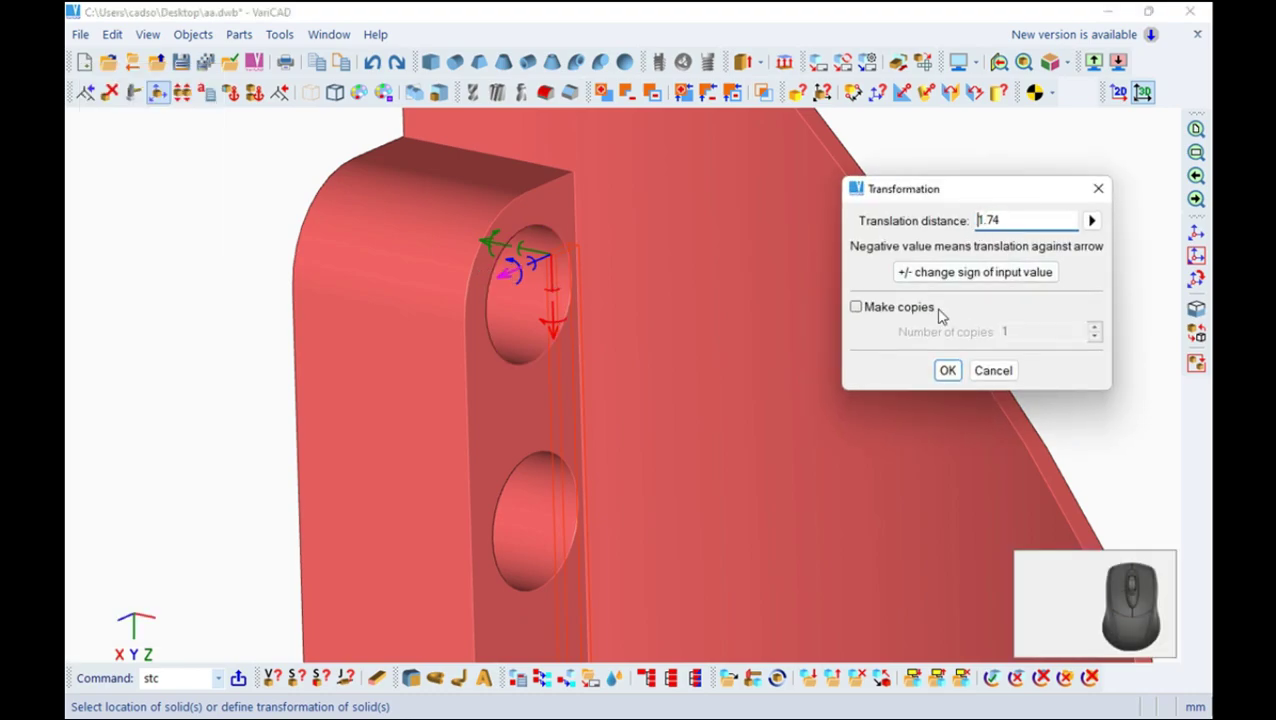
# Confirm moving the thin strip by 1.74 (5.34 minus 3.6)
pyautogui.click(952, 276)
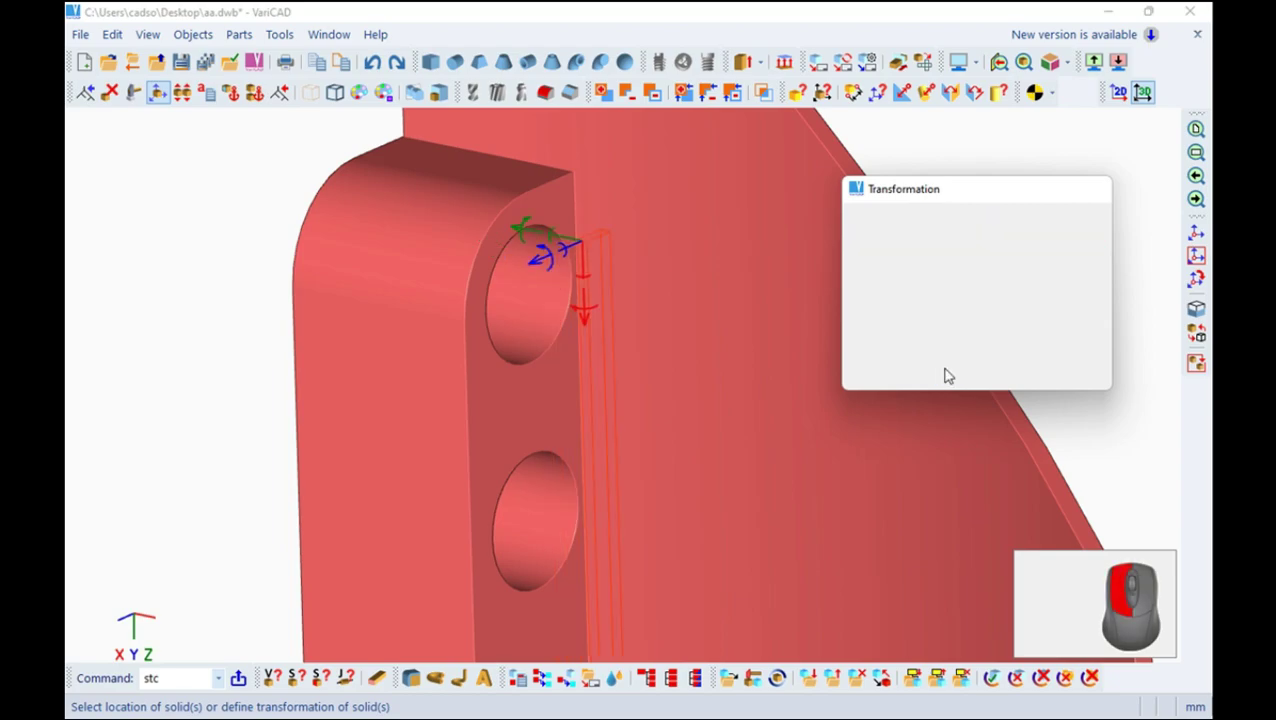
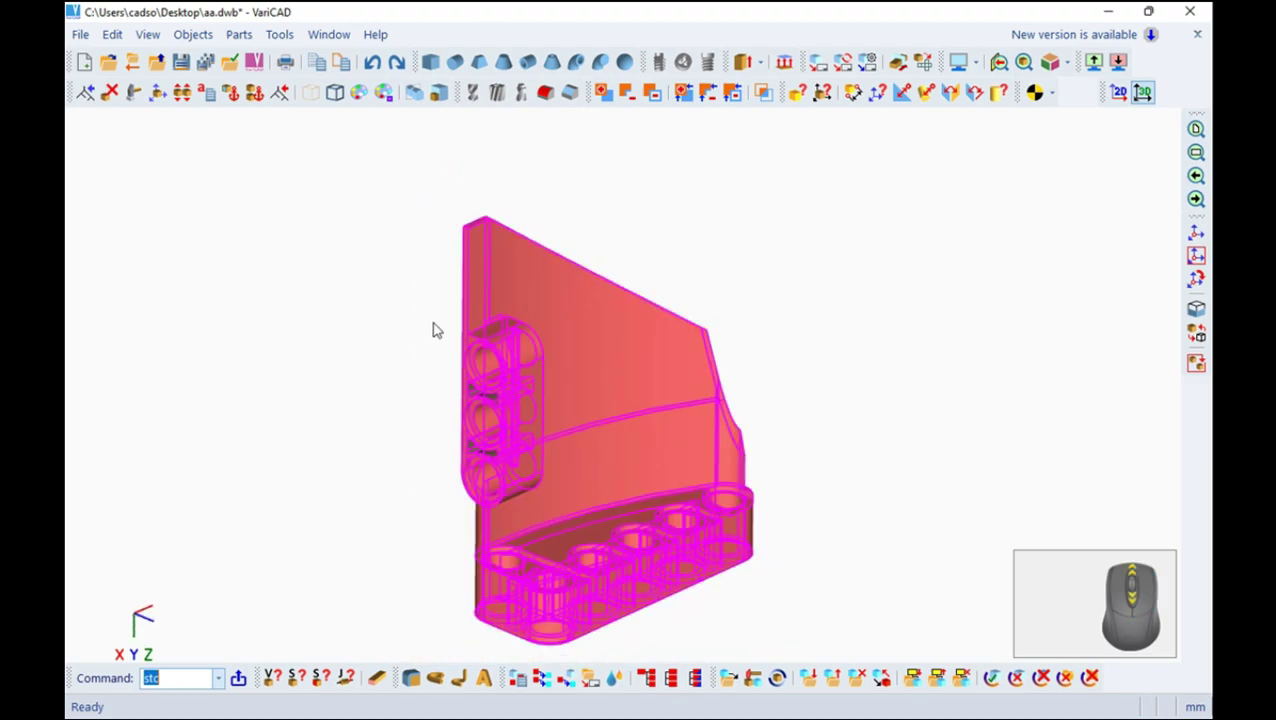
# Bring up the solid colour palette from the Edit commands
pyautogui.click(121, 37)
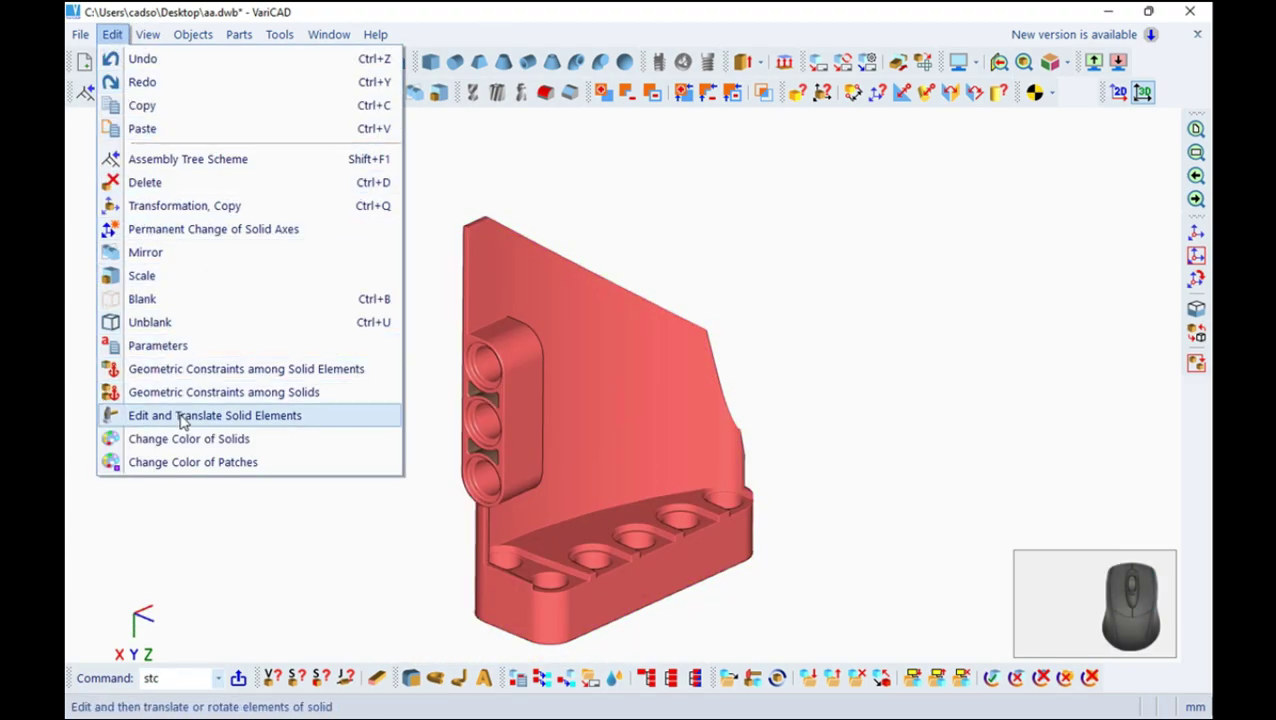
pyautogui.click(195, 444)
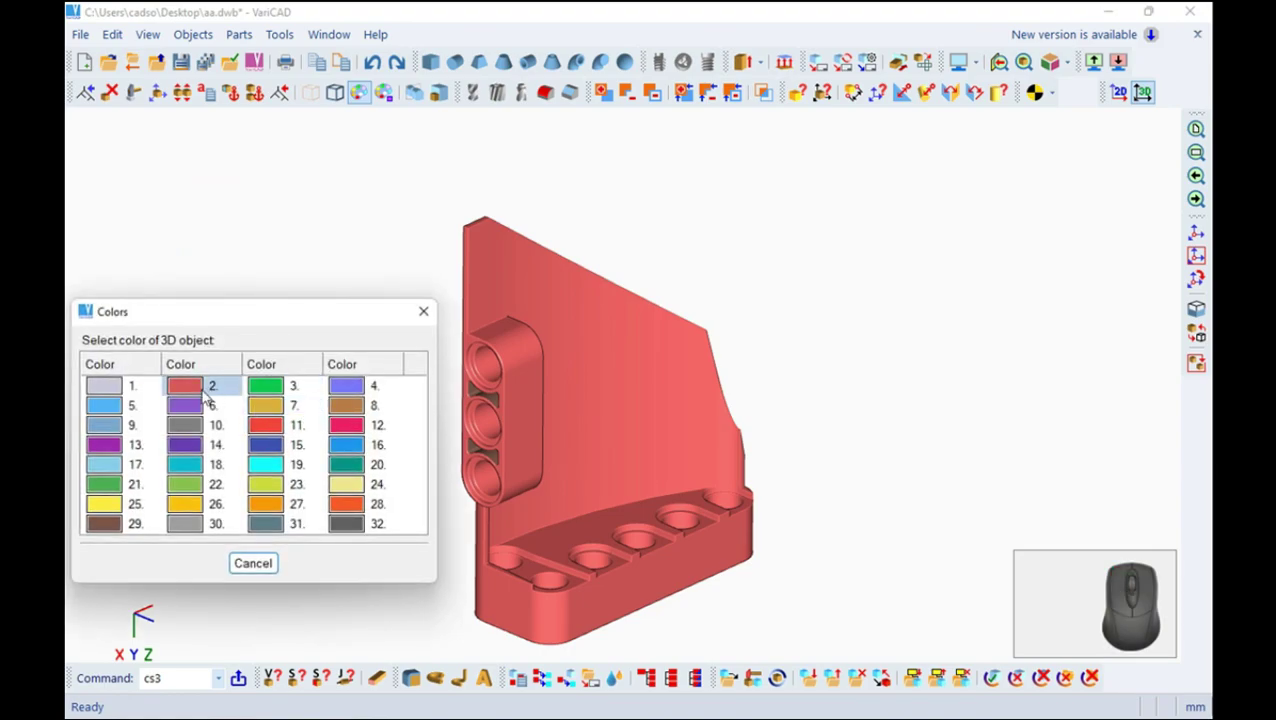
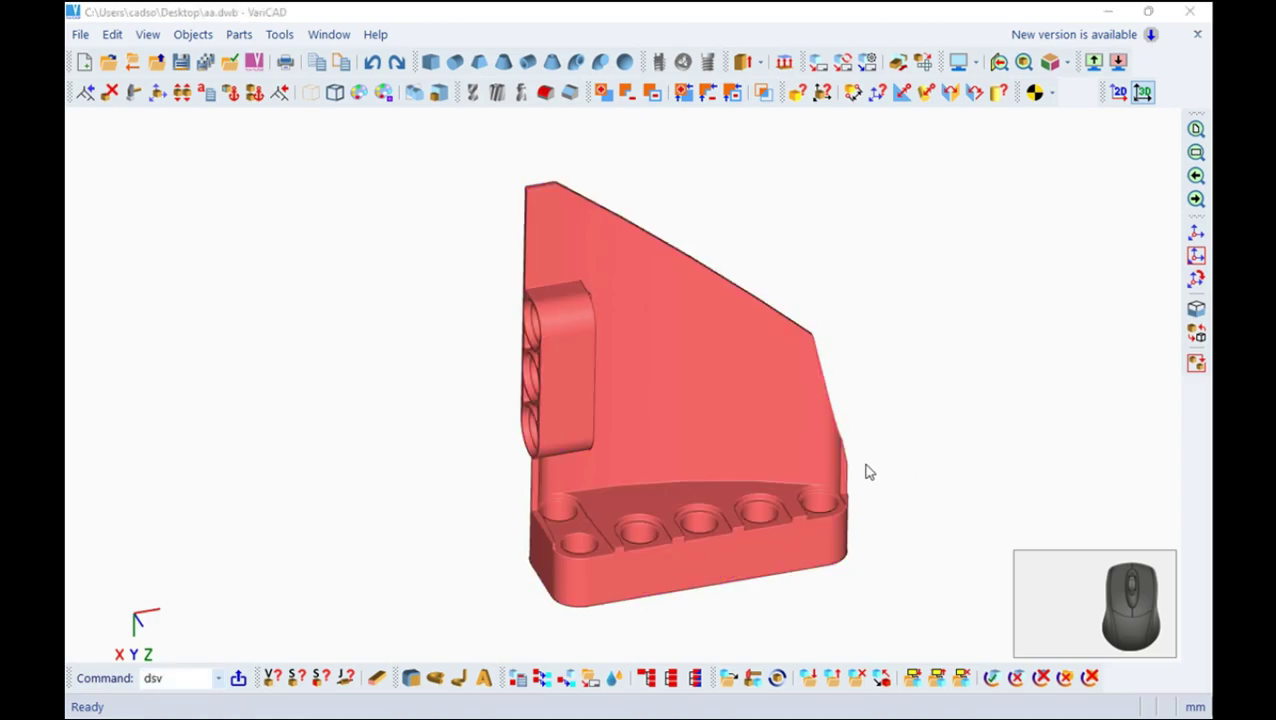
# View the panel's lower tip and start an 8 by 8 cylinder solid
pyautogui.moveTo(874, 444); pyautogui.dragTo(732, 447)
pyautogui.middleClick(698, 422)
pyautogui.moveTo(716, 453); pyautogui.dragTo(548, 491)
pyautogui.click(467, 63)
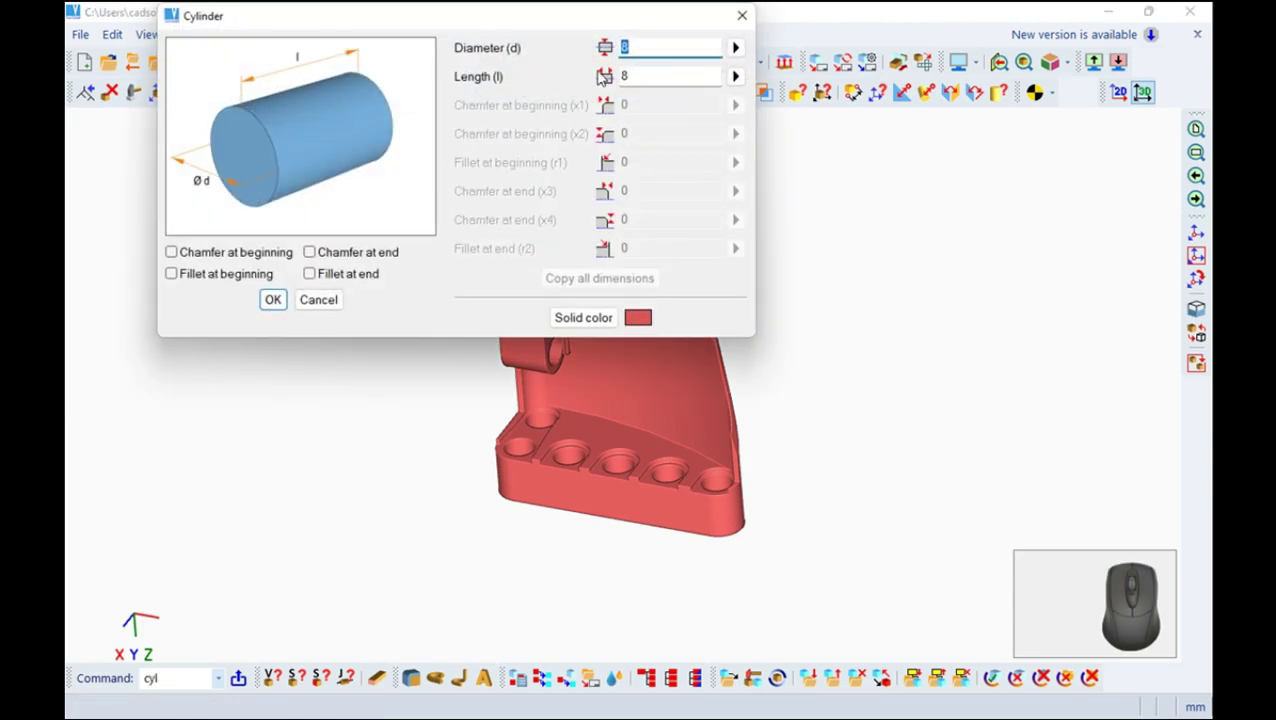
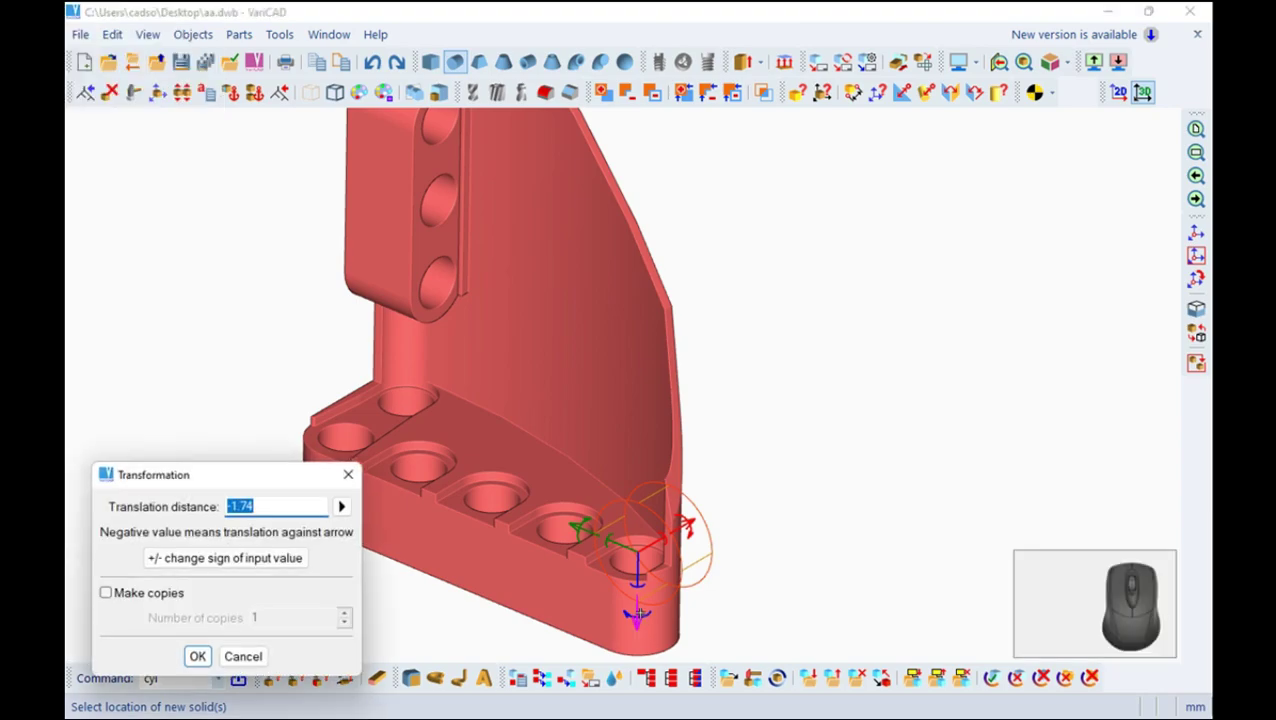
# Adjust the cylinder's move distance and place it against the curved wall at the tip
pyautogui.press('4')
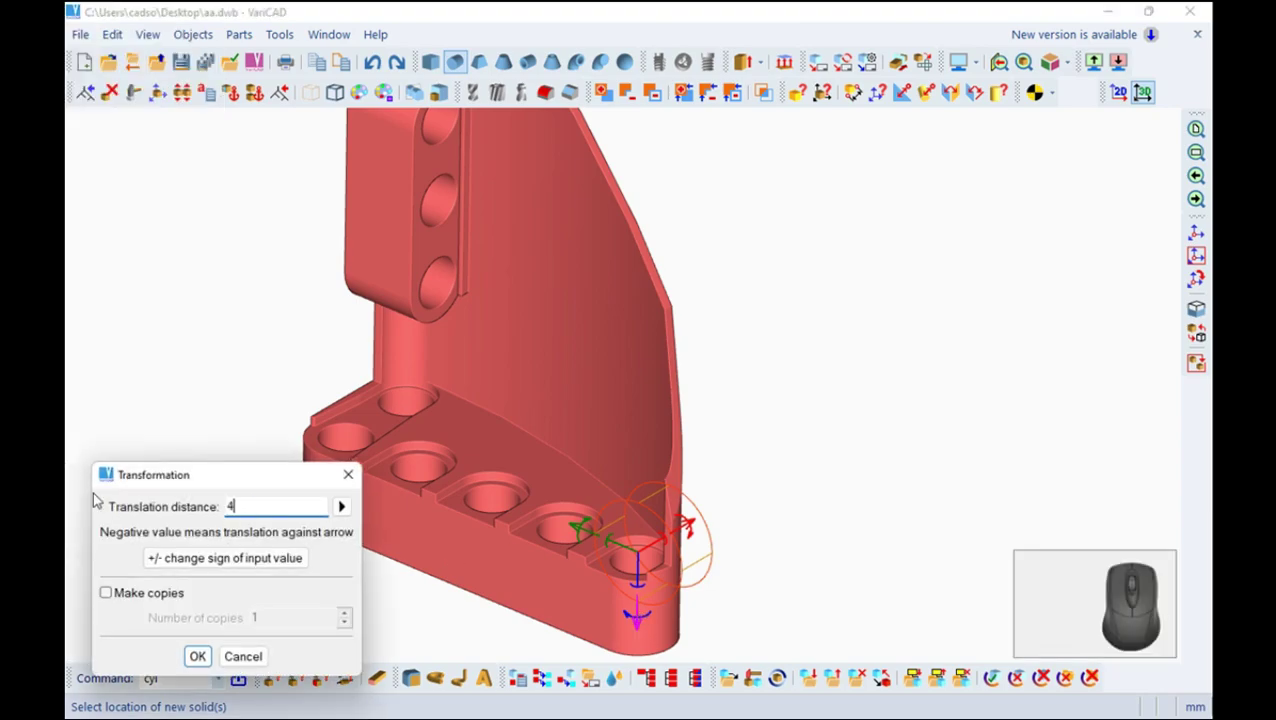
pyautogui.click(206, 564)
pyautogui.click(208, 661)
pyautogui.press('Escape')
pyautogui.moveTo(775, 478); pyautogui.dragTo(746, 417)
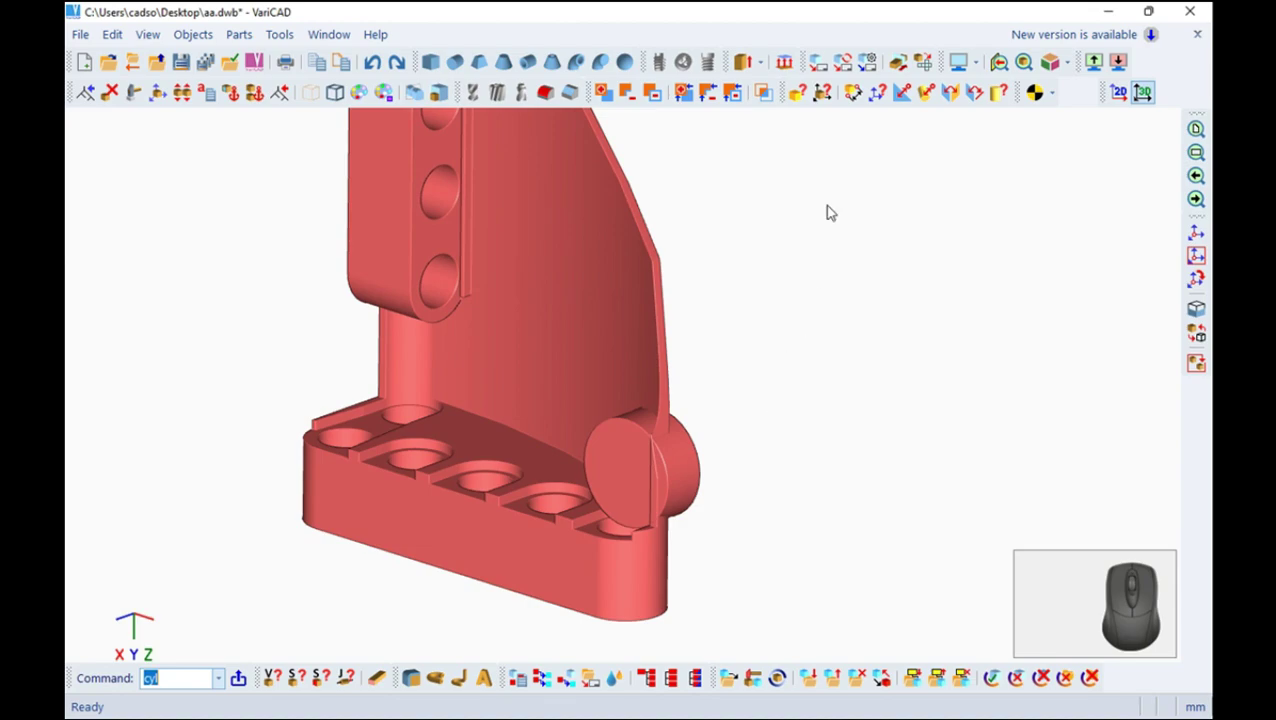
# Snap to the circular edge centre and shift the cylinder by the entered 6 along its axis
pyautogui.click(910, 96)
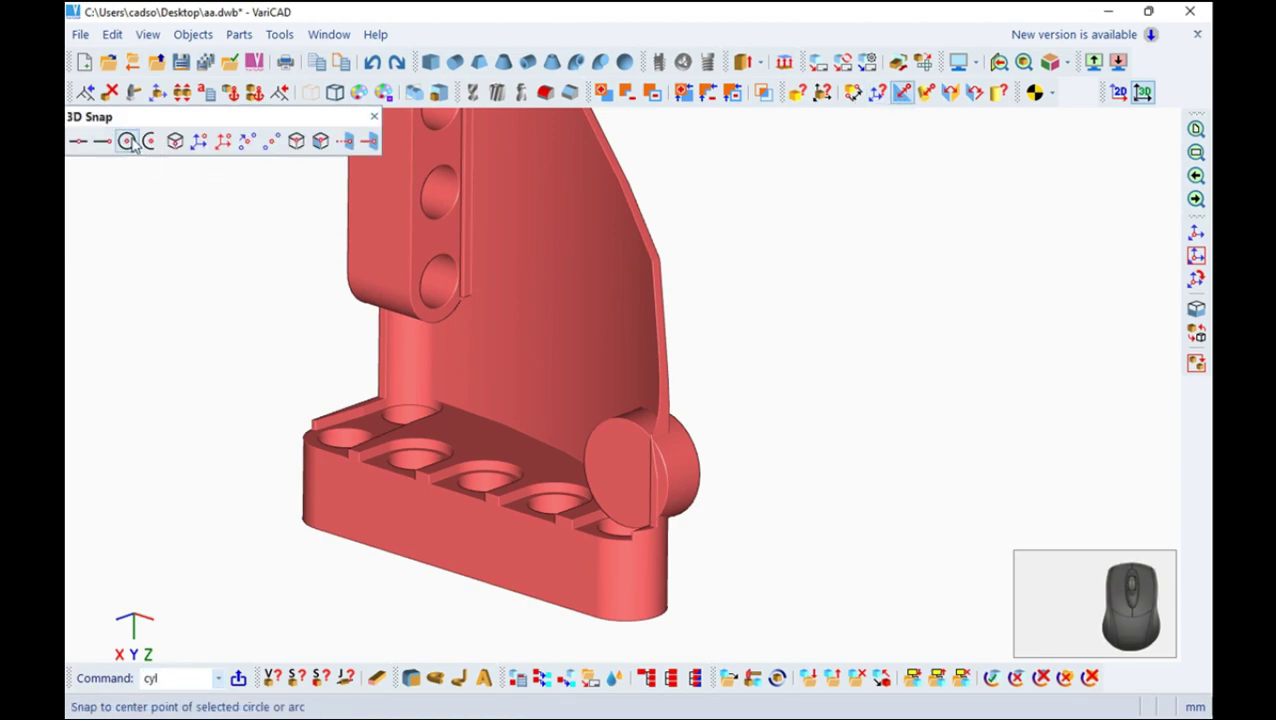
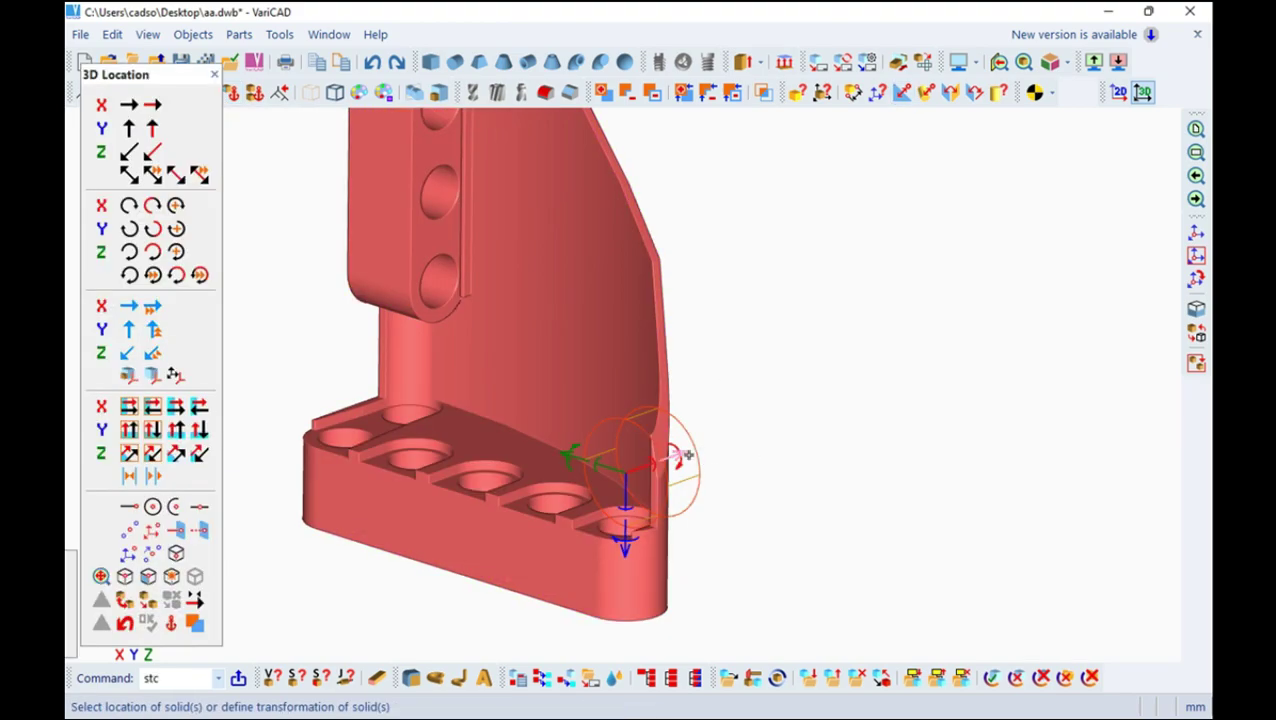
pyautogui.write('6')
pyautogui.press('Return')
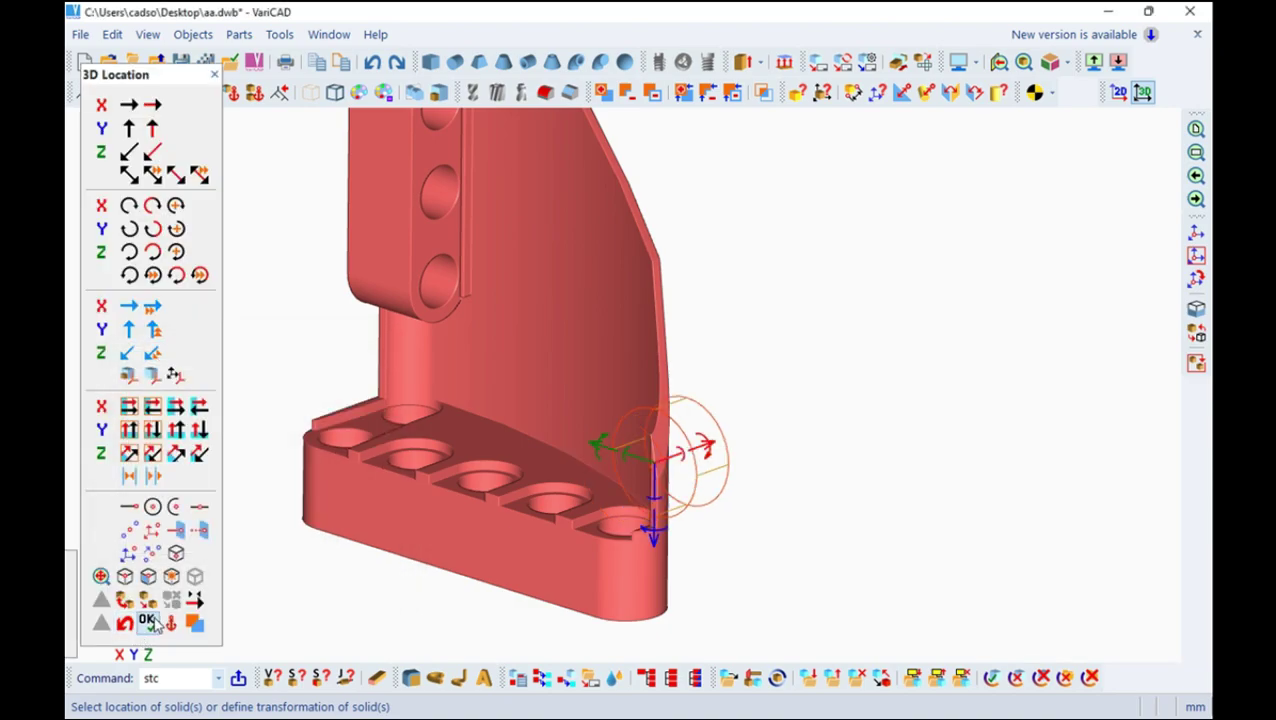
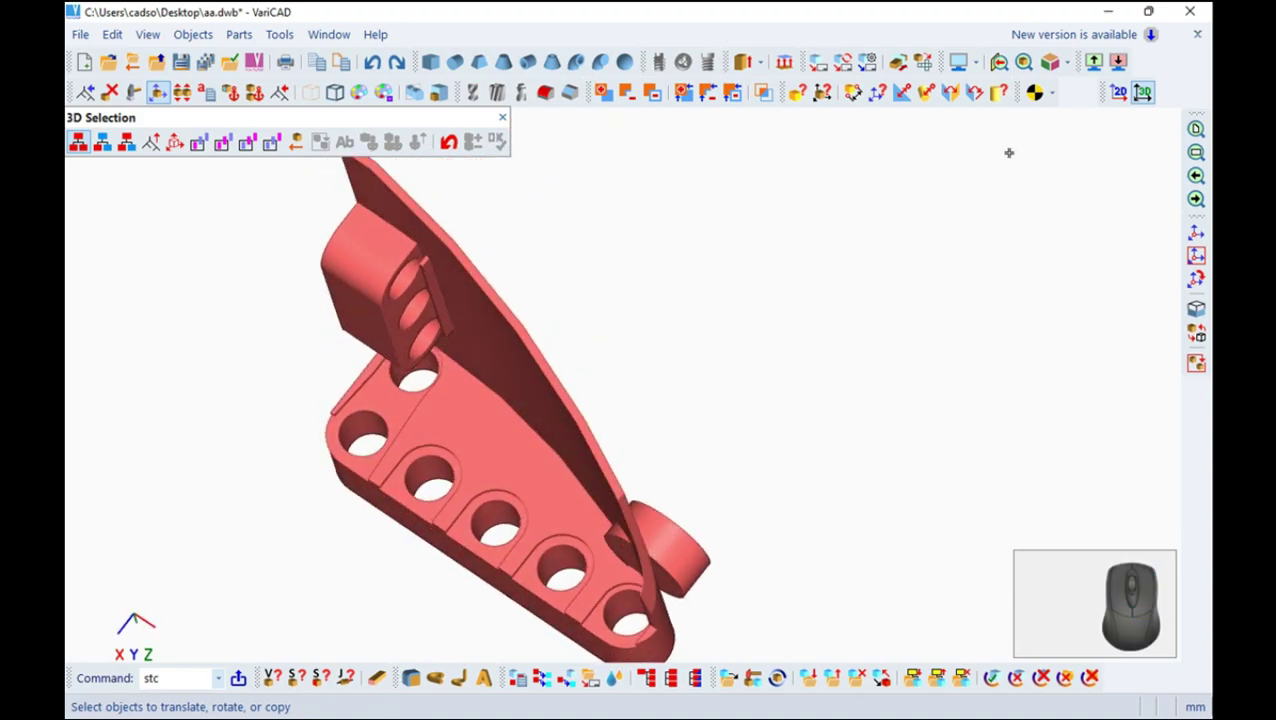
pyautogui.click(1120, 94)
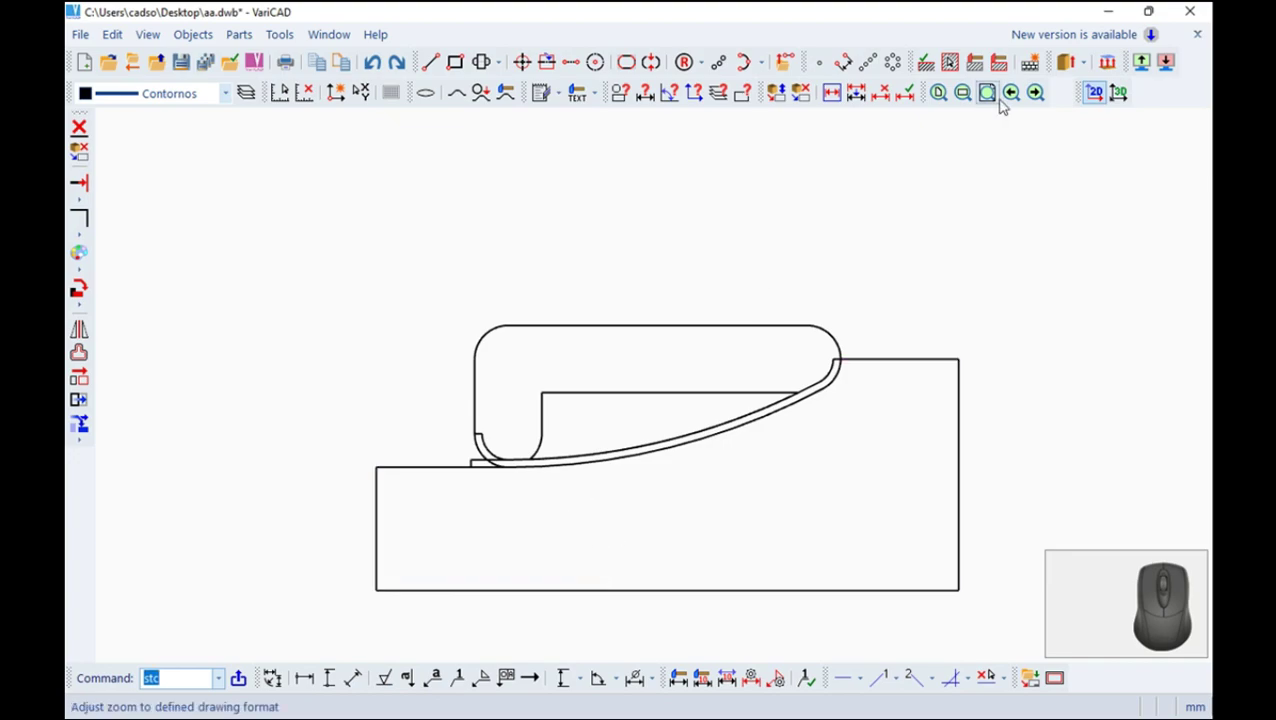
pyautogui.click(1123, 93)
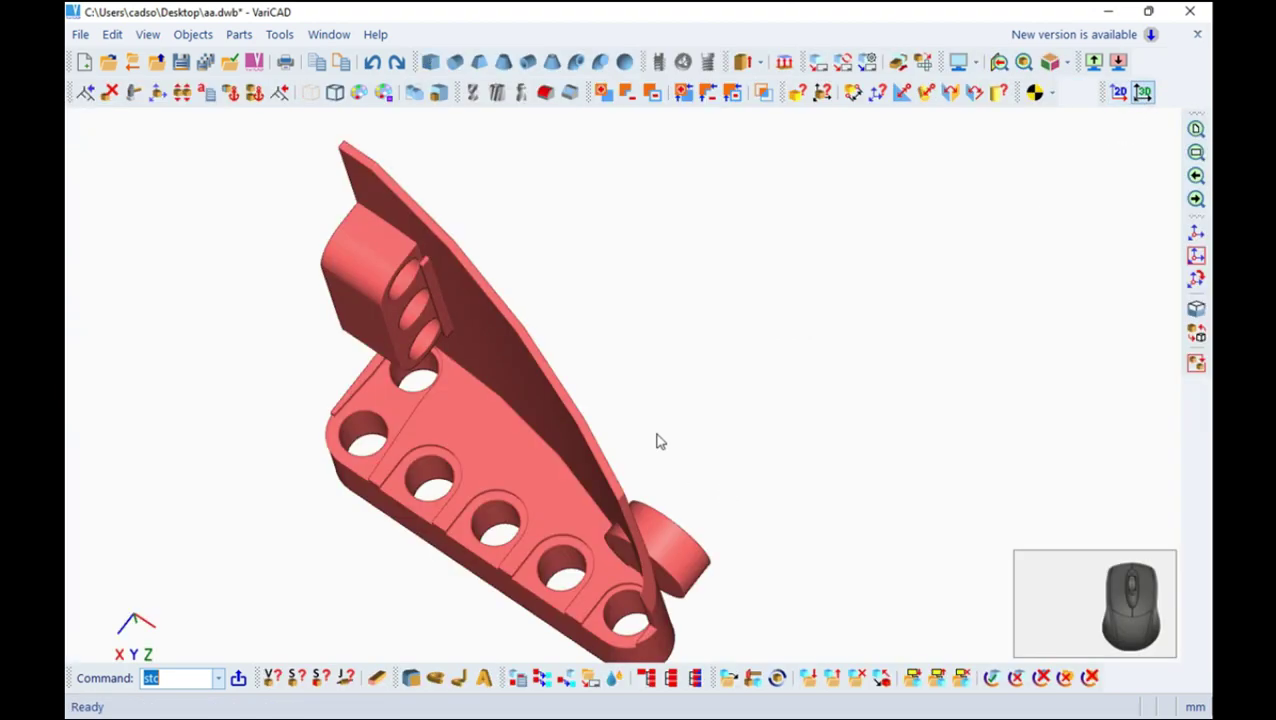
pyautogui.moveTo(633, 484); pyautogui.dragTo(938, 205)
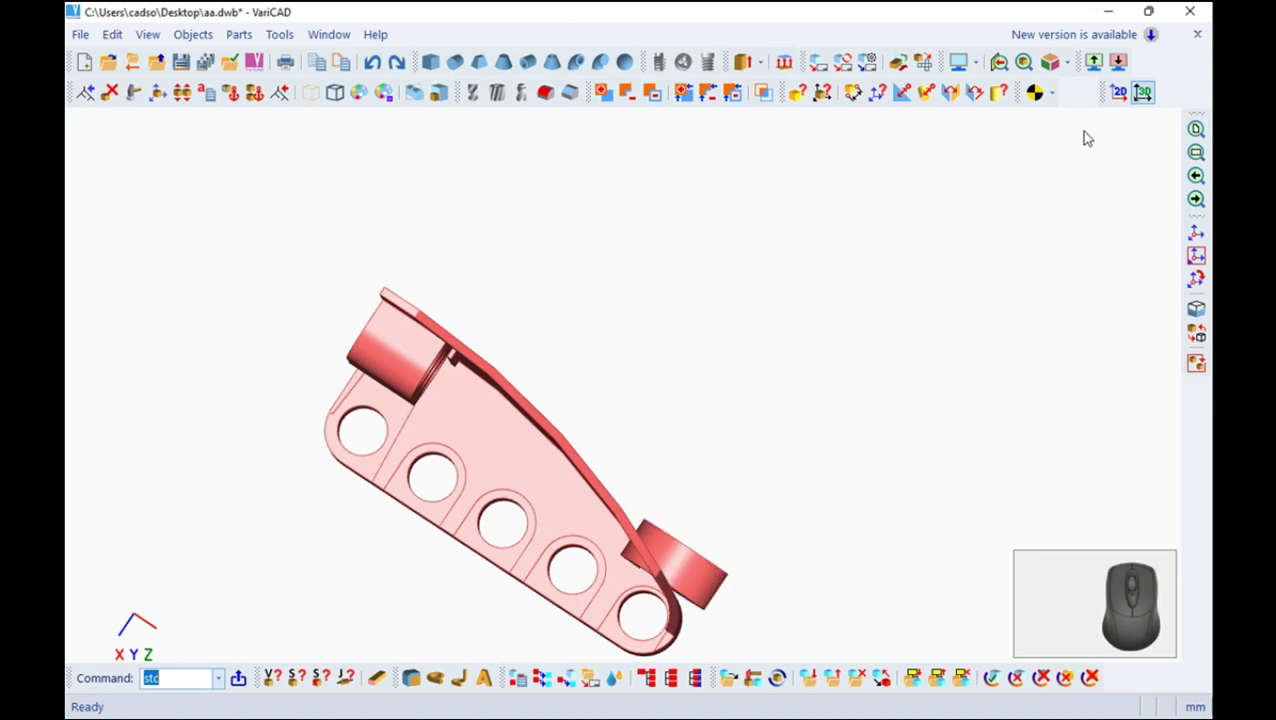
pyautogui.click(1124, 107)
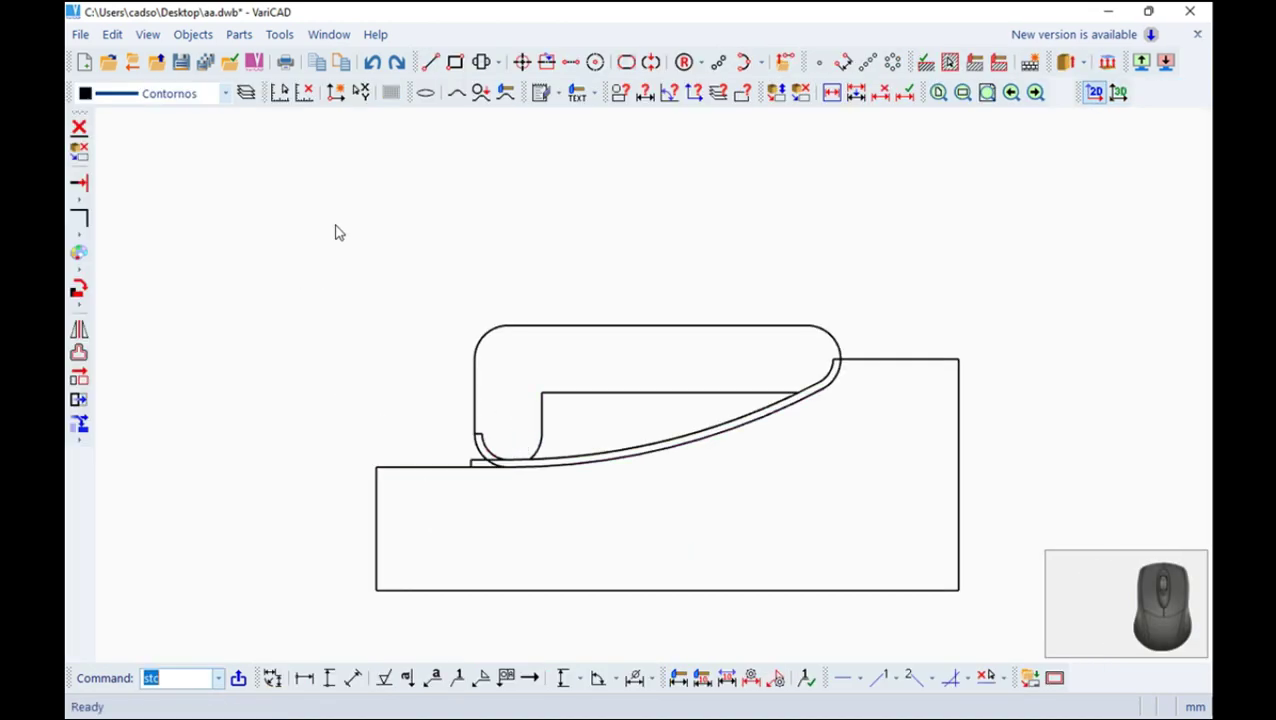
# Start a line snapped to the upper-left arc endpoint of the curved wall outline
pyautogui.click(434, 59)
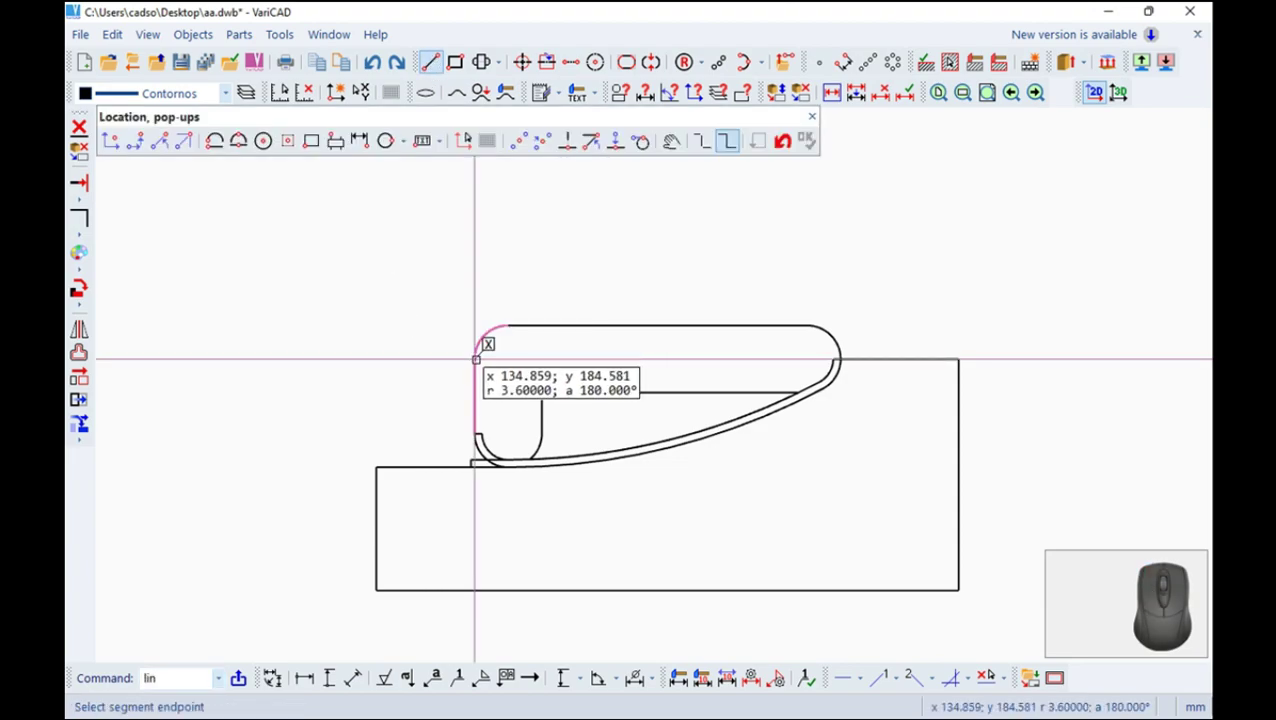
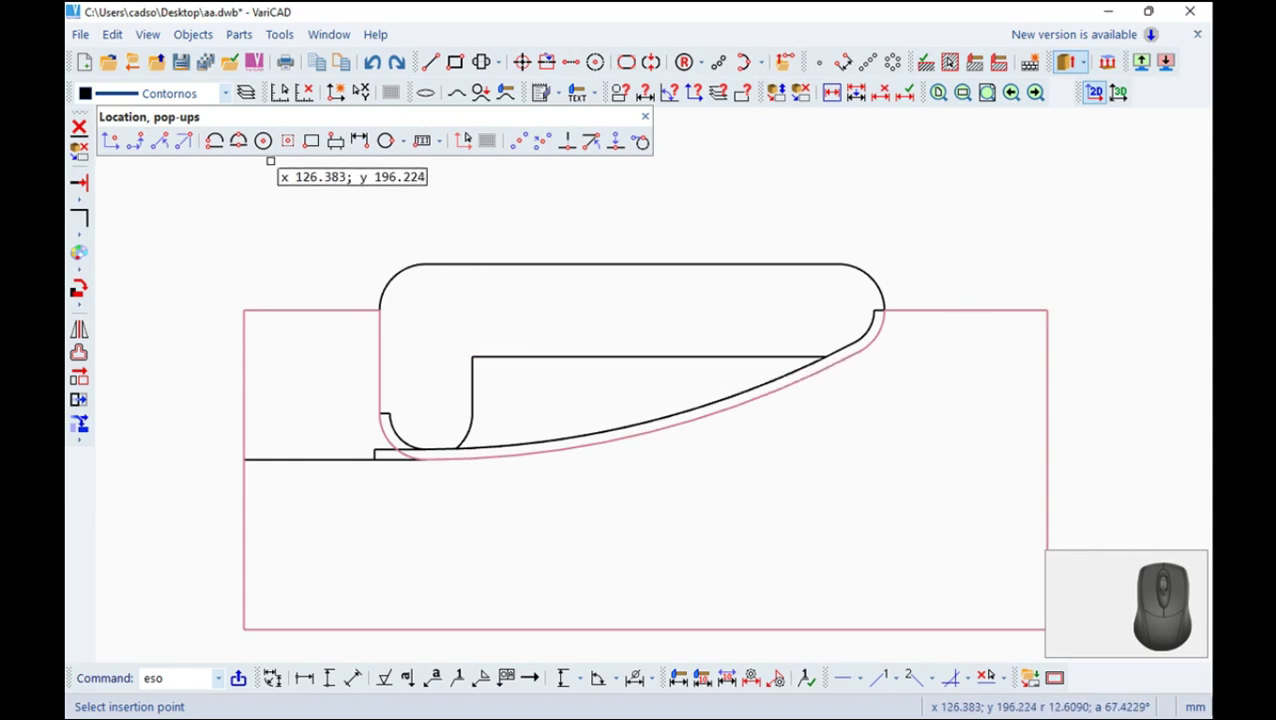
# Insert the extruded block by an arc centre and anchor it on the corner hole's centre
pyautogui.click(276, 145)
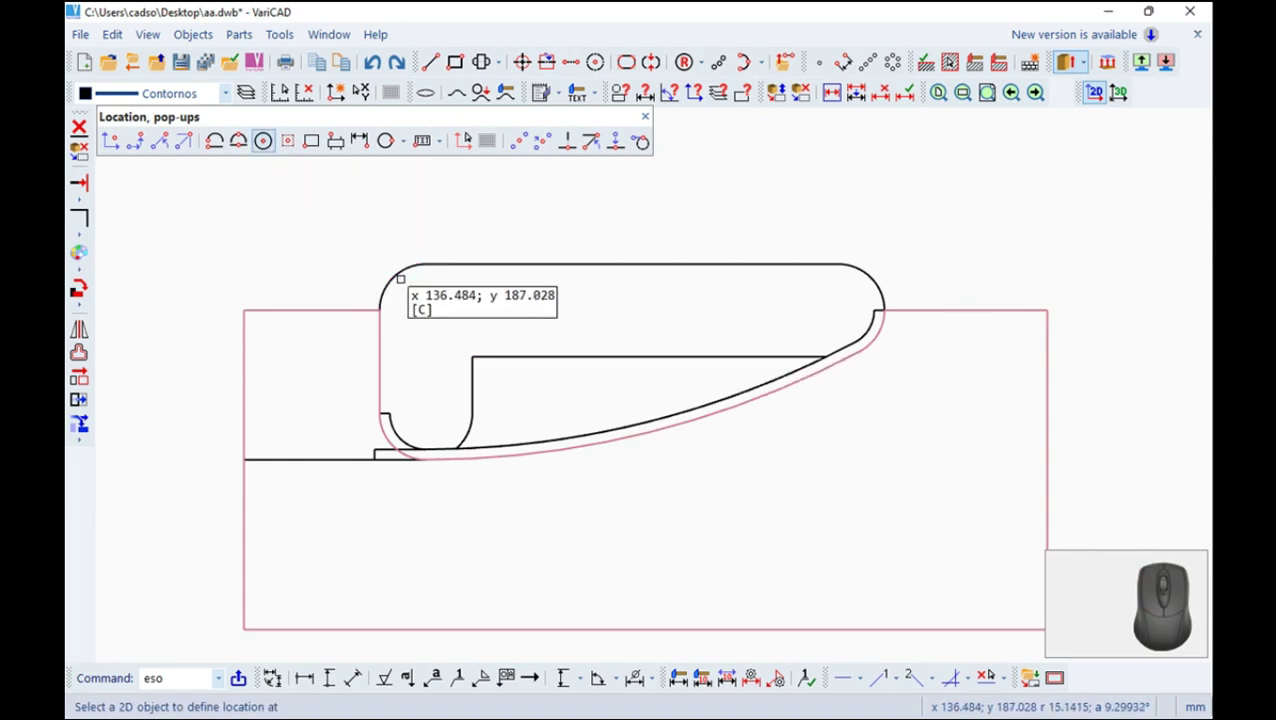
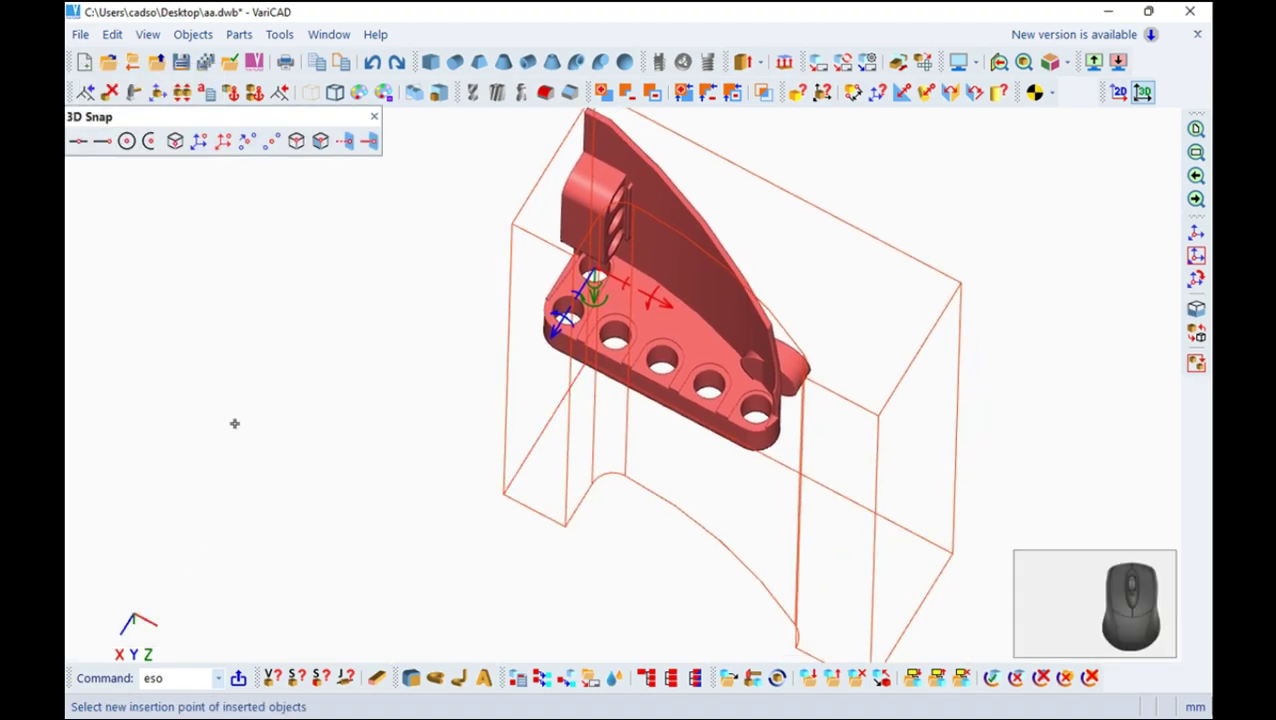
pyautogui.click(608, 268)
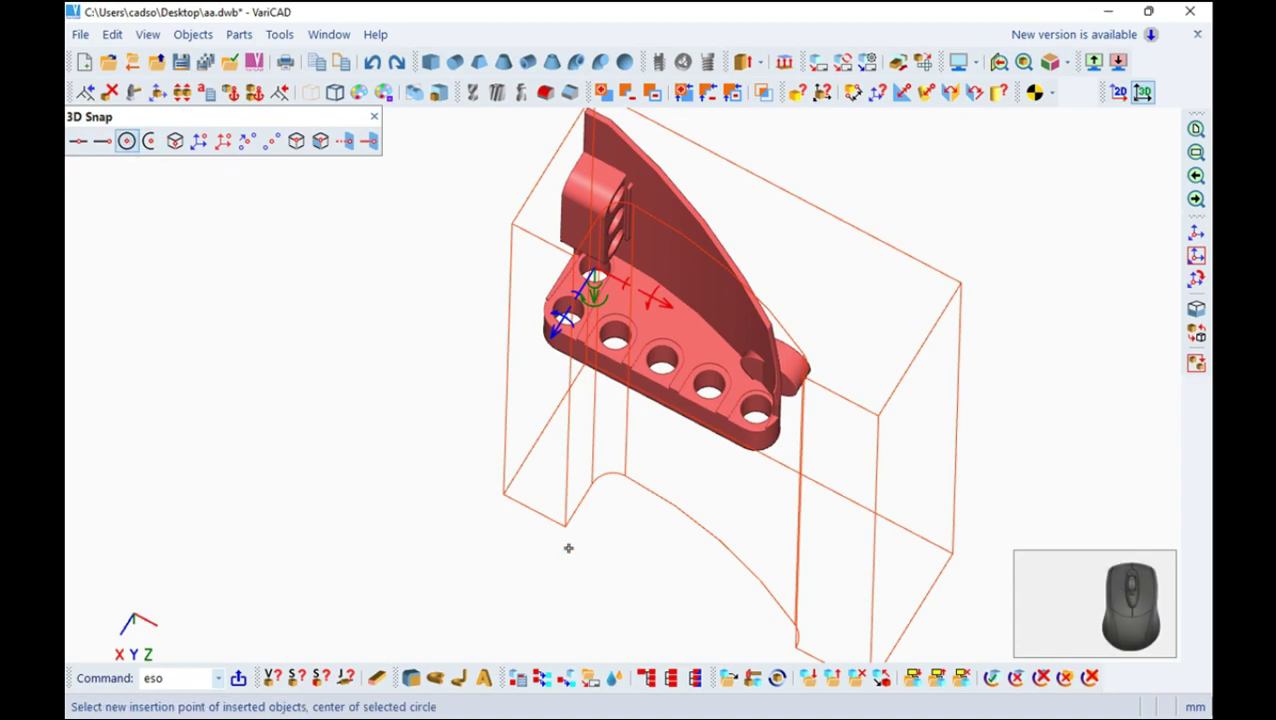
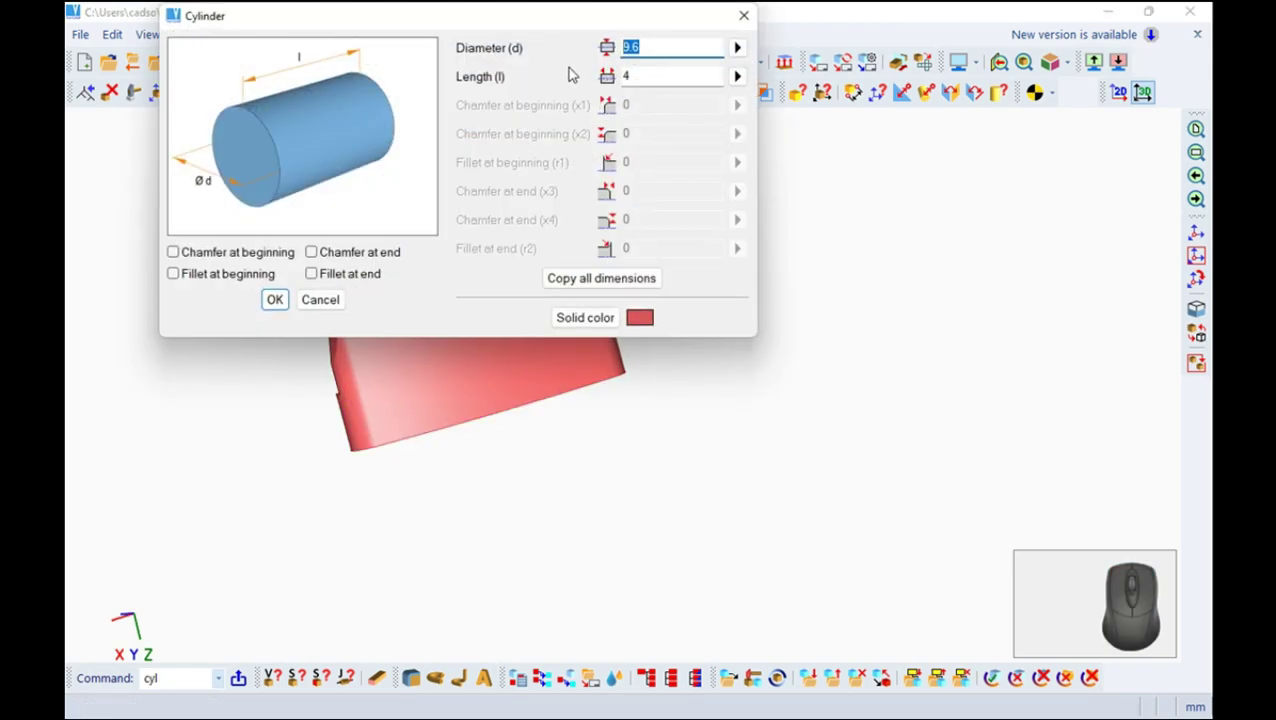
# Create a cylinder d=8, l=4, shift it 0.4 and select it to cut from the bracket
pyautogui.press('8')
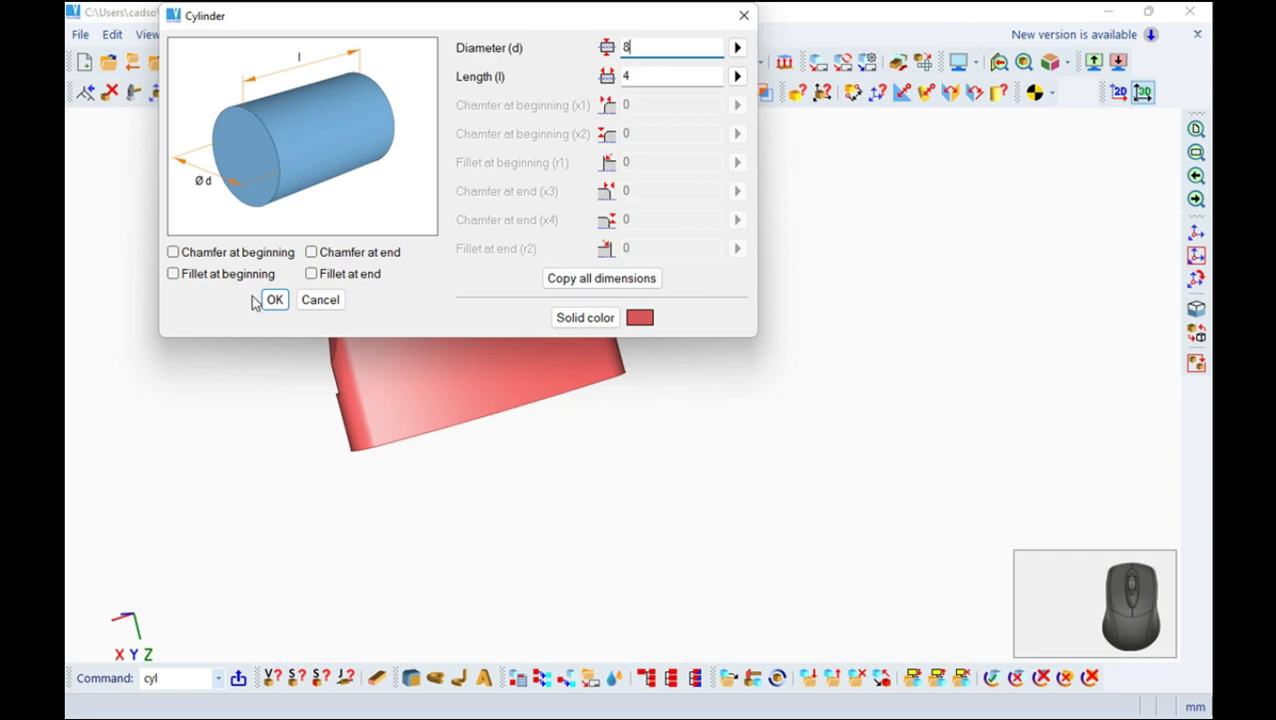
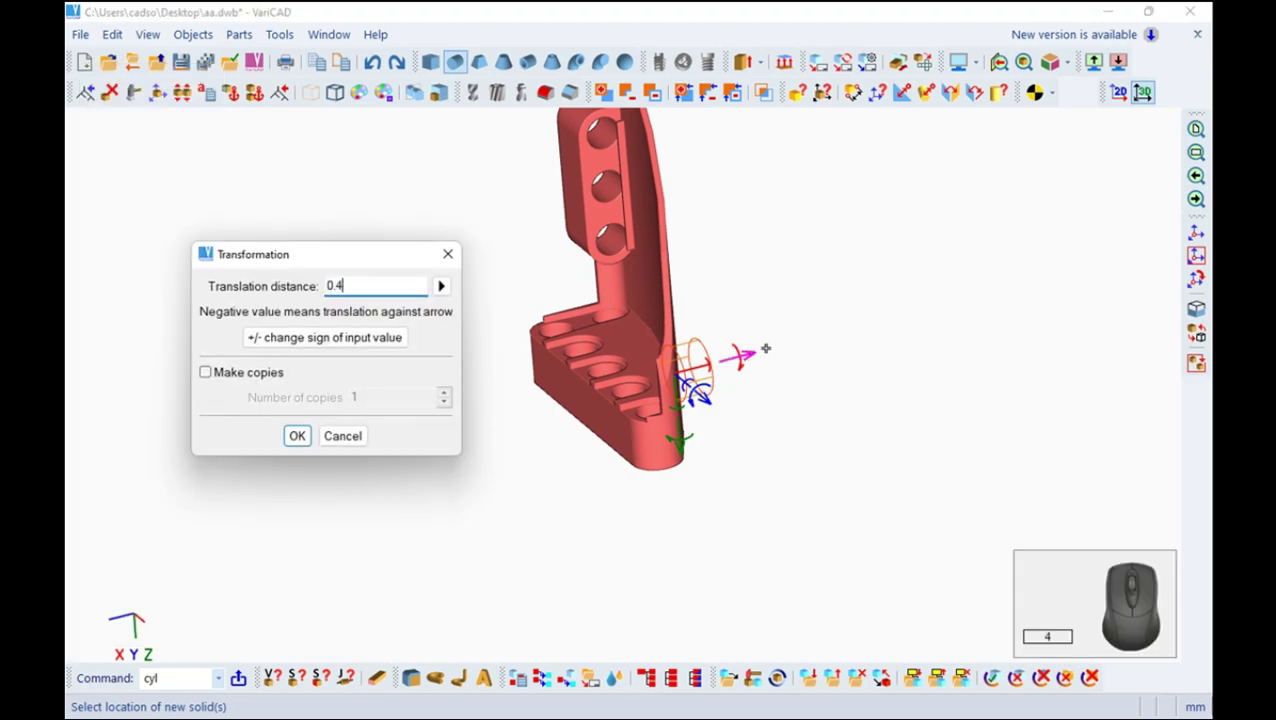
pyautogui.press('Return')
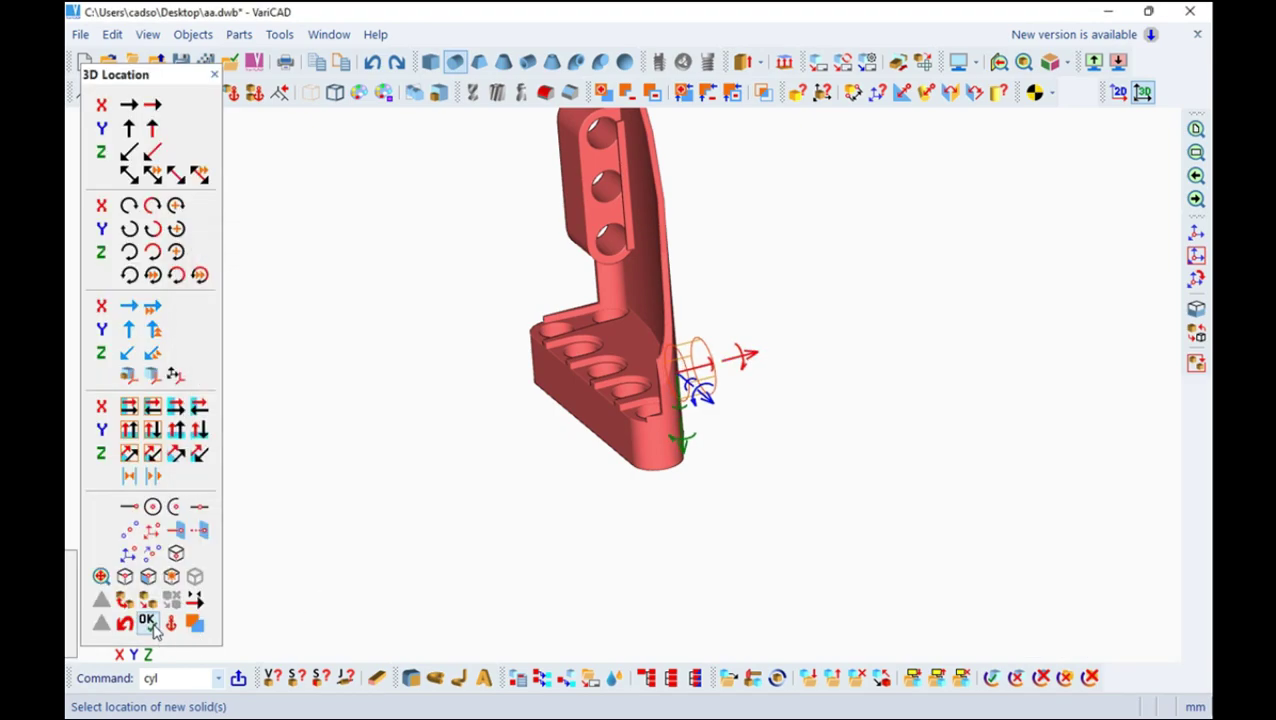
pyautogui.moveTo(770, 511); pyautogui.dragTo(637, 467)
pyautogui.scroll(3)
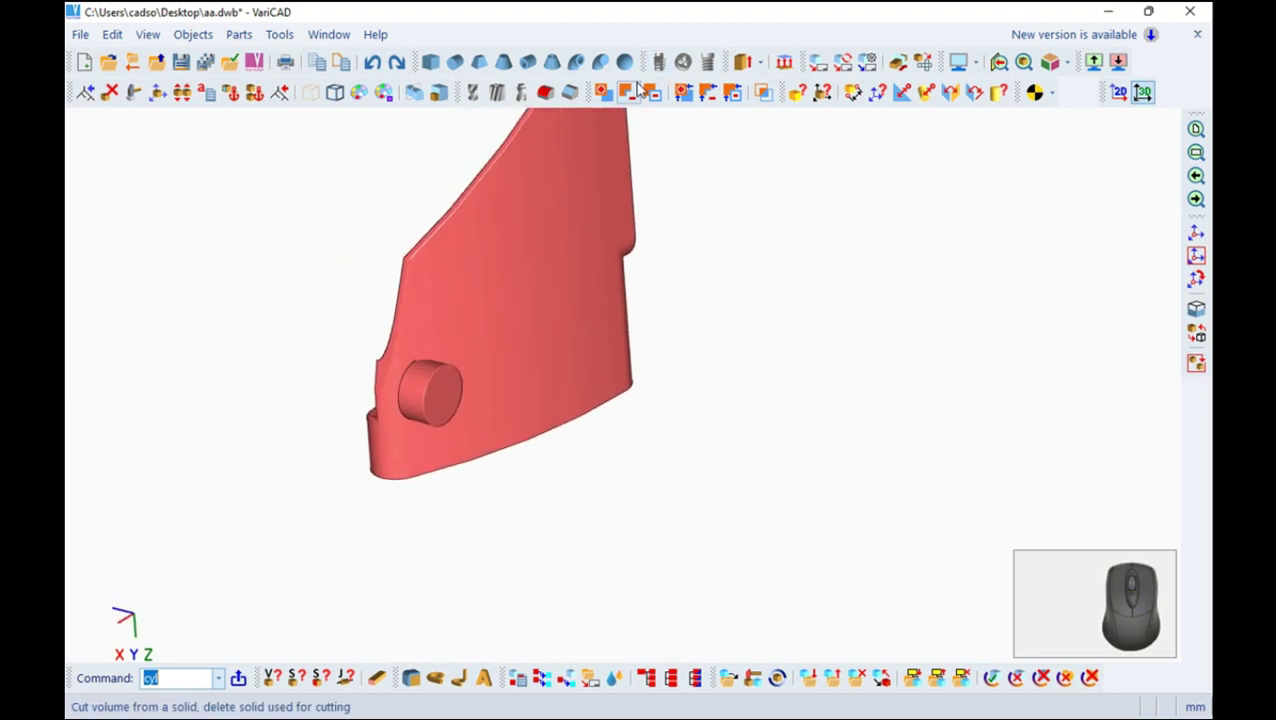
pyautogui.click(633, 94)
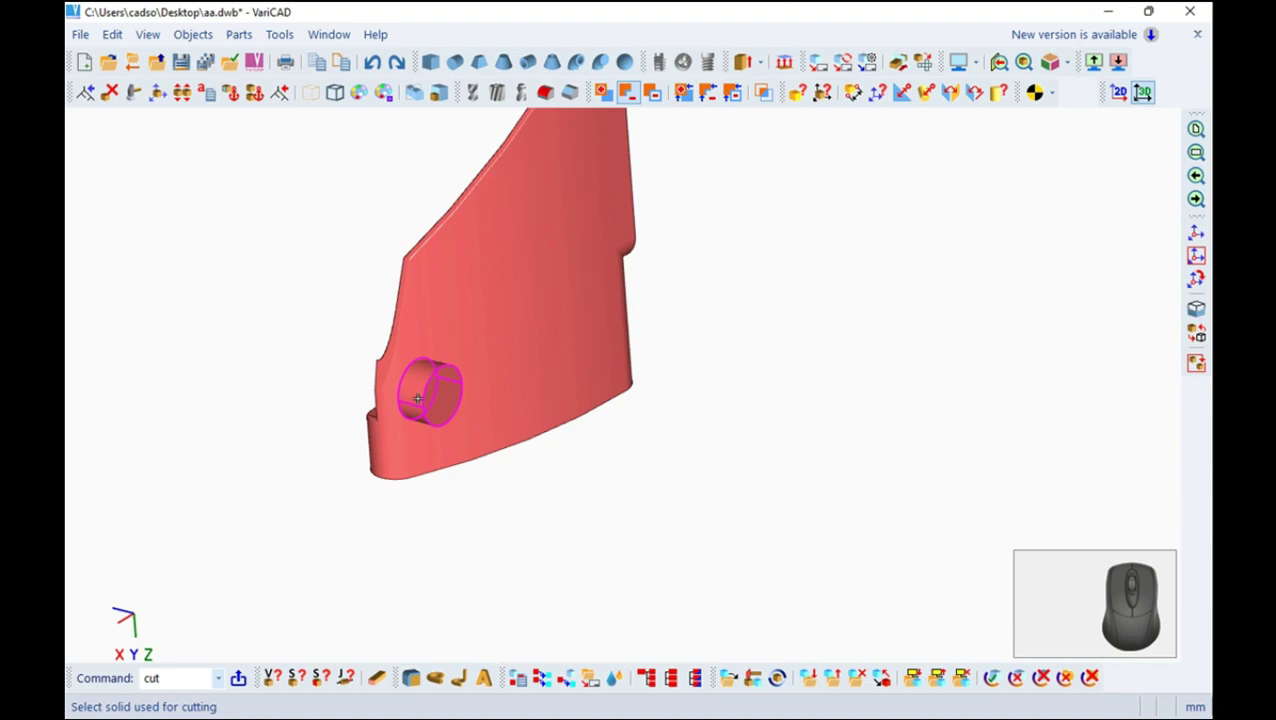
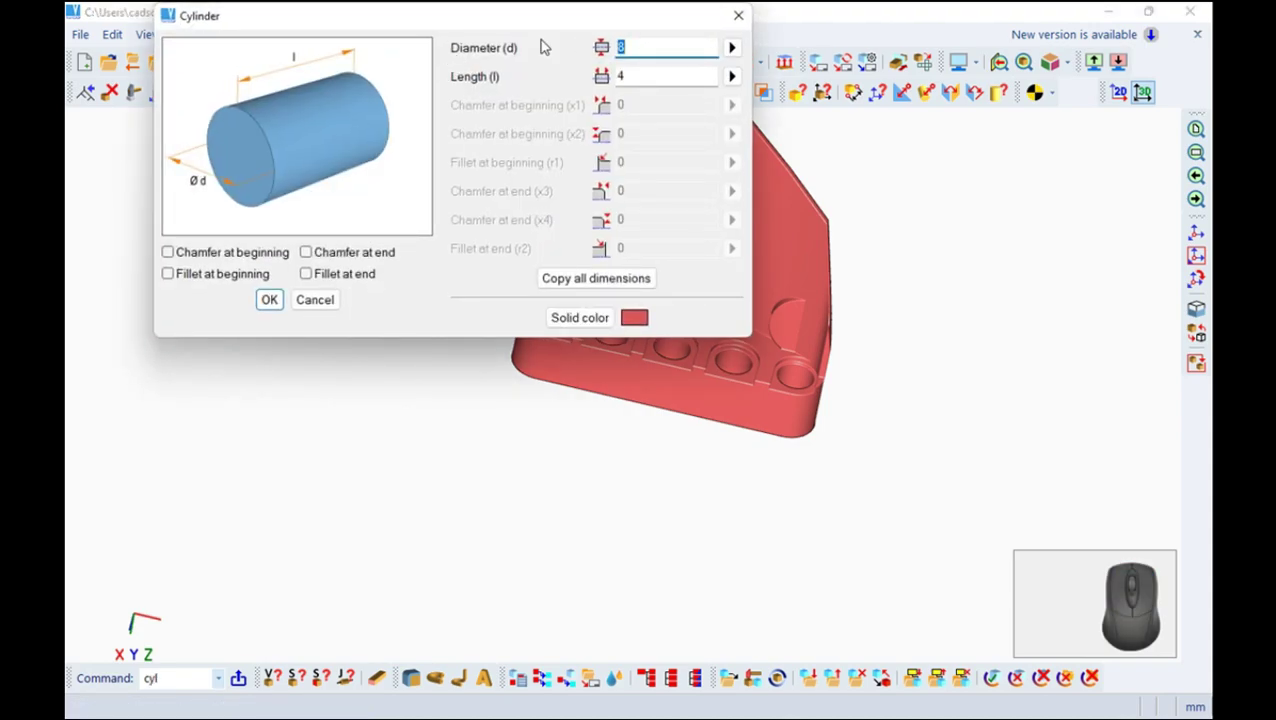
# Enter diameter 7.2 and length 8 for the new cylindrical boss
pyautogui.press('7')
pyautogui.press('5')
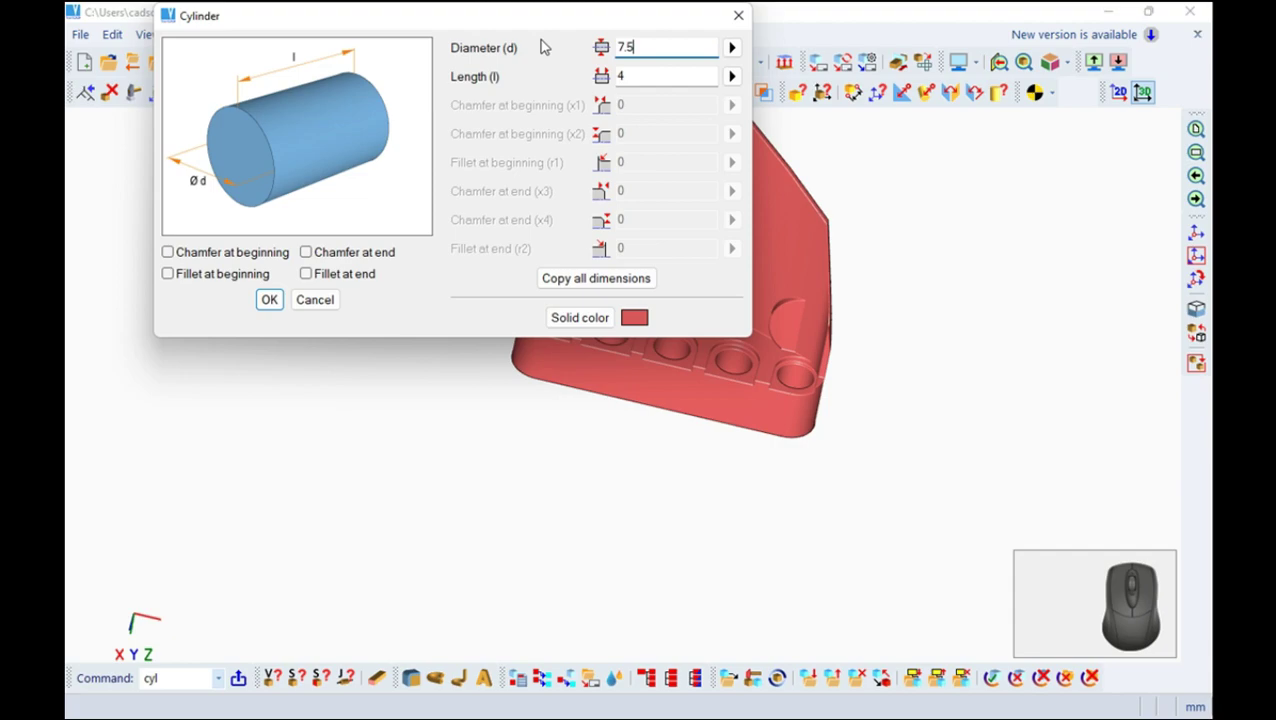
pyautogui.press('BackSpace')
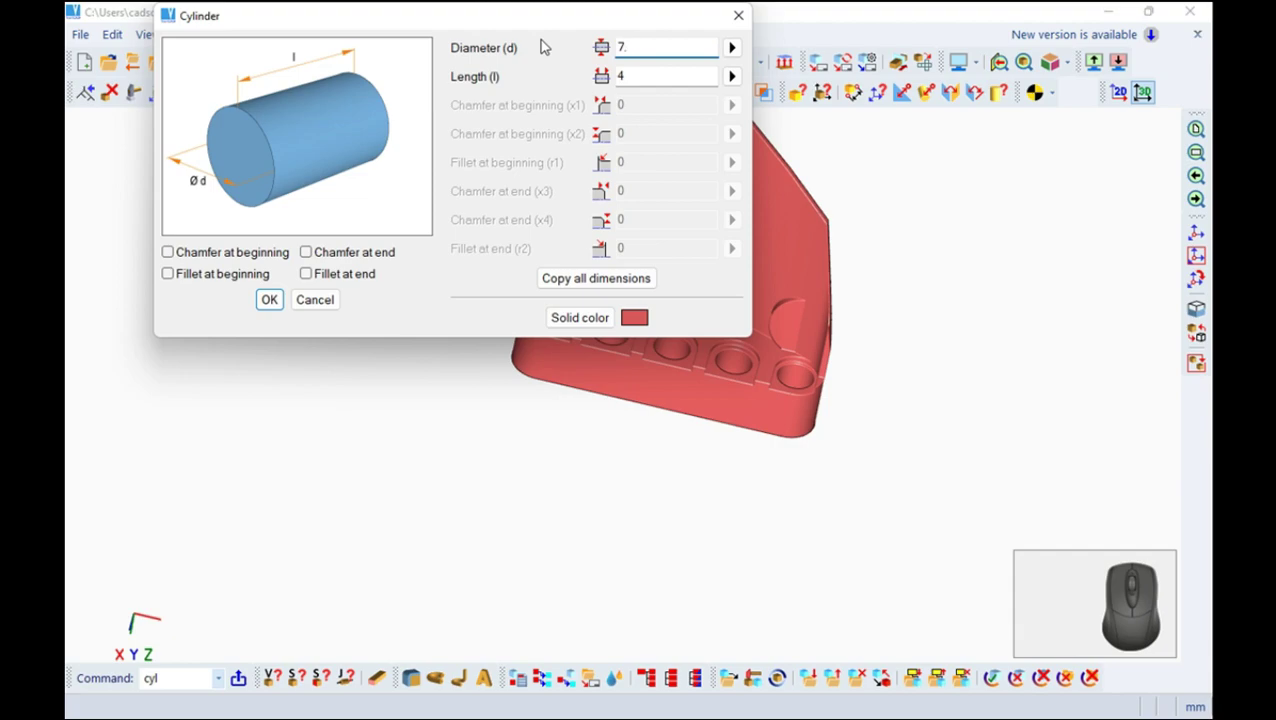
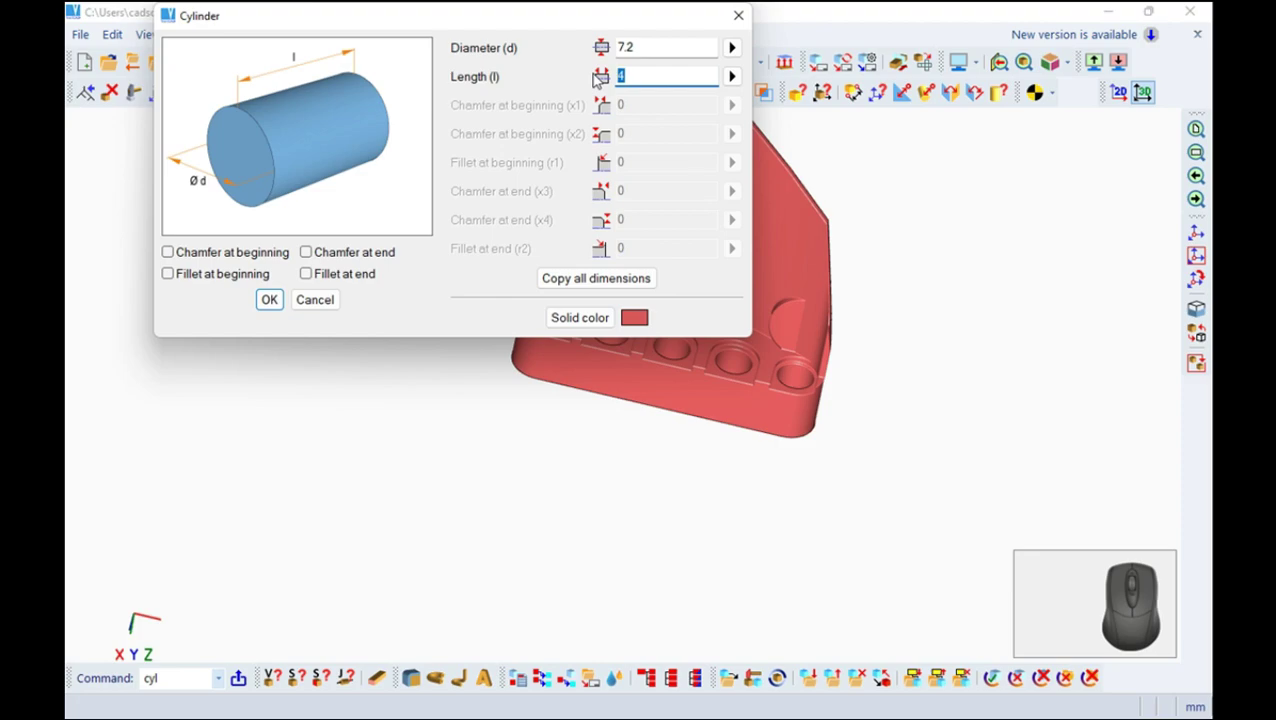
pyautogui.press('8')
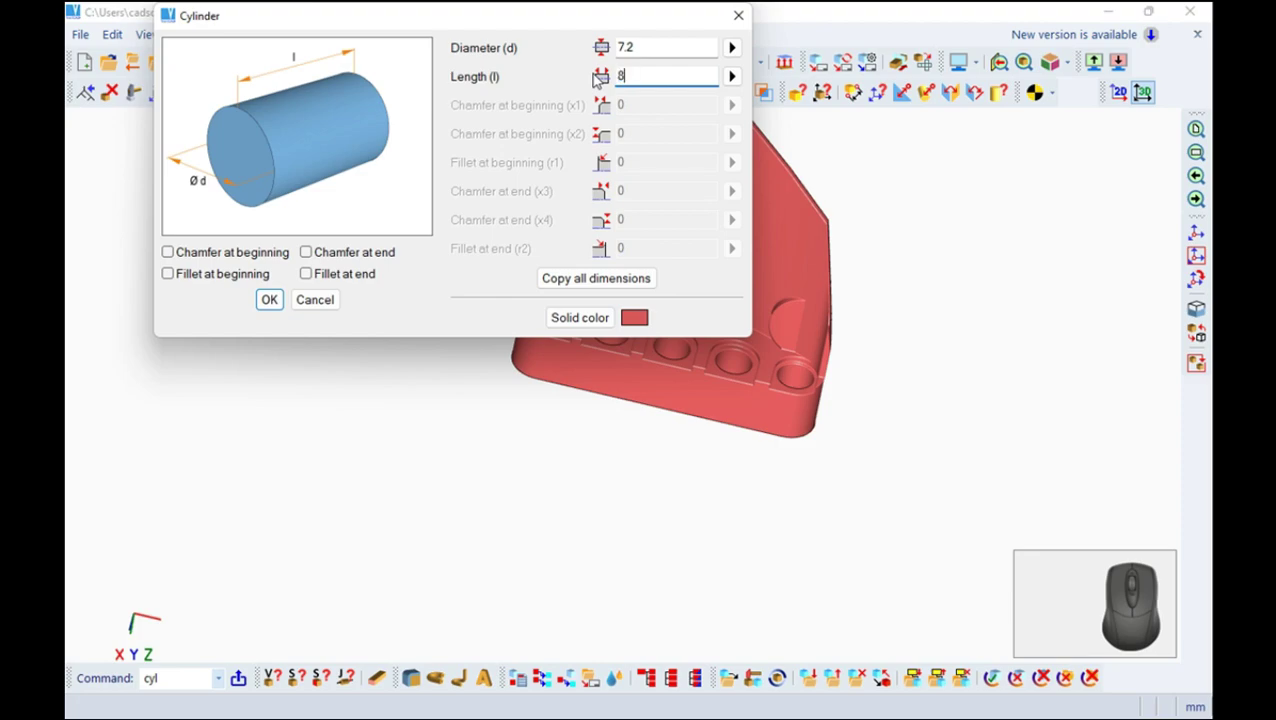
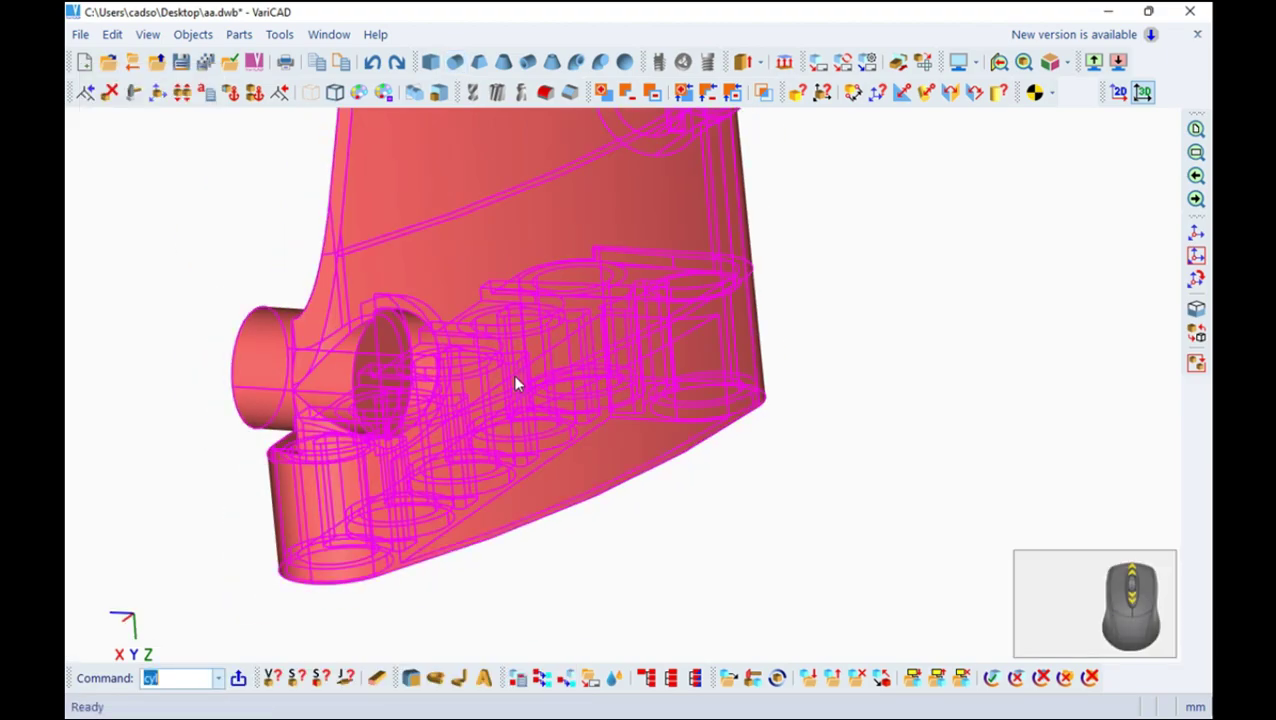
# Add the boss to the bracket and orbit to view its underside for drilling
pyautogui.middleClick(842, 344)
pyautogui.moveTo(611, 337); pyautogui.dragTo(611, 326)
pyautogui.middleClick(615, 366)
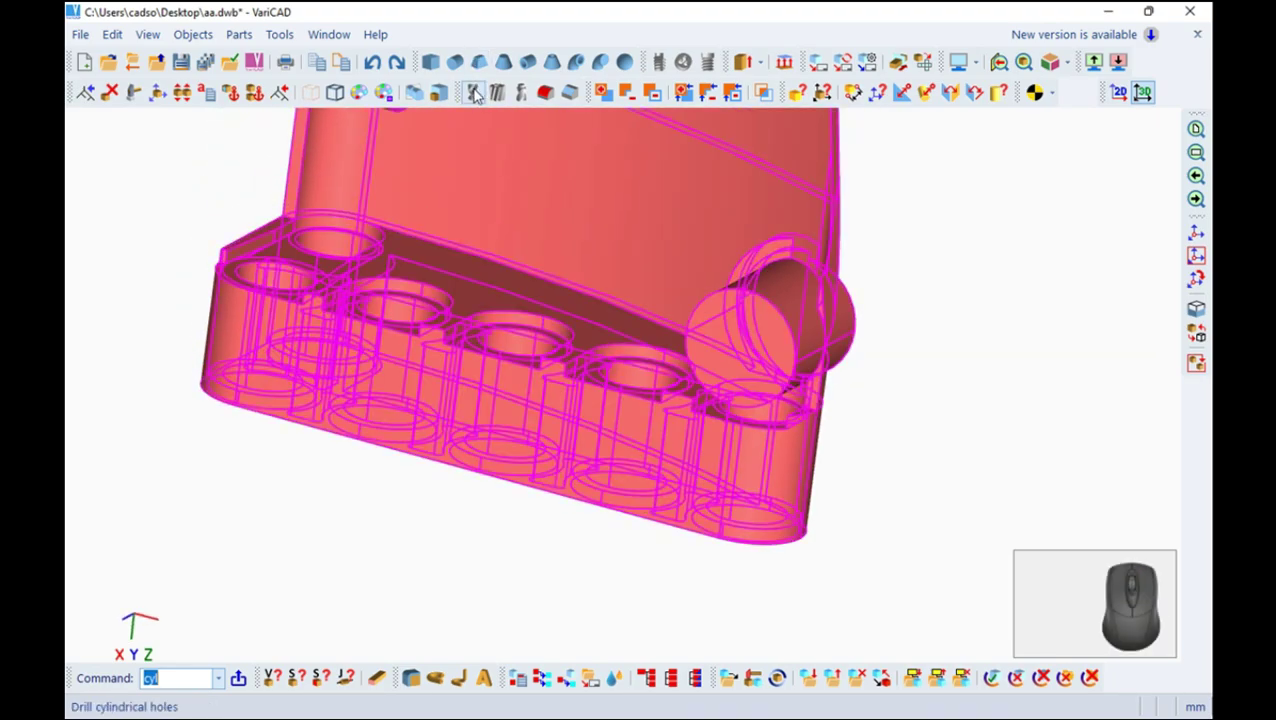
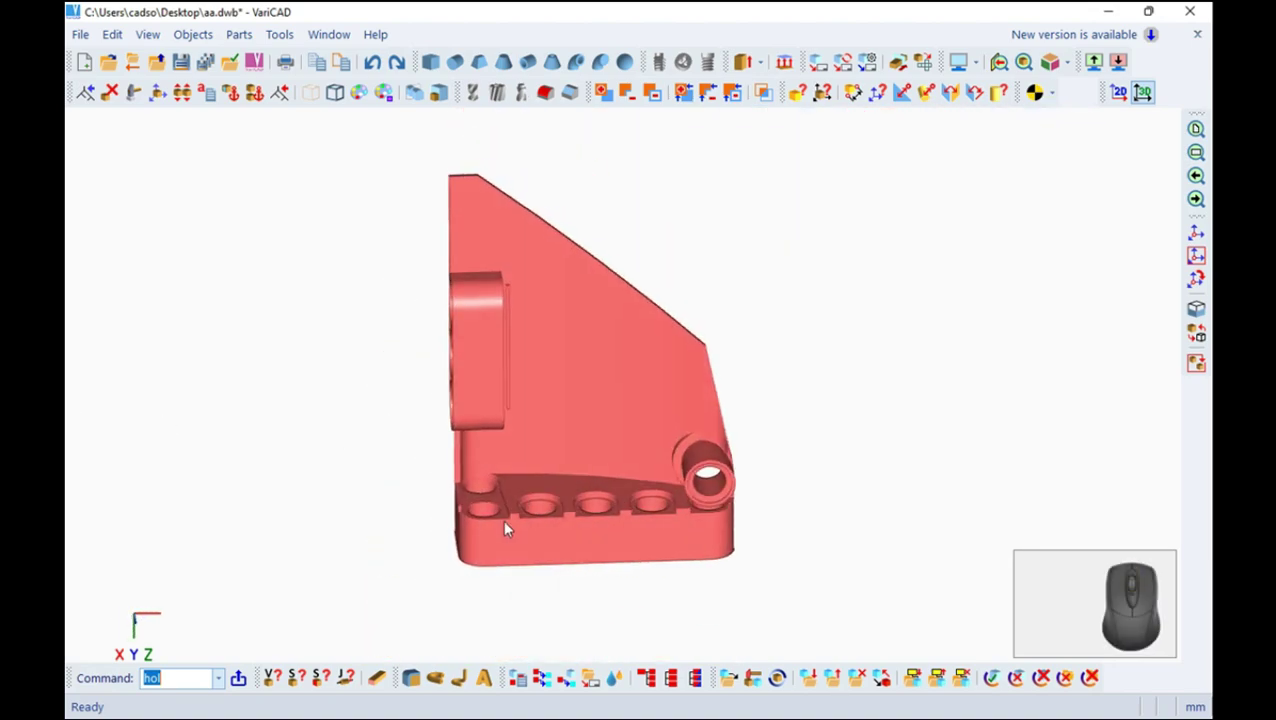
# Finish the drilled hole and save the bracket part
pyautogui.middleClick(911, 371)
pyautogui.click(186, 58)
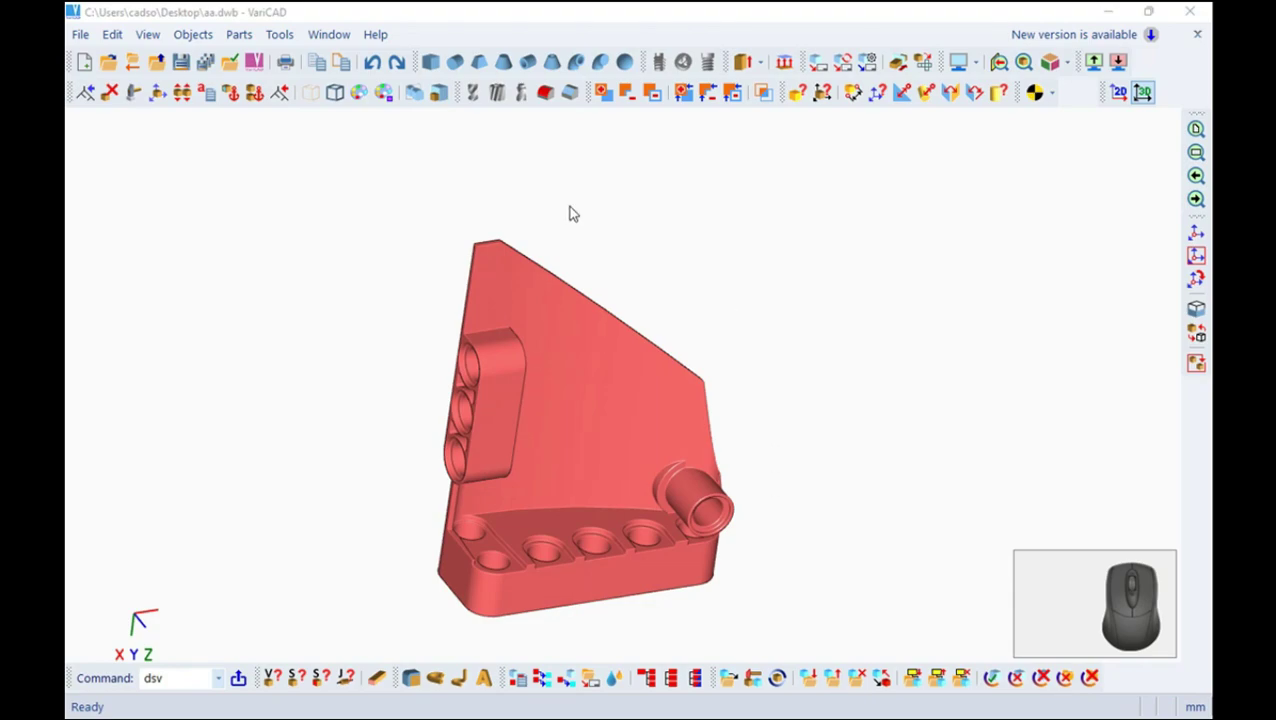
pyautogui.click(95, 35)
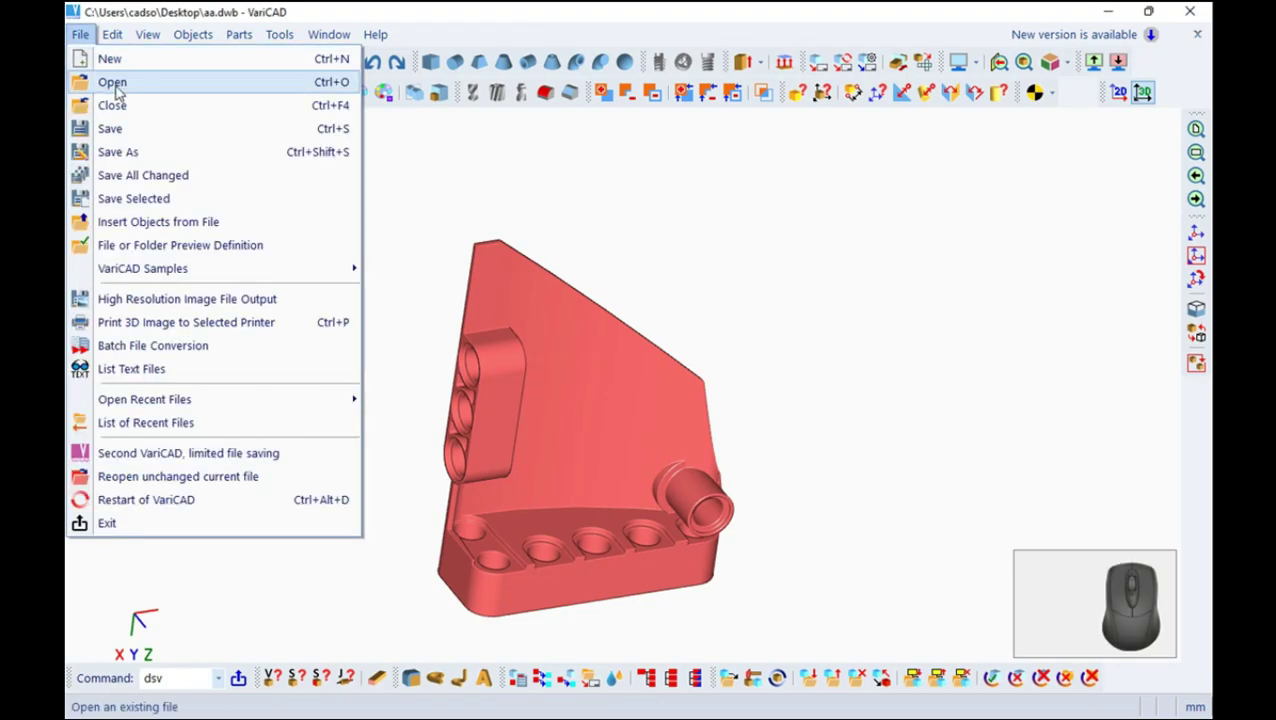
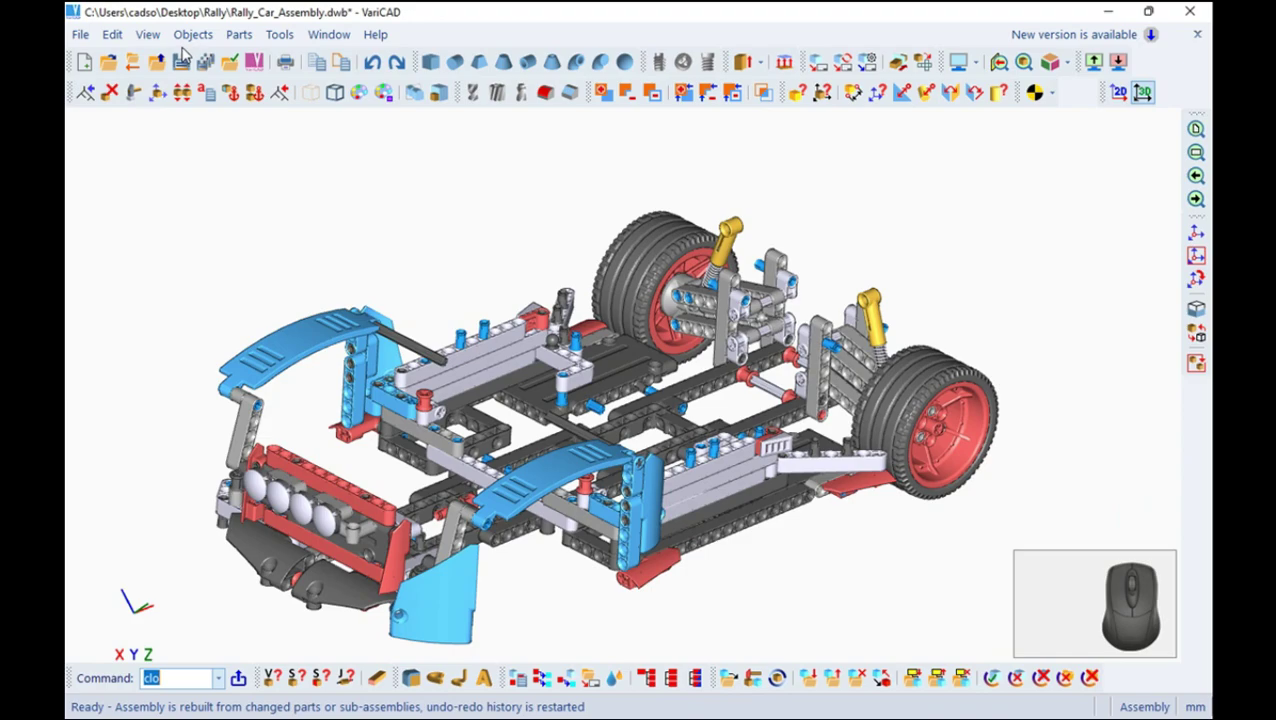
# Run Unblank for selected objects and zoom toward the hidden rear beam
pyautogui.click(339, 96)
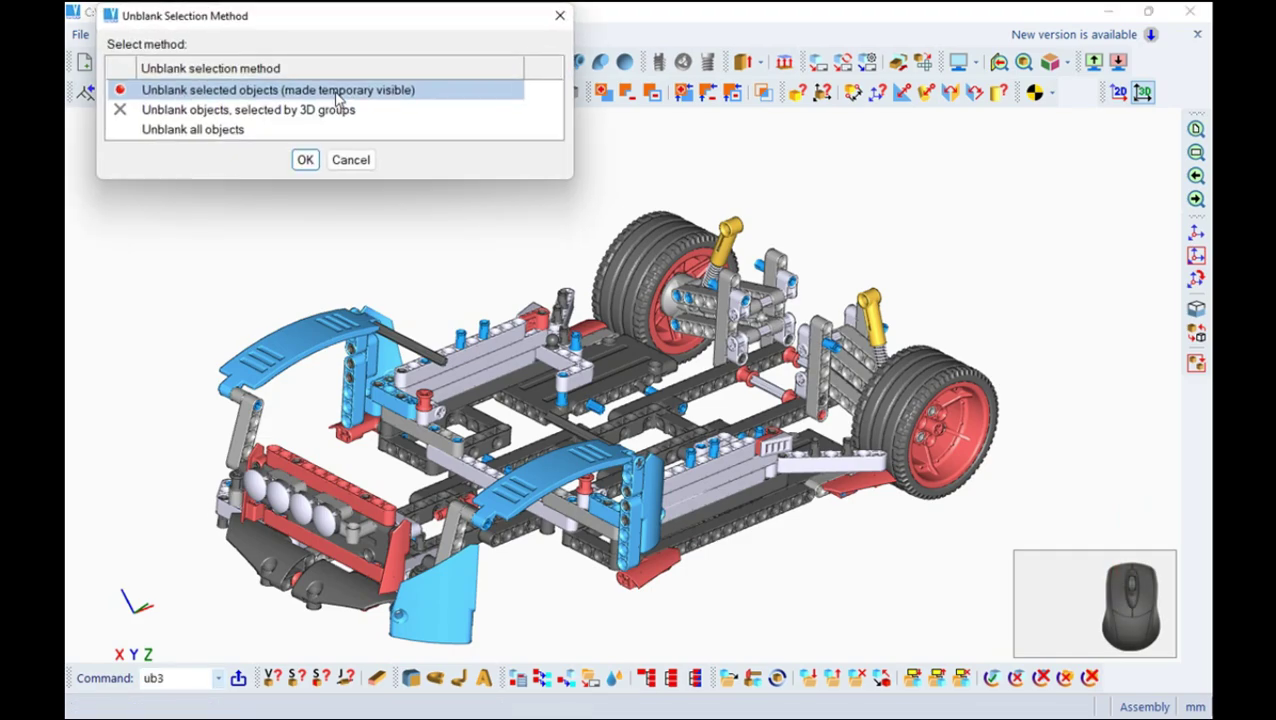
pyautogui.click(314, 156)
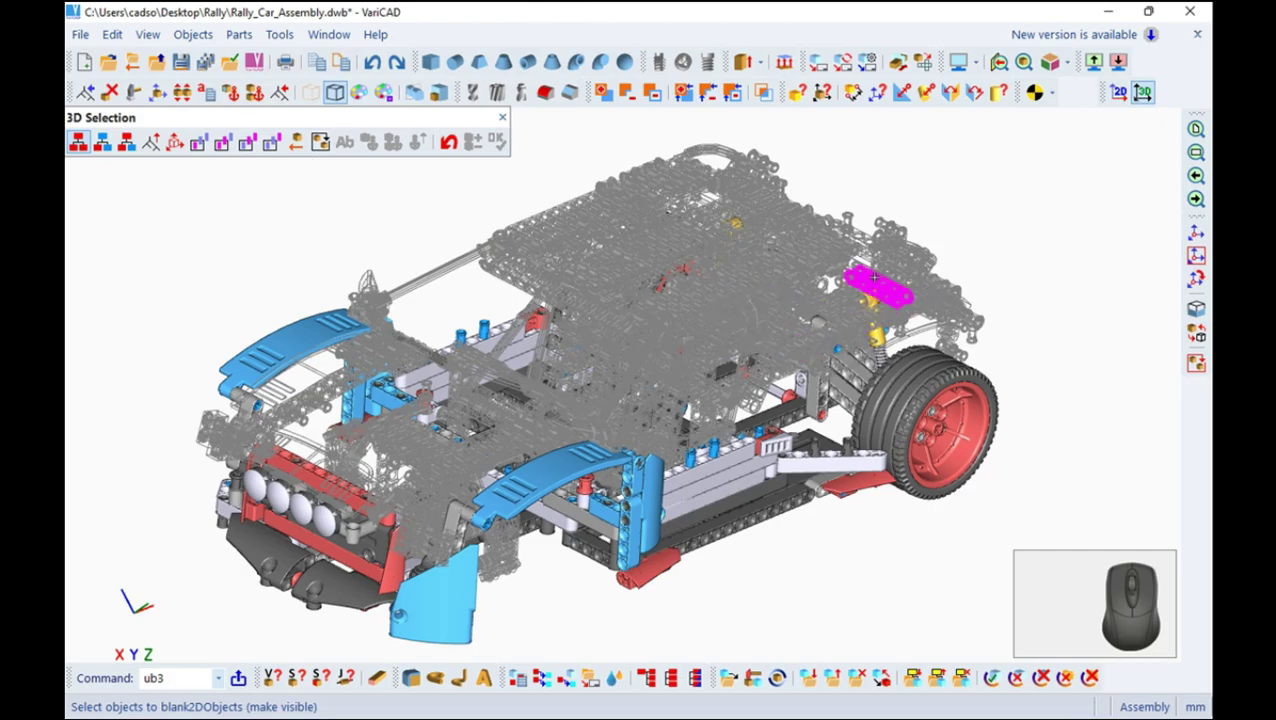
pyautogui.moveTo(202, 238); pyautogui.dragTo(194, 161)
pyautogui.middleClick(194, 161)
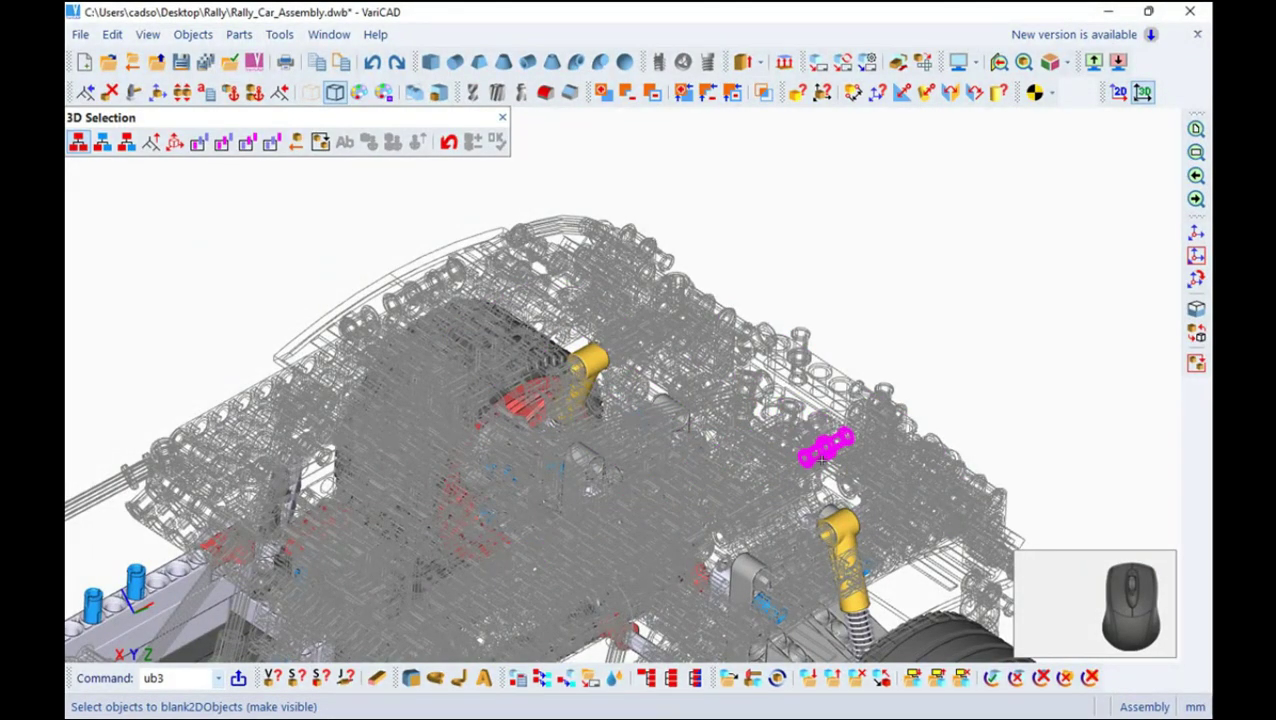
pyautogui.moveTo(398, 296); pyautogui.dragTo(338, 299)
pyautogui.moveTo(338, 299); pyautogui.dragTo(411, 183)
pyautogui.scroll(3)
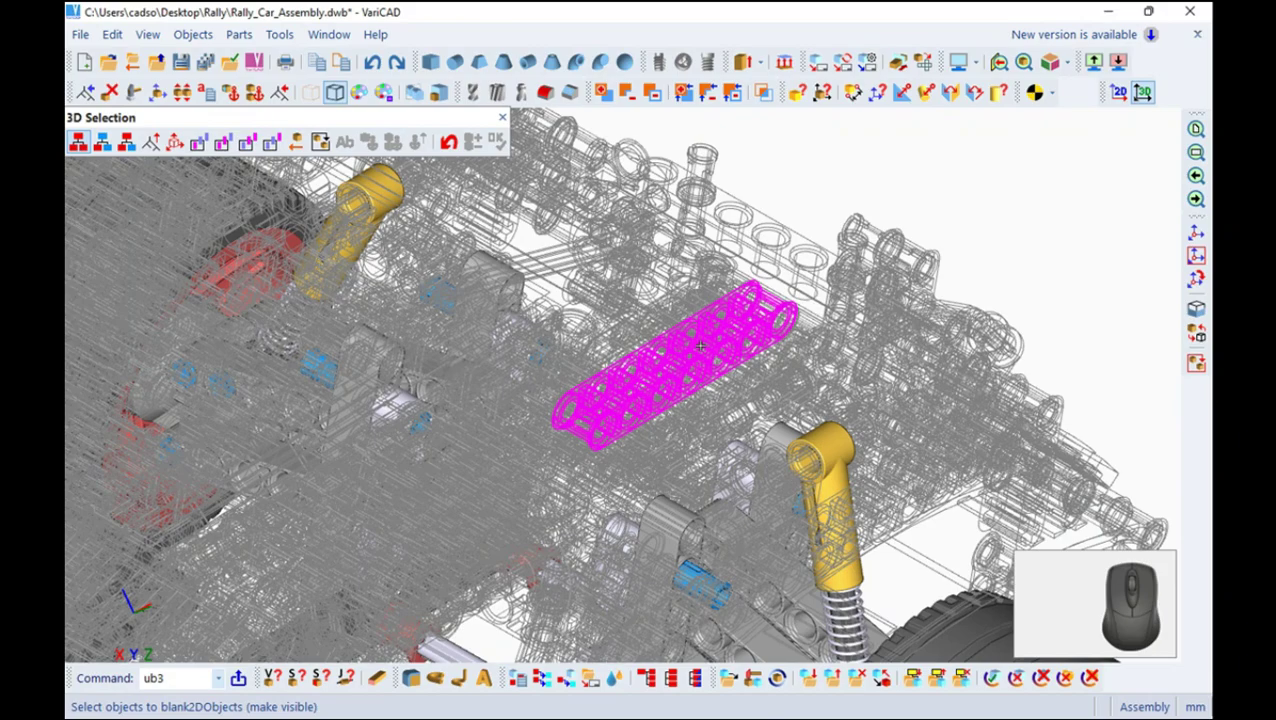
# Pick the hidden blue beam and confirm showing it again
pyautogui.click(626, 186)
pyautogui.click(430, 195)
pyautogui.click(626, 186)
pyautogui.middleClick(636, 371)
pyautogui.middleClick(613, 377)
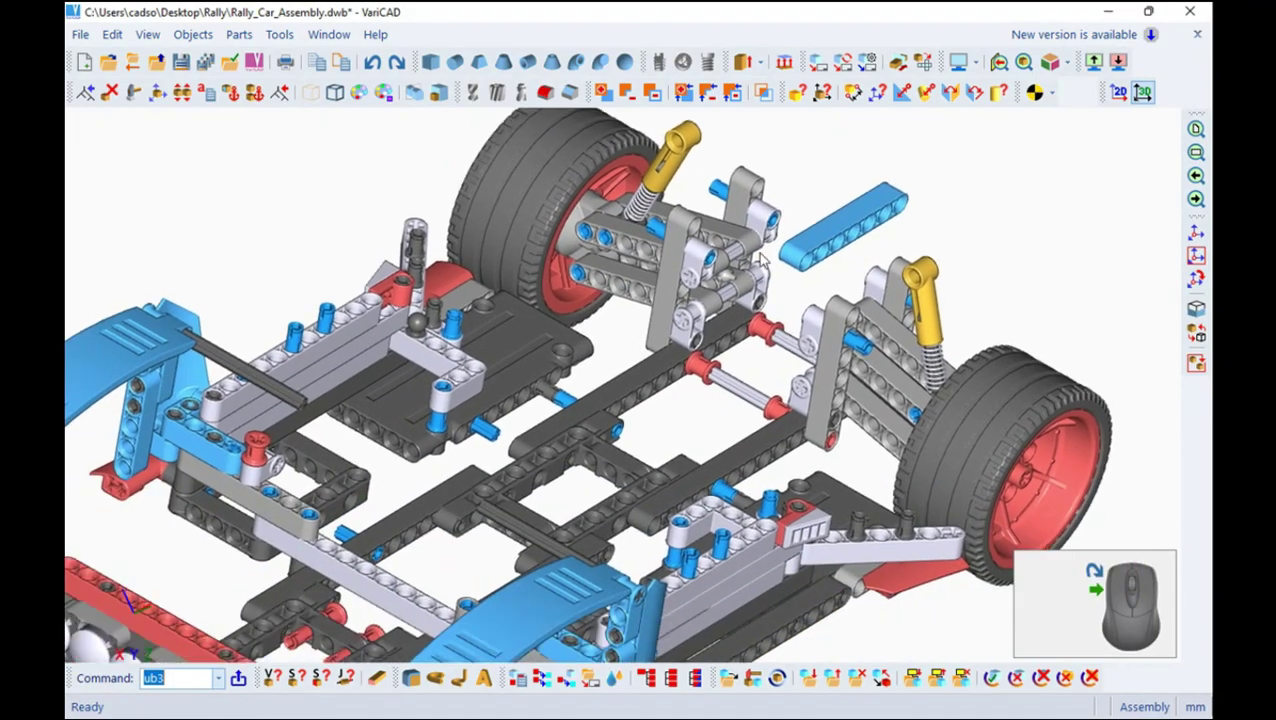
# Rotate the grey beam in the assembly by the entered angle
pyautogui.moveTo(530, 497); pyautogui.dragTo(440, 305)
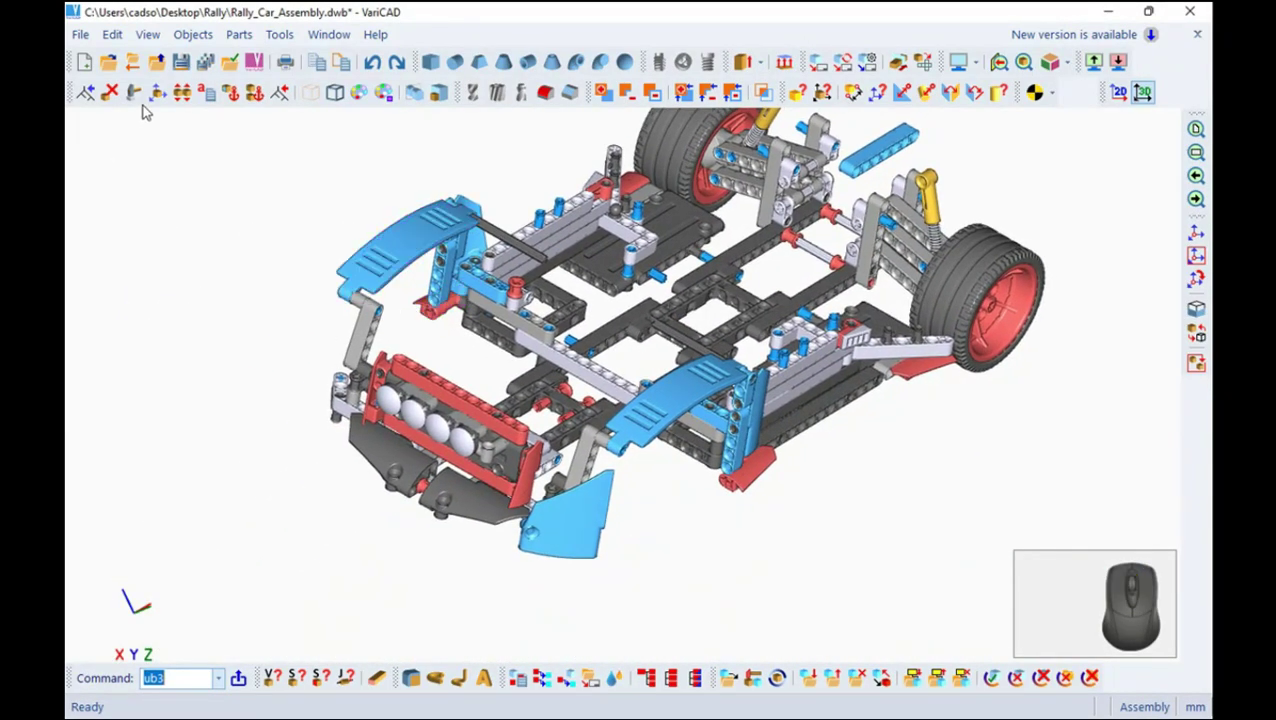
pyautogui.click(164, 85)
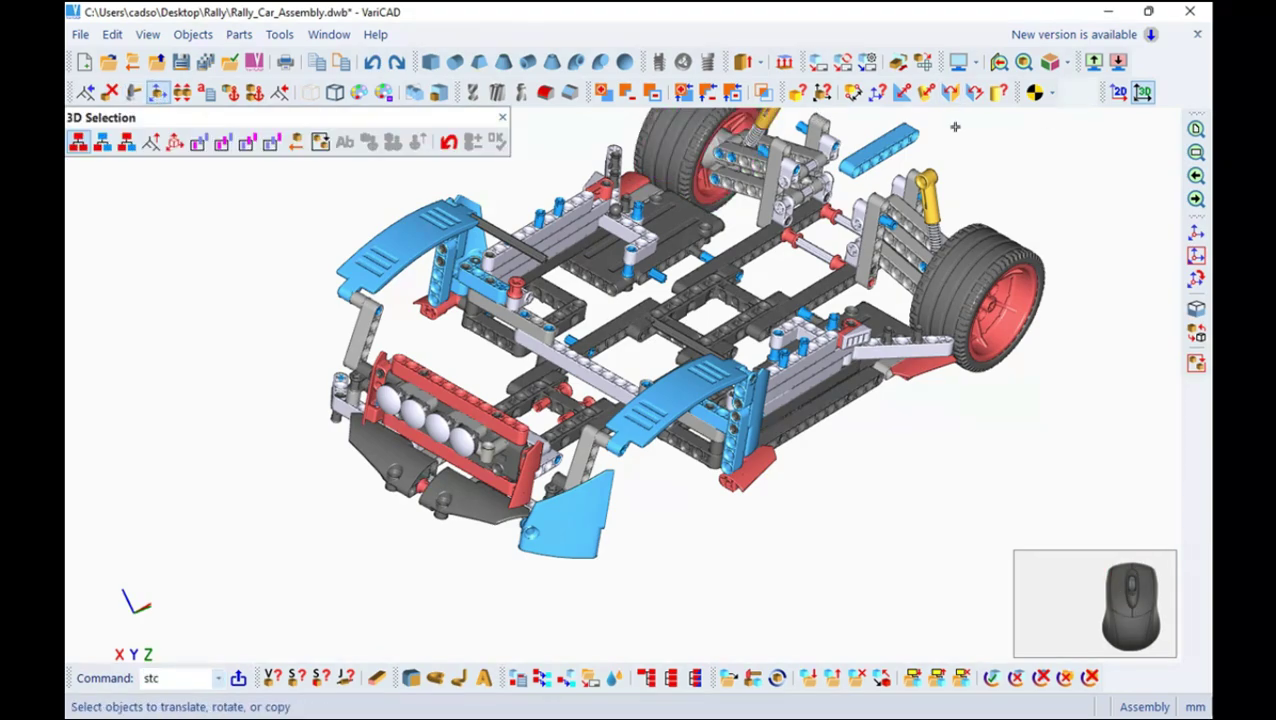
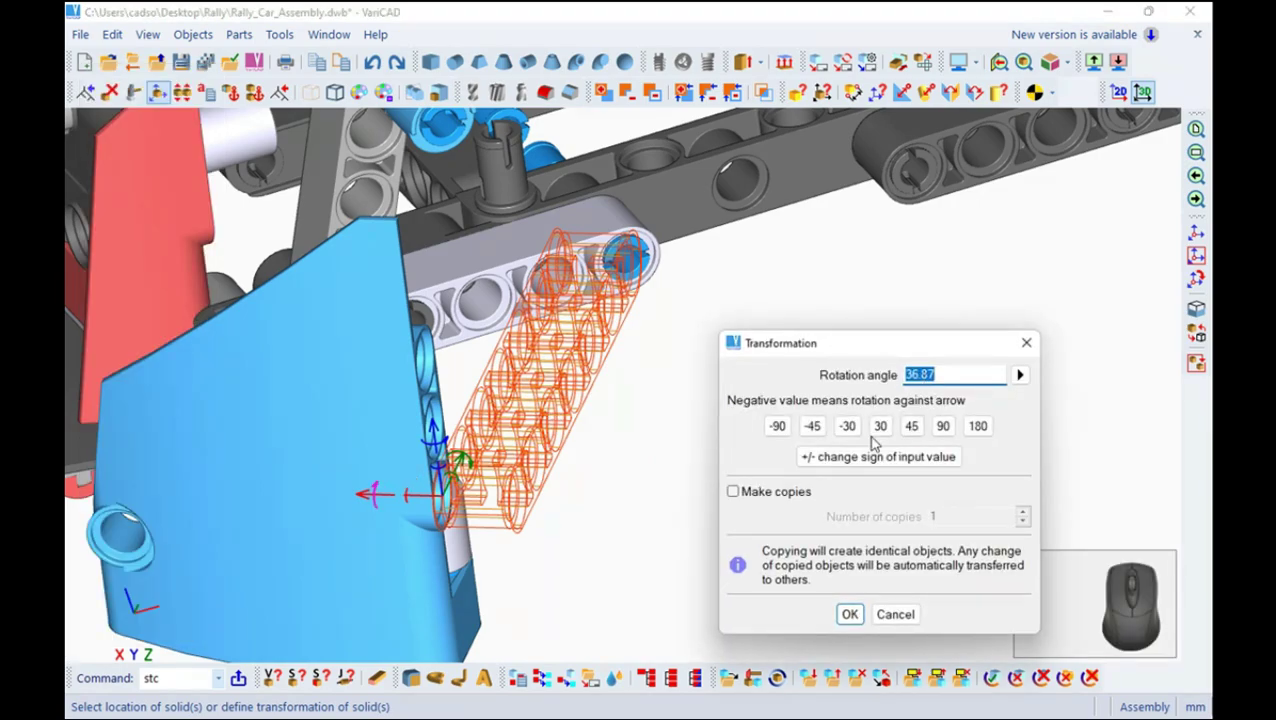
pyautogui.click(786, 427)
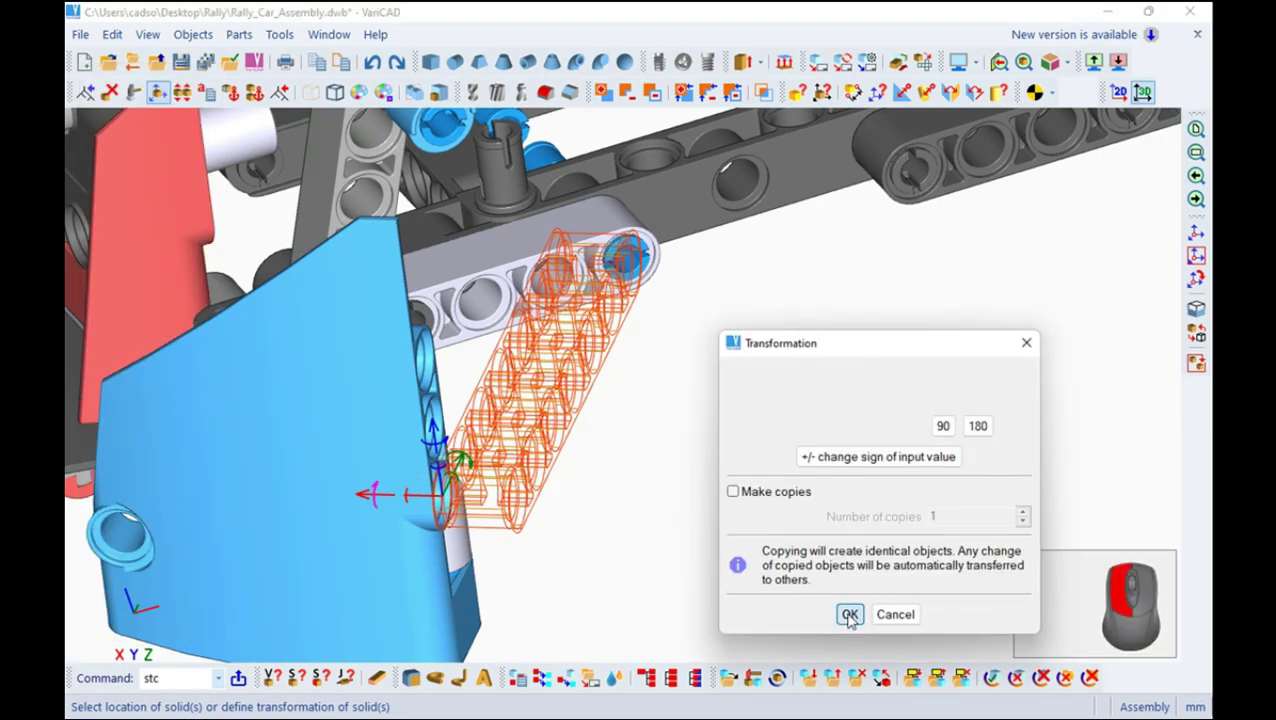
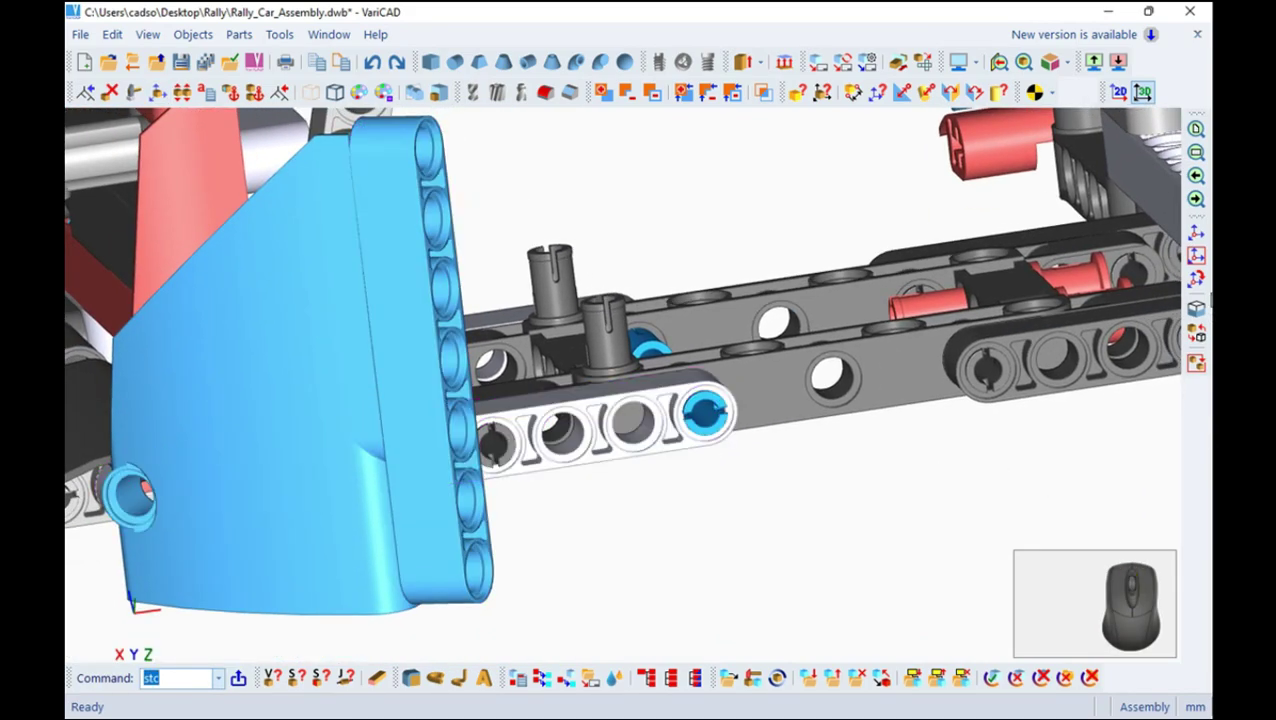
# Set the view rotation centre on the beam's end hole and orbit around it
pyautogui.click(486, 355)
pyautogui.click(486, 355)
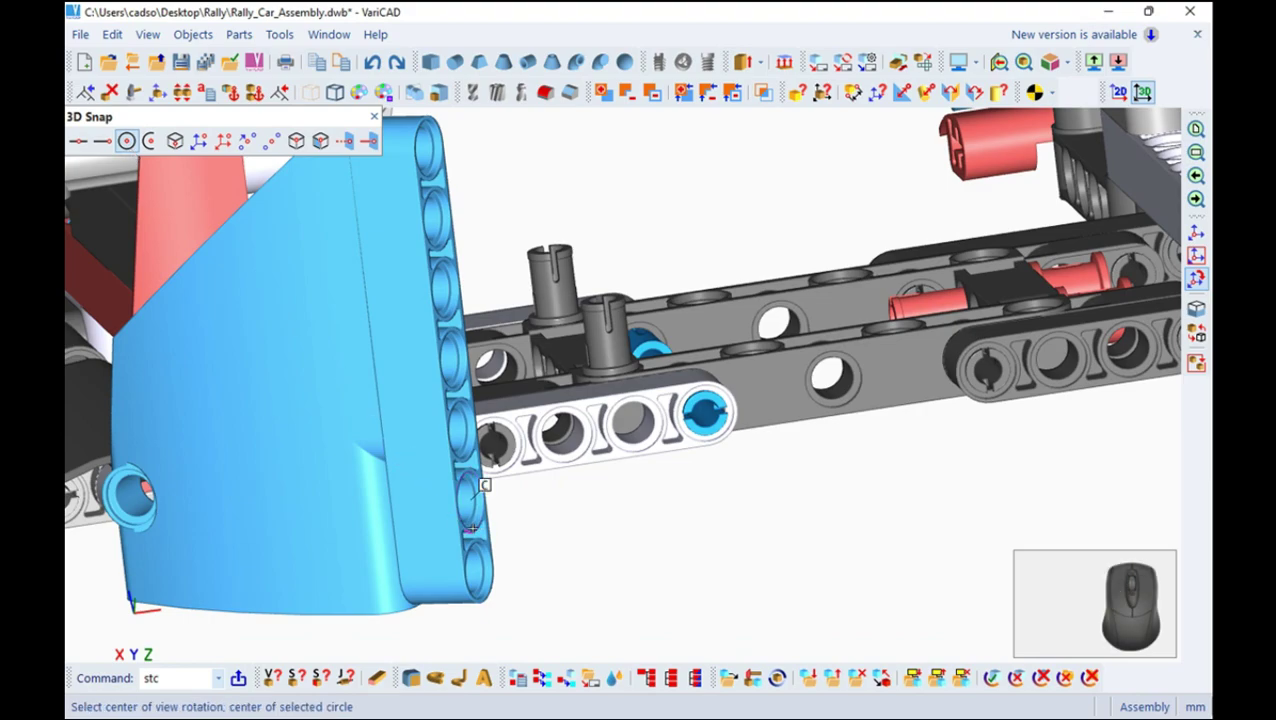
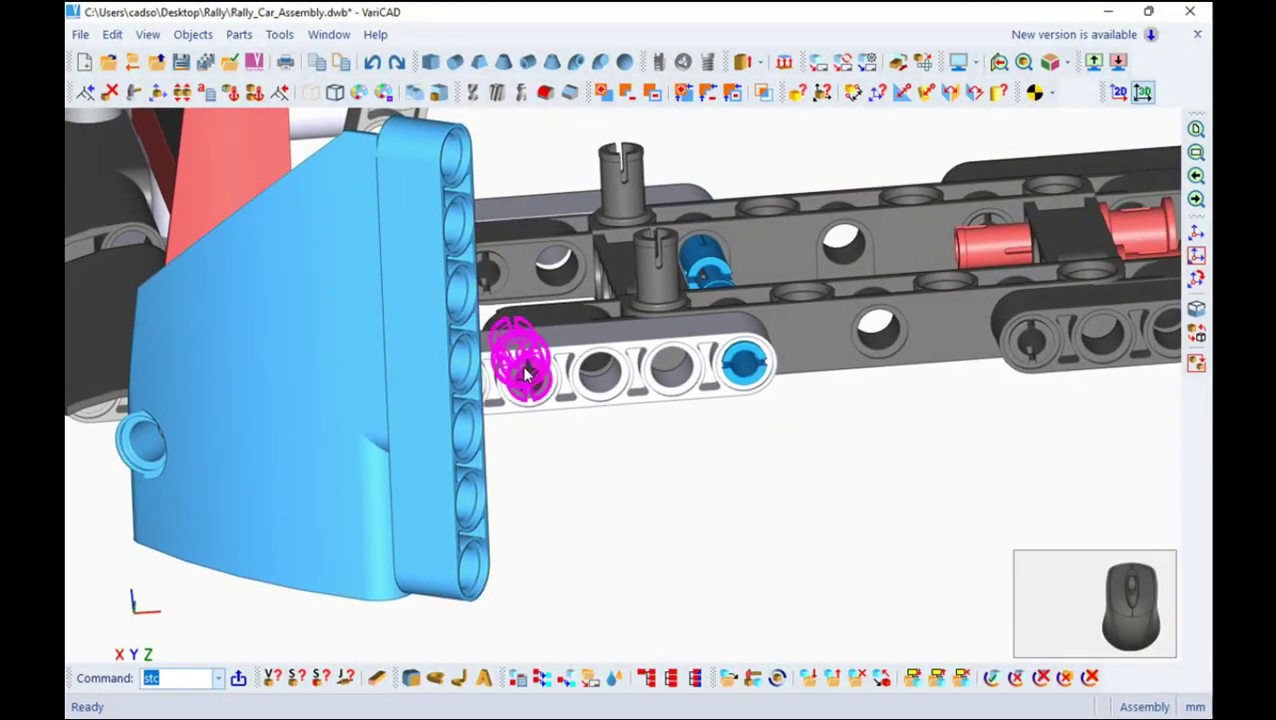
pyautogui.moveTo(529, 514); pyautogui.dragTo(532, 515)
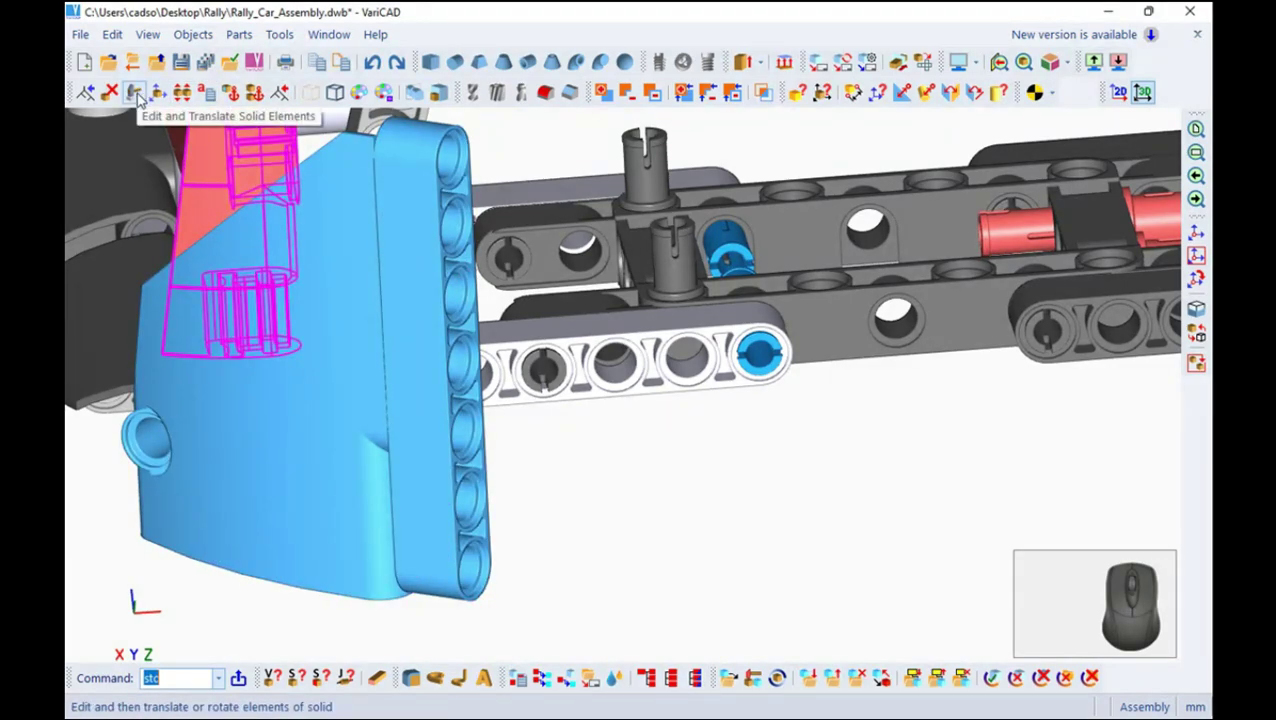
pyautogui.click(164, 96)
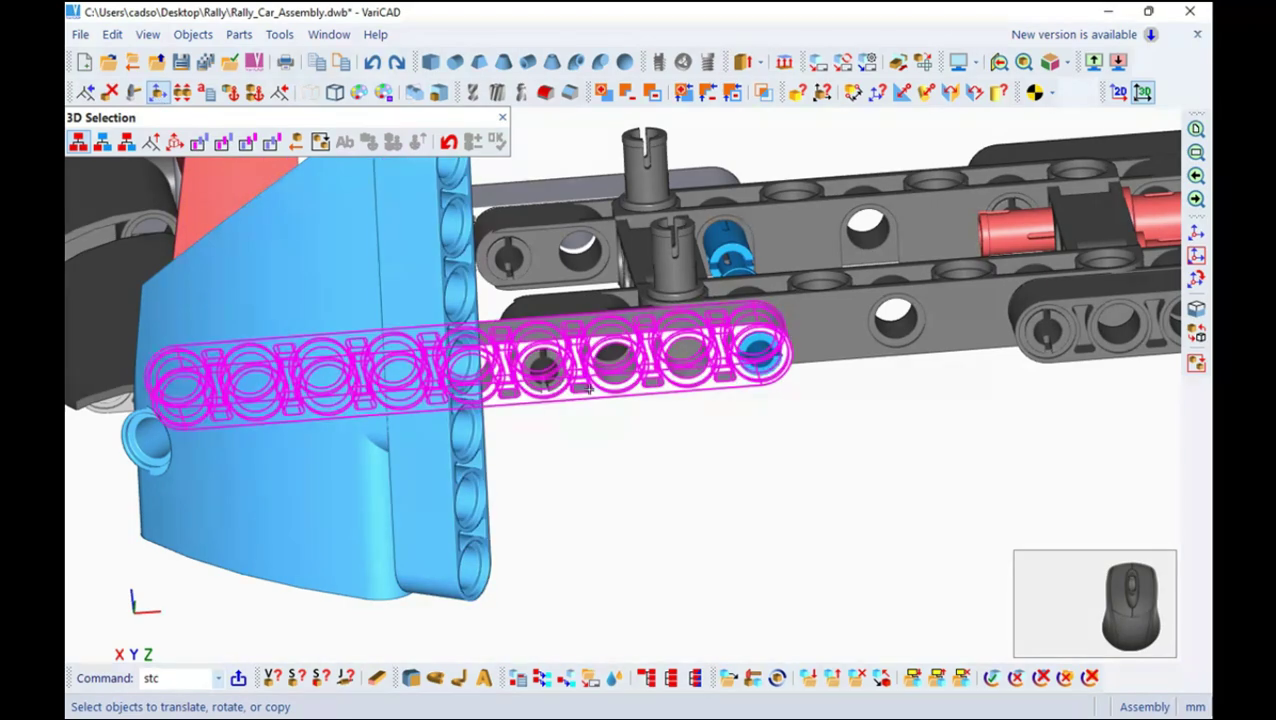
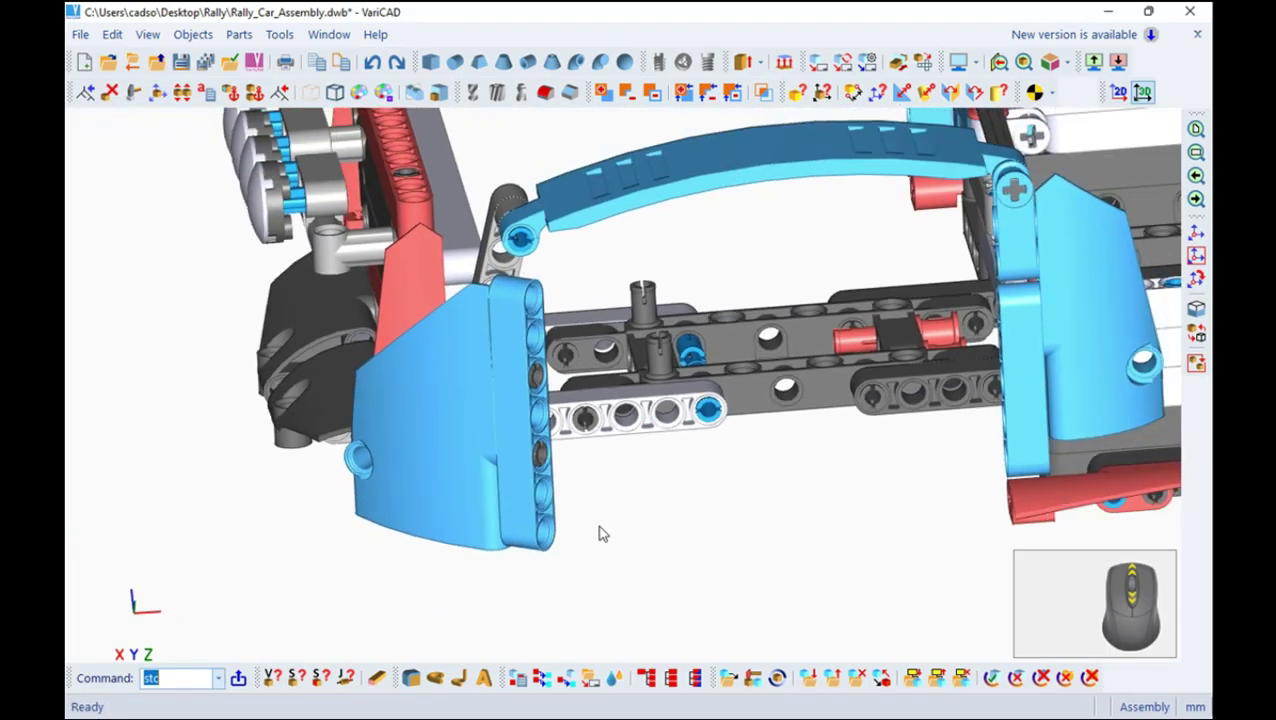
# Orbit the model to face the car's front and engine
pyautogui.moveTo(616, 513); pyautogui.dragTo(729, 565)
pyautogui.moveTo(745, 562); pyautogui.dragTo(275, 524)
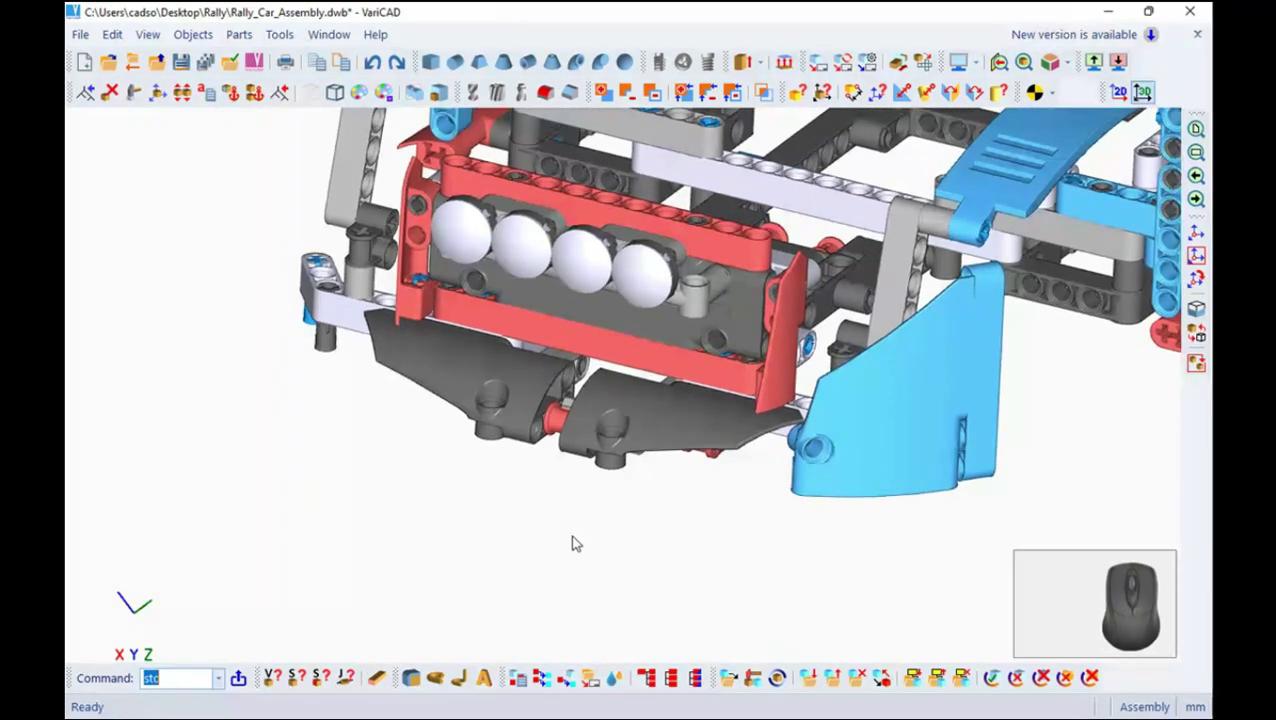
pyautogui.moveTo(551, 544); pyautogui.dragTo(517, 544)
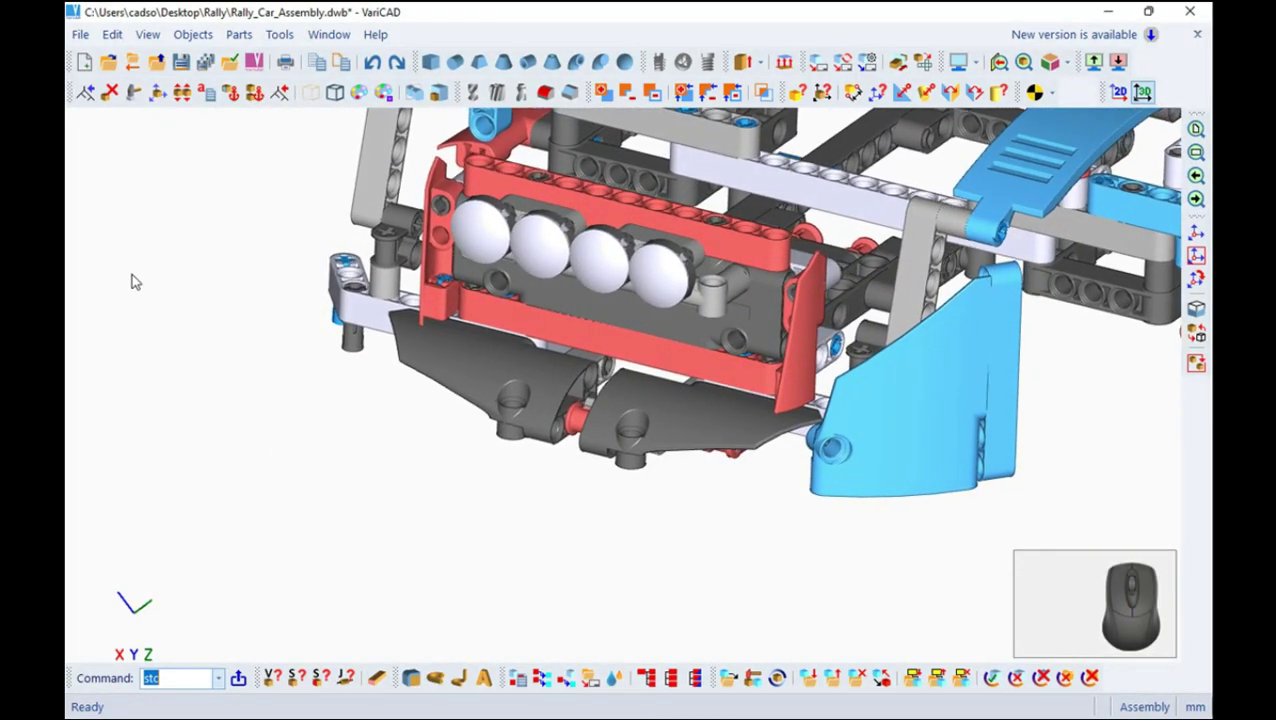
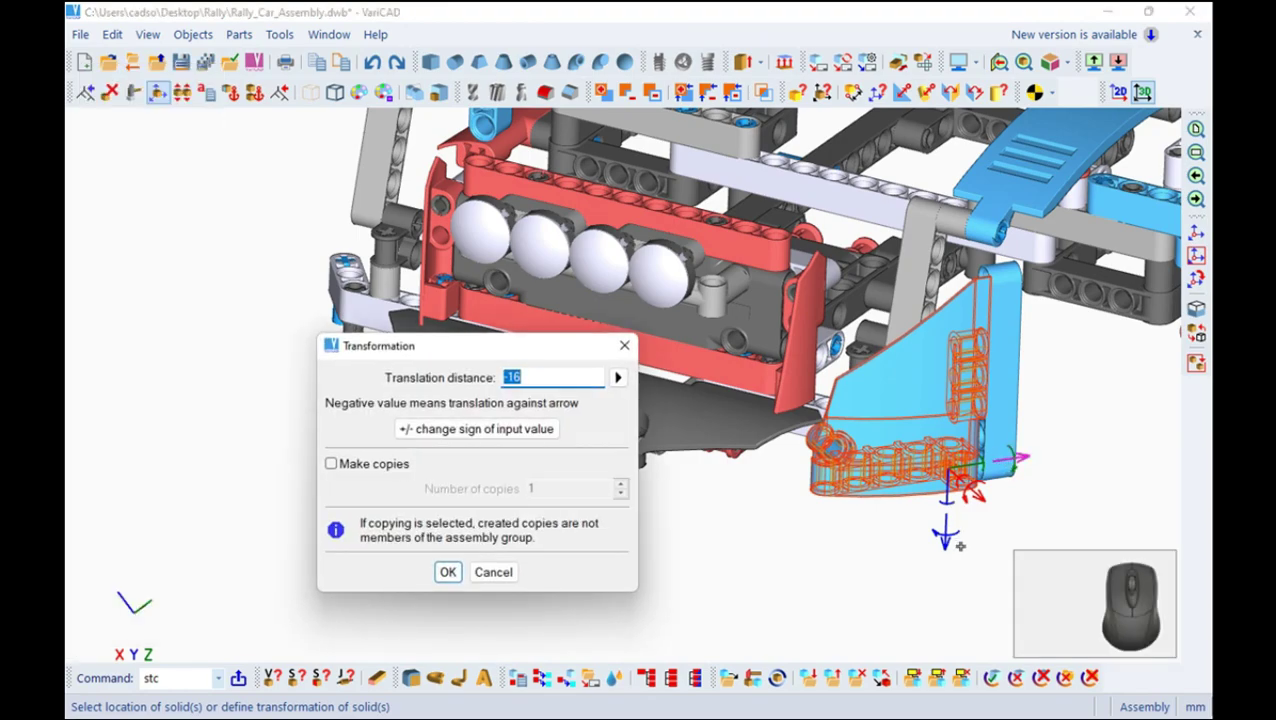
# Translate the front body panel 50 mm and accept its new location
pyautogui.press('5')
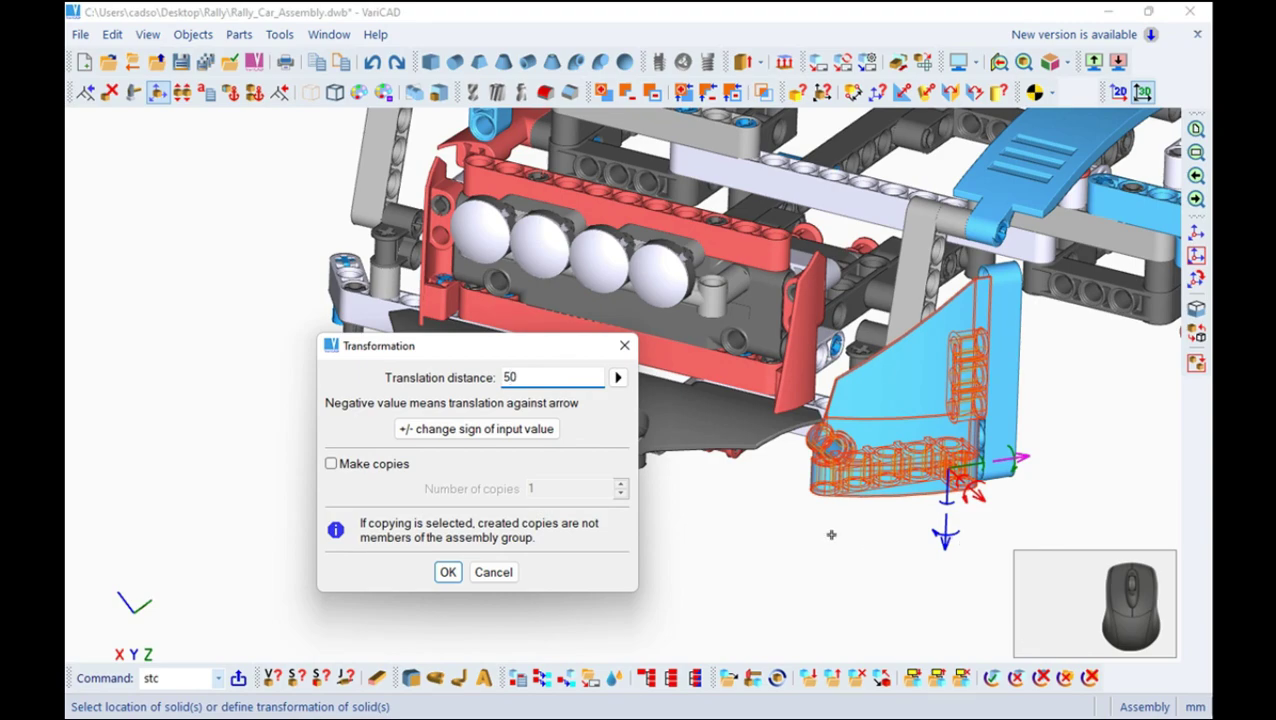
pyautogui.click(515, 429)
pyautogui.click(451, 578)
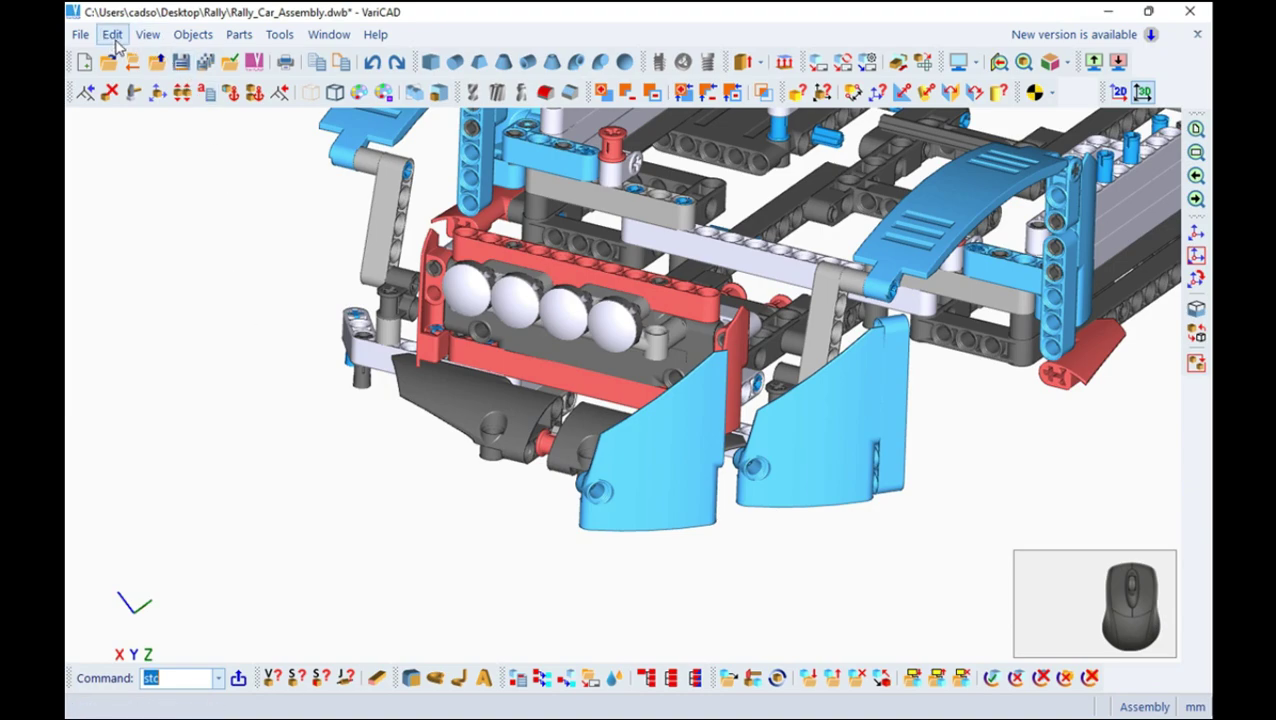
# Mirror the front body panel as a copy across a plane snapped to circle centres
pyautogui.click(124, 35)
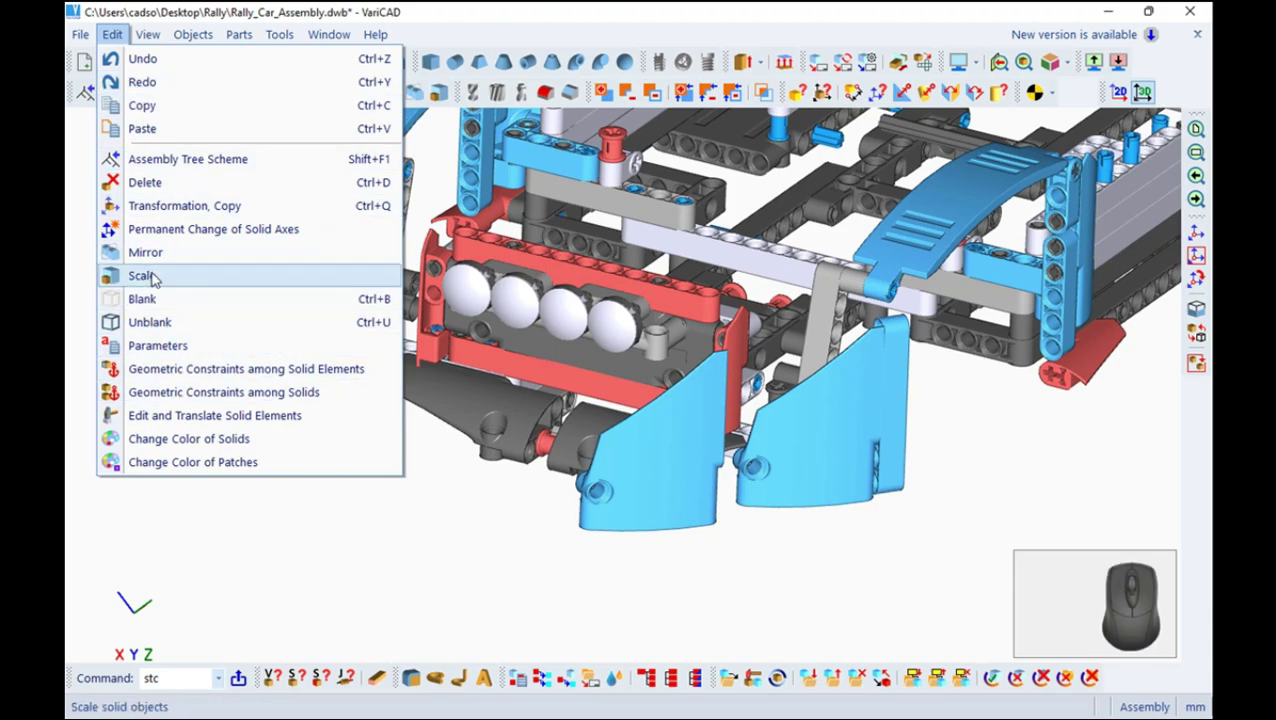
pyautogui.click(161, 249)
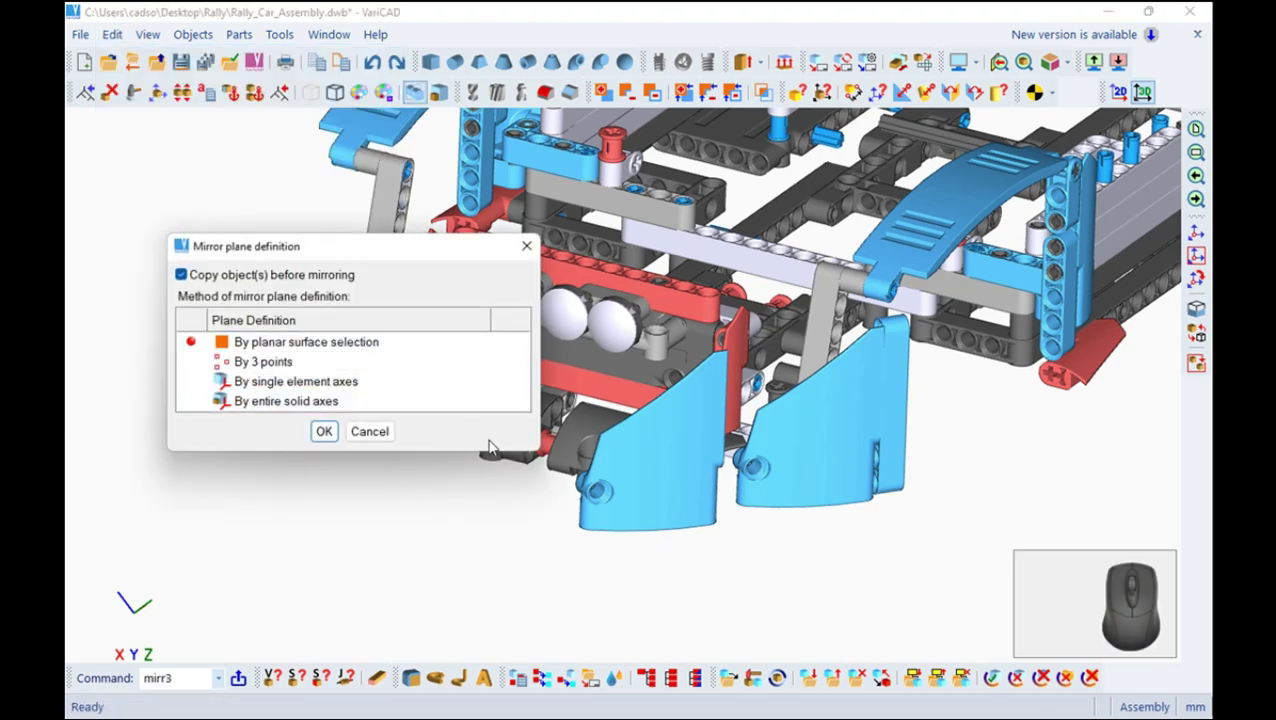
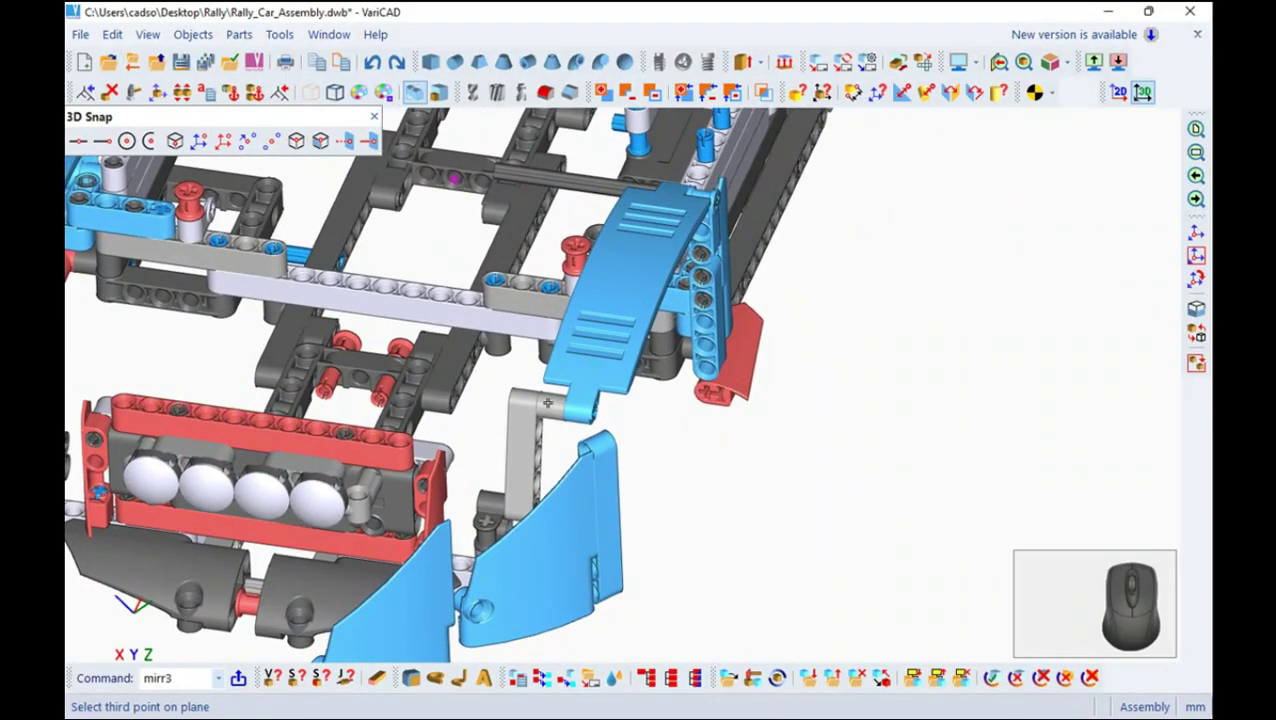
pyautogui.scroll(3)
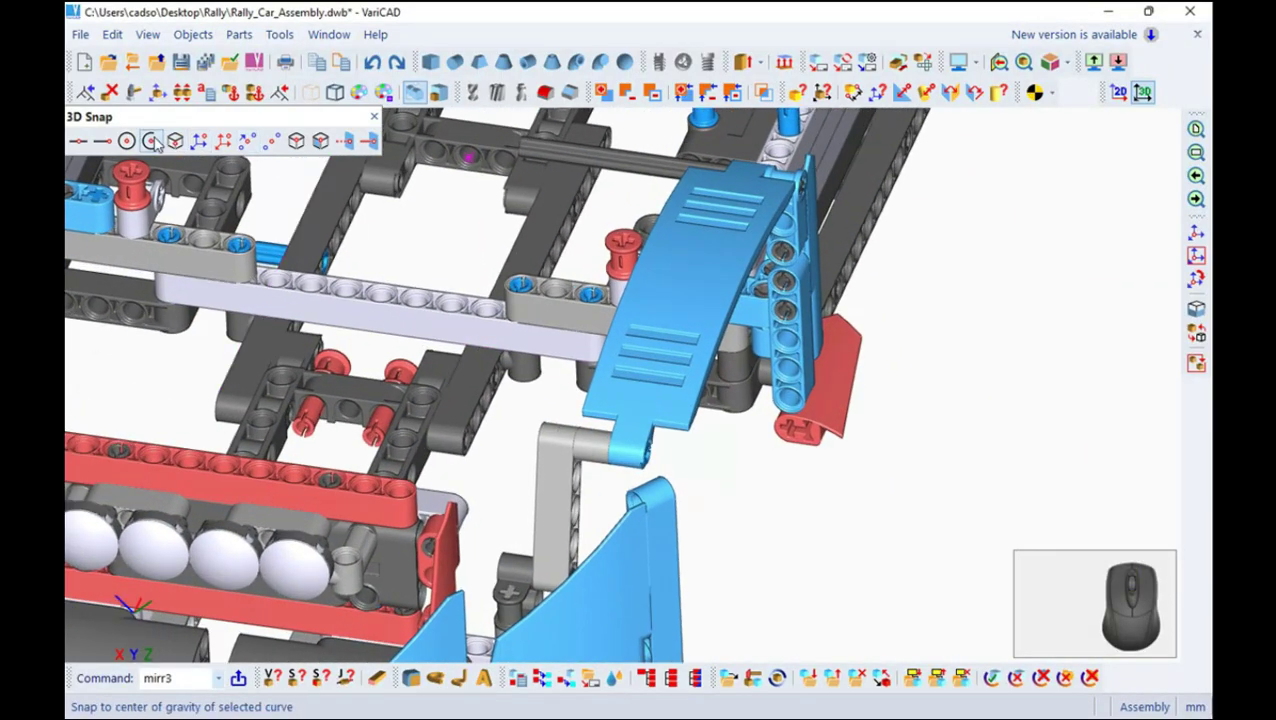
pyautogui.click(128, 142)
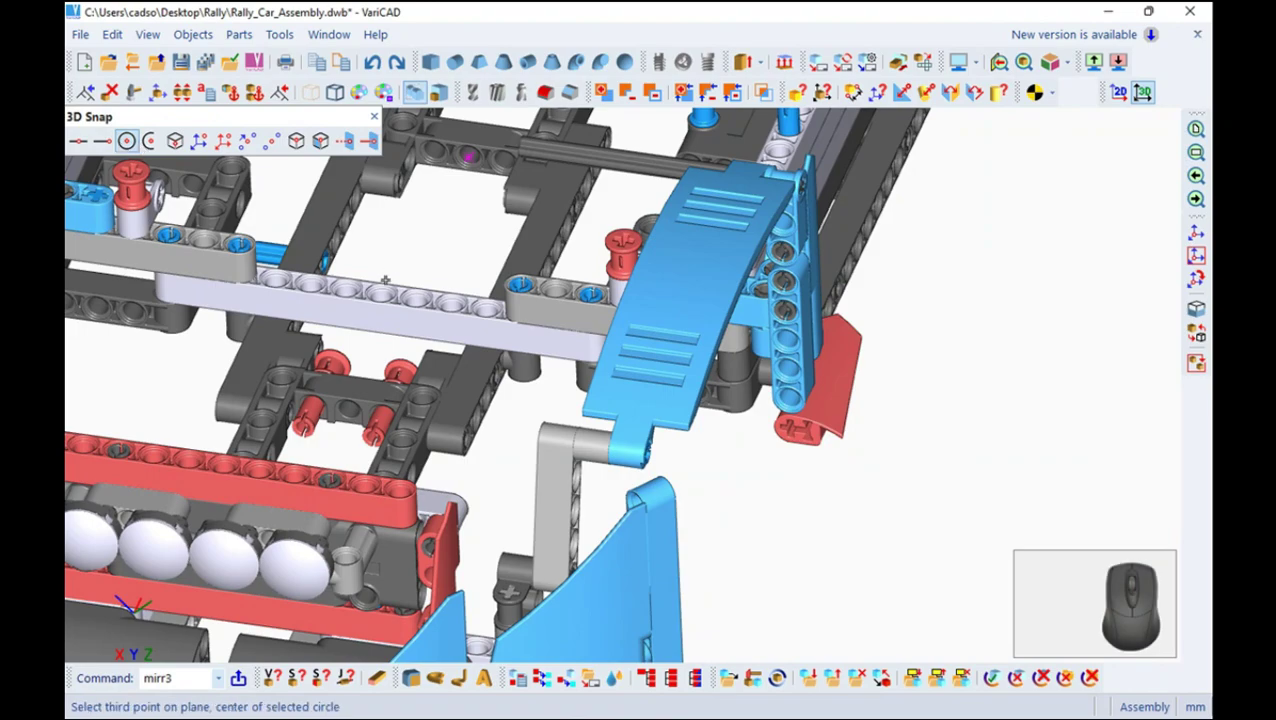
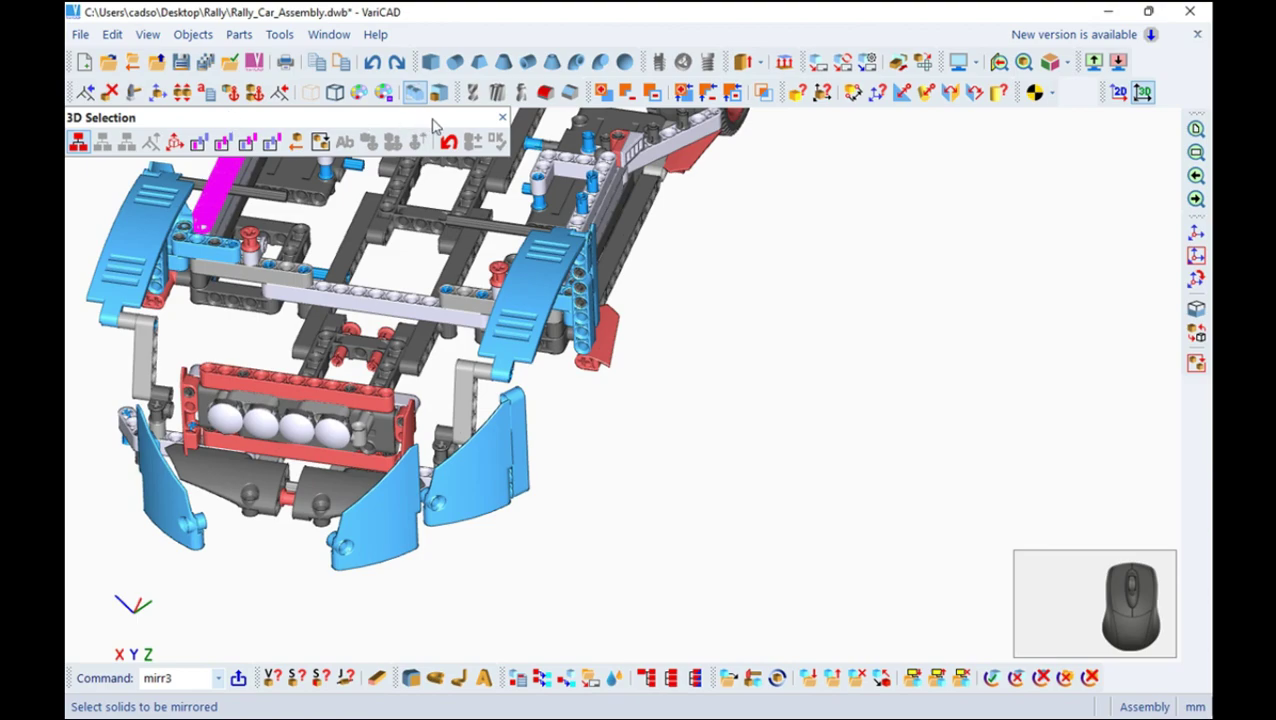
pyautogui.click(508, 116)
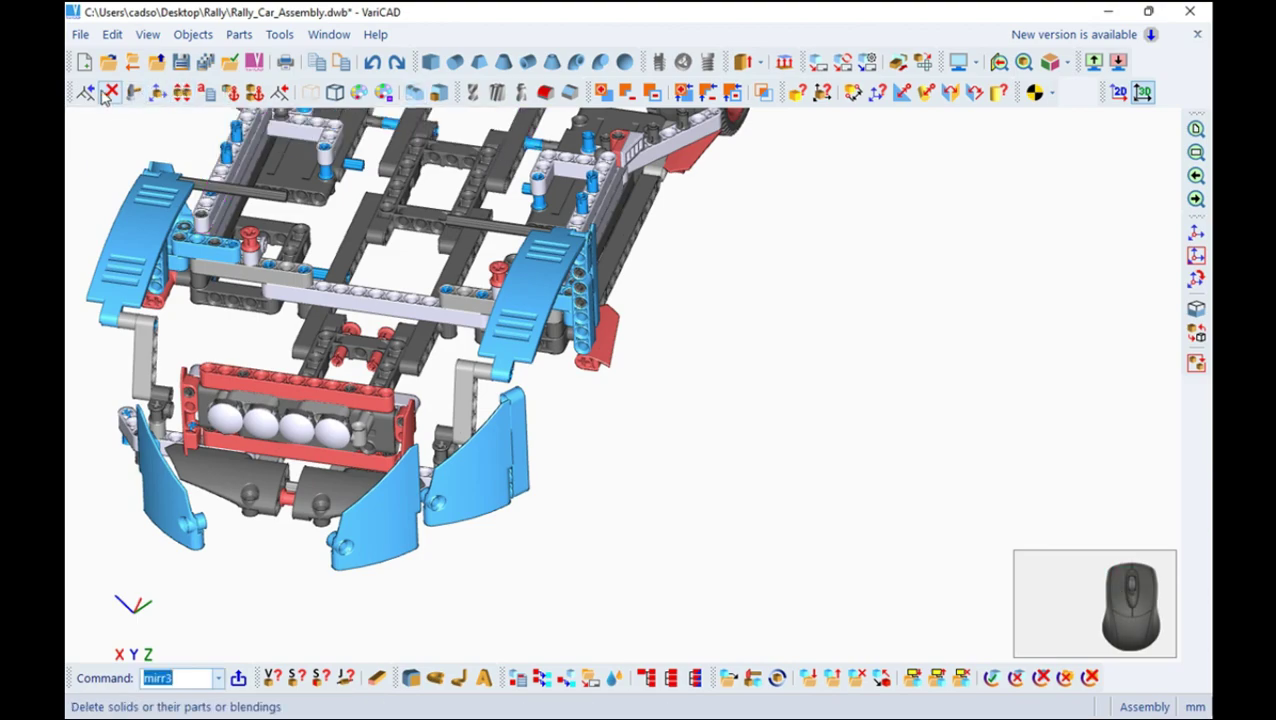
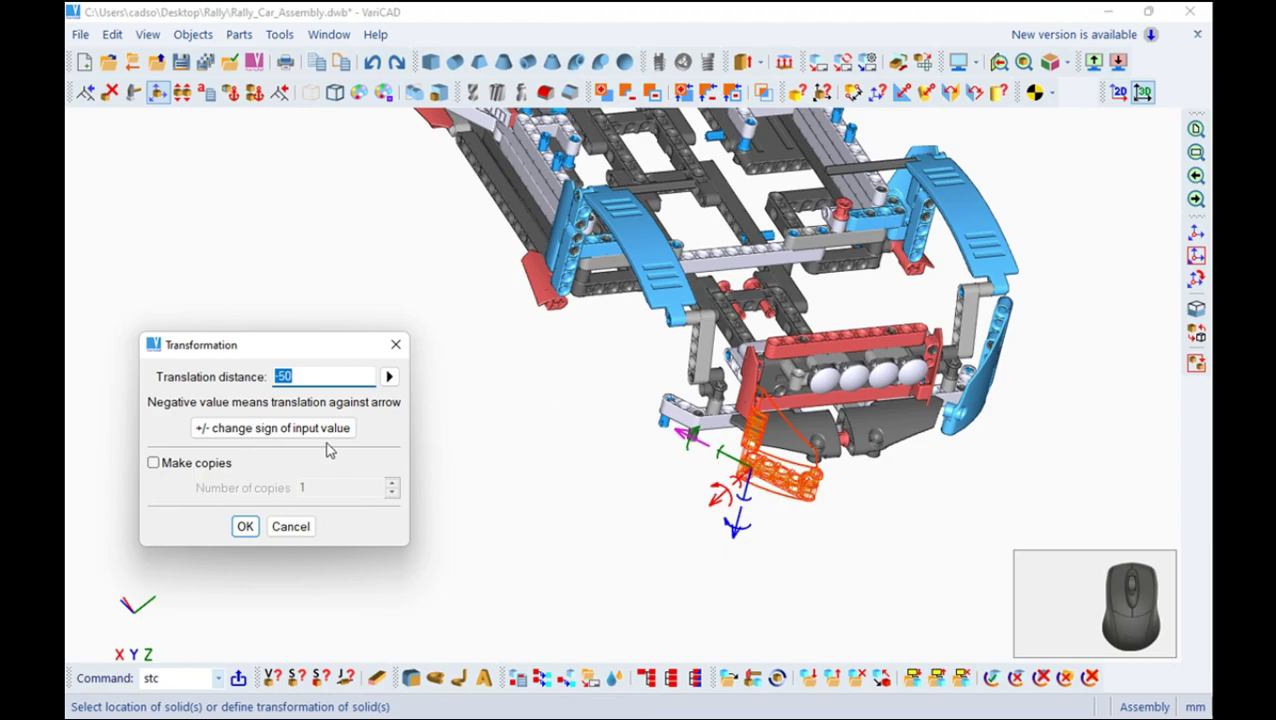
# Translate the mirrored panel -50 mm and accept its location against the engine block
pyautogui.click(319, 423)
pyautogui.click(261, 525)
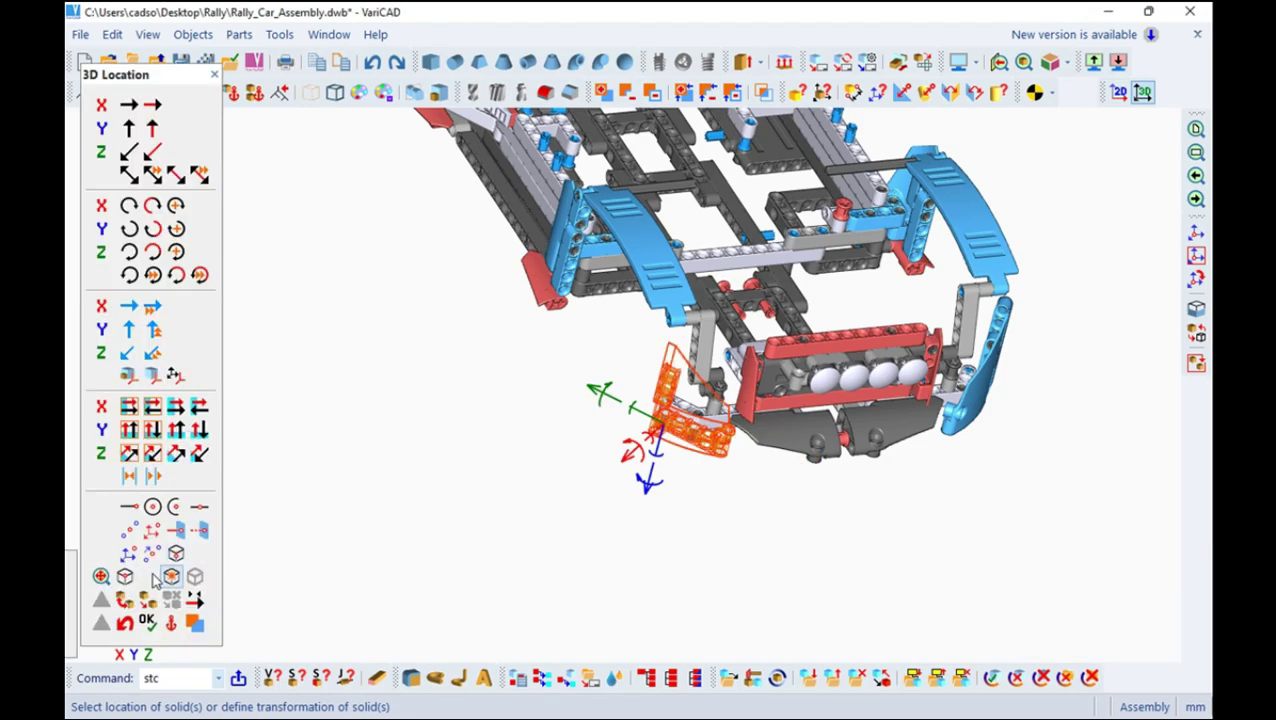
pyautogui.press('Escape')
pyautogui.scroll(3)
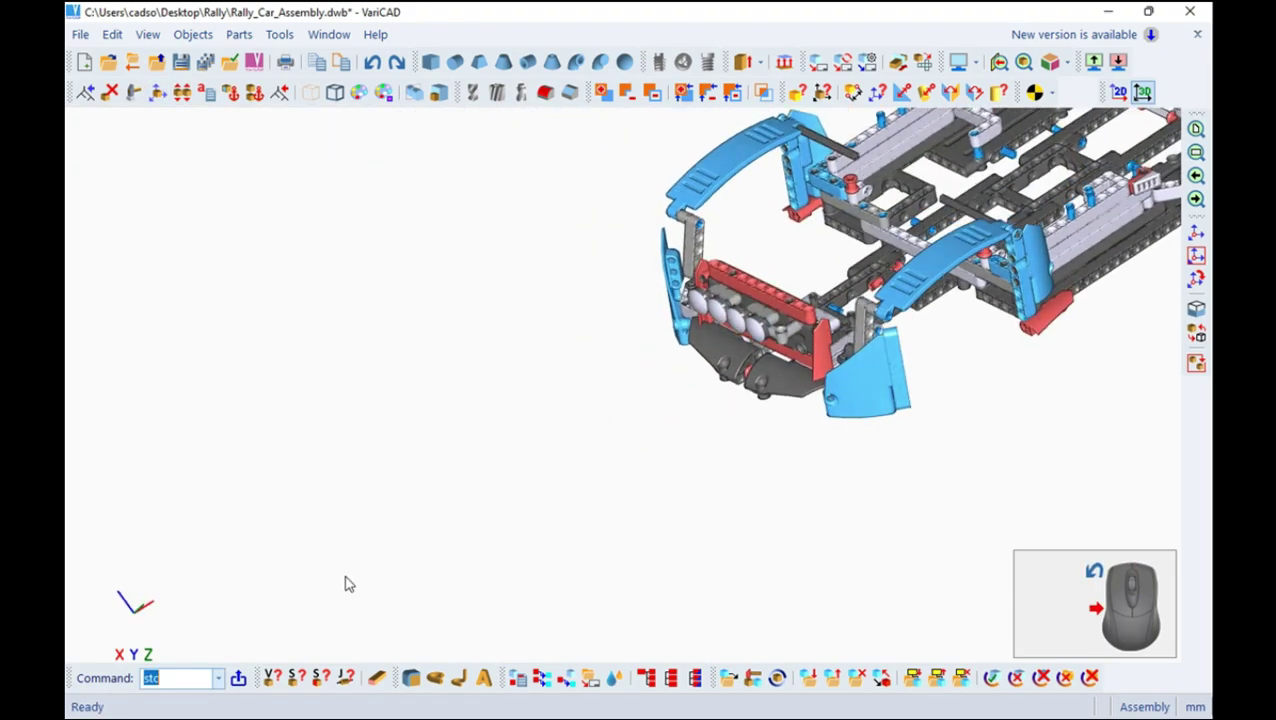
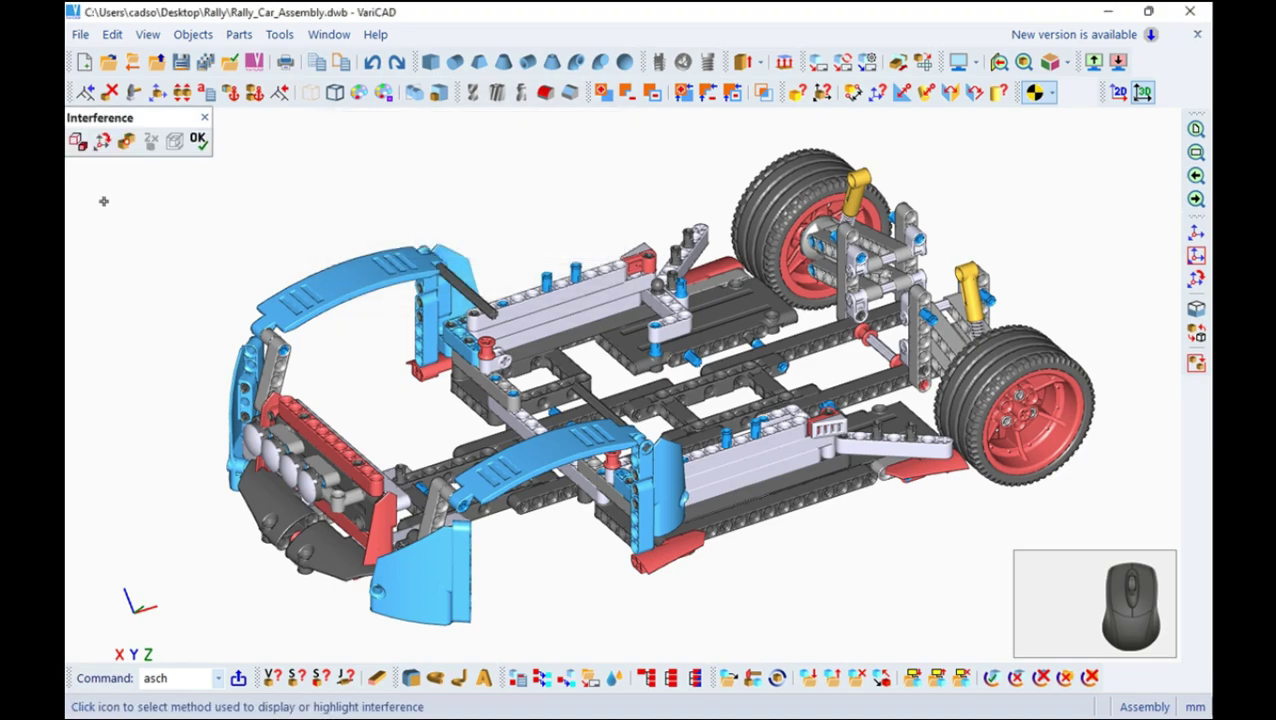
# Highlight all assembly interferences, dismiss the result message and close the interference tools
pyautogui.click(547, 421)
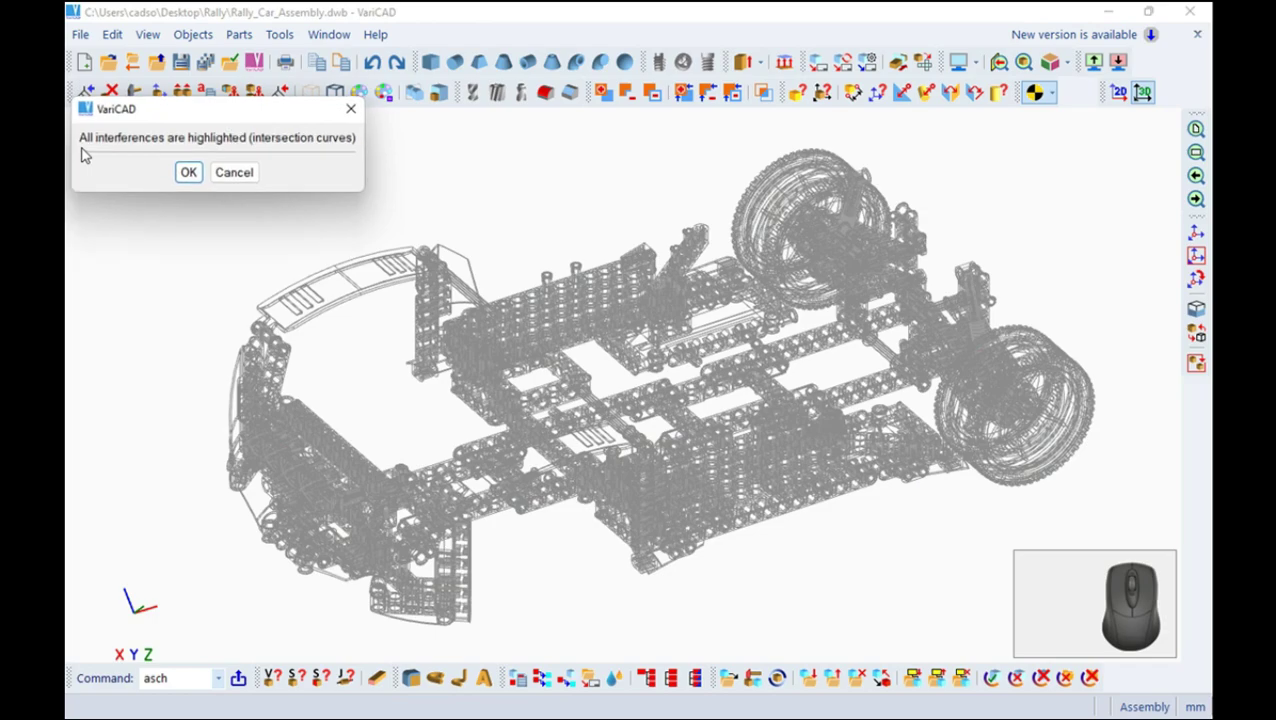
pyautogui.click(565, 465)
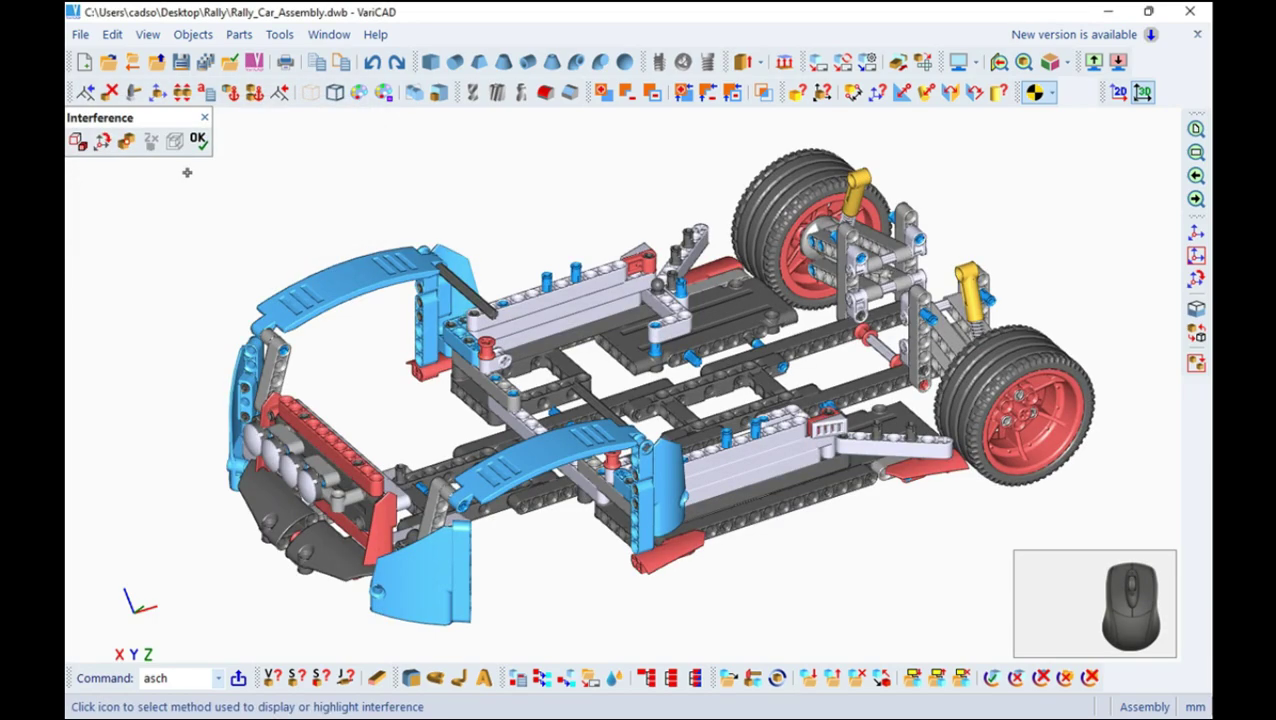
pyautogui.click(690, 244)
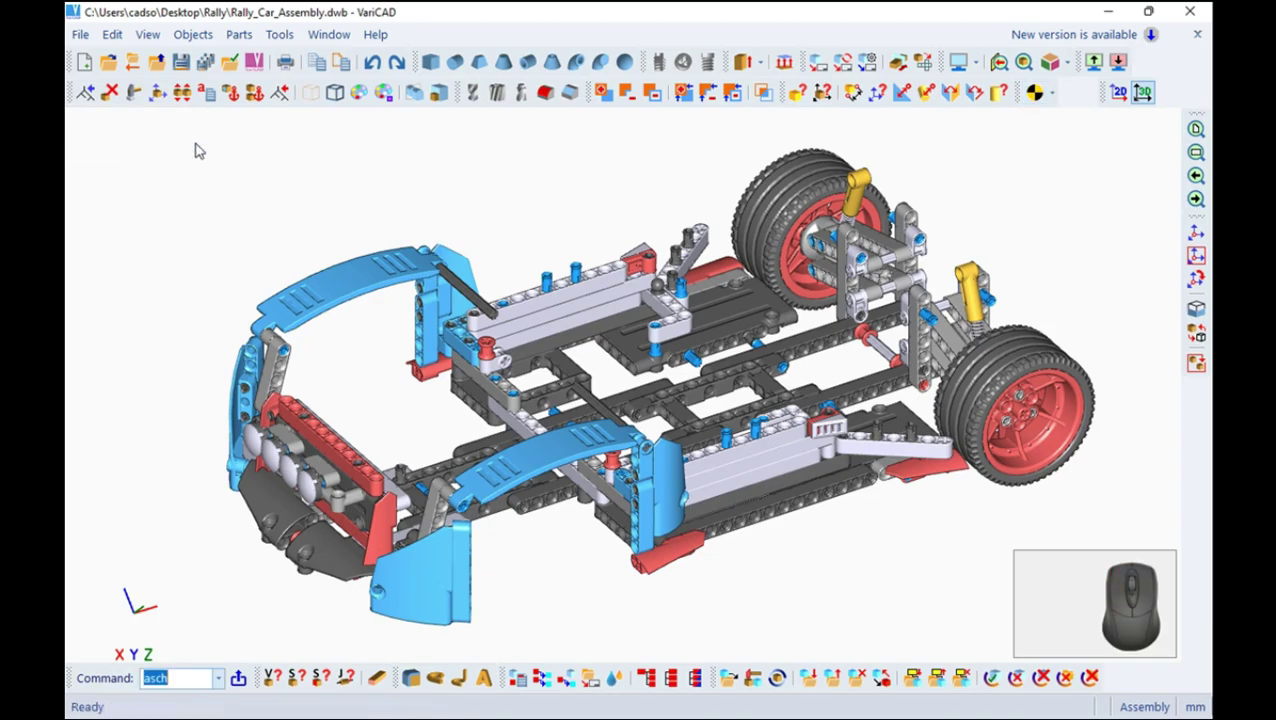